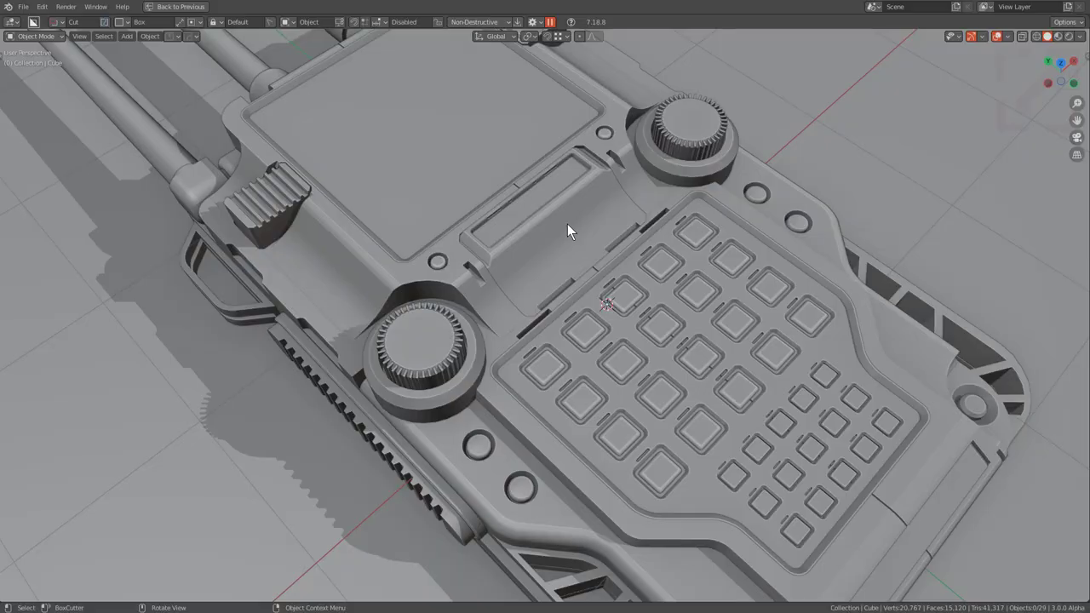
- Select the slice cutter inside the device body and bring up the Hard Ops Q menu
key(q)
scroll(up, 3)
click(563, 190)
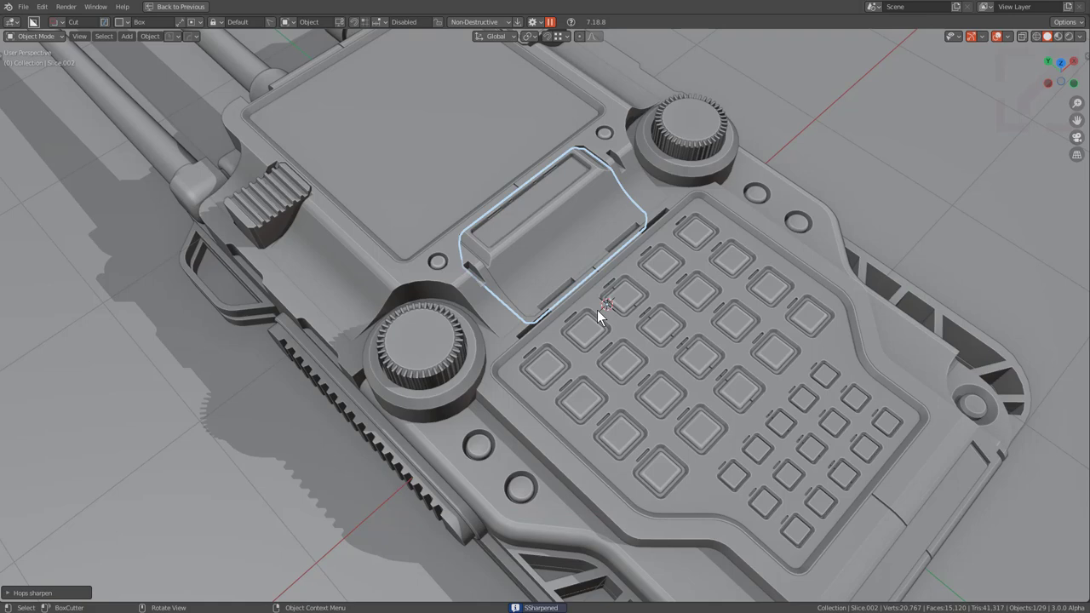
key(q)
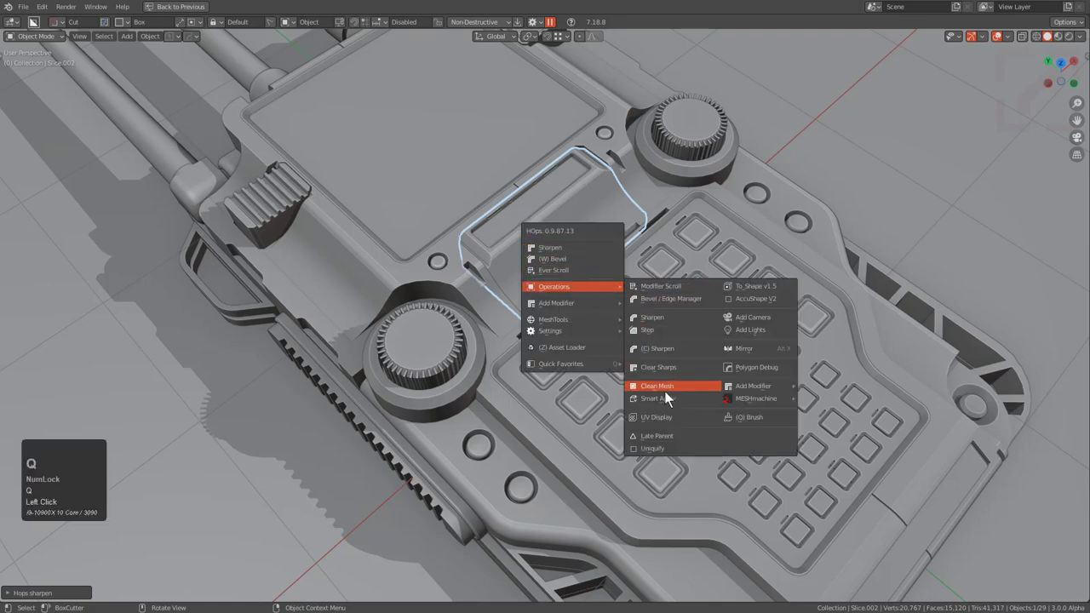
- Browse the Operations submenu and open the HardOps add-on preferences popup
key(q)
double_click(675, 394)
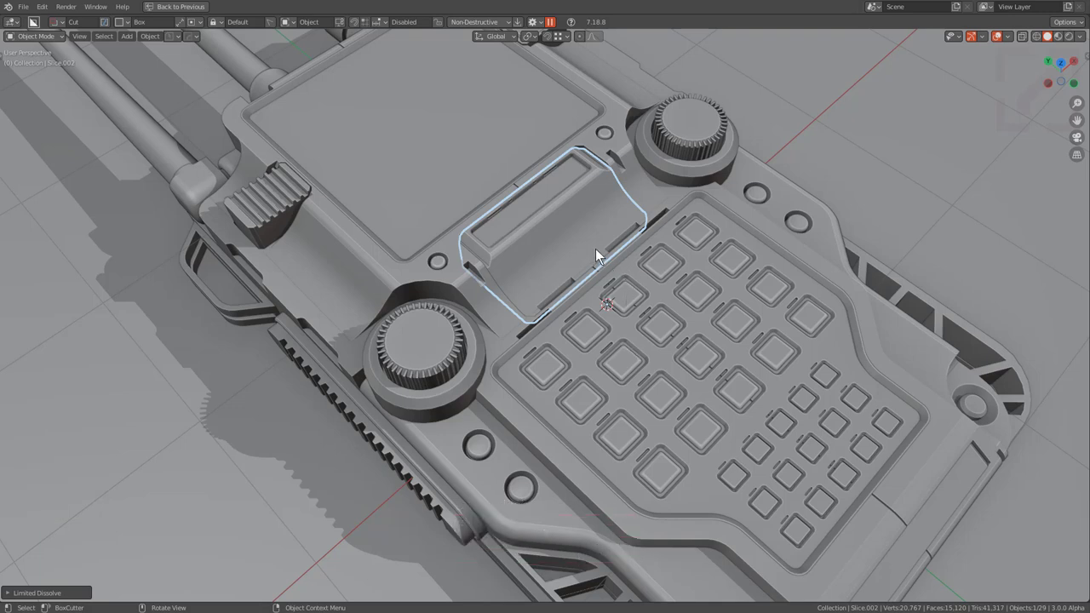
key(q)
- Expand the Operator UI options showing Operator Background and Operator Border enabled
click(614, 206)
key(ctrl+k)
click(535, 230)
- Close the HardOps preferences and start a Boxcutter box draw on the device body
drag(566, 24, 572, 262)
drag(572, 263, 752, 430)
double_click(767, 424)
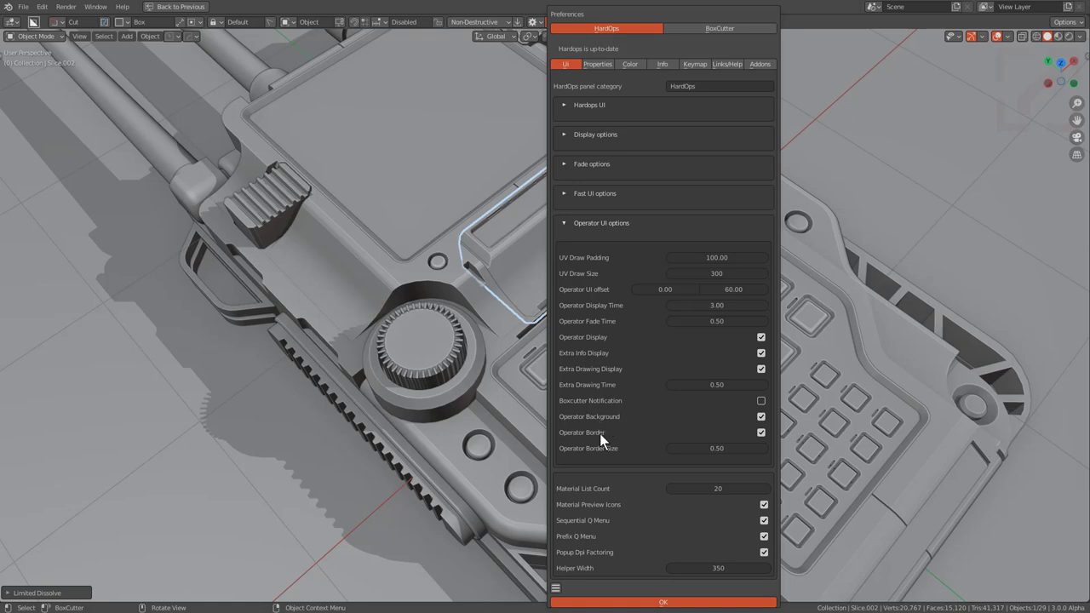
click(533, 278)
key(q)
click(516, 240)
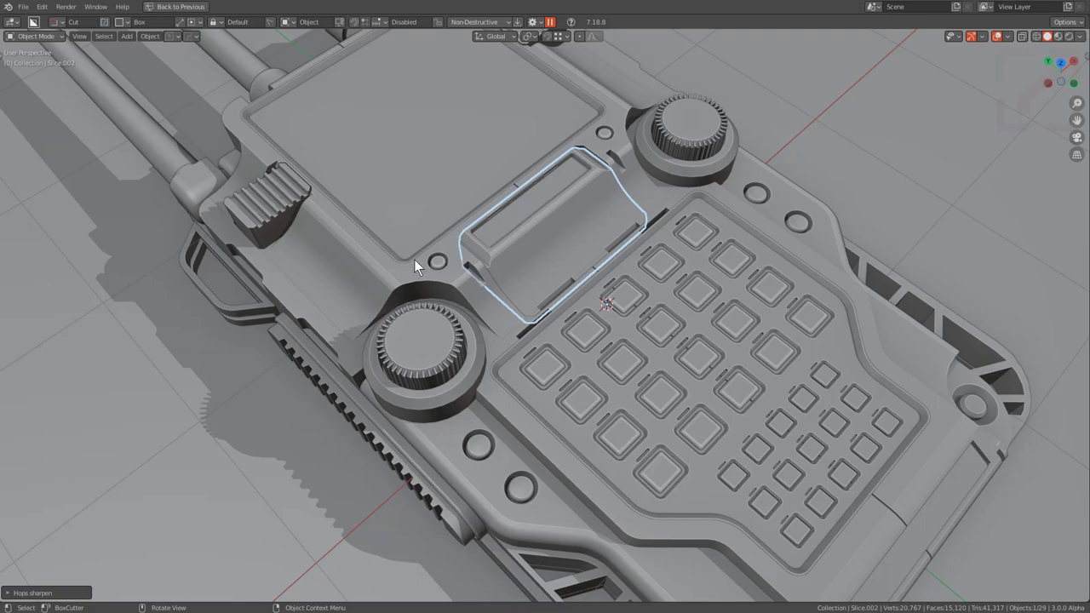
- Draw a rectangular Boxcutter shape on the body, then cancel it before it applies
drag(388, 265, 339, 312)
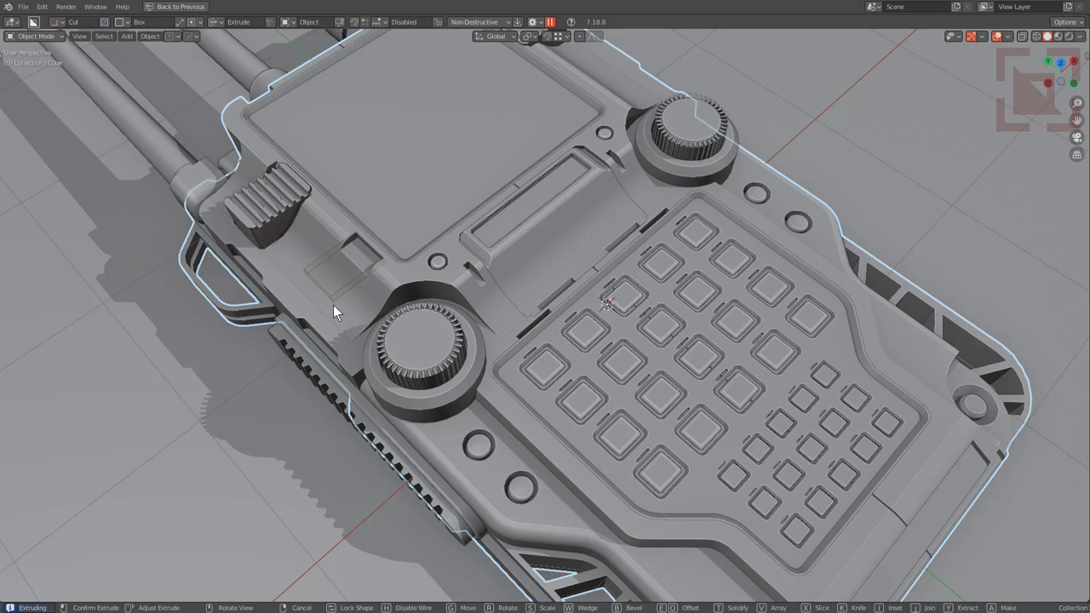
right_click(339, 313)
drag(339, 313, 377, 295)
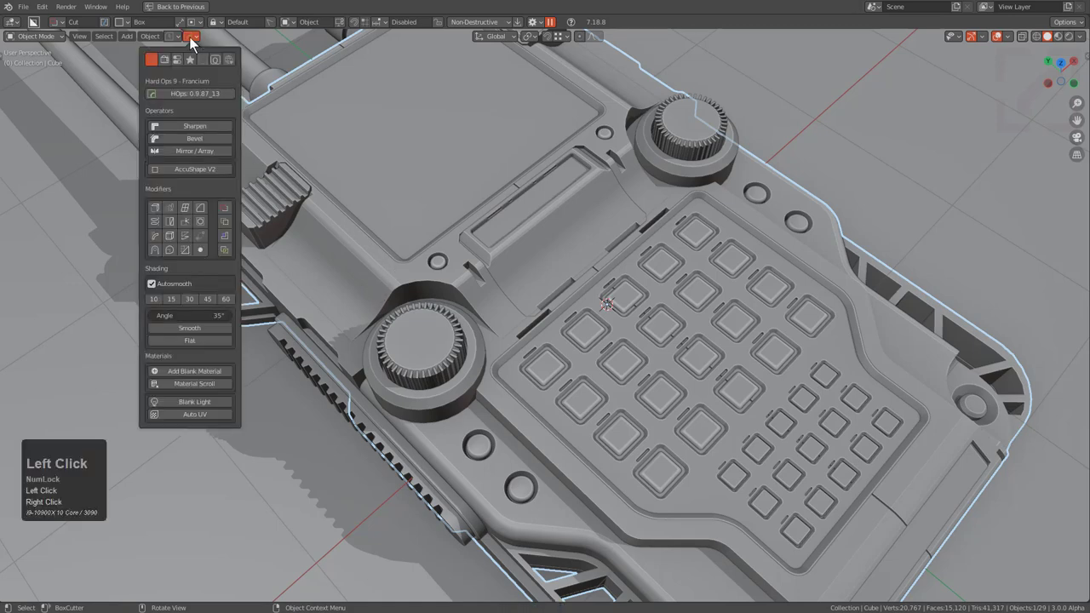
- Review the Boxcutter Notifications units dropdown in Hard Ops Options, then start a new box beside the lever
click(199, 67)
right_click(199, 67)
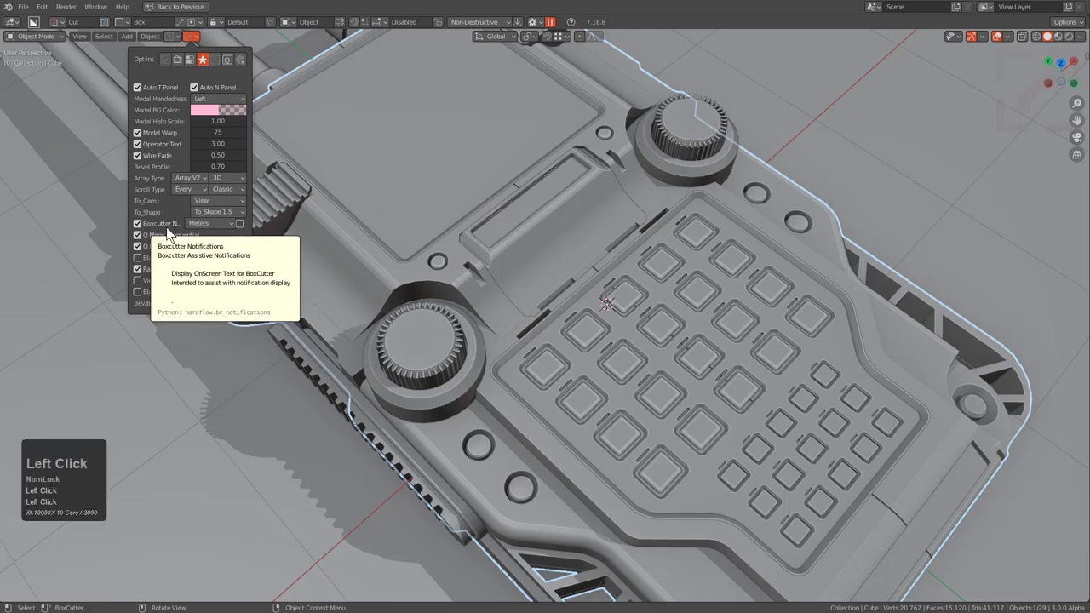
click(175, 231)
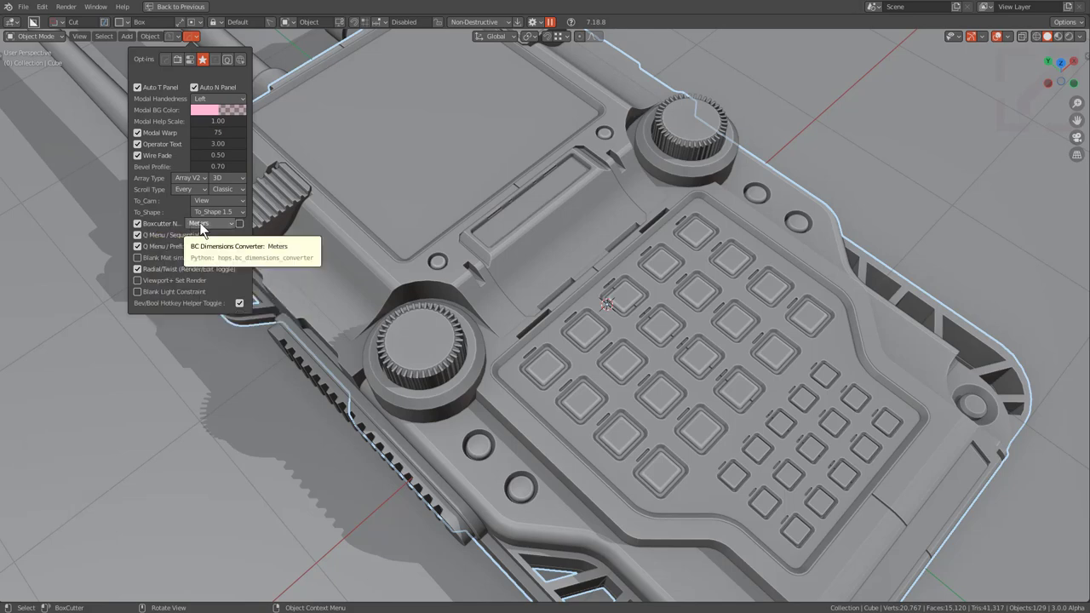
click(204, 230)
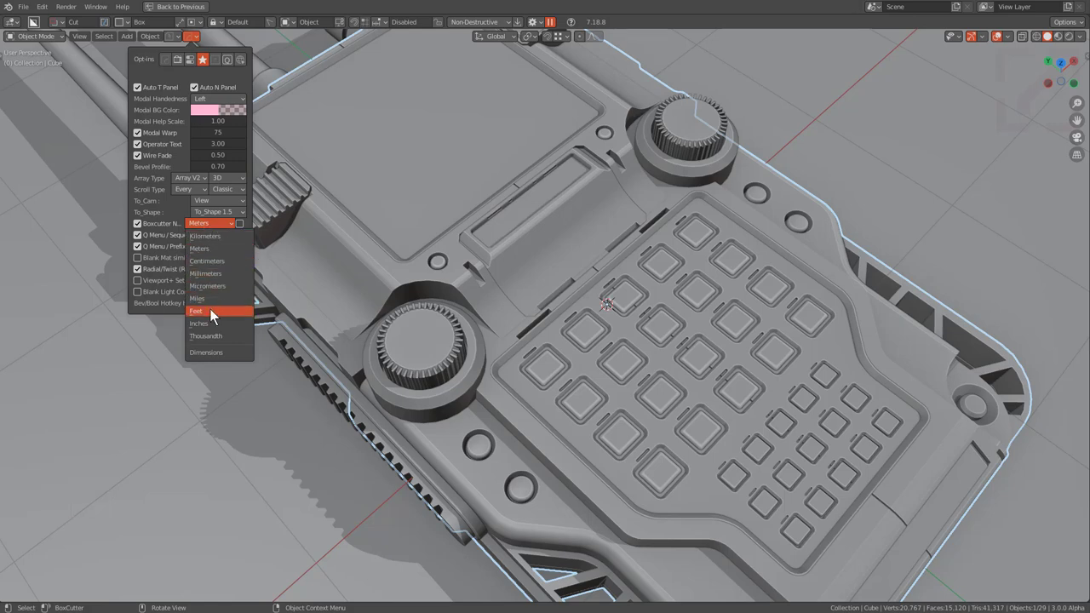
drag(217, 260, 339, 279)
- Switch the in-progress box cut to Slice mode and extend its shape across the body
key(Tab)
key(-)
drag(344, 287, 418, 310)
key(x)
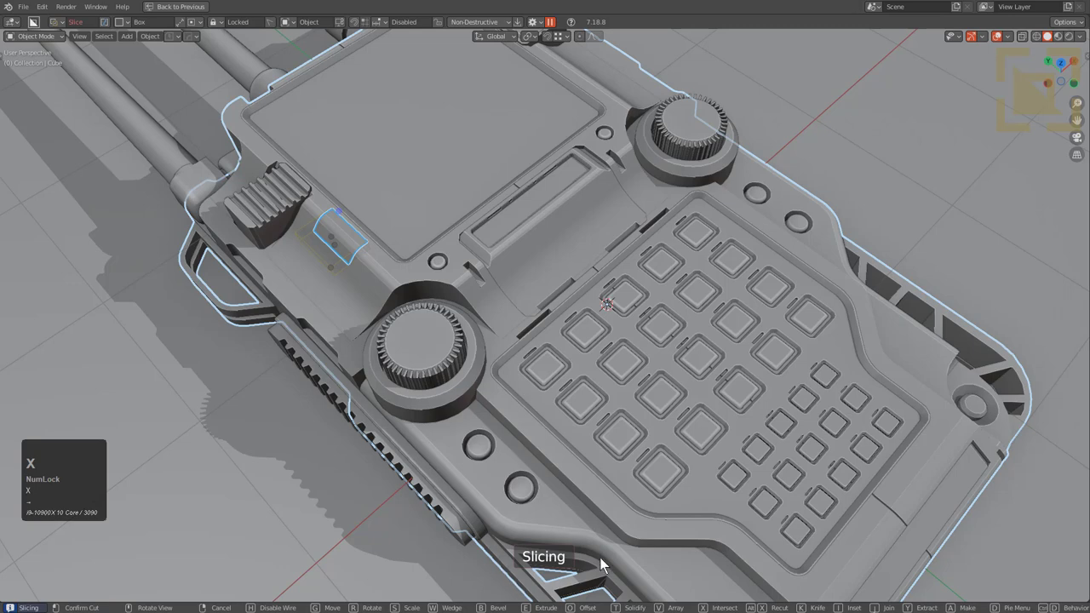
- Cycle the cut to Inset and back to a plain Cut, then cancel it leaving the device unchanged
key(x)
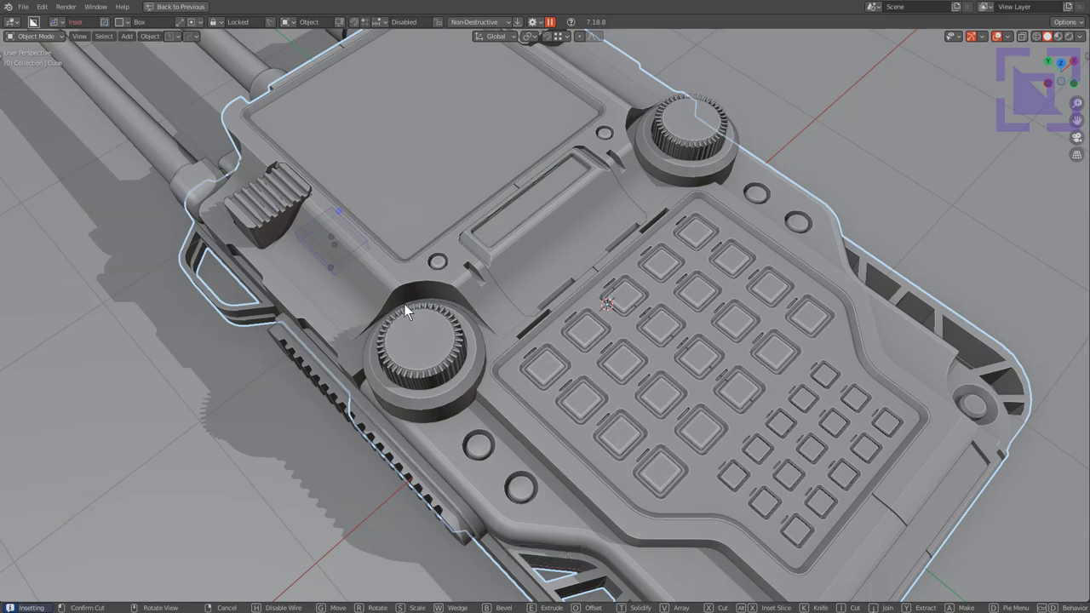
key(x)
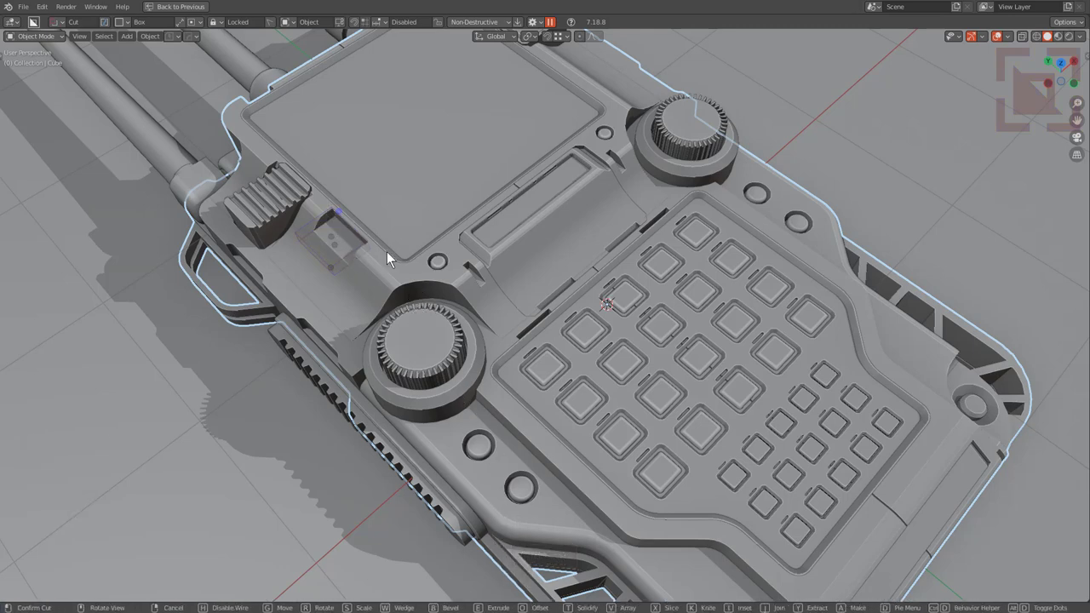
key(x)
right_click(392, 259)
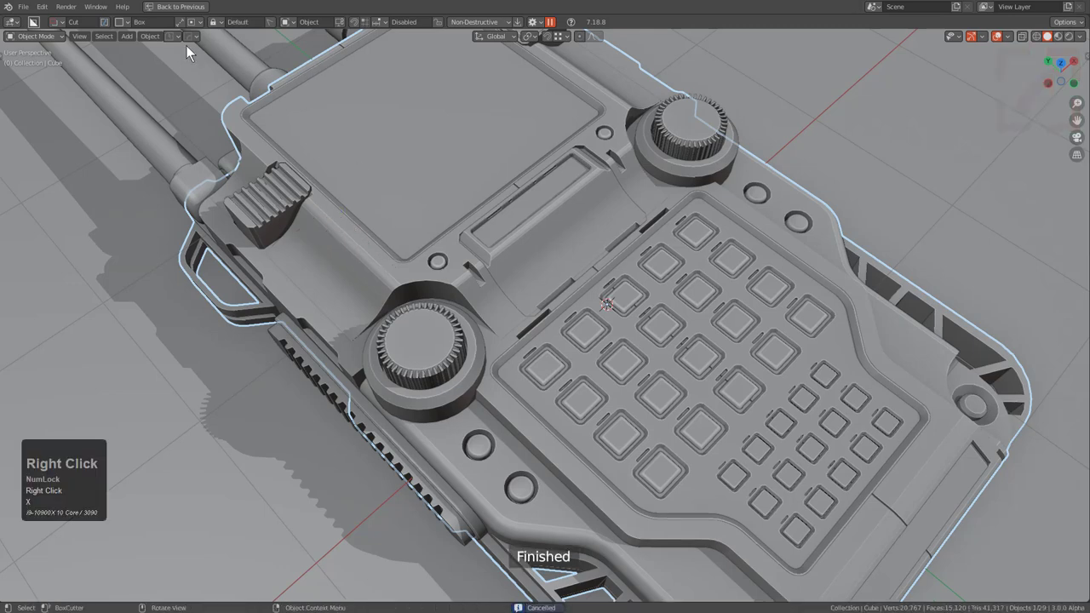
- Drag a Boxcutter box between the ribbed lever and the screen and apply it as a small notch
click(192, 42)
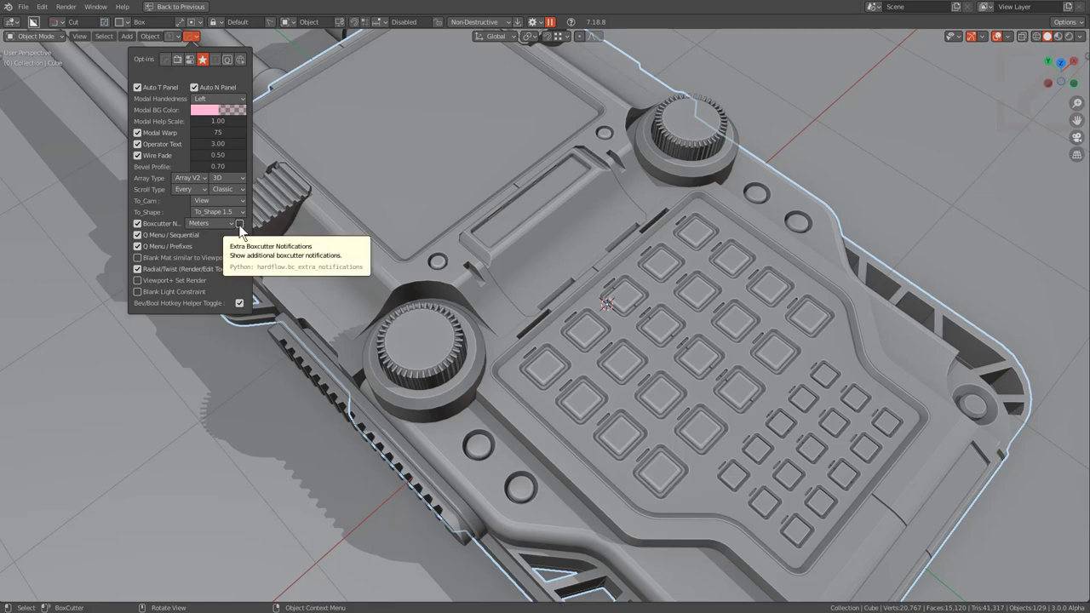
drag(246, 233, 347, 290)
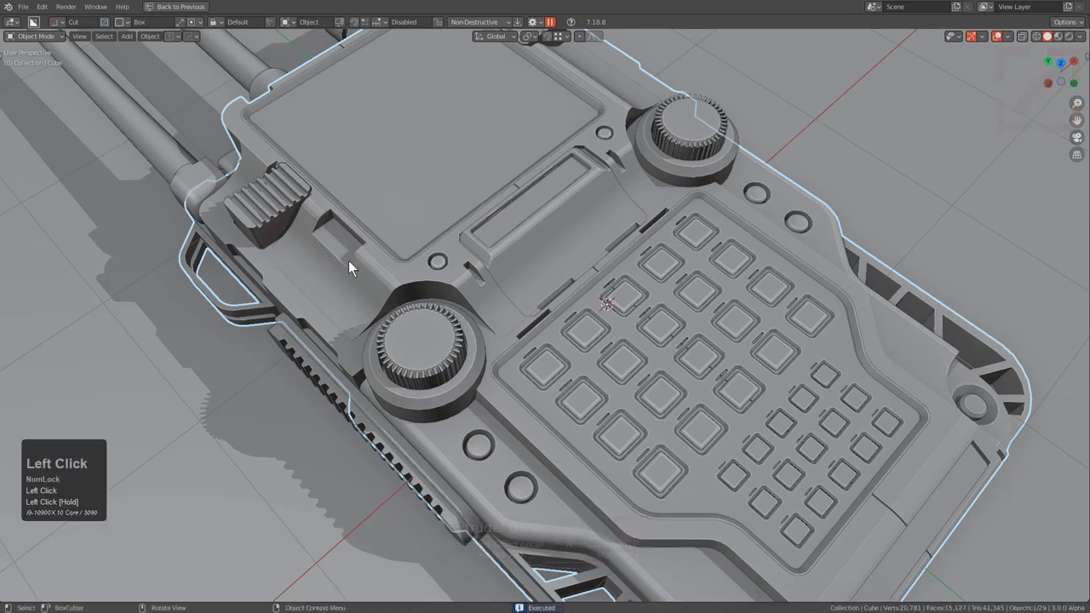
- Draw a second box cut beside the notch and extrude it to a depth of about 0.074
drag(377, 254, 355, 293)
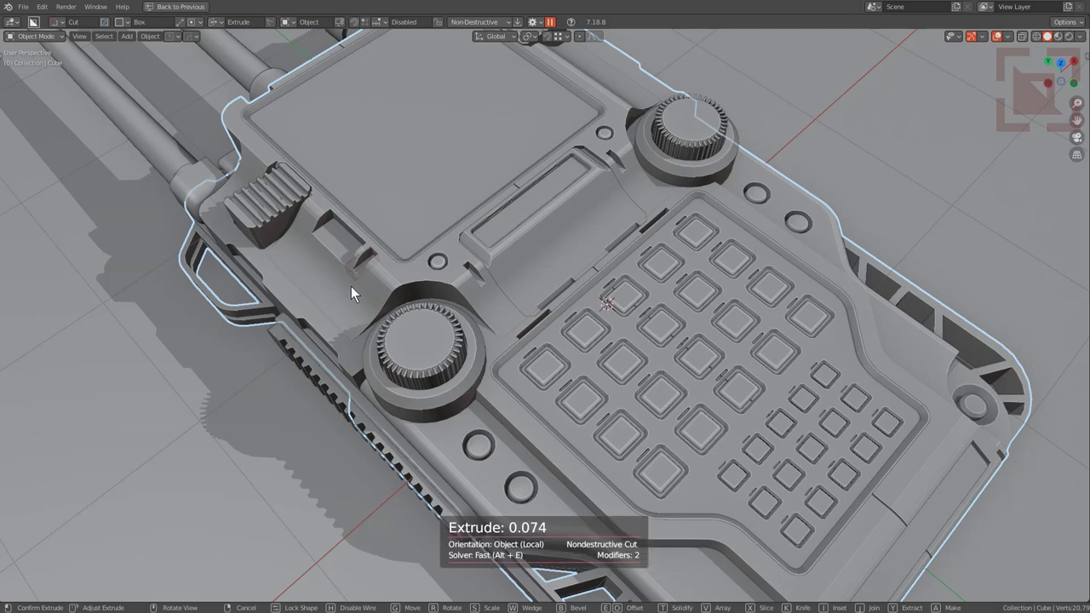
key(Tab)
key(-)
drag(357, 293, 427, 277)
key(-)
click(433, 286)
- Toggle the Exact solver with Alt+E and lock the cut's shape before finishing it
key(alt+e)
key(alt+e)
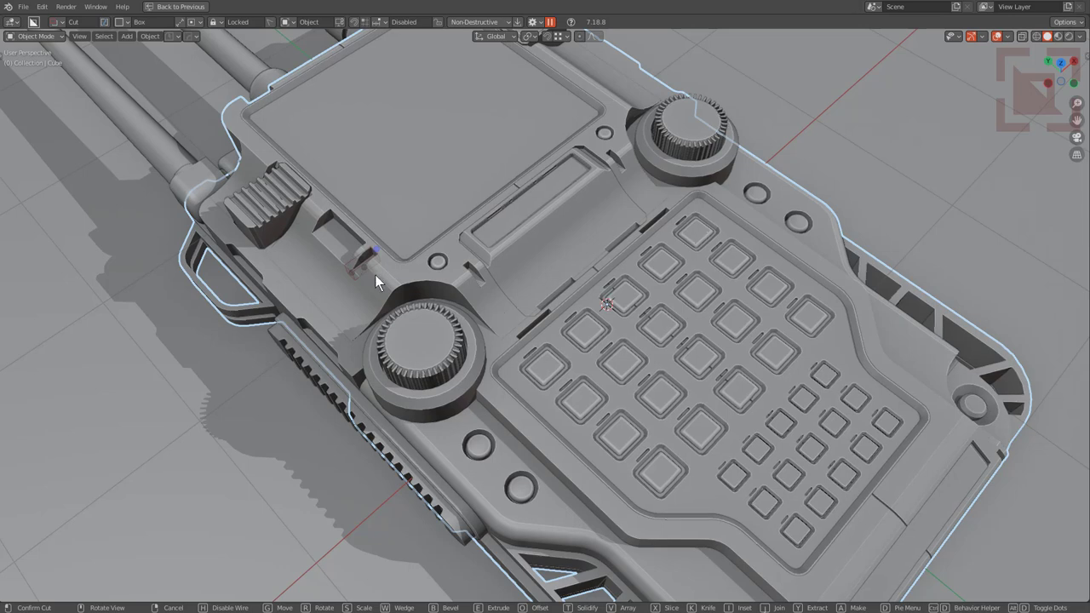
key(alt+e)
drag(371, 277, 603, 534)
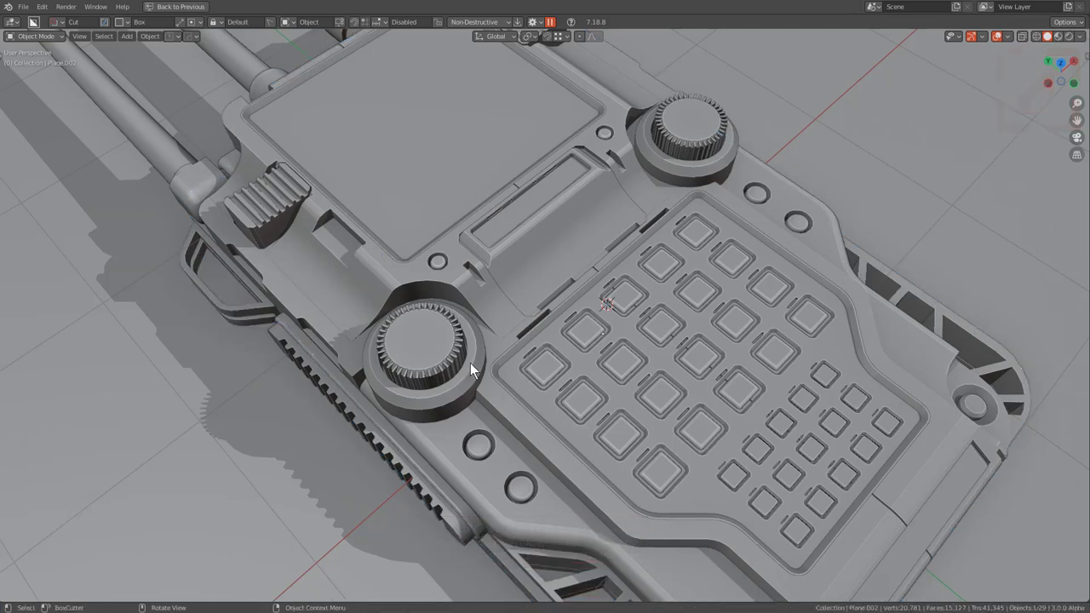
- Tick Extra Boxcutter Notifications in Hard Ops Options, cancelling test cuts beside the slot
click(385, 288)
right_click(385, 288)
drag(383, 261, 195, 43)
right_click(318, 281)
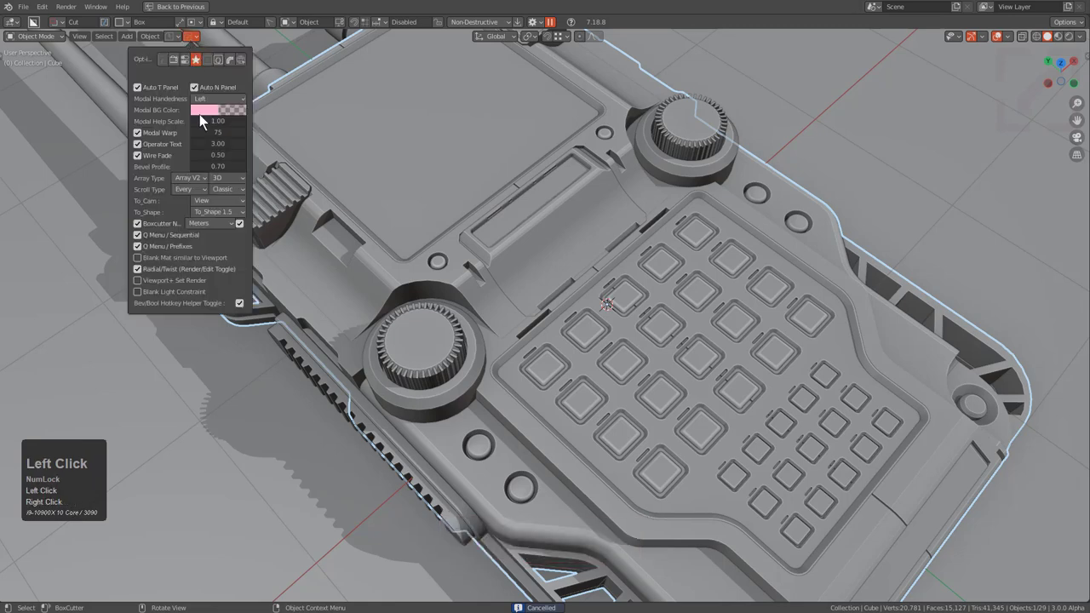
click(231, 118)
drag(230, 117, 197, 46)
right_click(528, 311)
- Change the Modal BG Color from pink to a translucent green with low alpha
drag(216, 116, 197, 51)
right_click(546, 289)
click(193, 40)
right_click(193, 40)
drag(215, 114, 196, 44)
right_click(567, 309)
click(206, 119)
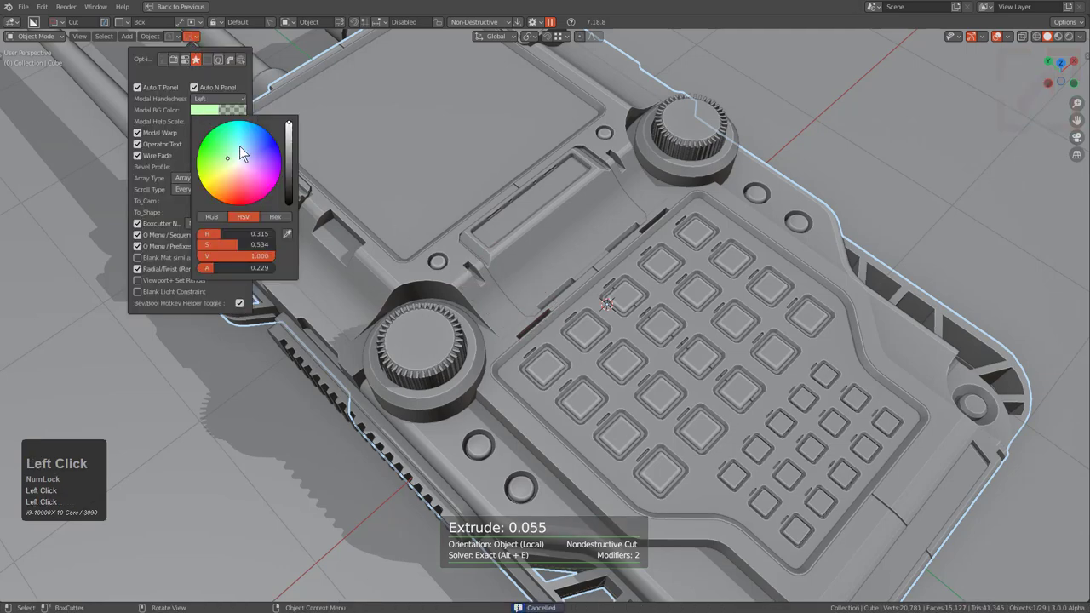
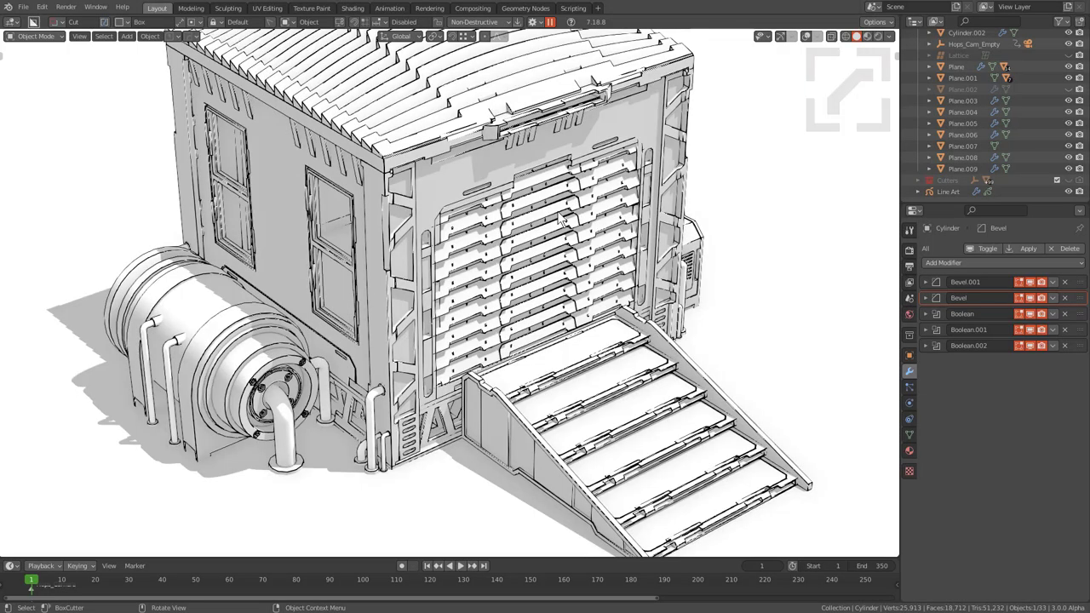
- Select the cylinder on the building model and show the Hard Ops help overlay in the viewport
right_click(496, 247)
click(496, 248)
key(q)
click(253, 353)
click(256, 356)
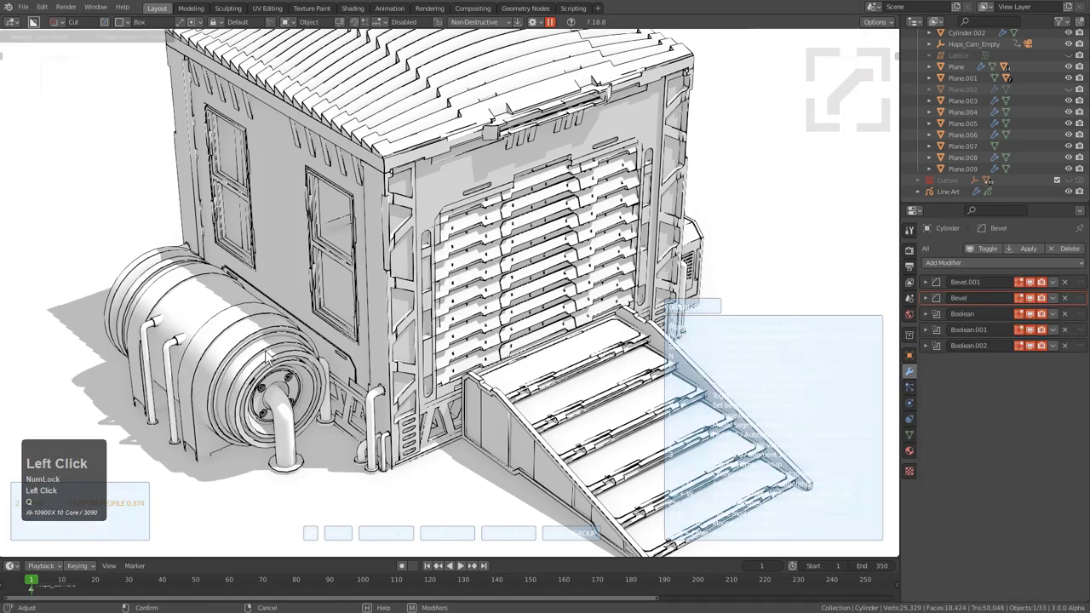
key(q)
click(268, 357)
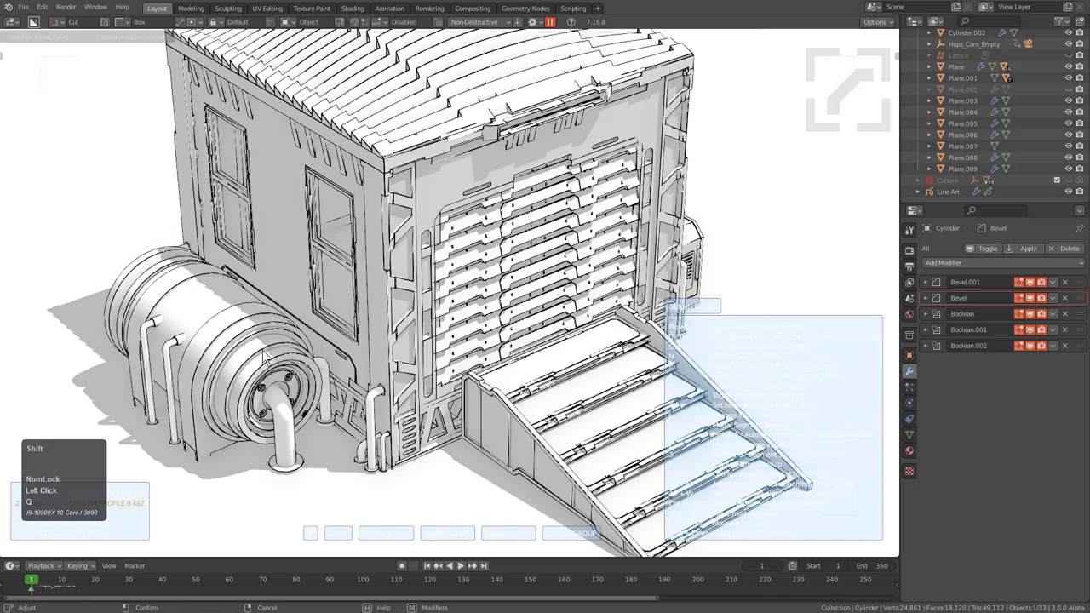
- Load a fresh General file so the scene holds only the default cube
key(p)
scroll(up, 3)
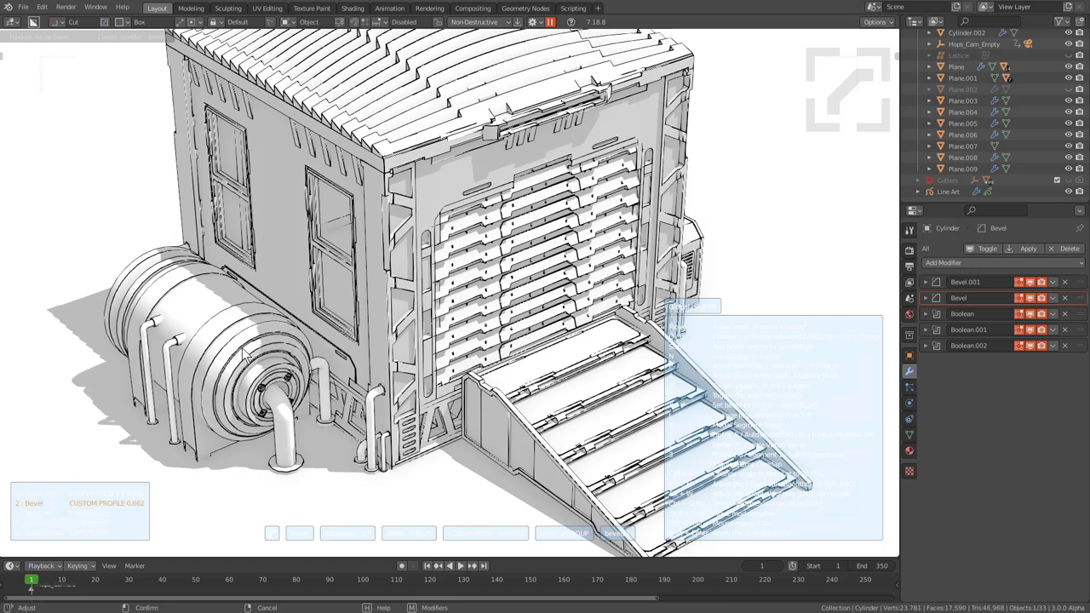
click(247, 354)
scroll(up, 3)
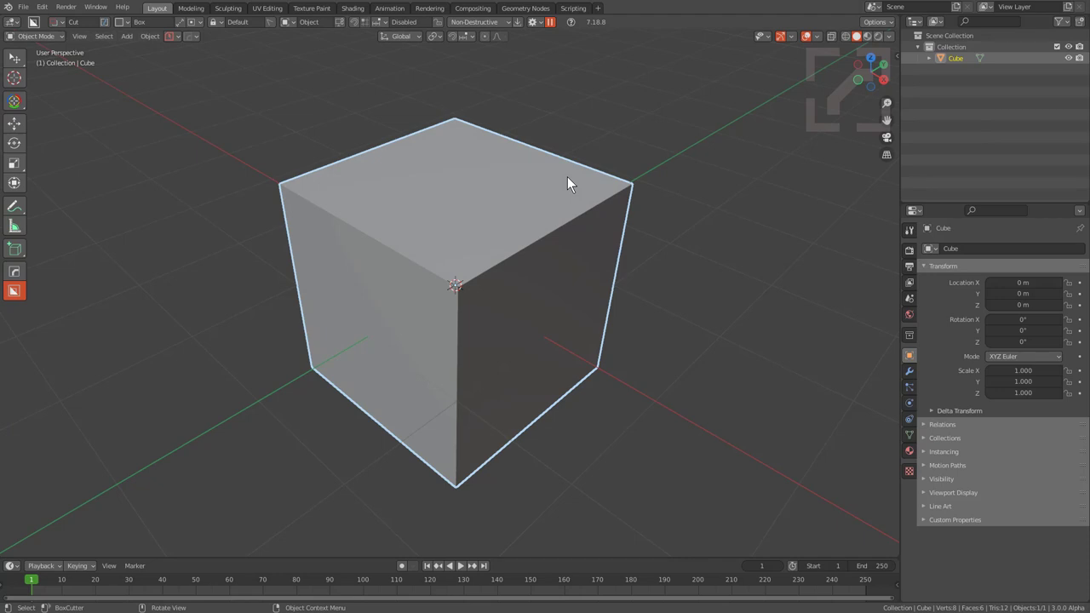
middle_click(581, 159)
click(584, 164)
drag(584, 164, 483, 232)
key(ctrl+k)
double_click(483, 231)
drag(557, 17, 558, 155)
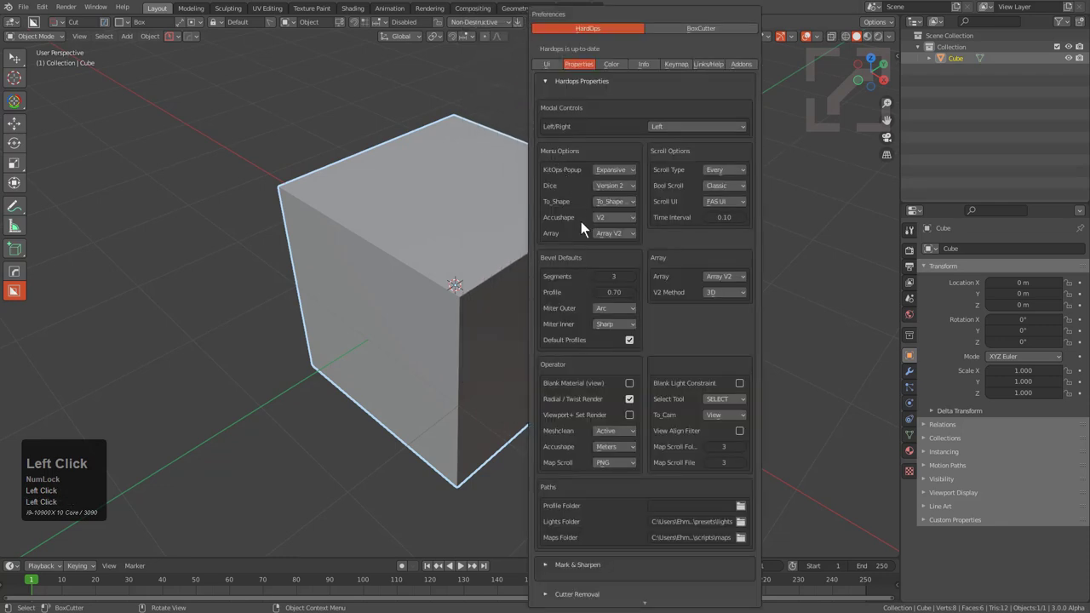
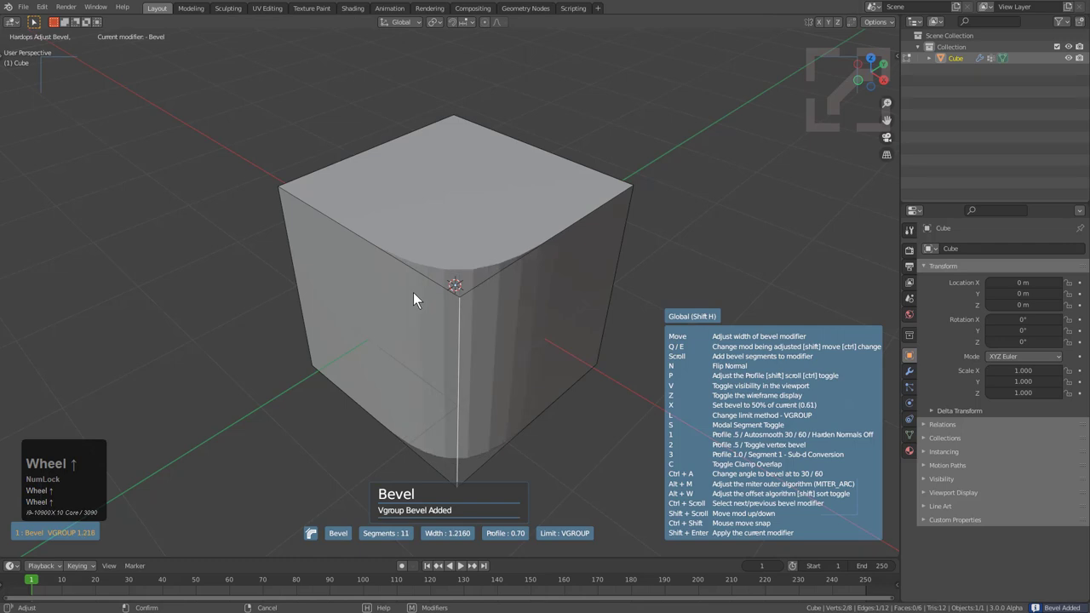
- Enable profile scrolling with Shift+P and cycle the bevel through custom profiles like bevel20
key(shift+p)
scroll(up, 3)
scroll(up, 3)
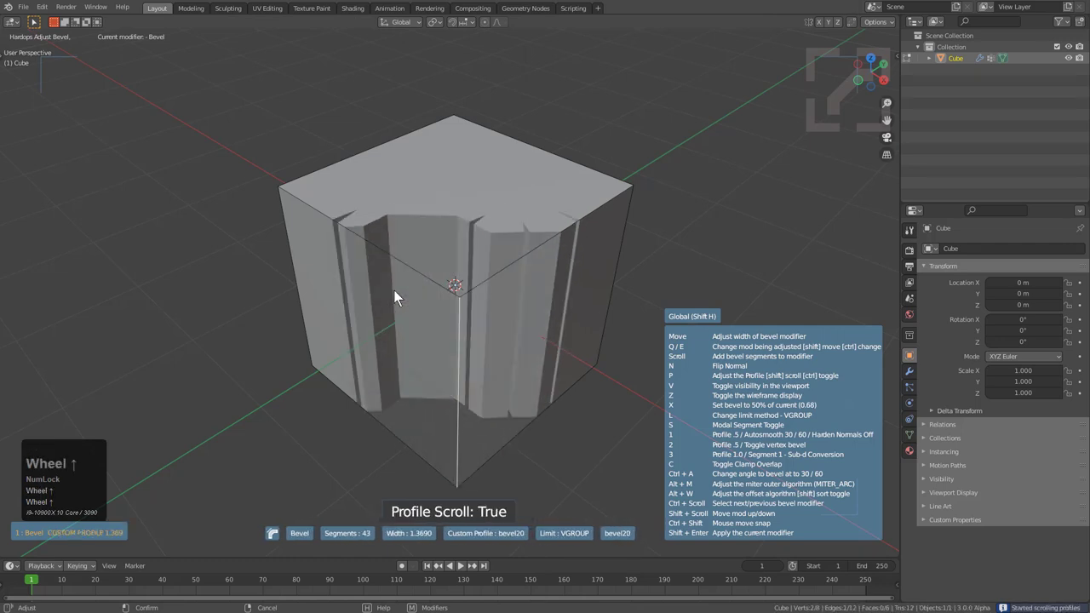
scroll(up, 3)
scroll(down, 3)
scroll(down, 3)
scroll(down, 3)
scroll(up, 3)
scroll(down, 3)
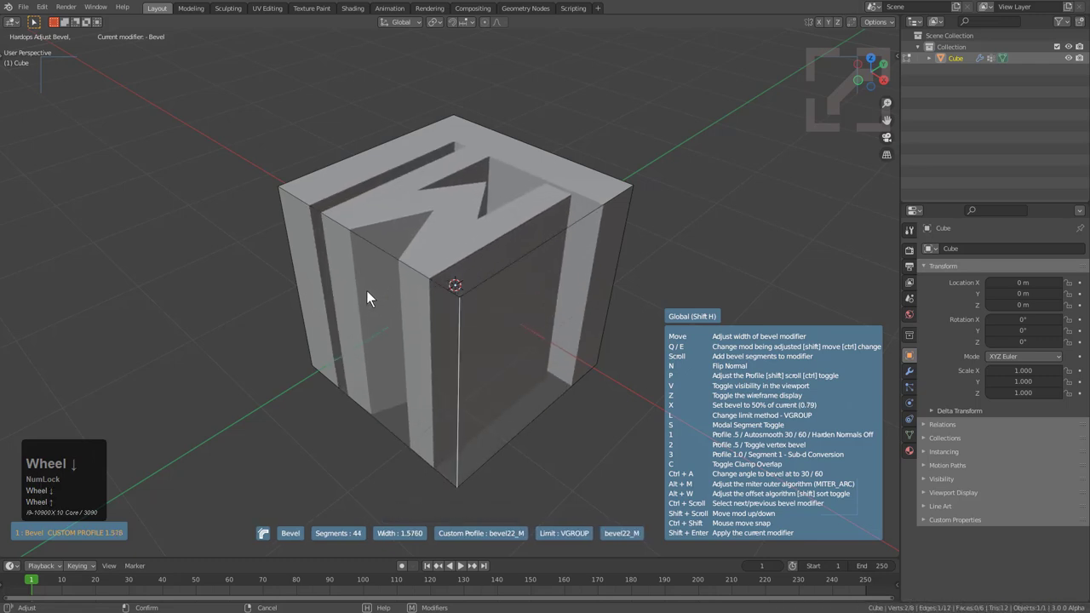
- Settle on the M-shaped bevel22_M profile and confirm the bevel on the cube's front edge
click(351, 296)
scroll(down, 3)
key(Tab)
- Convert the cube into a sphere with HOPS MeshTools Spherecast
key(-)
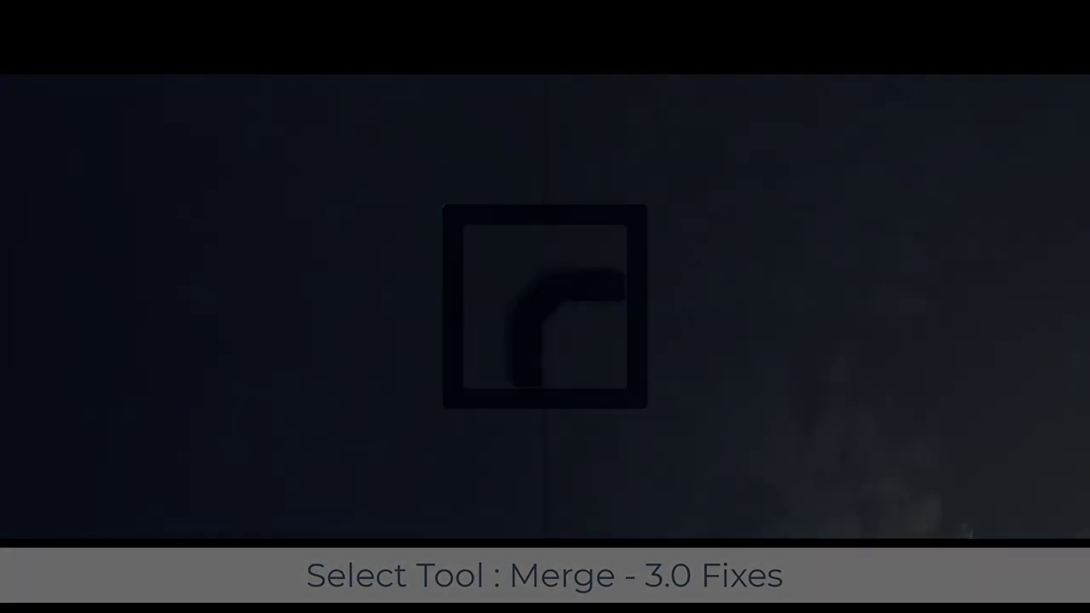
scroll(up, 3)
drag(484, 266, 468, 287)
key(q)
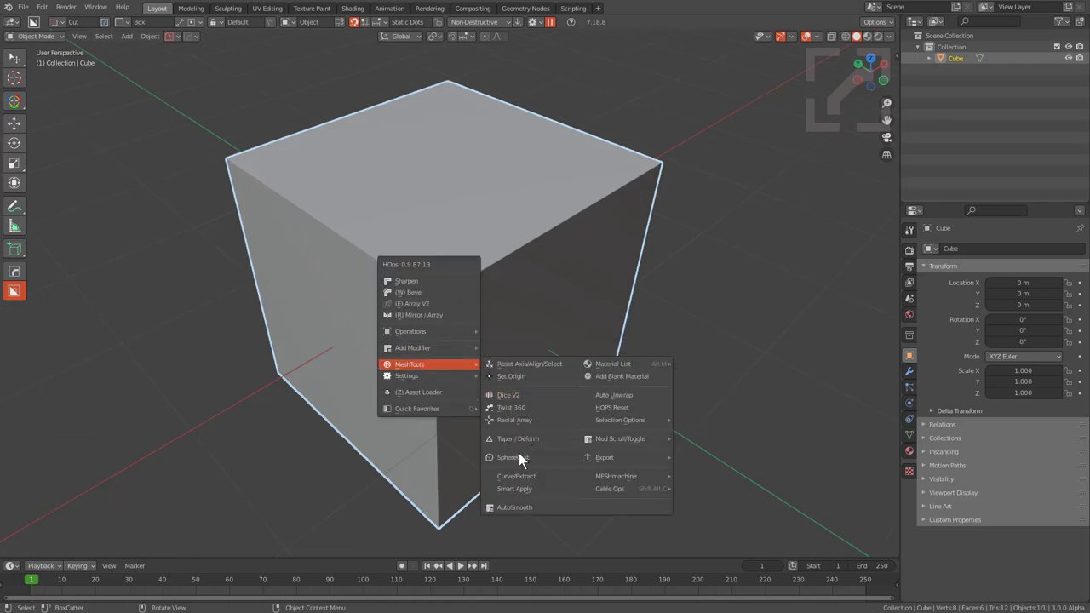
key(q)
click(525, 463)
scroll(up, 3)
key(ctrl+a)
click(471, 456)
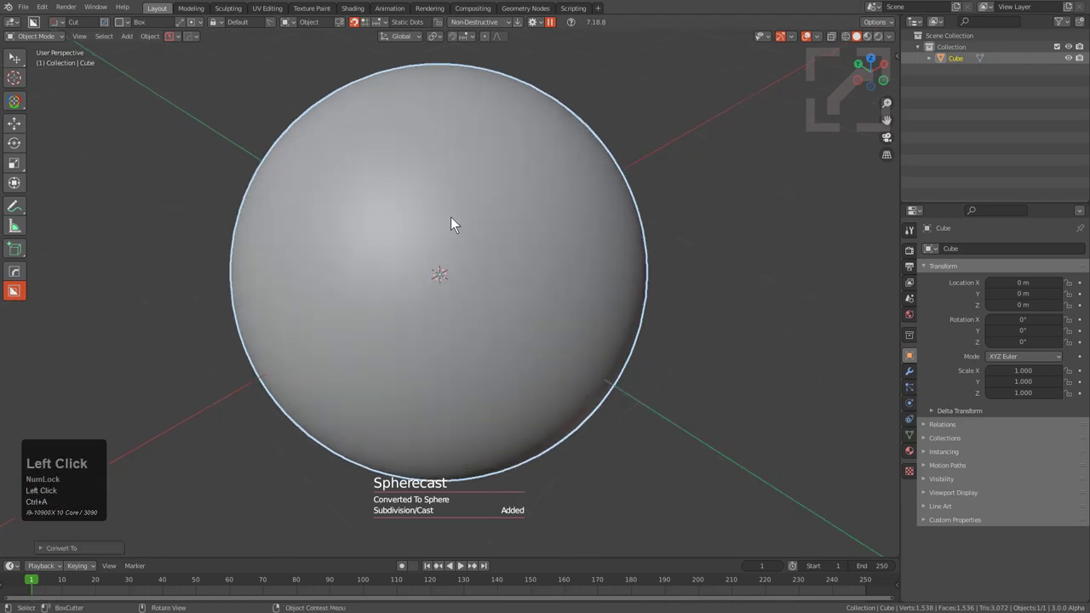
- Boxcutter a circular hole through the sphere and set a bevel width on its rim
key(d)
drag(394, 224, 568, 236)
key(b)
scroll(down, 3)
key(shift+f)
click(613, 243)
drag(499, 216, 462, 255)
- Apply the boolean and bevel modifiers so the round hole is baked into the sphere mesh, then enter Edit Mode
key(alt+v)
click(462, 254)
middle_click(476, 279)
scroll(up, 3)
key(ctrl+a)
drag(460, 254, 913, 376)
middle_click(436, 282)
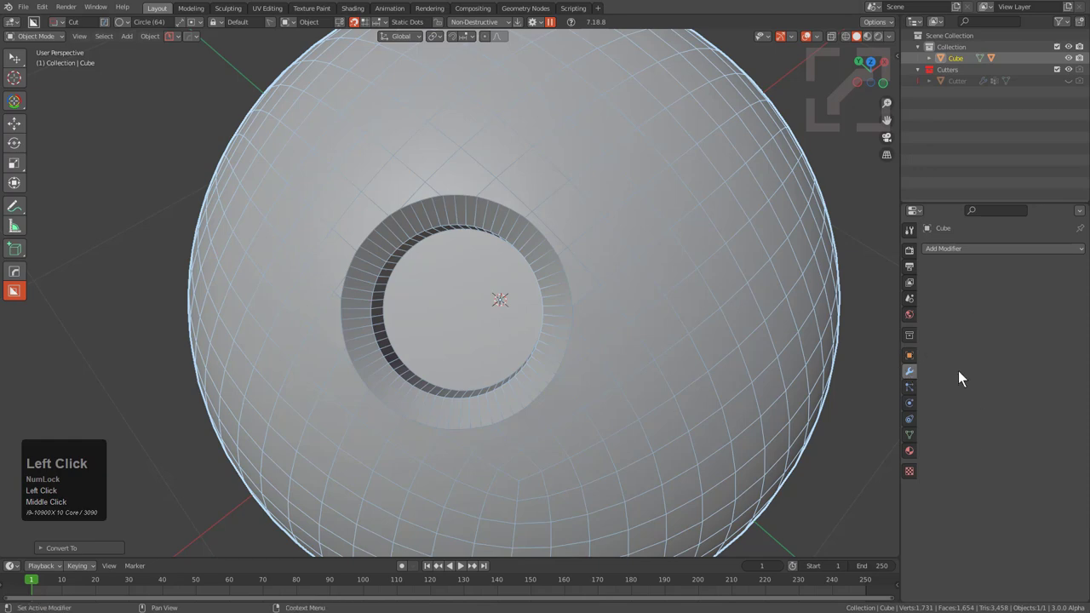
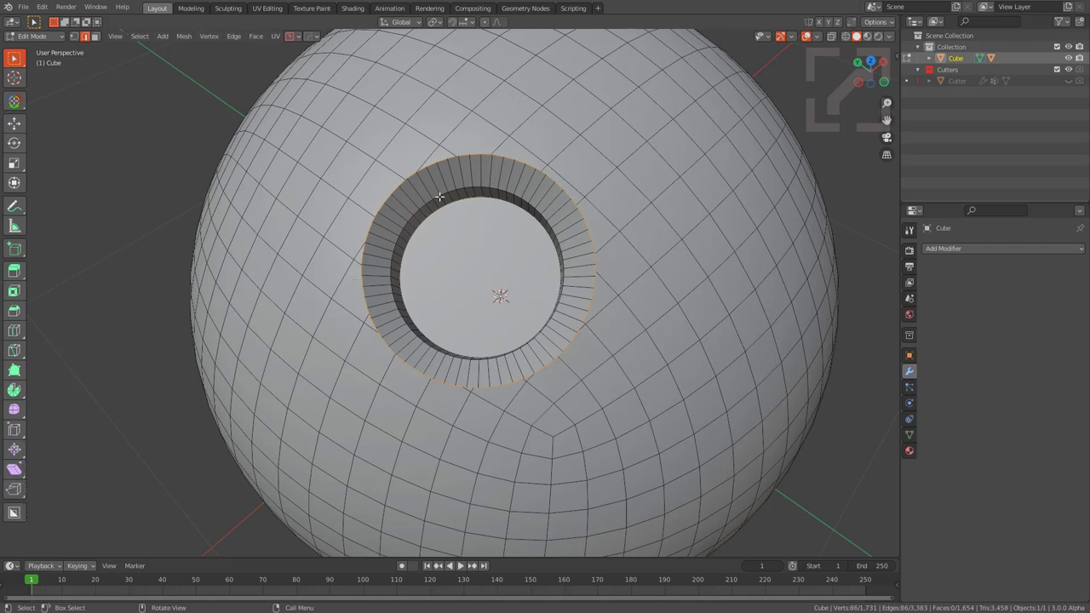
- Add Select Boundary Loop from the Select Loops menu to Quick Favorites, selecting the hole's rim edges
middle_click(148, 43)
scroll(down, 3)
click(148, 43)
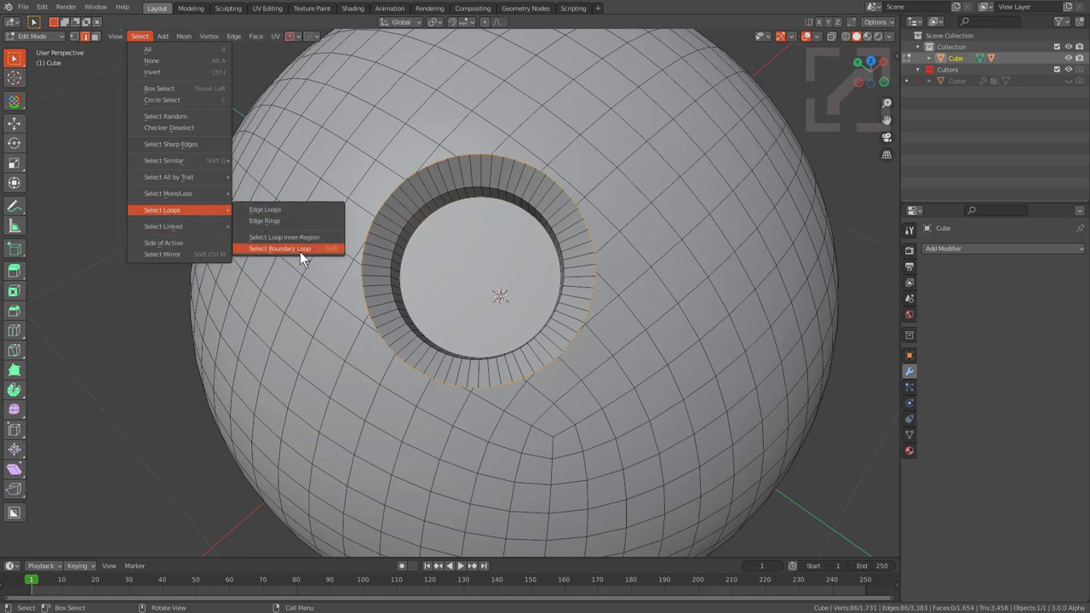
right_click(321, 258)
click(321, 258)
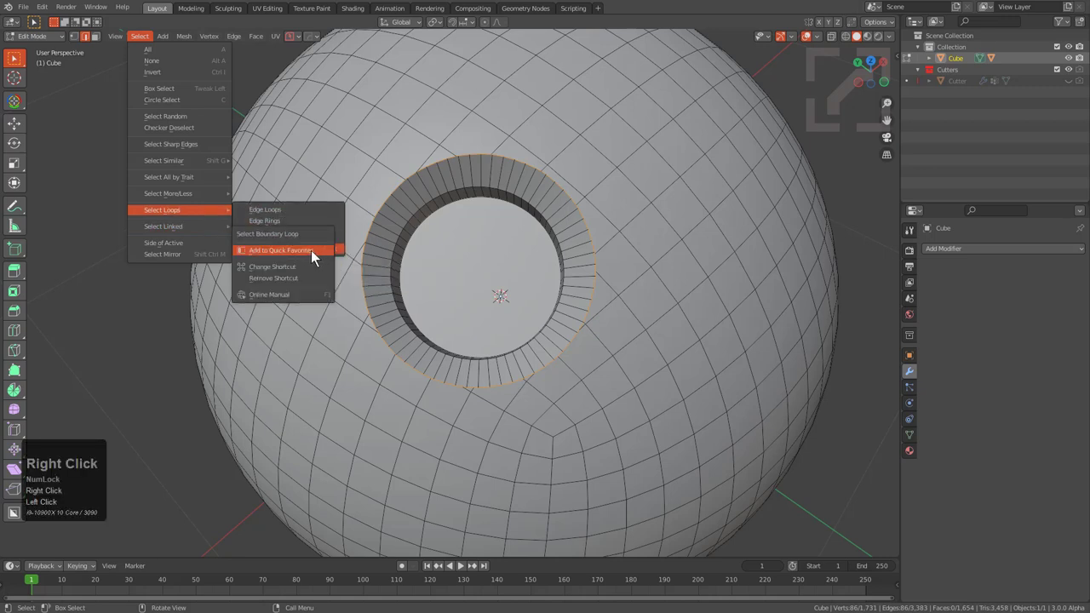
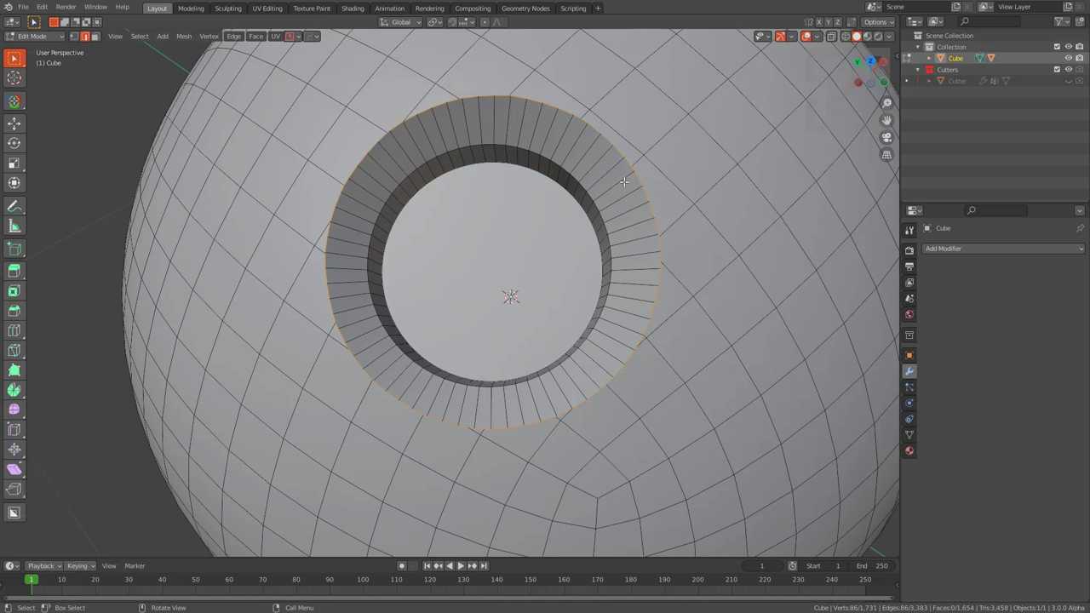
- Launch the HardOps Edit Multi mark-and-bevel tool from the Q menu on the rim loop
key(q)
scroll(up, 3)
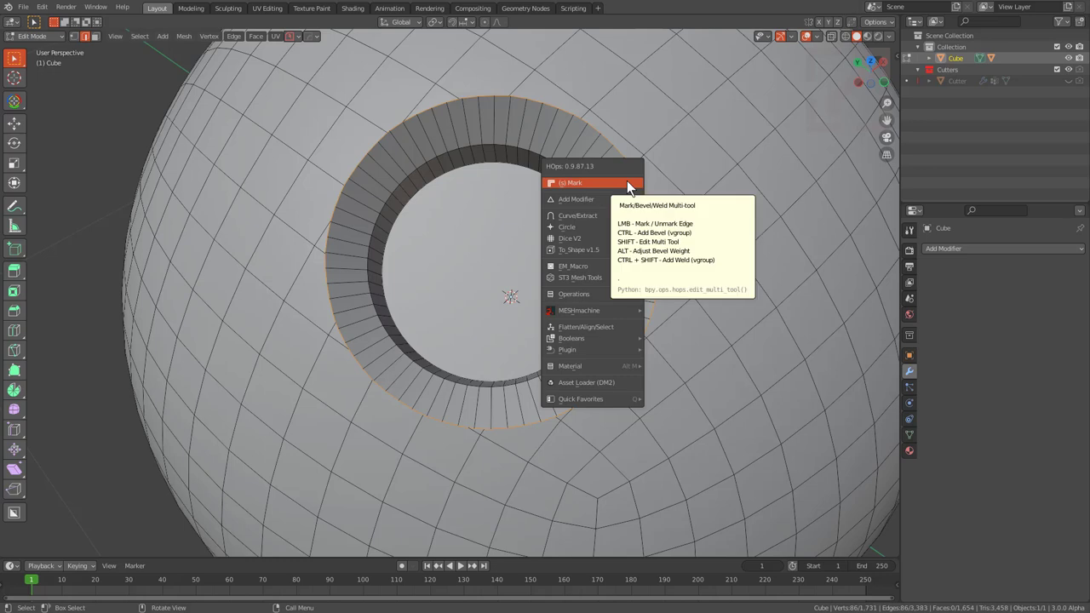
key(q)
scroll(up, 3)
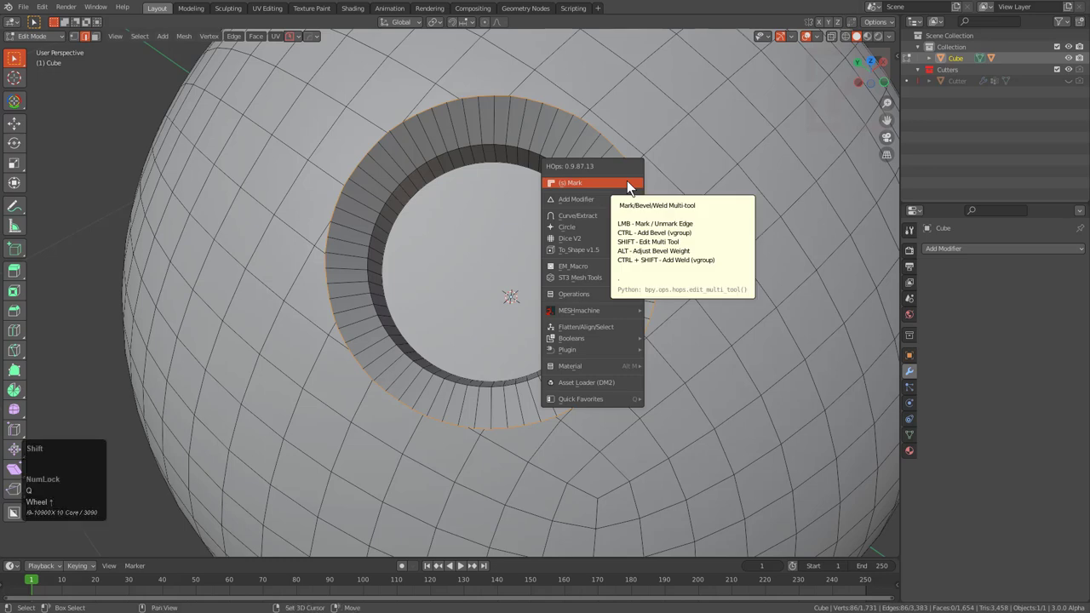
drag(634, 187, 415, 223)
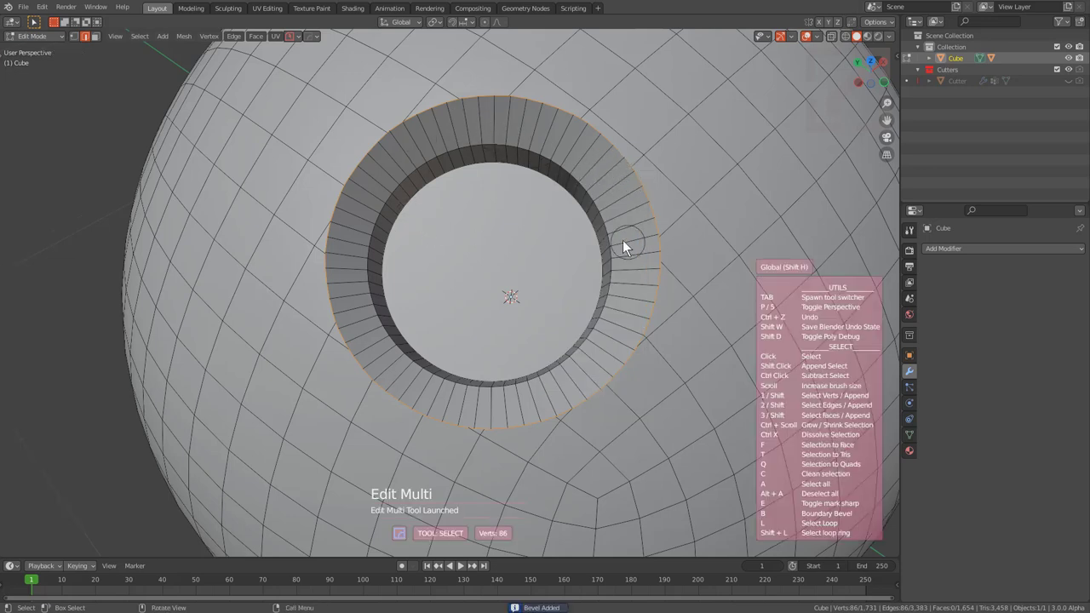
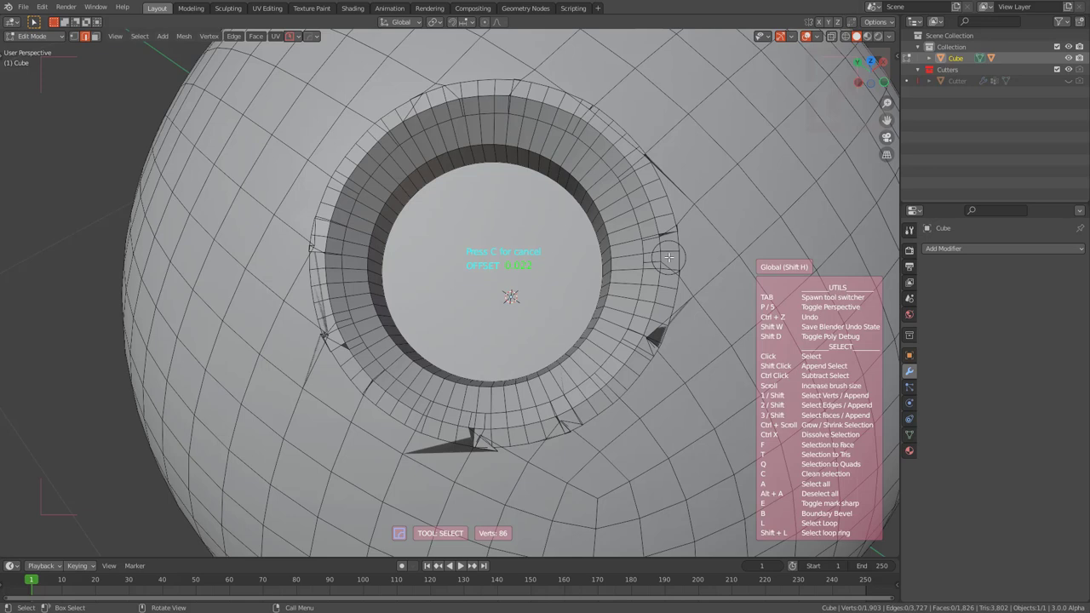
- Bevel the hole's outer rim, adjusting the offset and confirming the extra edge rings
key(space)
key(b)
key(q)
click(678, 252)
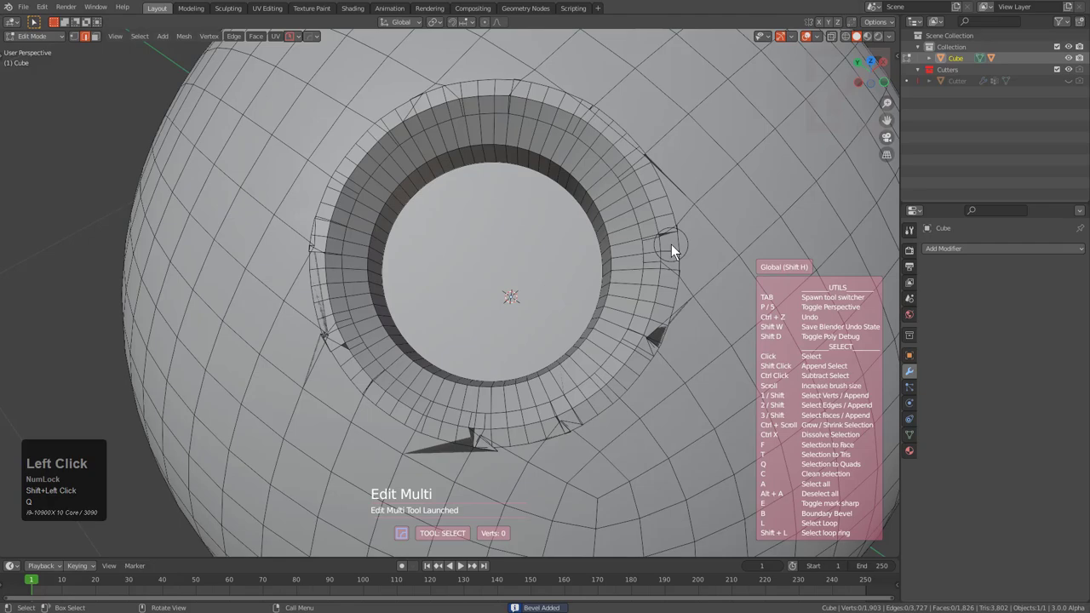
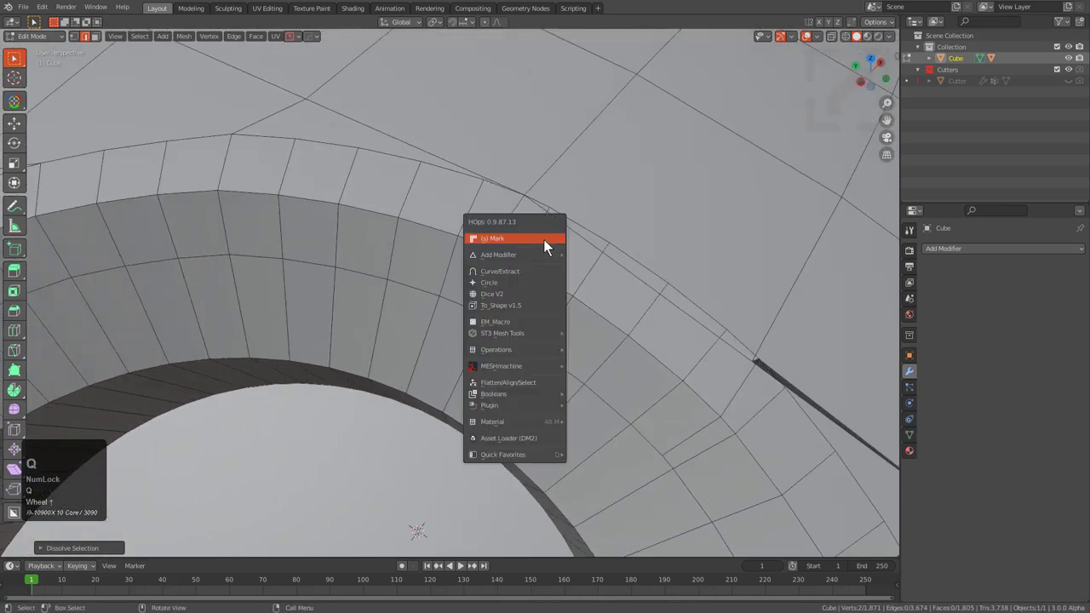
- Start Edit Multi with two rim vertices selected to merge away the triangles
click(535, 245)
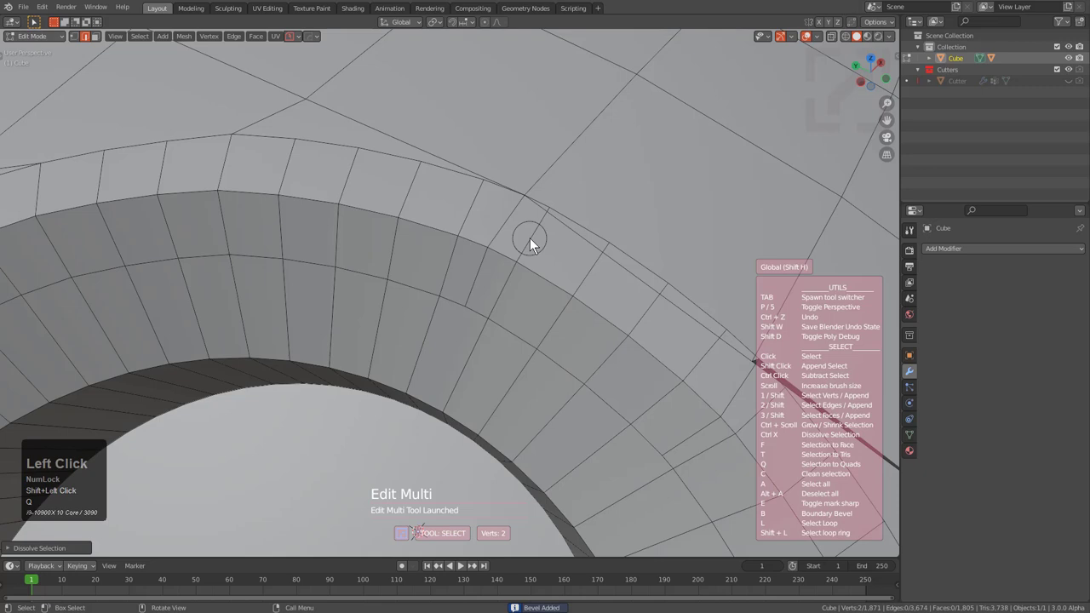
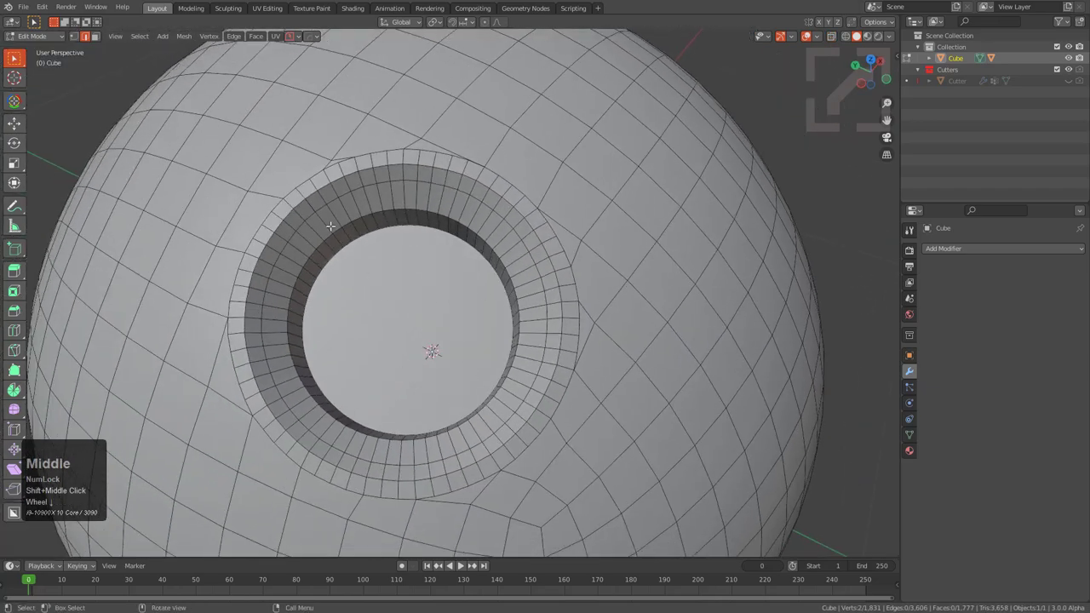
- In Object Mode, use the HOPS Mirror gizmo in Symmetry mode to mirror the hole onto the sphere's opposite side
key(Right)
scroll(down, 3)
middle_click(529, 369)
middle_click(509, 359)
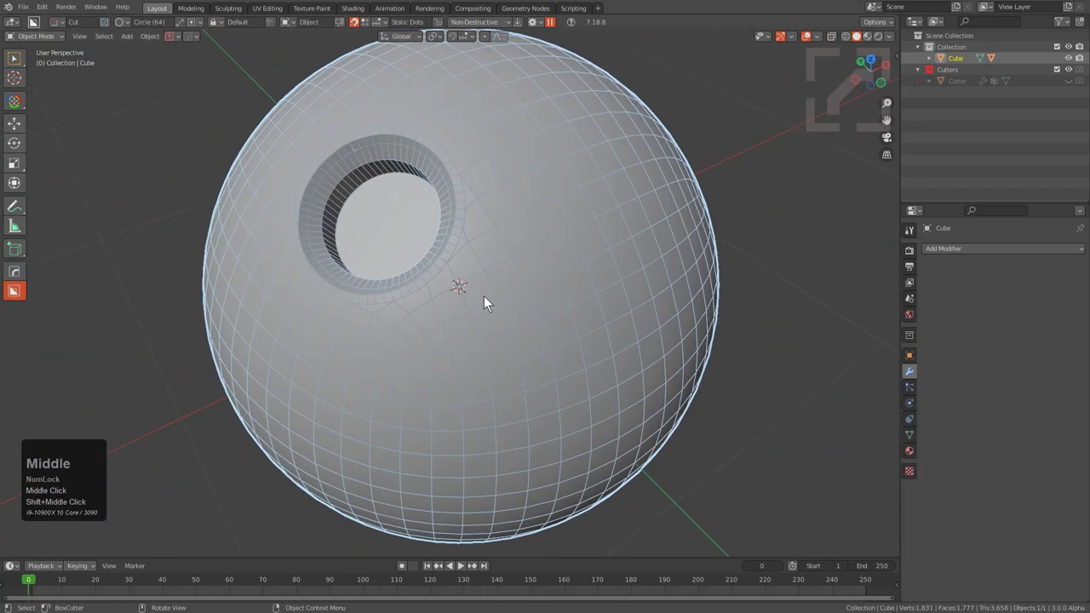
key(alt+x)
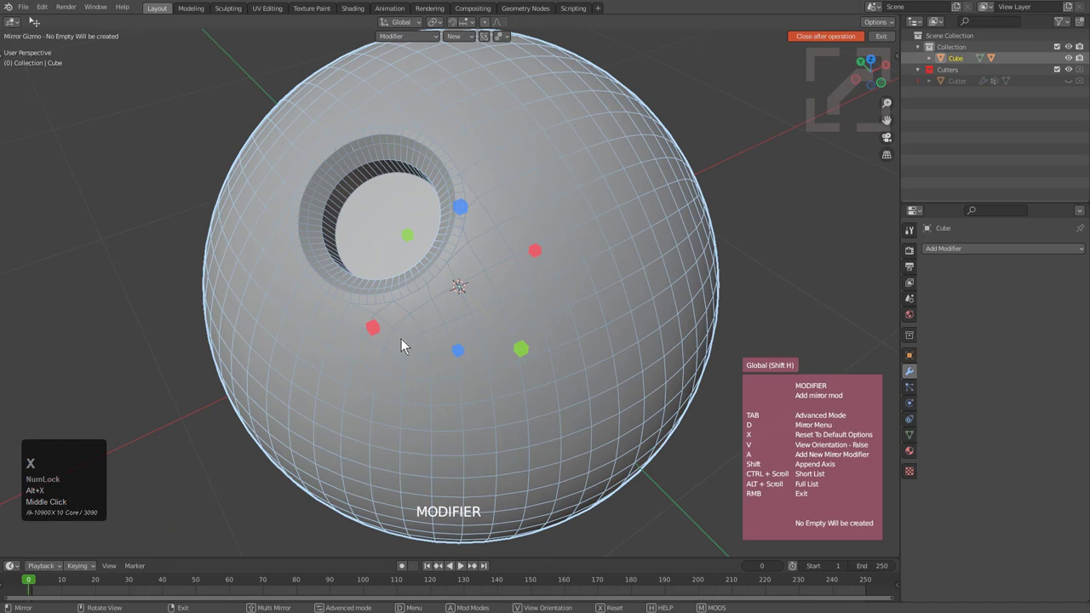
scroll(down, 3)
click(378, 330)
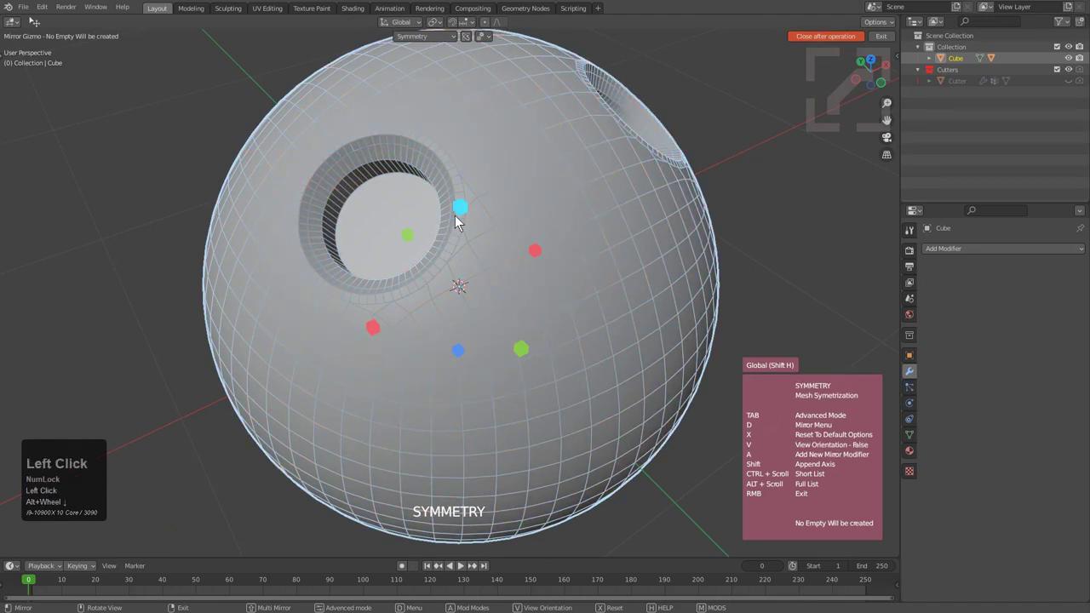
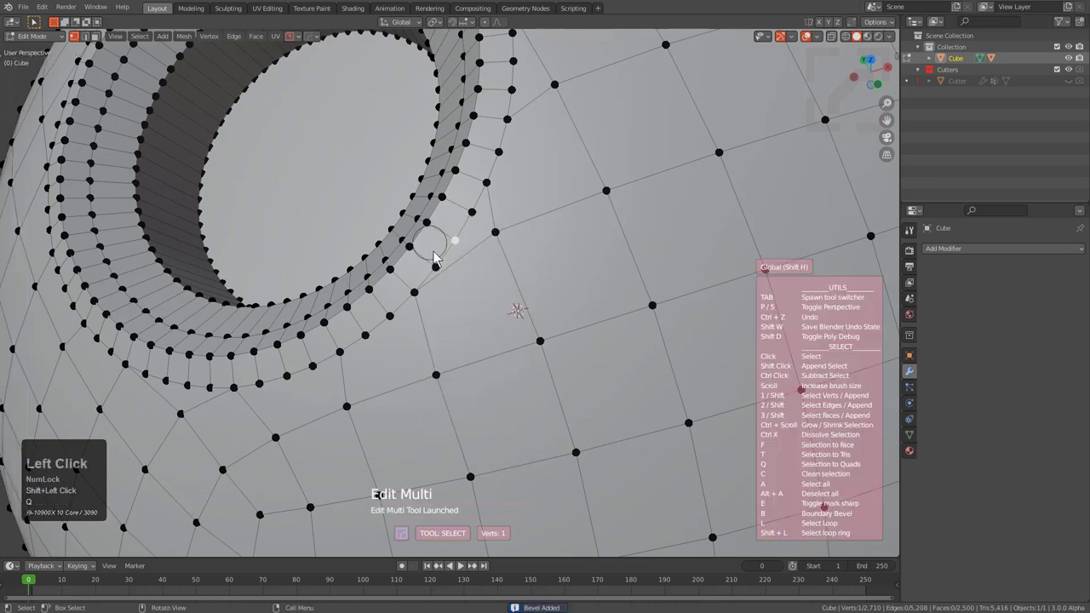
- Reposition the view on the mirrored sphere while fixing rim vertices with Edit Multi
middle_click(450, 280)
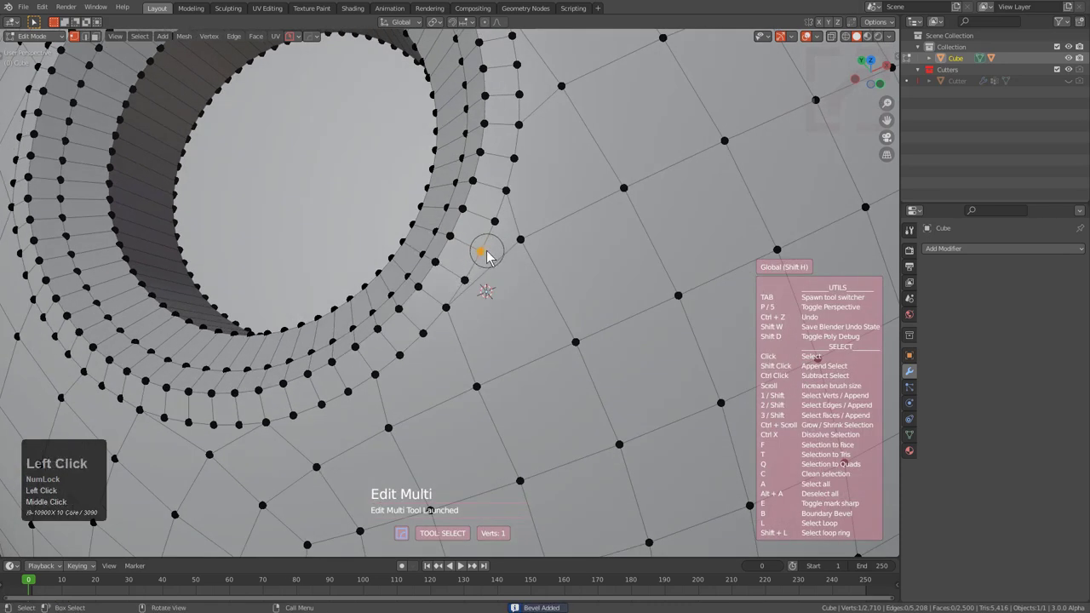
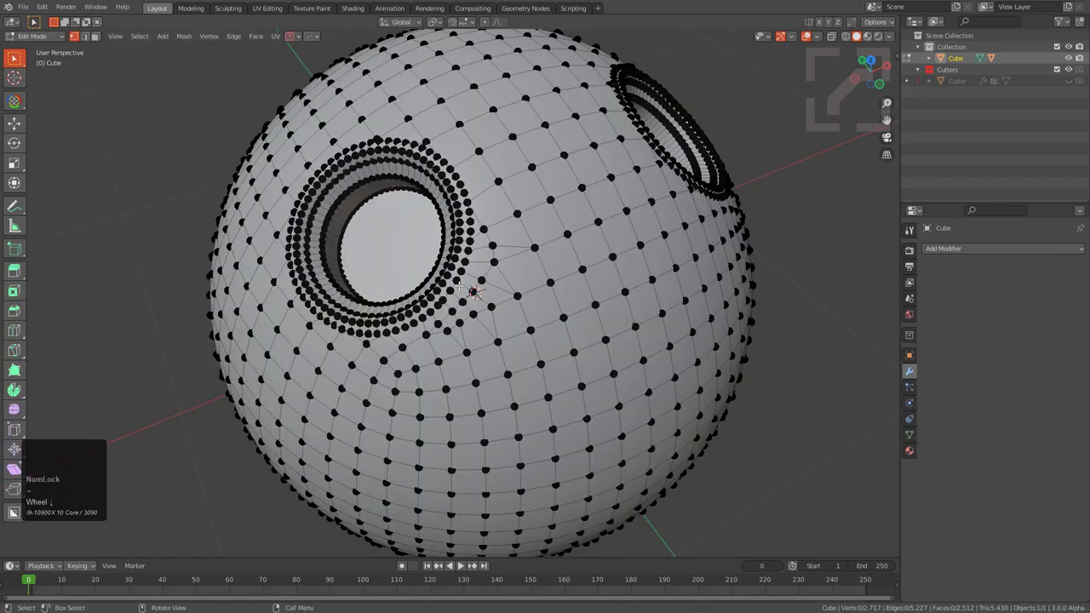
- Return the sphere to Object Mode, showing two smooth bevelled holes
key(Tab)
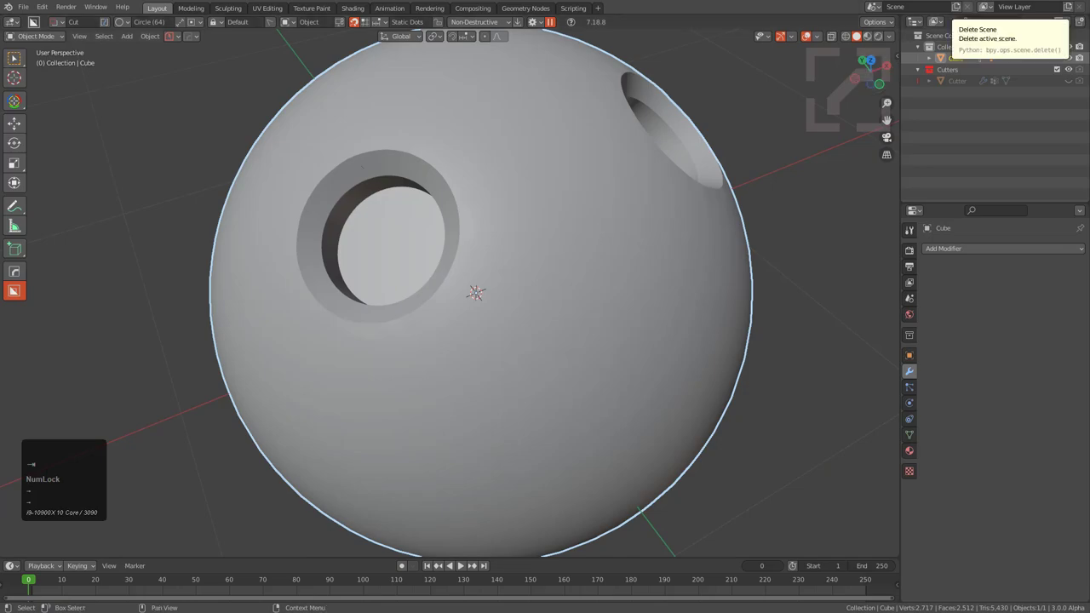
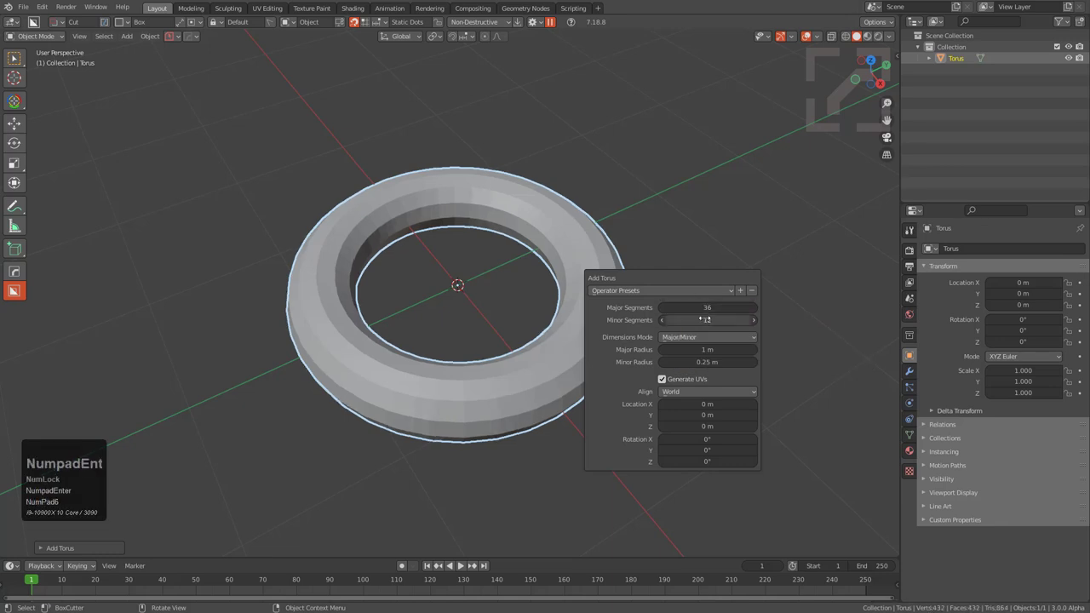
- Confirm the Add Torus settings and view the torus straight down from the top
key(KP_Enter)
drag(543, 255, 512, 231)
key(KP_5)
scroll(up, 3)
key(alt+v)
click(498, 231)
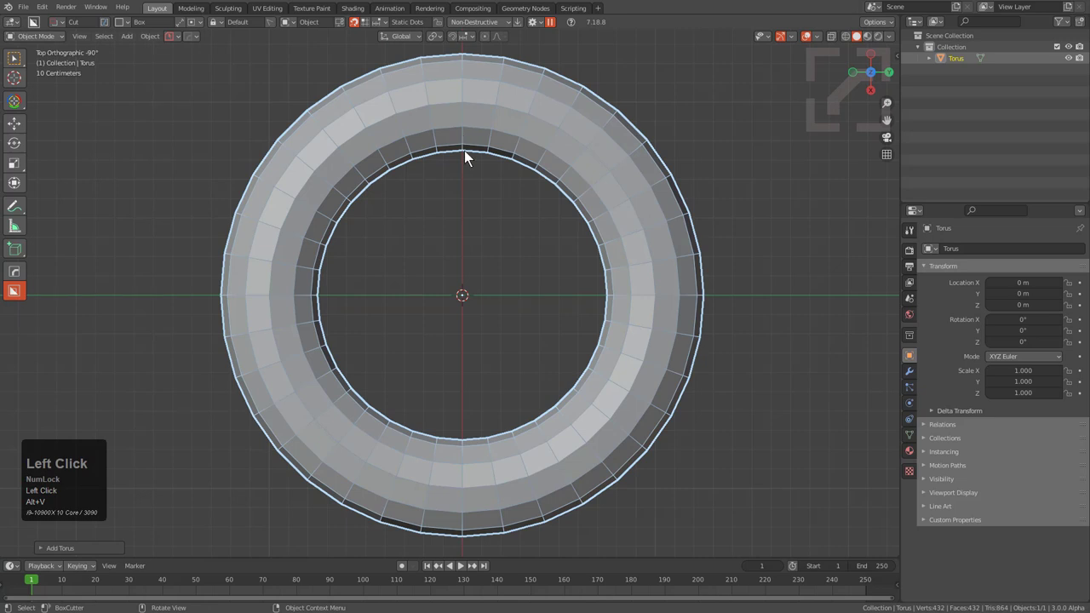
middle_click(519, 184)
scroll(up, 3)
- Shrink the torus along its normals into a thin ring and separate it into twelve piece objects
key(Tab)
key(s)
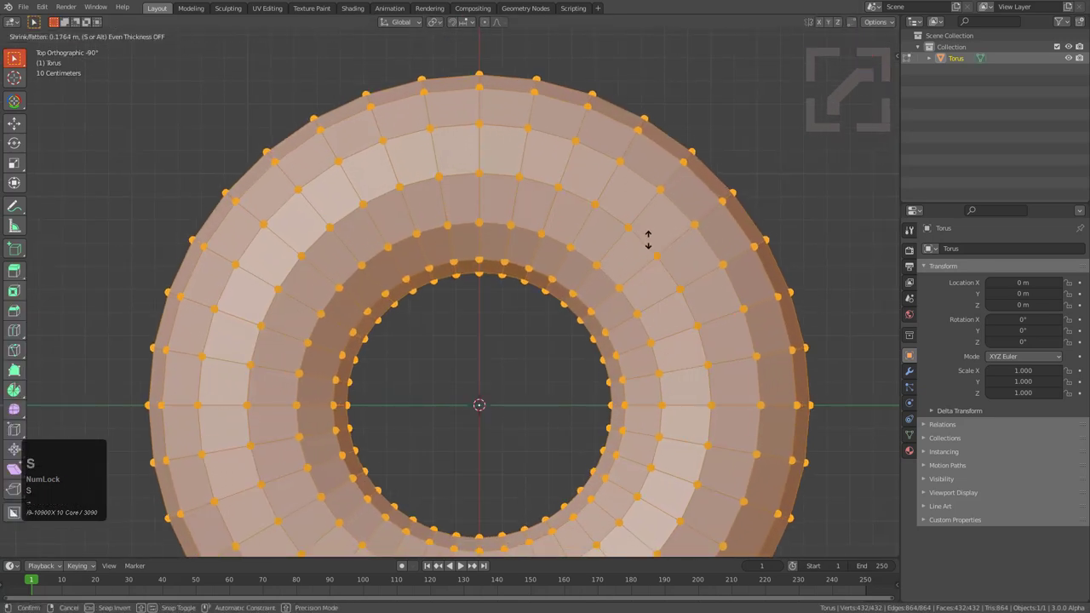
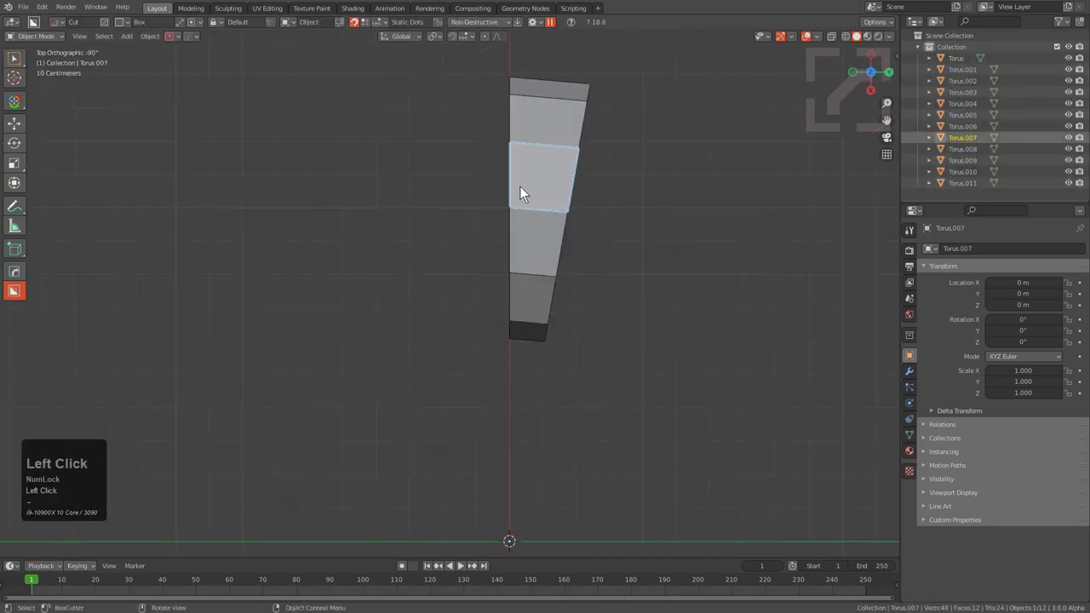
middle_click(529, 237)
scroll(down, 3)
click(533, 189)
drag(555, 275, 511, 280)
- Use HOPS Set Origin with Loc & Rot to place the first two ring pieces' origins on a face
key(q)
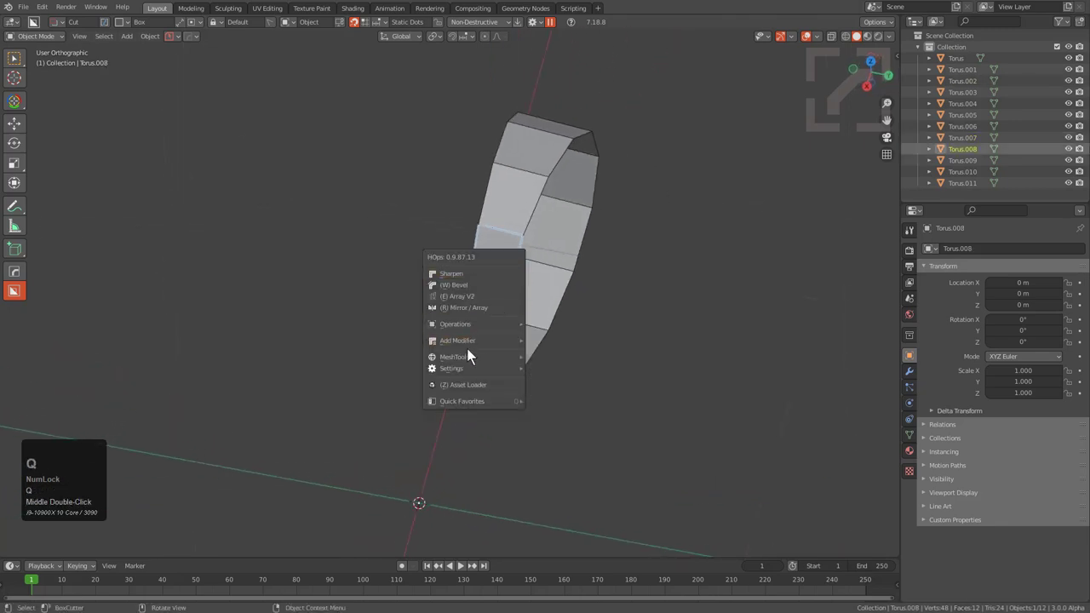
click(562, 376)
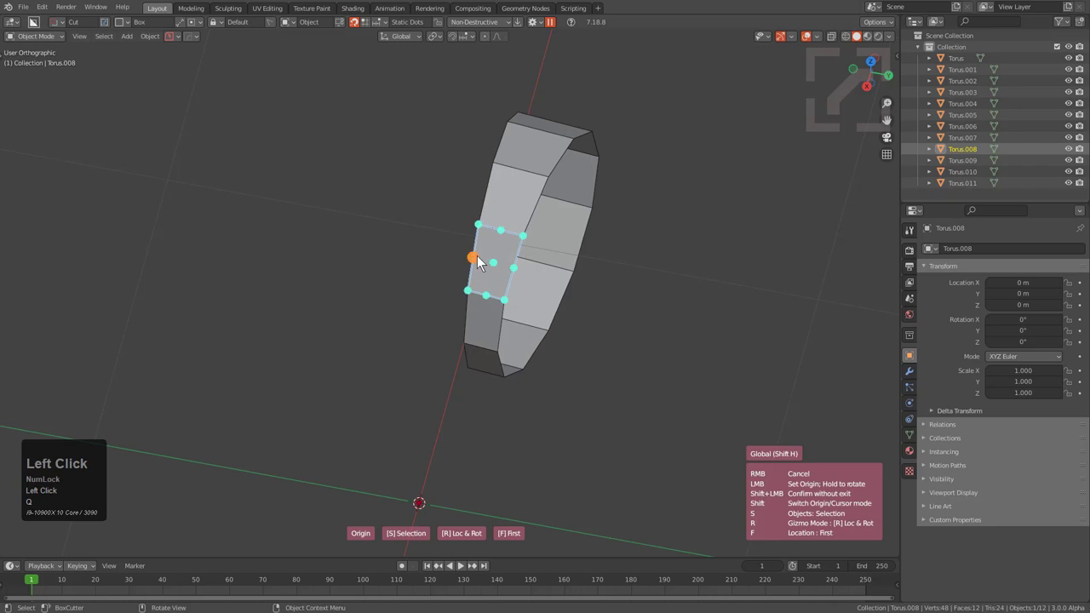
drag(480, 262, 527, 235)
middle_click(527, 235)
scroll(up, 3)
key(q)
scroll(down, 3)
click(567, 252)
drag(484, 235, 525, 192)
middle_click(523, 223)
click(523, 223)
scroll(up, 3)
- Set face-aligned origins for Torus.007 and the next two ring pieces the same way
key(q)
click(567, 238)
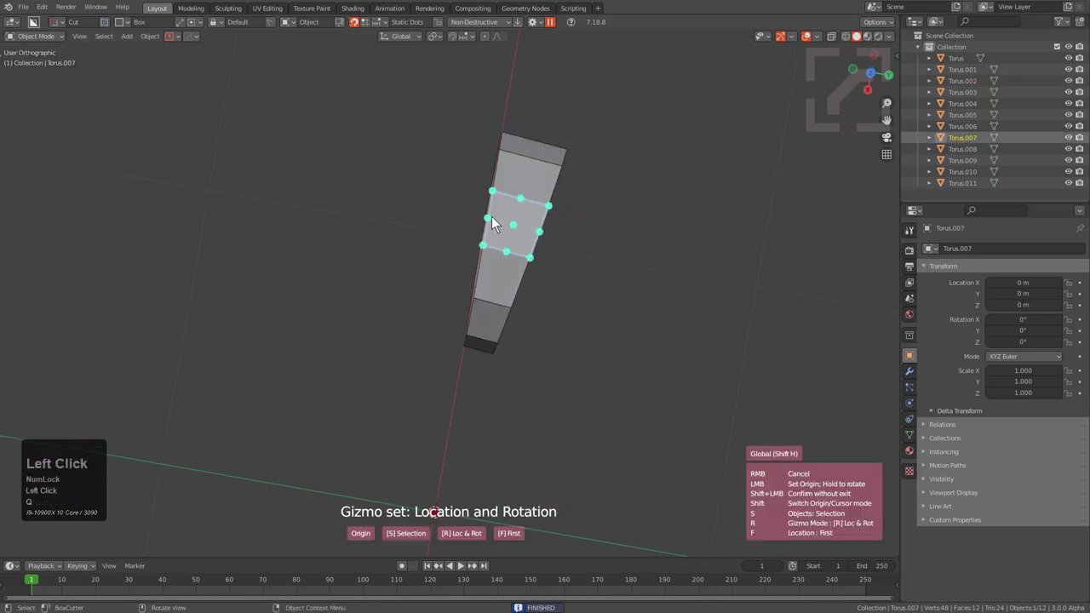
drag(495, 223, 529, 194)
middle_click(529, 194)
key(q)
click(580, 248)
drag(508, 250, 536, 215)
middle_click(537, 214)
key(q)
double_click(580, 262)
drag(498, 274, 514, 232)
middle_click(514, 232)
- Set face-aligned origins on further ring pieces, including Torus.005
key(q)
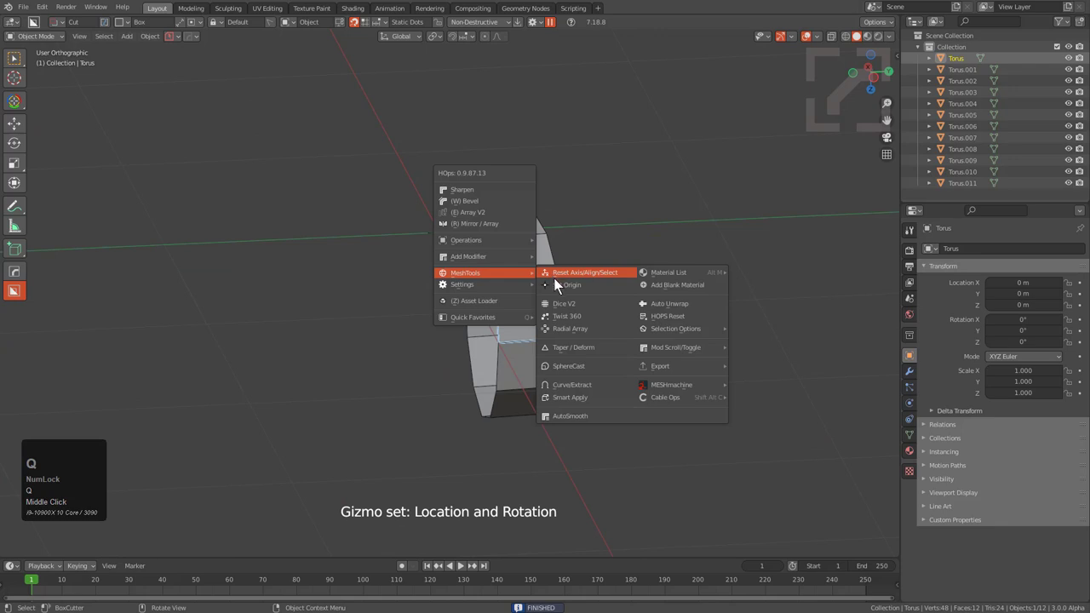
click(564, 291)
drag(500, 316, 519, 277)
middle_click(519, 278)
key(q)
click(586, 309)
drag(510, 308, 521, 266)
key(q)
click(580, 280)
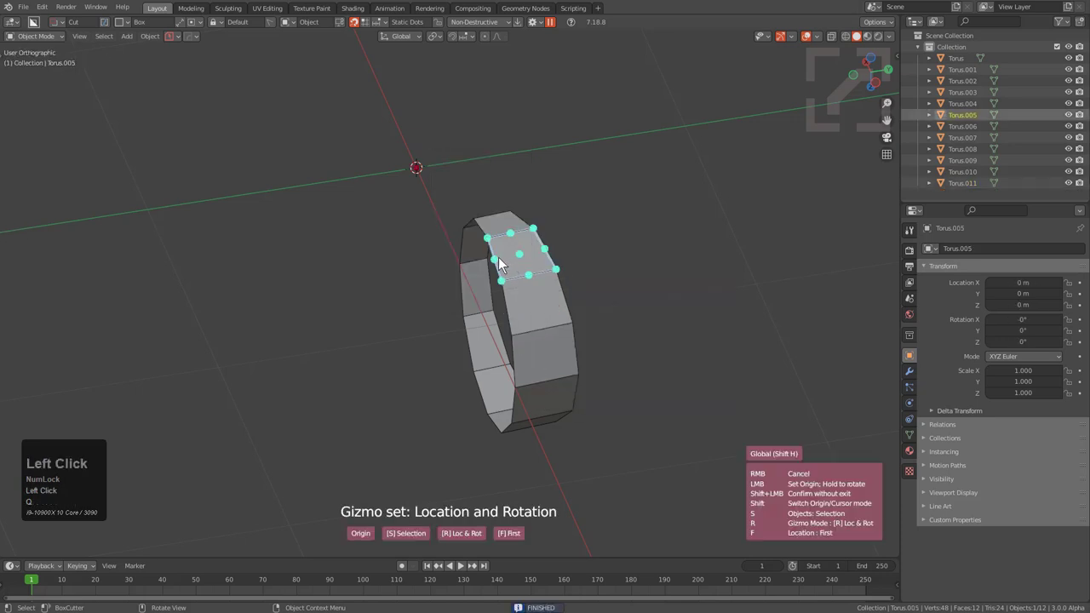
drag(501, 263, 496, 290)
middle_click(523, 258)
- Place the origins of Torus.010 and two more pieces on their faces with matching rotation
key(q)
click(549, 301)
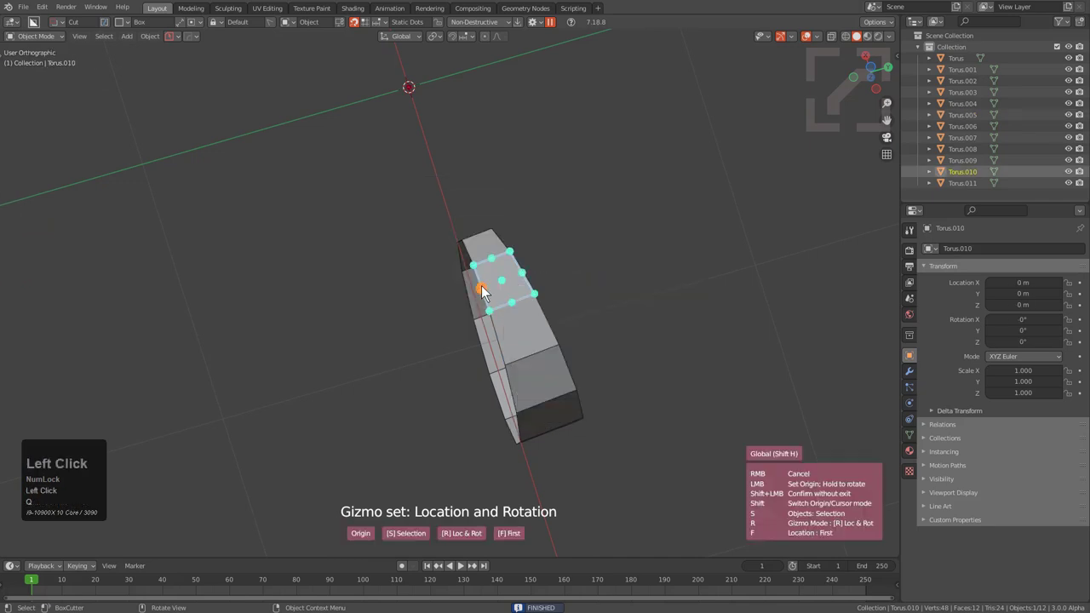
drag(488, 293, 478, 289)
middle_click(497, 267)
key(q)
click(530, 310)
drag(465, 298, 477, 306)
middle_click(481, 250)
key(q)
click(540, 314)
drag(471, 297, 492, 293)
middle_click(502, 274)
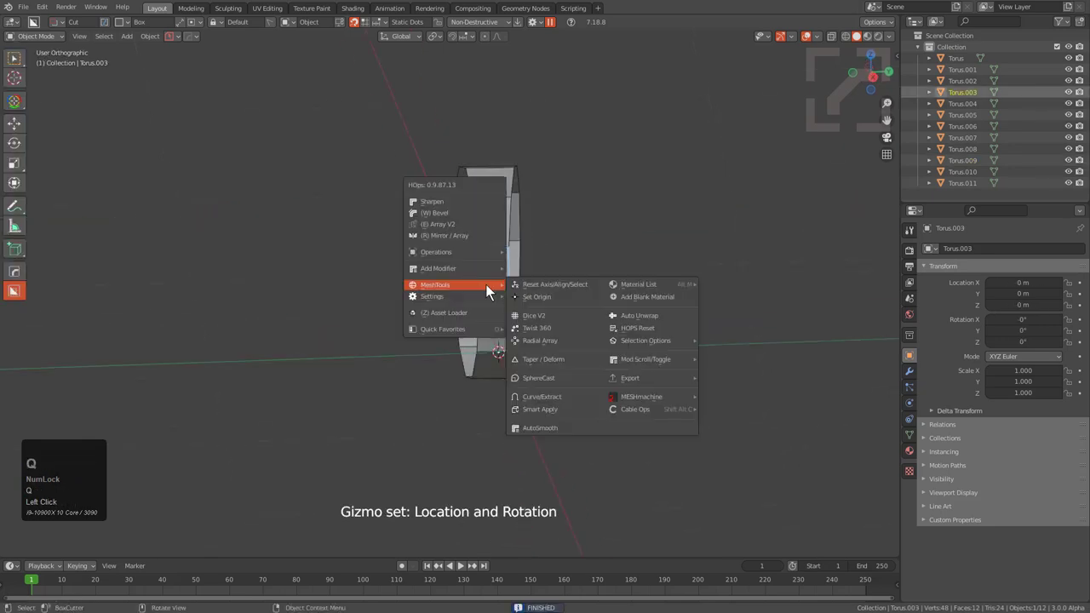
- Give Torus.003 and Torus.008 face-aligned origins with HOPS Set Origin
key(q)
click(542, 303)
click(496, 283)
key(q)
click(643, 280)
scroll(up, 3)
drag(491, 279, 509, 249)
middle_click(504, 235)
key(q)
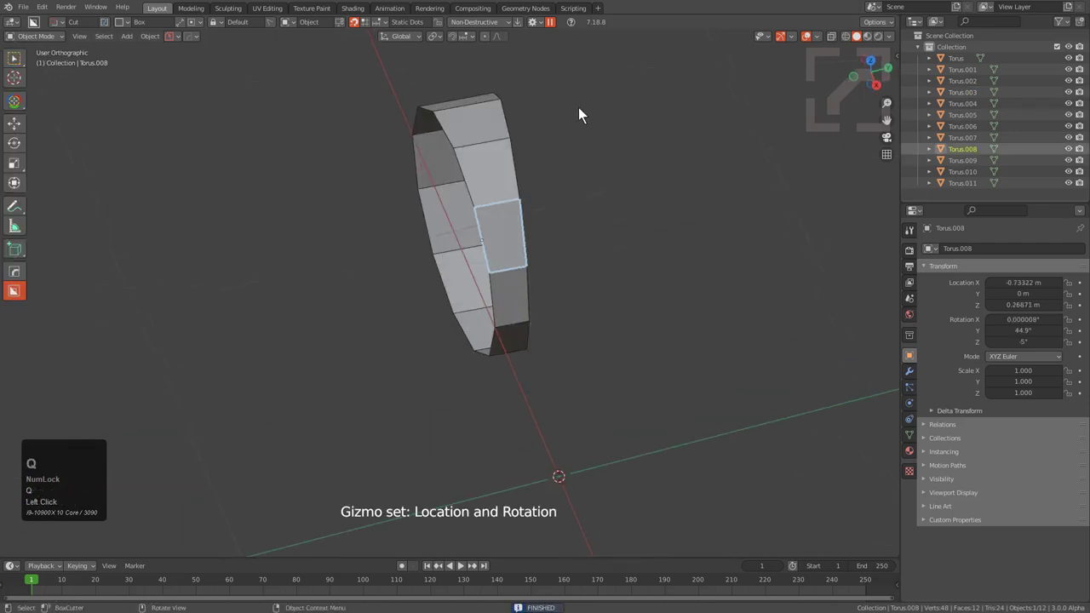
- Switch into quad view to see top, front, right and perspective views of the ring together
key(q)
drag(511, 283, 501, 275)
key(q)
middle_click(514, 272)
drag(505, 281, 599, 355)
key(ctrl+alt+q)
key(ctrl+alt+q)
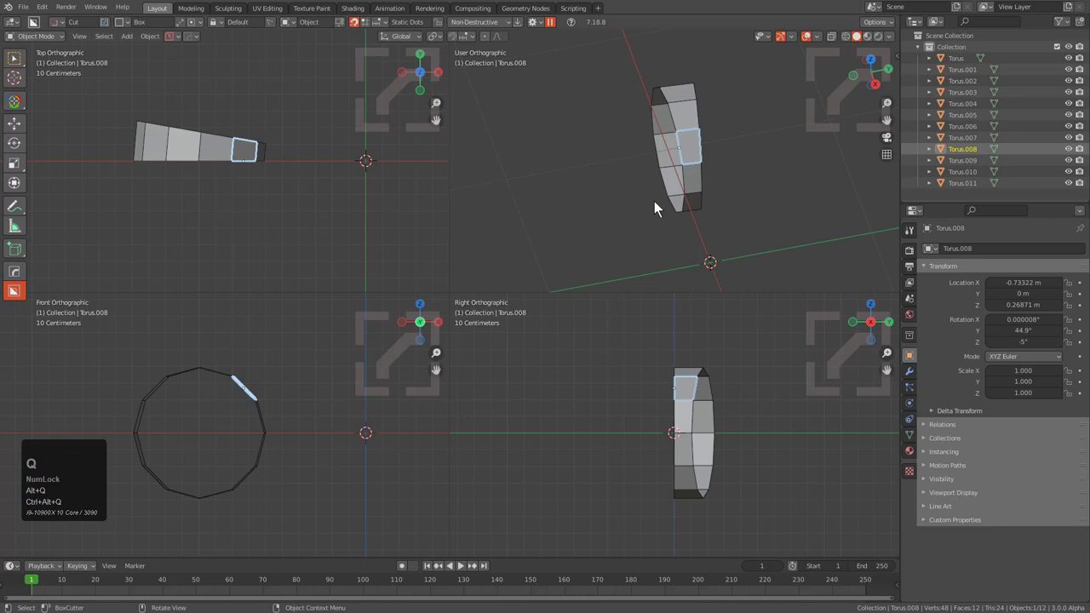
scroll(up, 3)
scroll(down, 3)
middle_click(687, 159)
- Set face-aligned origins with their own Y rotations on the next ring pieces via the Q menu
key(q)
click(725, 172)
drag(646, 163, 659, 214)
key(q)
click(705, 224)
drag(651, 208, 670, 220)
middle_click(670, 229)
key(q)
click(713, 230)
drag(660, 229, 671, 209)
middle_click(682, 210)
middle_click(671, 209)
- Set the face-aligned origin on the last remaining piece and return to a single view
click(661, 183)
key(q)
click(721, 195)
drag(648, 181, 686, 158)
drag(686, 119, 668, 163)
key(ctrl+alt+q)
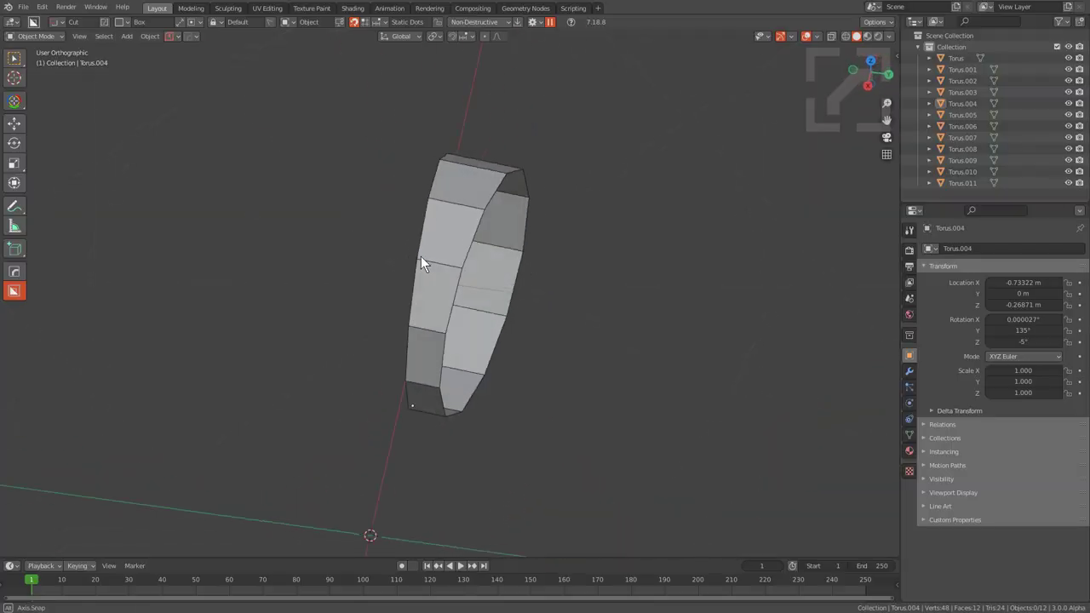
- Select Torus.002 and Torus.003 in the Outliner and orbit to check their transforms
click(447, 250)
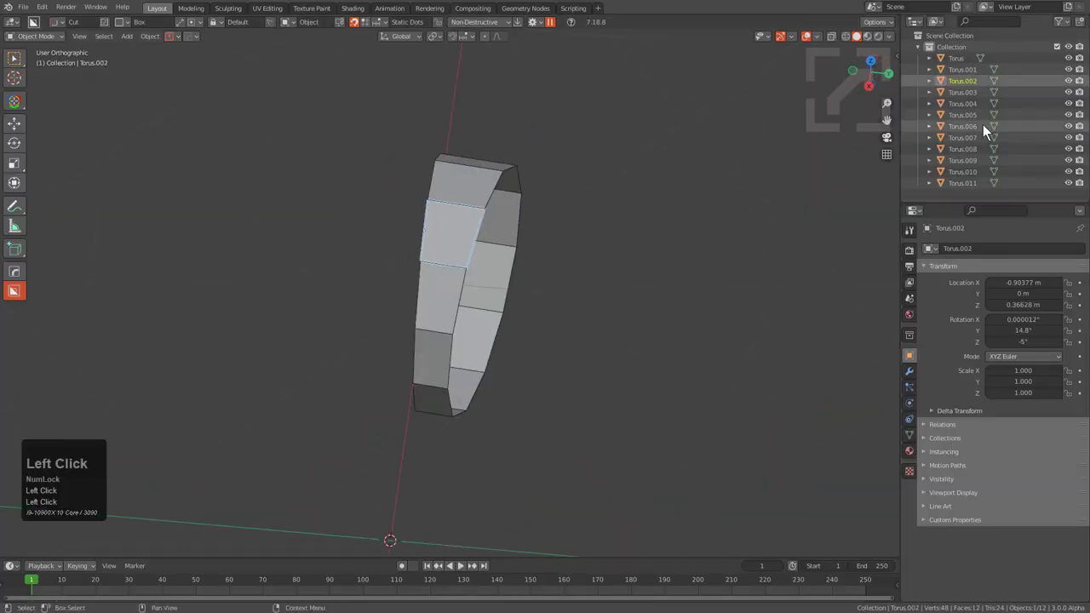
click(448, 301)
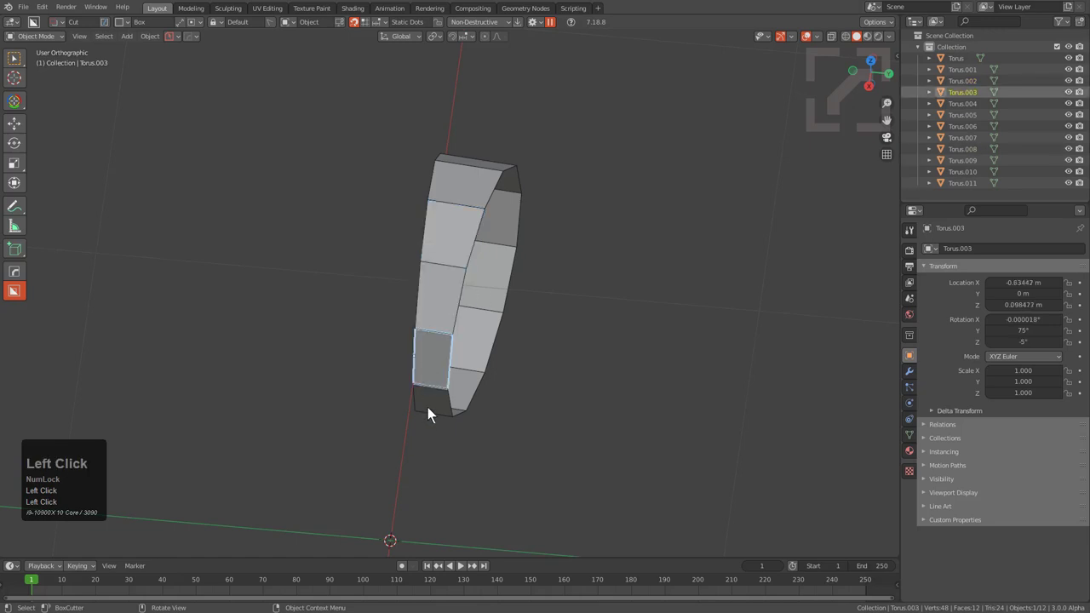
drag(449, 419, 959, 83)
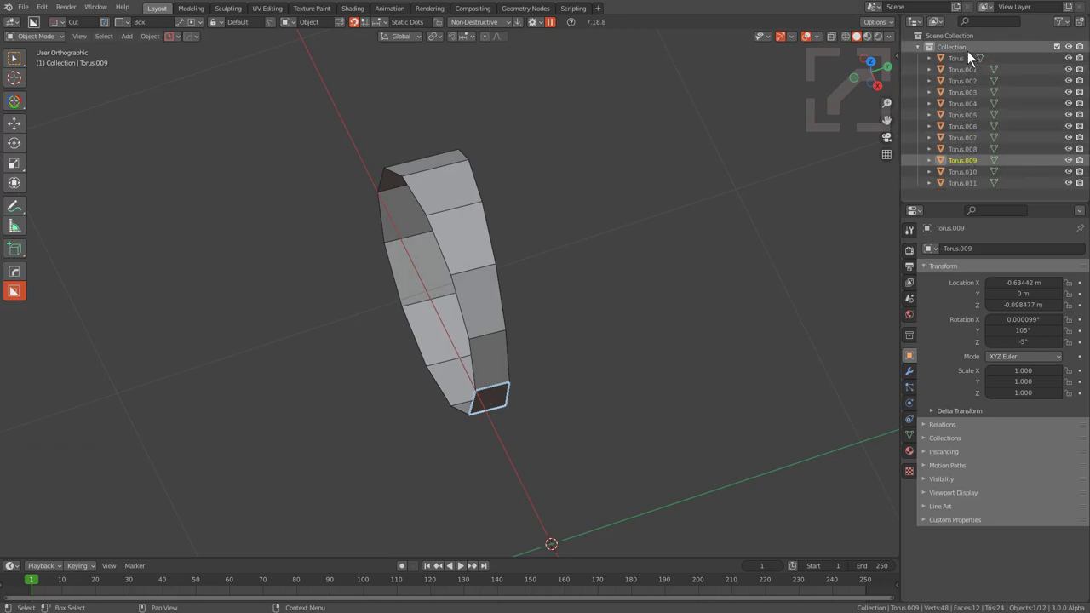
key(alt+Num_Lock)
middle_click(508, 270)
- Select all twelve ring pieces and run Hard Ops Operations > To_Shape v1.5 on them
key(a)
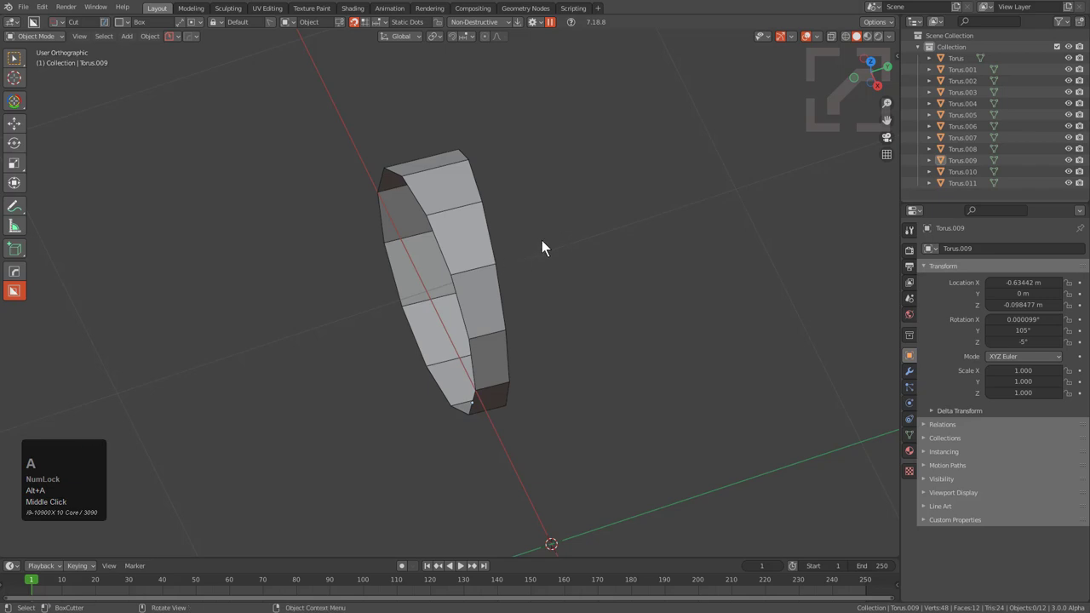
key(alt+a)
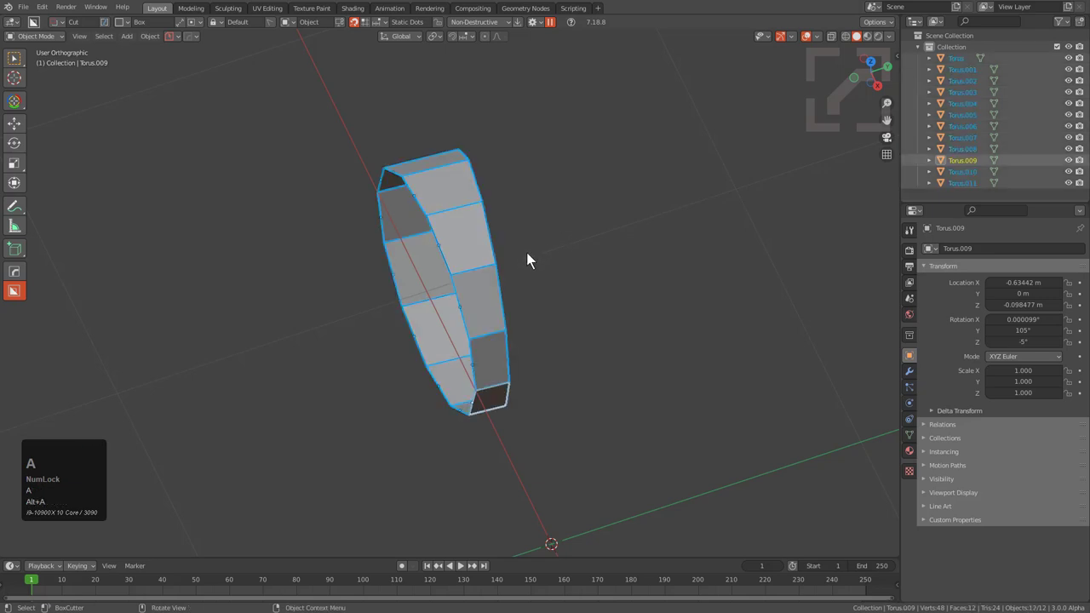
key(q)
text(qo)
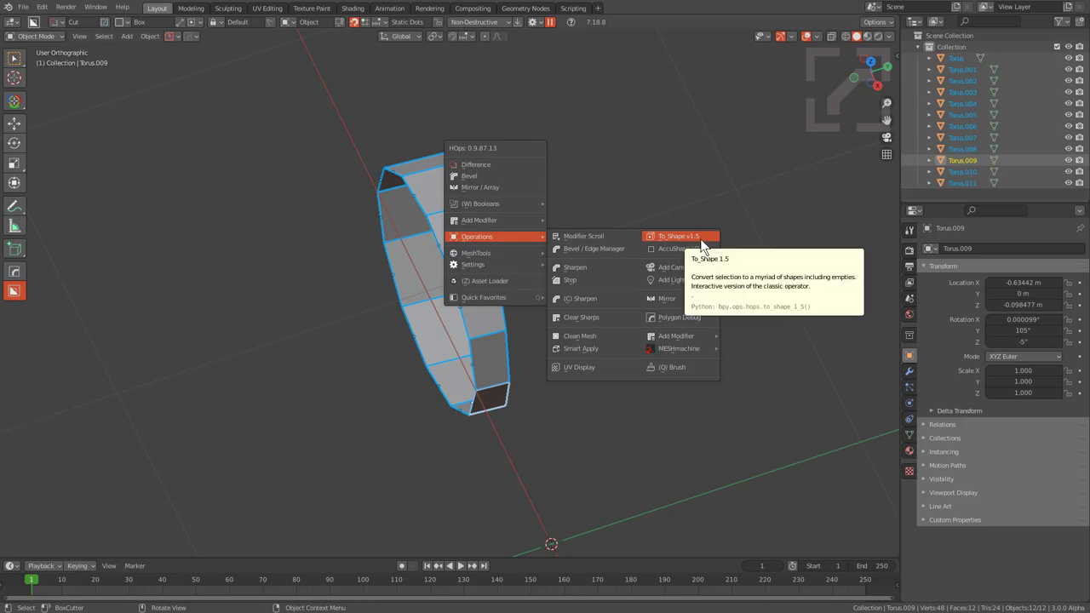
text(qo)
drag(708, 246, 690, 339)
key(space)
click(689, 341)
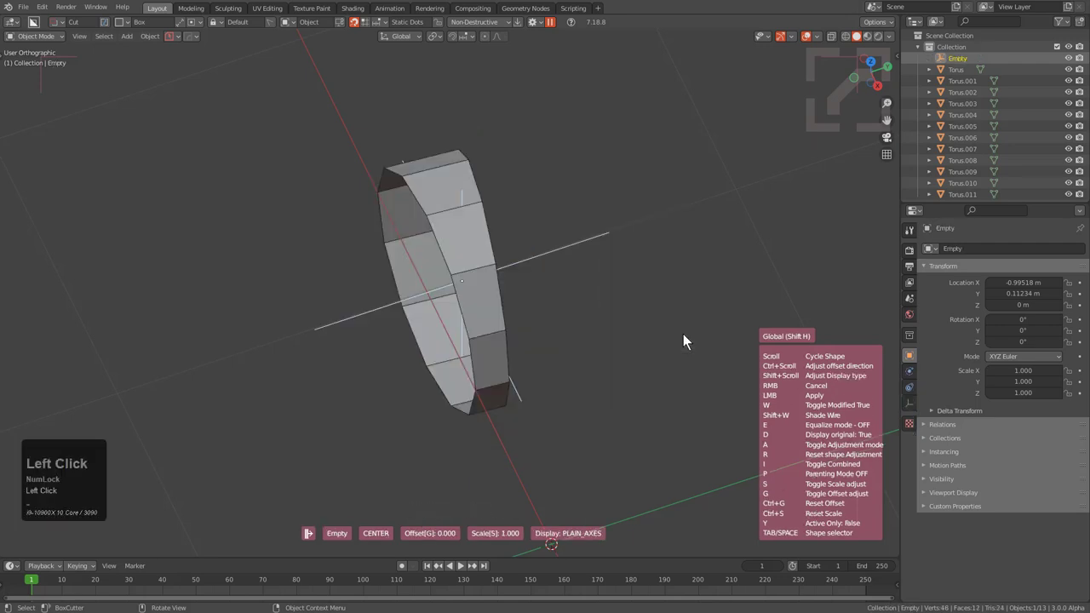
- Set To_Shape to individual sphere empties at each origin and adjust their size
scroll(down, 3)
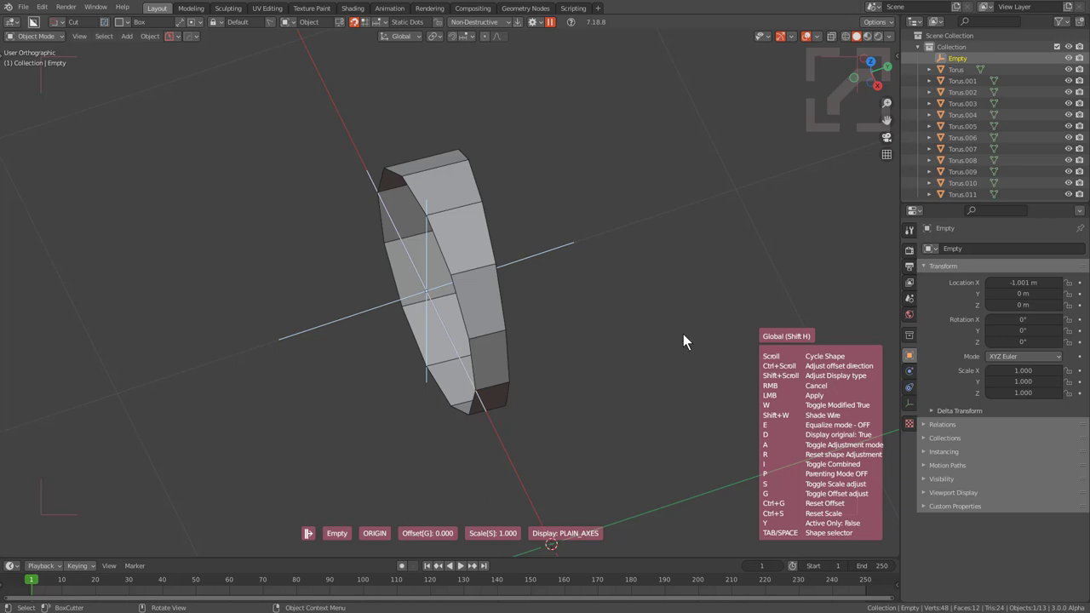
scroll(down, 3)
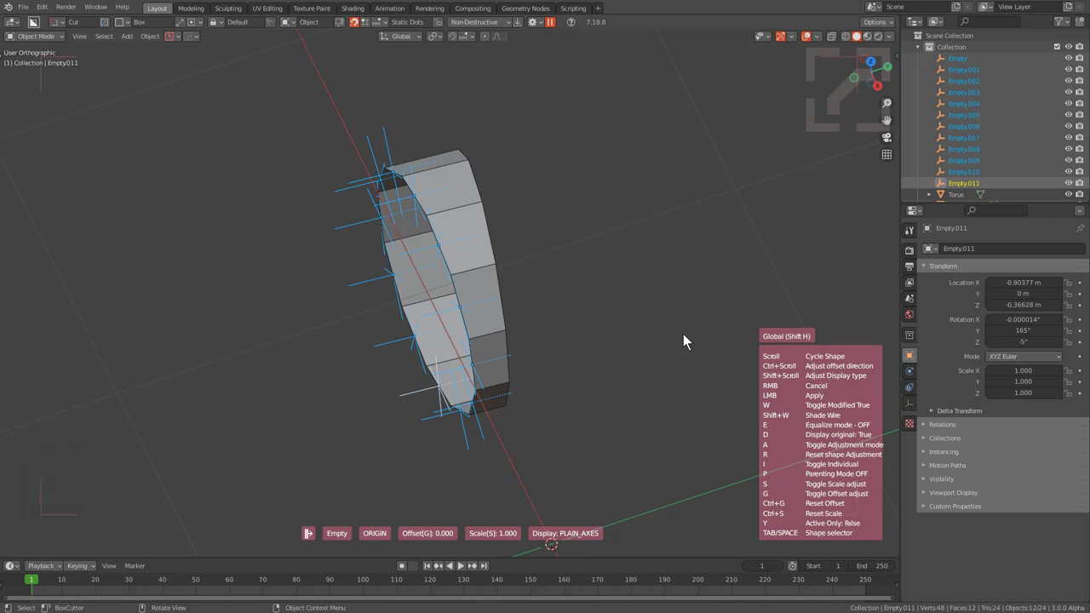
key(shift+Num_Lock)
scroll(down, 3)
scroll(down, 3)
scroll(down, 3)
key(s)
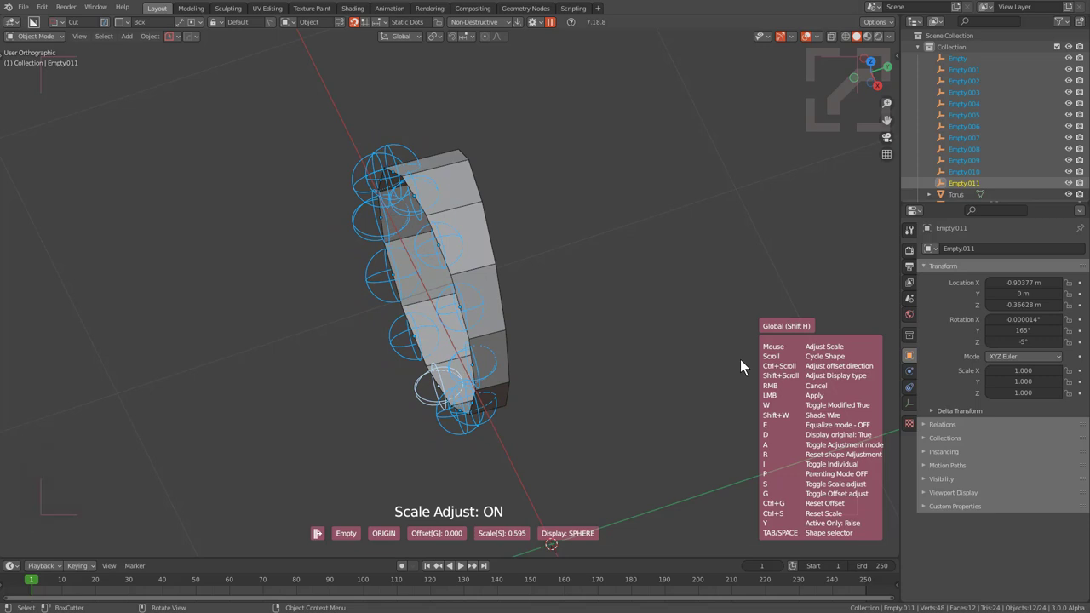
- Parent every ring piece to its empty using inverse parenting so pieces stay put
key(p)
key(s)
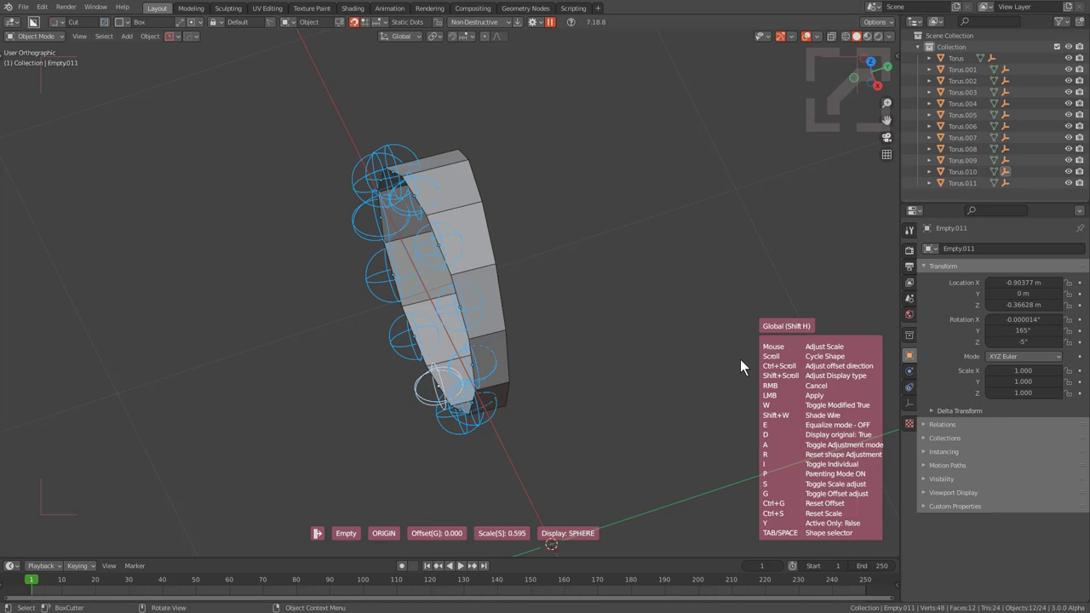
key(p)
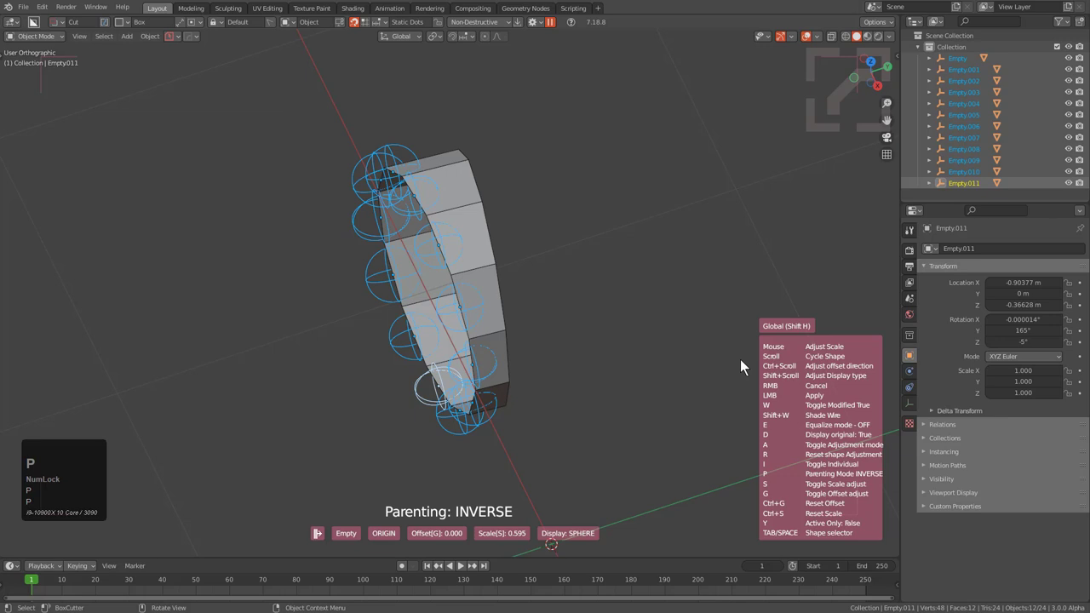
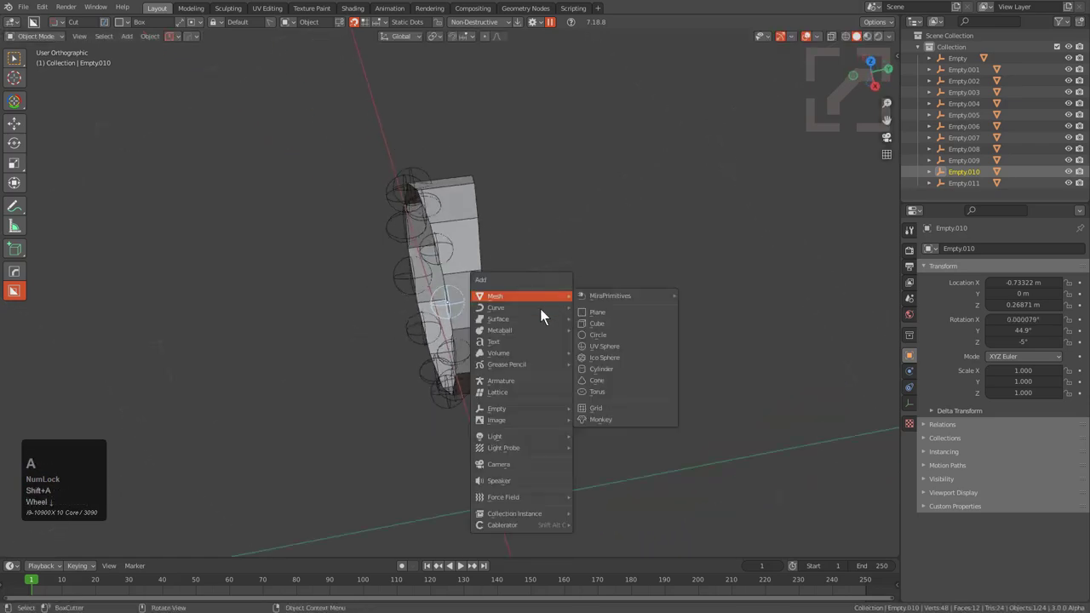
- Navigate to and select the large Empty.012 at the world origin
drag(529, 416, 564, 421)
scroll(down, 3)
middle_click(554, 423)
scroll(up, 3)
scroll(down, 3)
right_click(542, 361)
click(543, 361)
click(499, 351)
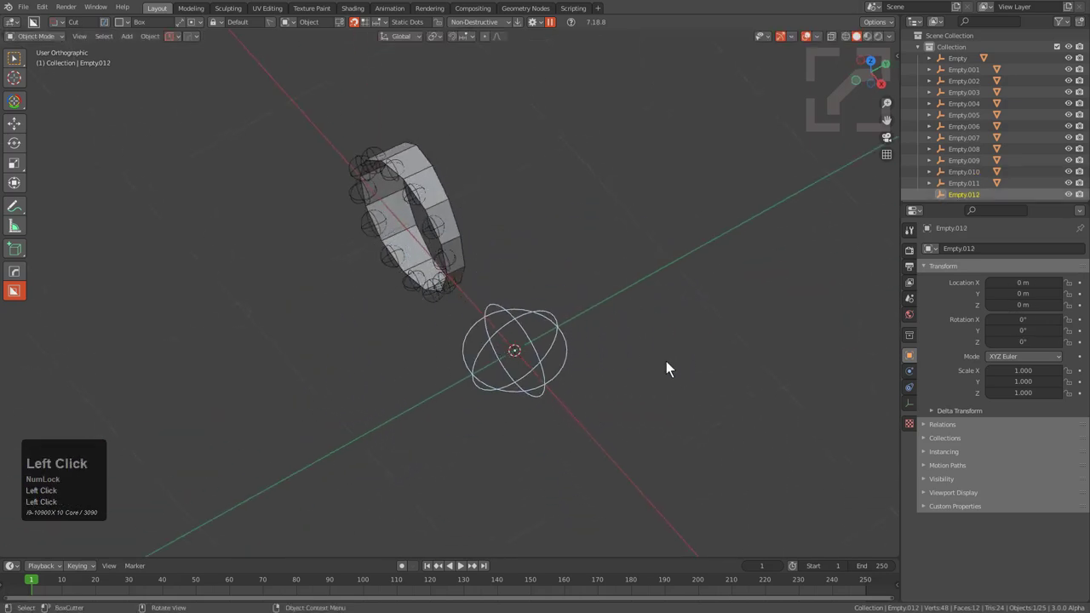
- Rename the selected empty to prime_empty with F2
key(F2)
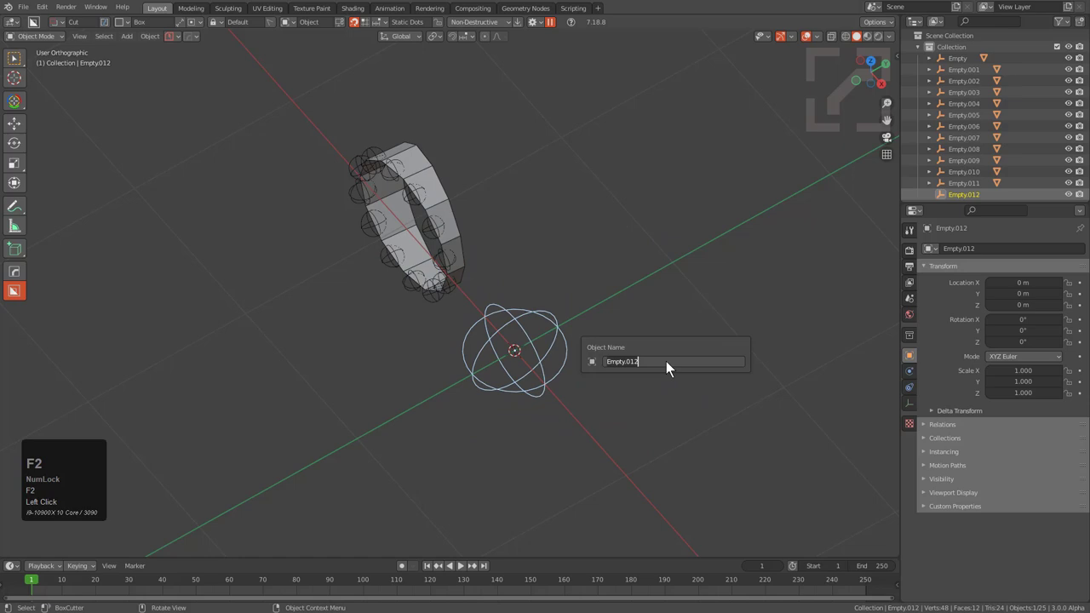
text(prime)
key(shift+-)
text(,mmptyu)
key(Return)
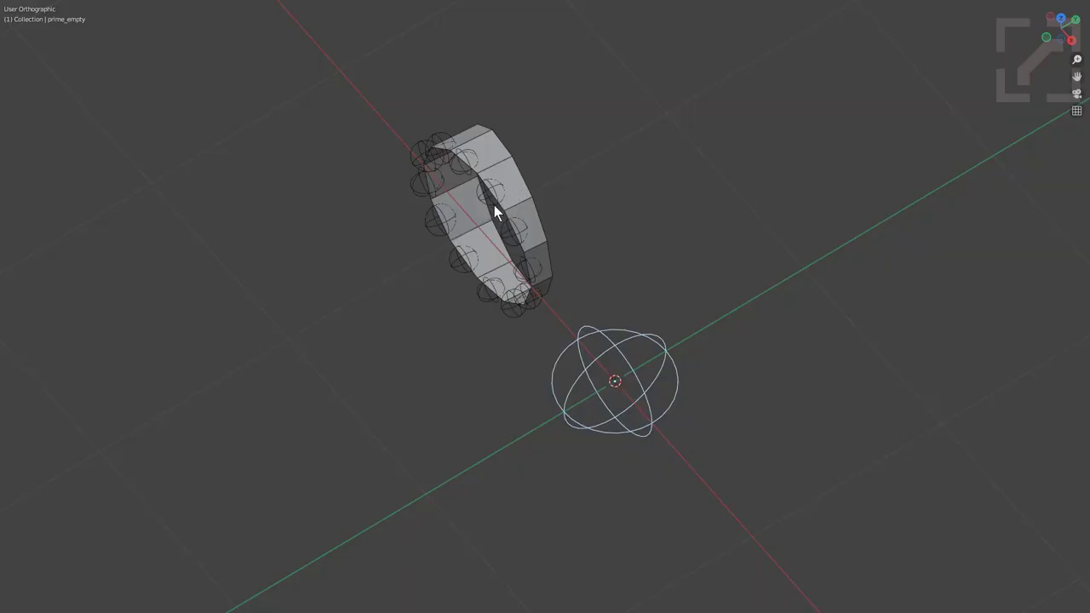
- Add a Transformation constraint to Empty.007 targeting prime_empty via HOps Helper
middle_click(647, 168)
key(ctrl+`)
drag(616, 176, 756, 168)
click(757, 174)
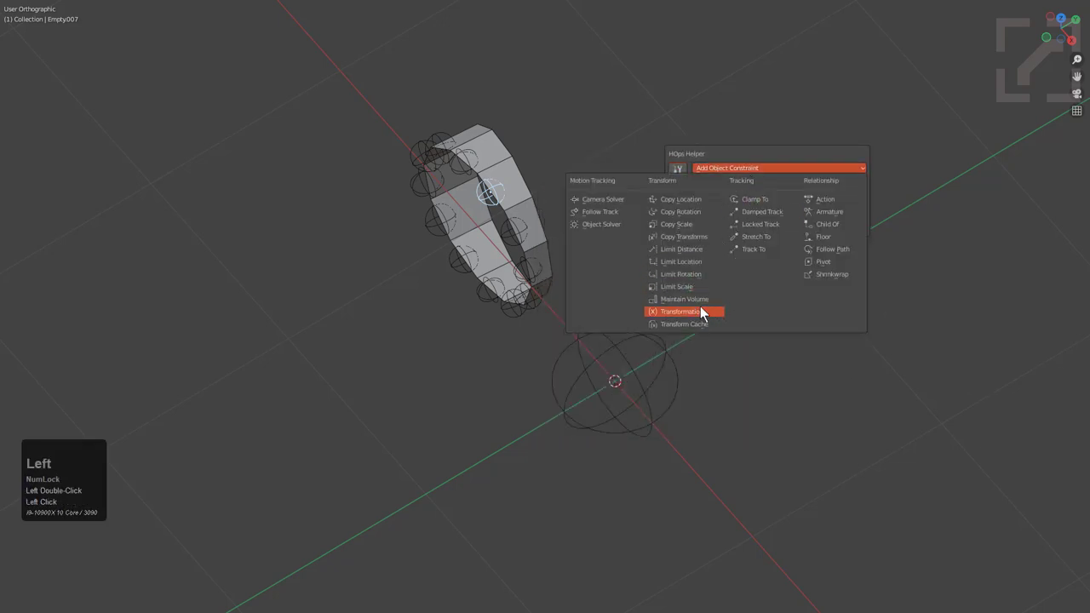
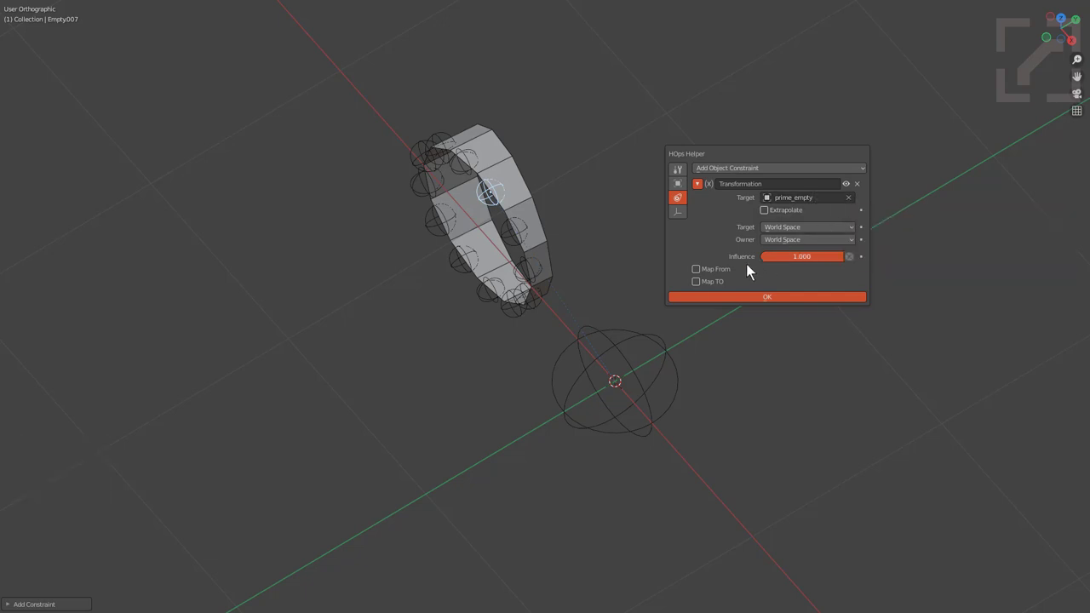
key(Return)
- Set owner Local Space, Map From Z Max 0.5 m with output max 180, and confirm
click(803, 232)
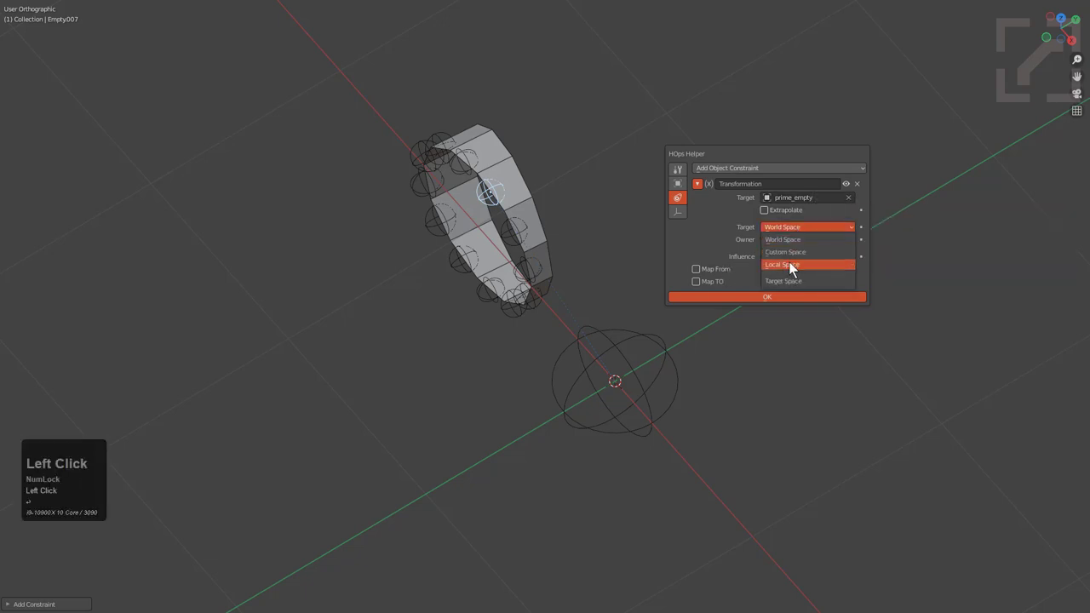
drag(734, 249, 817, 261)
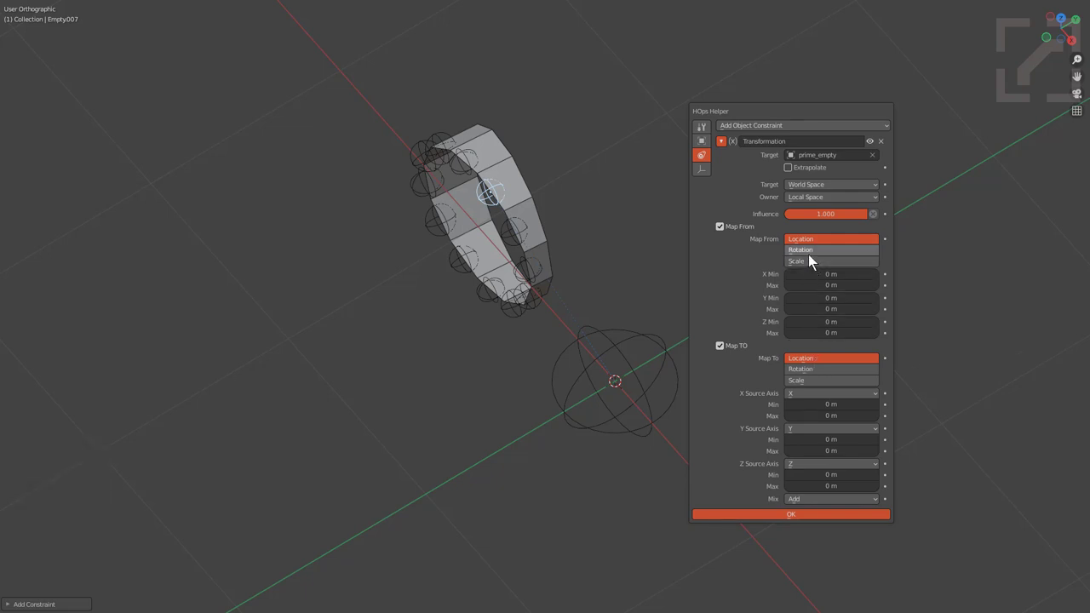
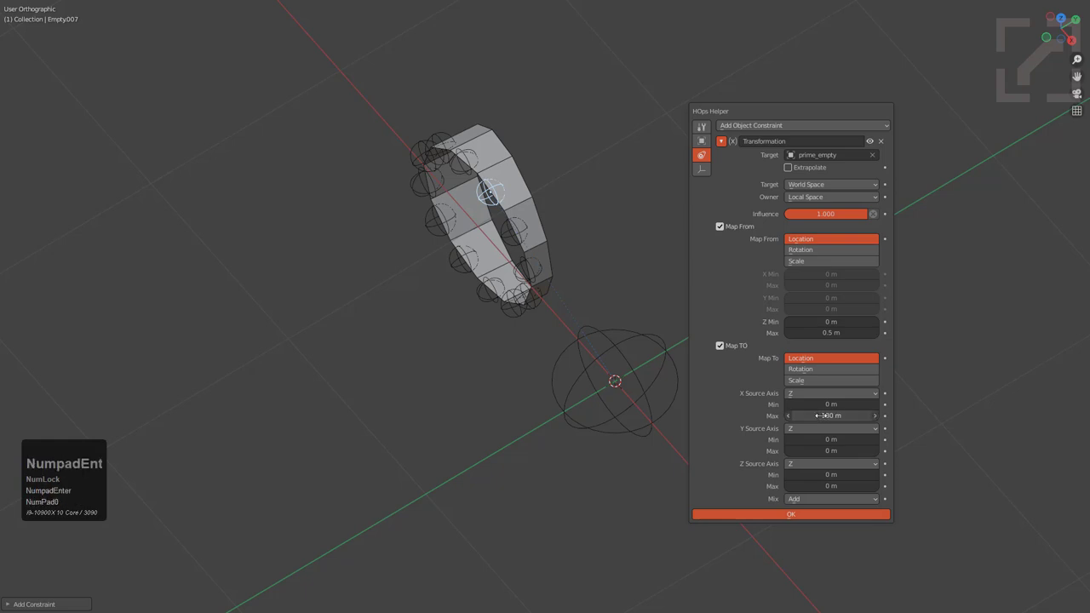
click(728, 354)
click(728, 353)
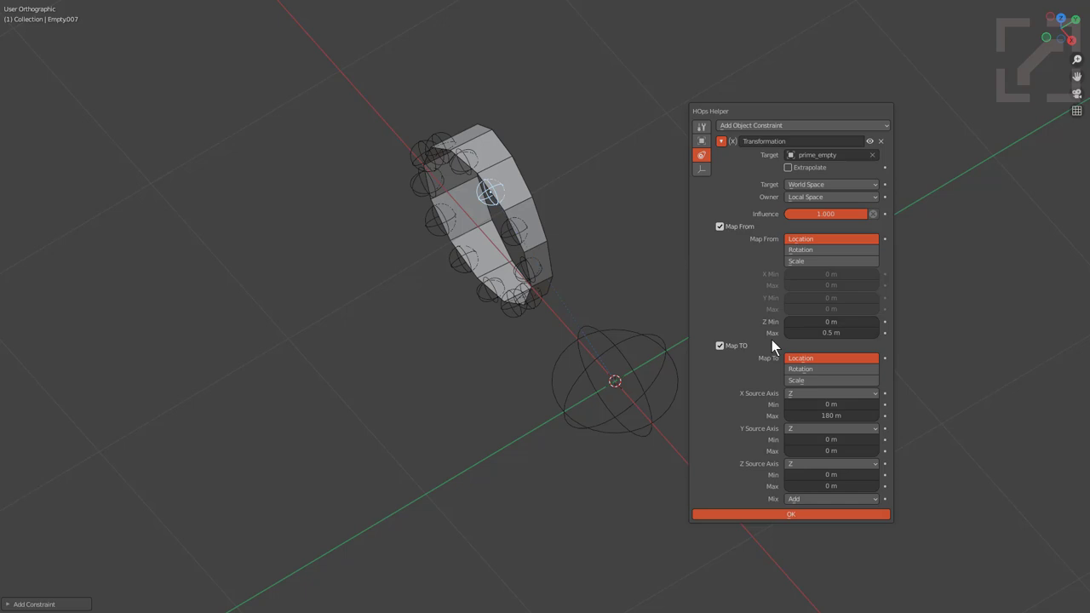
key(alt+space)
click(791, 292)
click(916, 391)
click(942, 379)
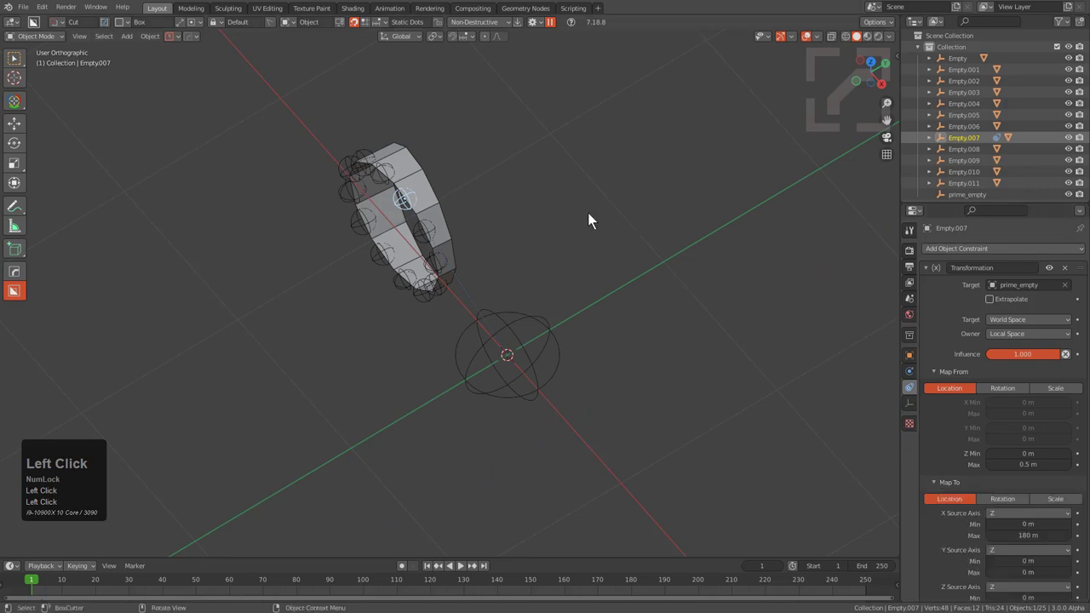
- Reopen the constraint helper, test-move prime_empty along Z, and reselect Empty.007
key(ctrl+`)
click(584, 207)
drag(584, 206, 639, 415)
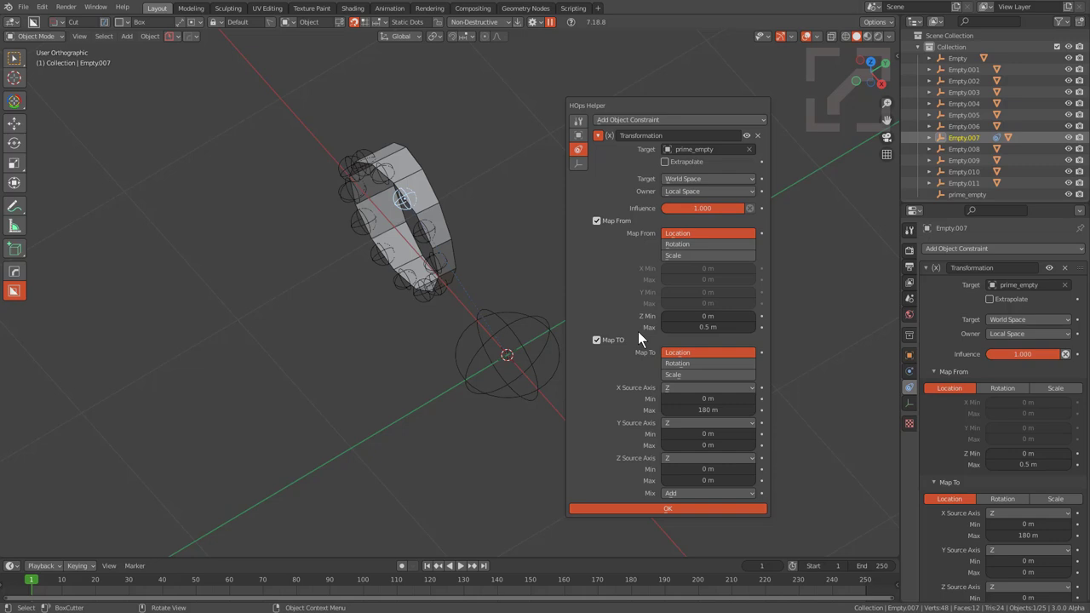
click(514, 332)
key(g)
text(gz)
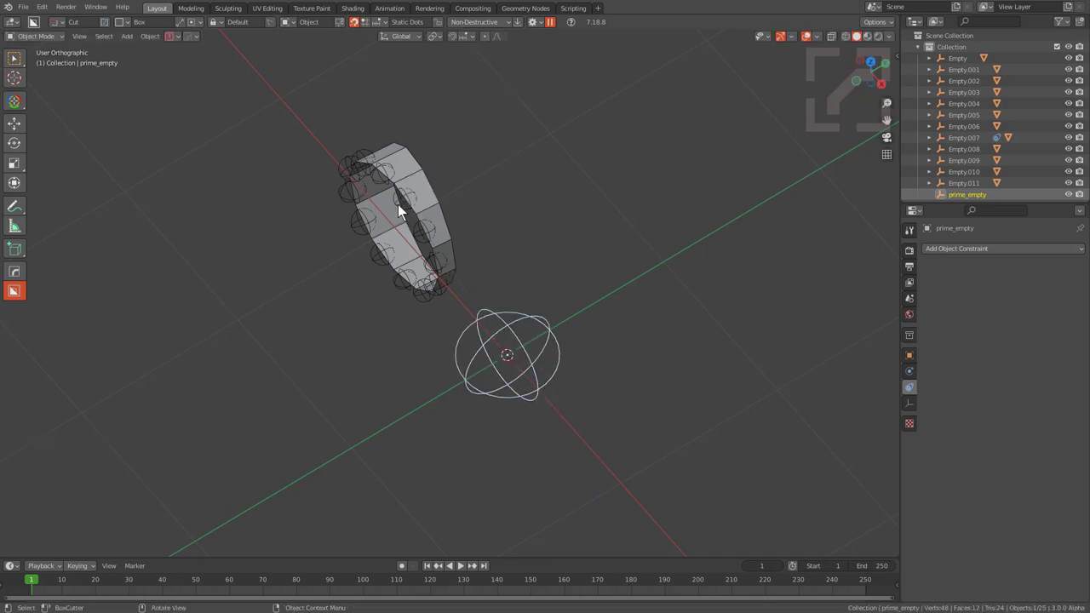
key(z)
click(405, 212)
- Map the constraint to rotation with X source axis Z reaching 180°, then test-move prime_empty again
click(1003, 507)
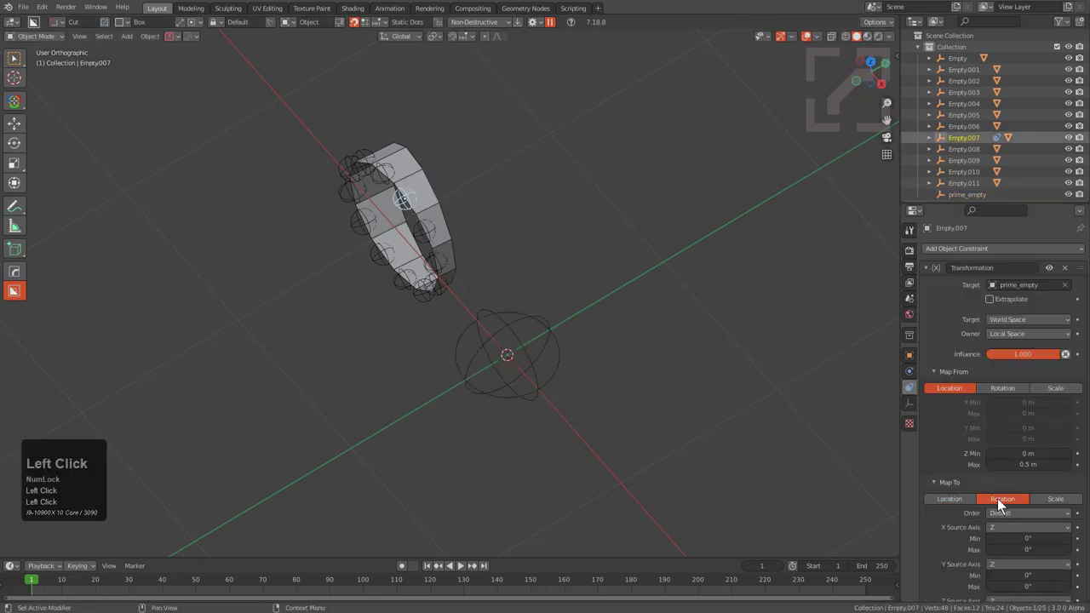
key(KP_1)
key(KP_8)
key(KP_0)
key(KP_Enter)
double_click(520, 348)
key(g)
text(gz)
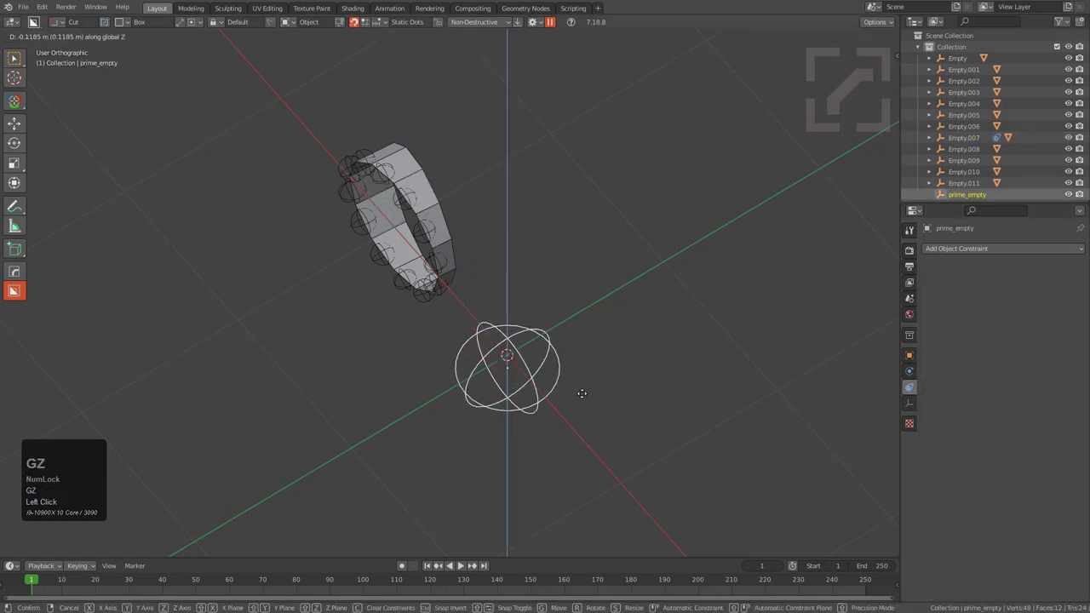
right_click(616, 410)
- Box-select all the ring empties and make Empty.007 the active object
scroll(down, 3)
middle_click(475, 293)
scroll(up, 3)
middle_click(512, 296)
drag(506, 304, 500, 320)
key(alt+a)
key(b)
drag(462, 152, 527, 252)
middle_click(511, 384)
middle_click(511, 383)
middle_click(527, 252)
click(528, 262)
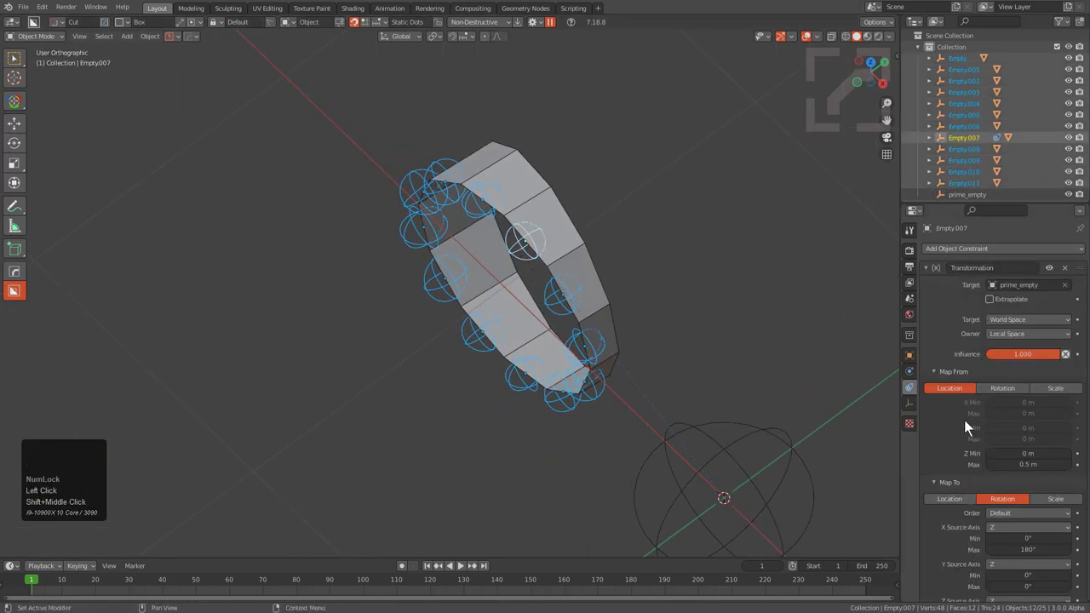
- Copy the constraint to every selected ring empty via the F3 'Copy Constraints' search
scroll(down, 3)
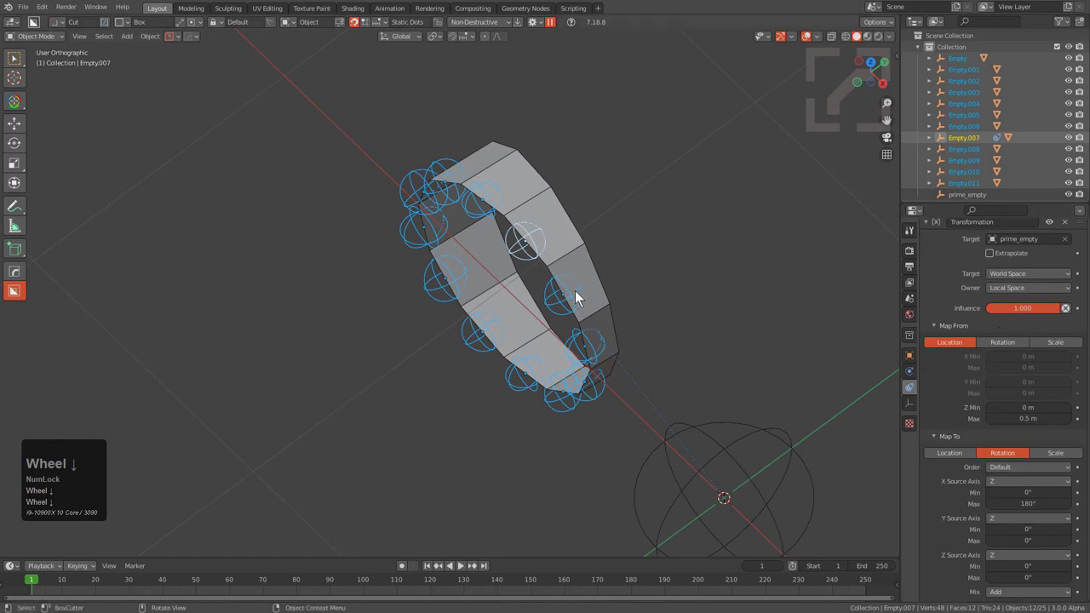
text(copons)
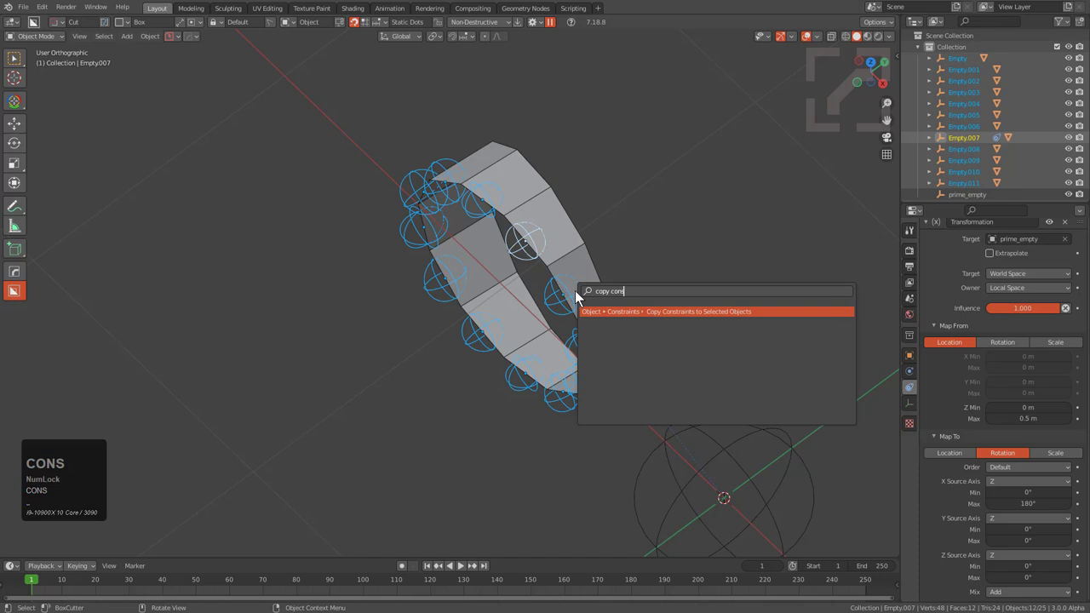
key(Return)
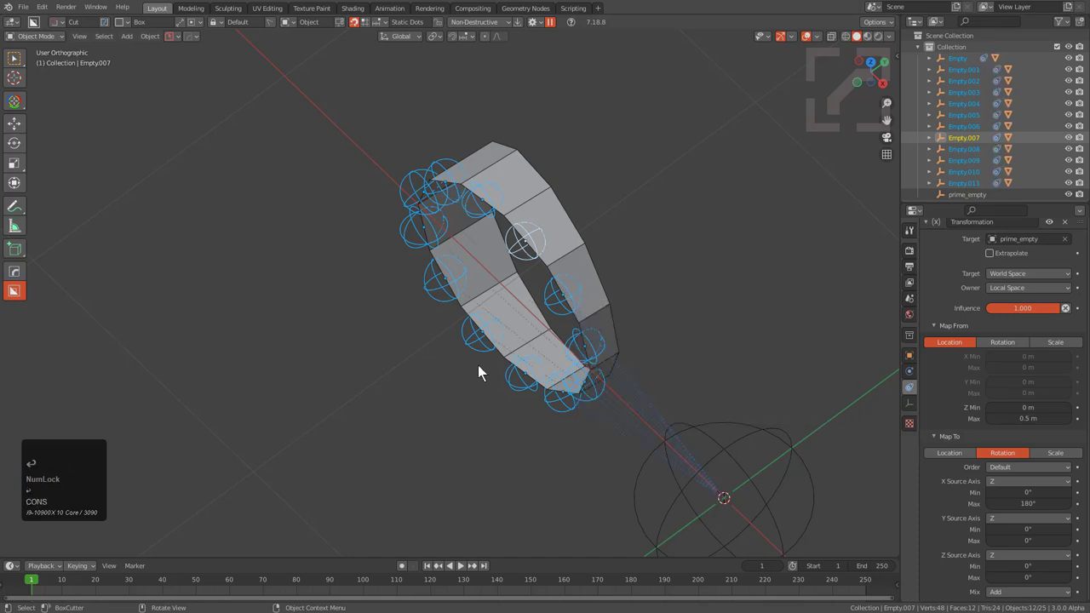
scroll(down, 3)
middle_click(663, 426)
middle_click(641, 413)
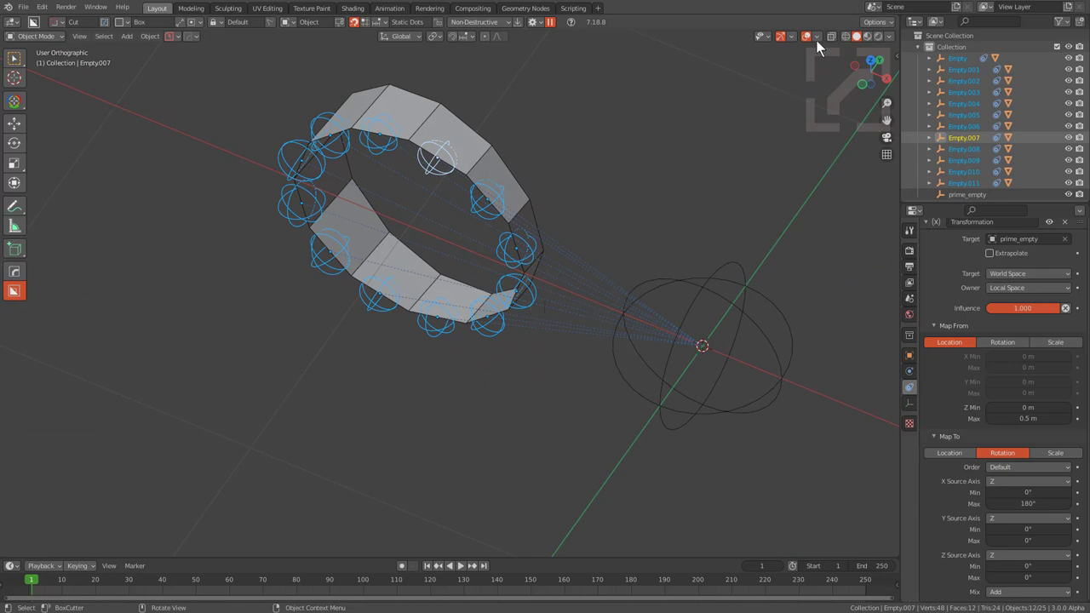
click(826, 41)
middle_click(825, 41)
- Test-move prime_empty along Z to see the empties follow, then cancel the move
click(757, 180)
scroll(down, 3)
key(g)
text(gz)
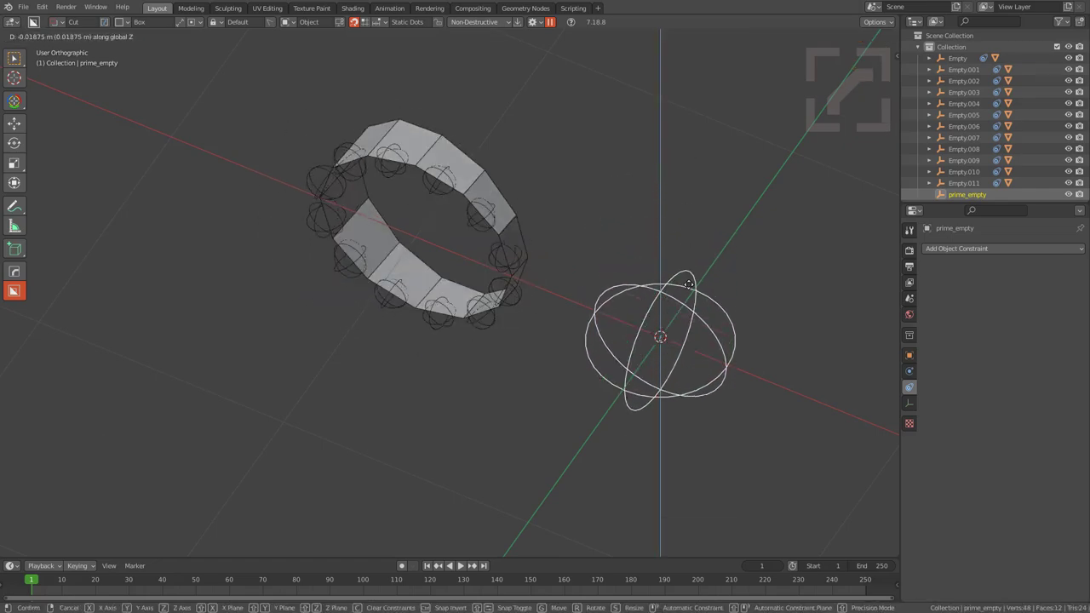
key(z)
right_click(717, 354)
middle_click(706, 290)
scroll(down, 3)
middle_click(689, 311)
- From top view, box-select all the curved ring pieces with X-ray enabled
key(alt+a)
key(b)
drag(627, 103, 511, 394)
key(alt+z)
drag(512, 393, 506, 298)
key(alt+z)
scroll(down, 3)
middle_click(484, 354)
scroll(up, 3)
middle_click(467, 372)
- Group the selected pieces and rename the result part_torus
key(ctrl+g)
key(F9)
click(669, 221)
text(part)
key(shift+-)
text(orus)
key(Return)
- Reselect part_torus and start rotating it about the world origin for the radial repeat
key(alt+a)
click(651, 393)
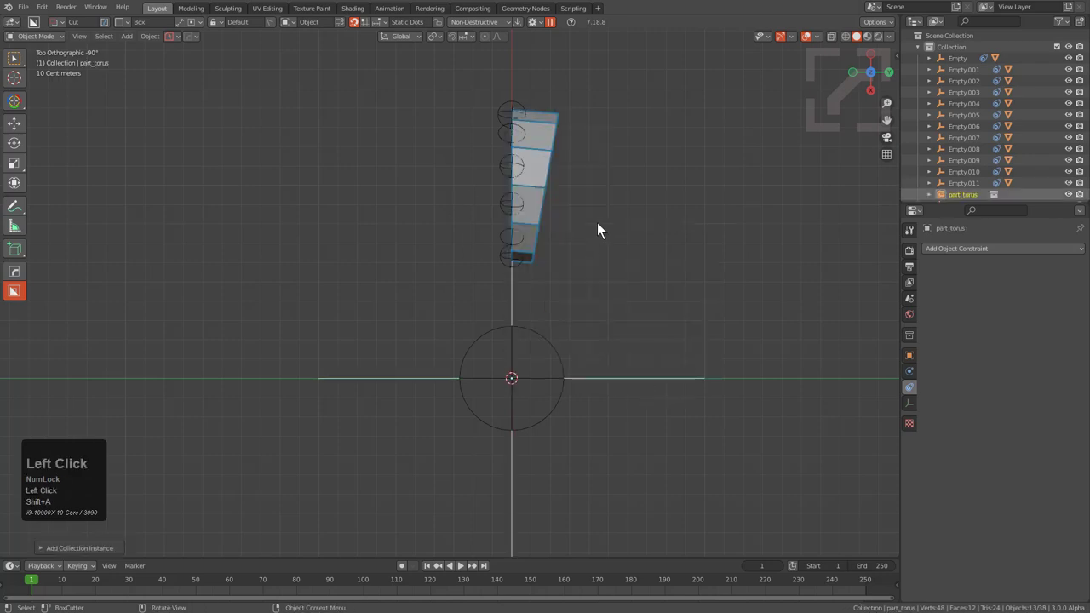
key(r)
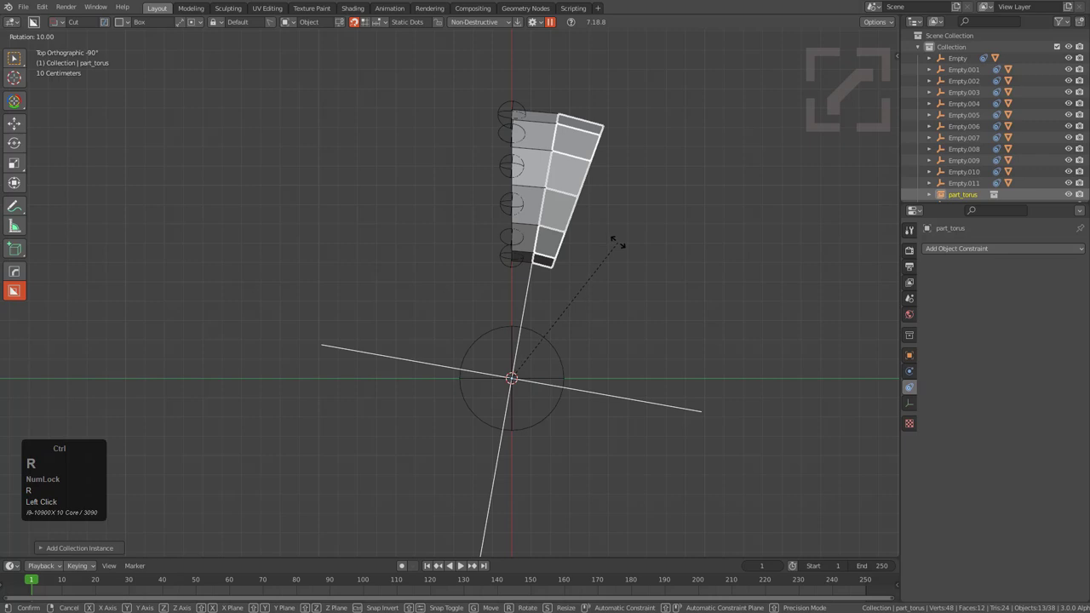
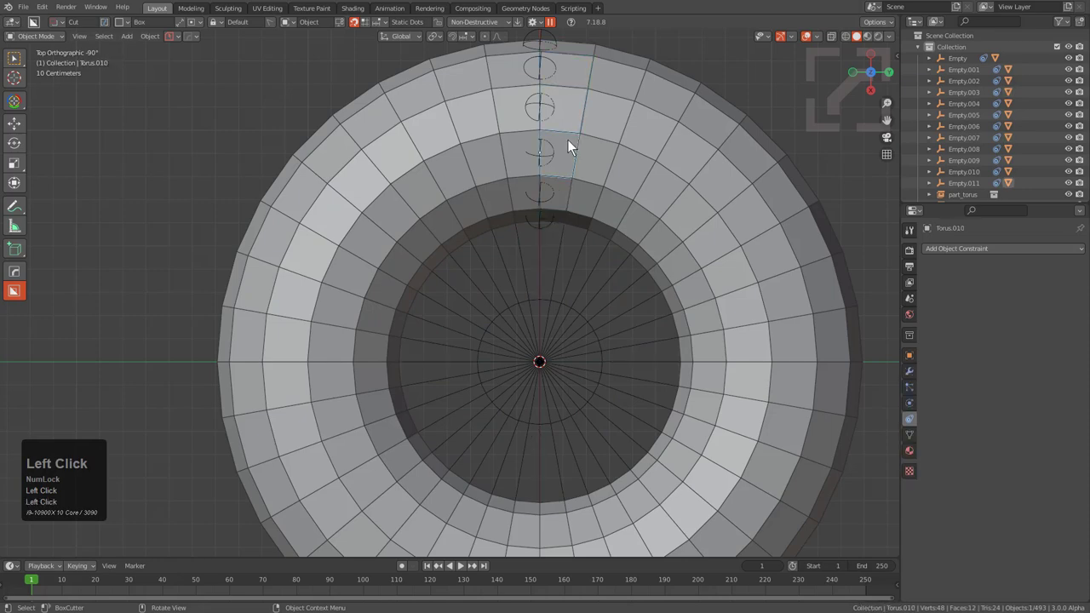
- Select prime_empty and reduce its Empty Display Size
key(x)
click(574, 146)
middle_click(575, 340)
click(568, 259)
key(h)
drag(569, 270, 458, 295)
key(b)
drag(458, 295, 576, 370)
right_click(579, 368)
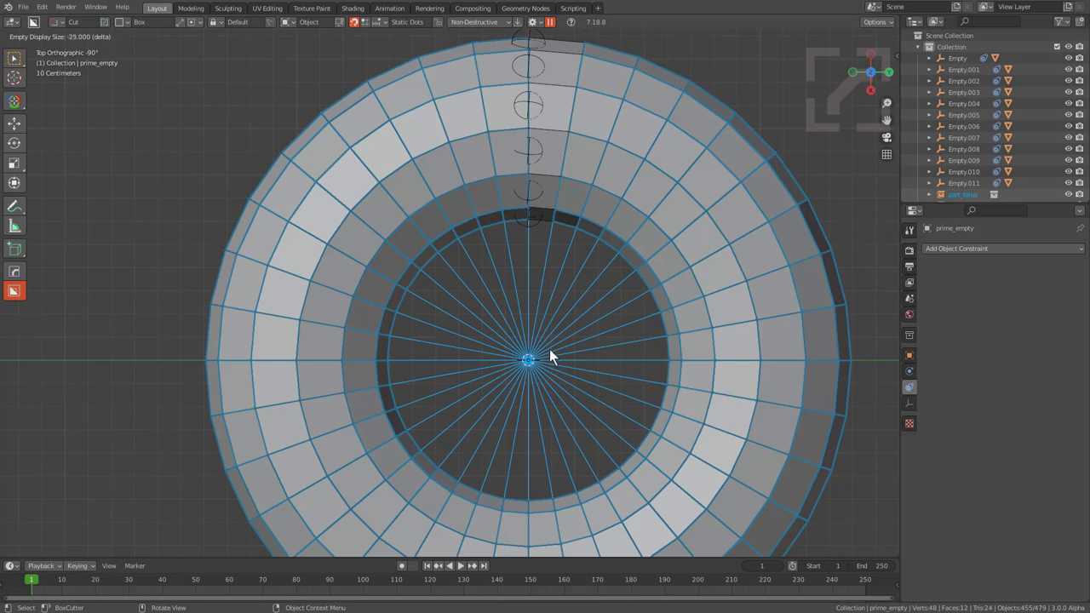
- Unhide everything, then raise prime_empty along Z to watch the ring pieces twist apart
double_click(523, 352)
drag(566, 374, 589, 277)
key(alt+a)
key(alt+h)
key(alt+a)
click(581, 283)
key(g)
text(gz)
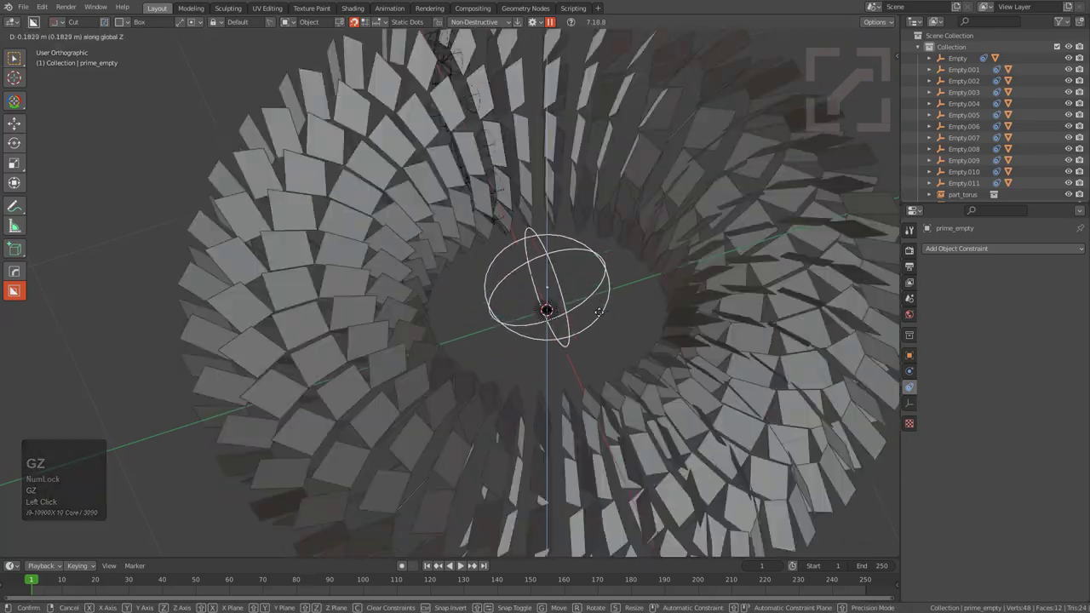
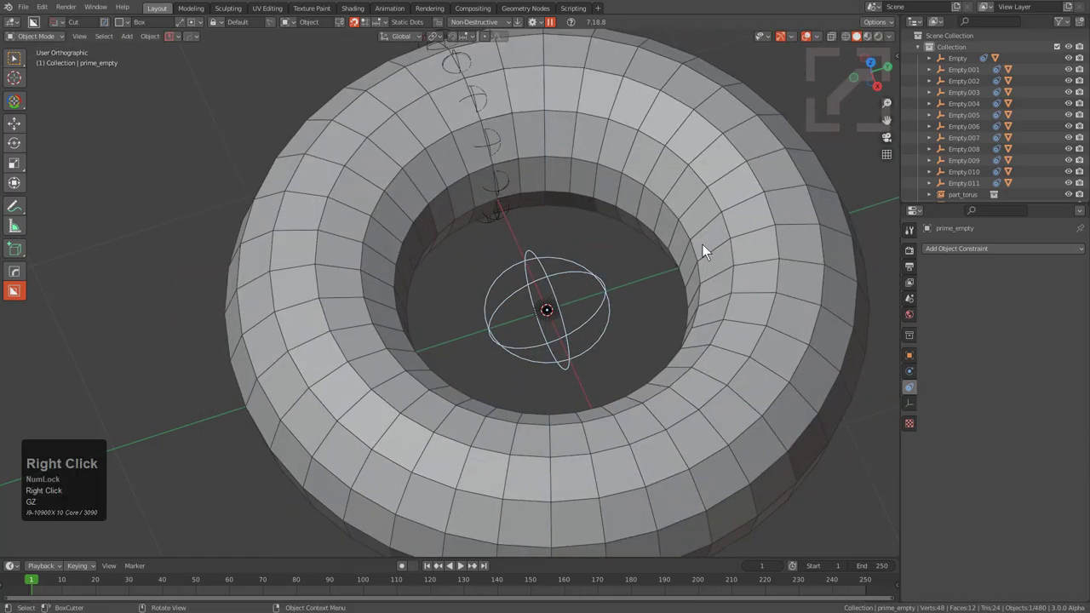
- Toggle the Hard Ops helper on prime_empty's constraints and close it again
key(ctrl+`)
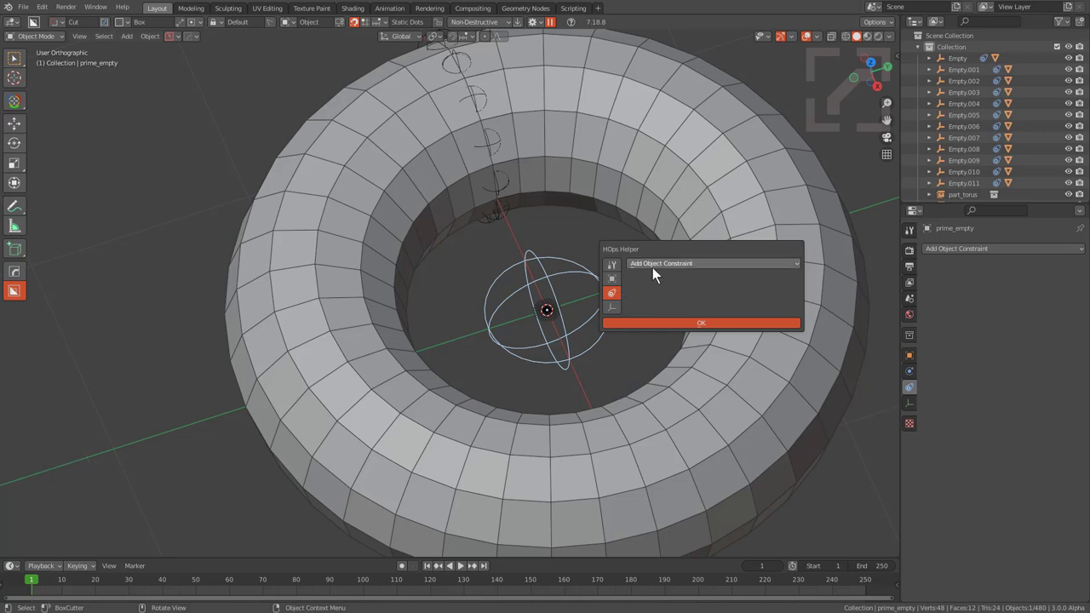
key(ctrl+`)
click(659, 274)
click(660, 273)
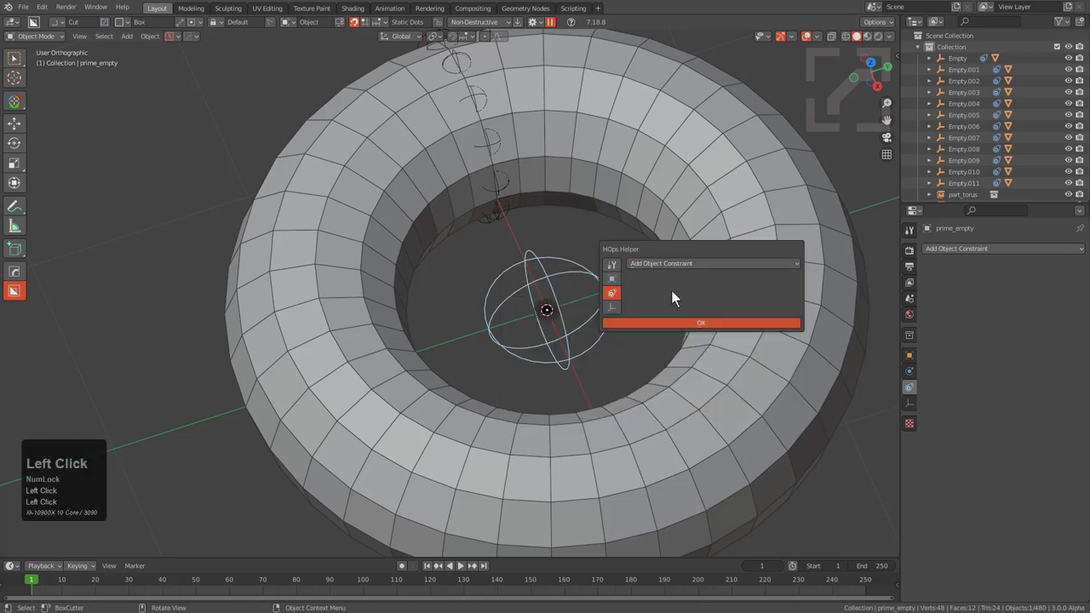
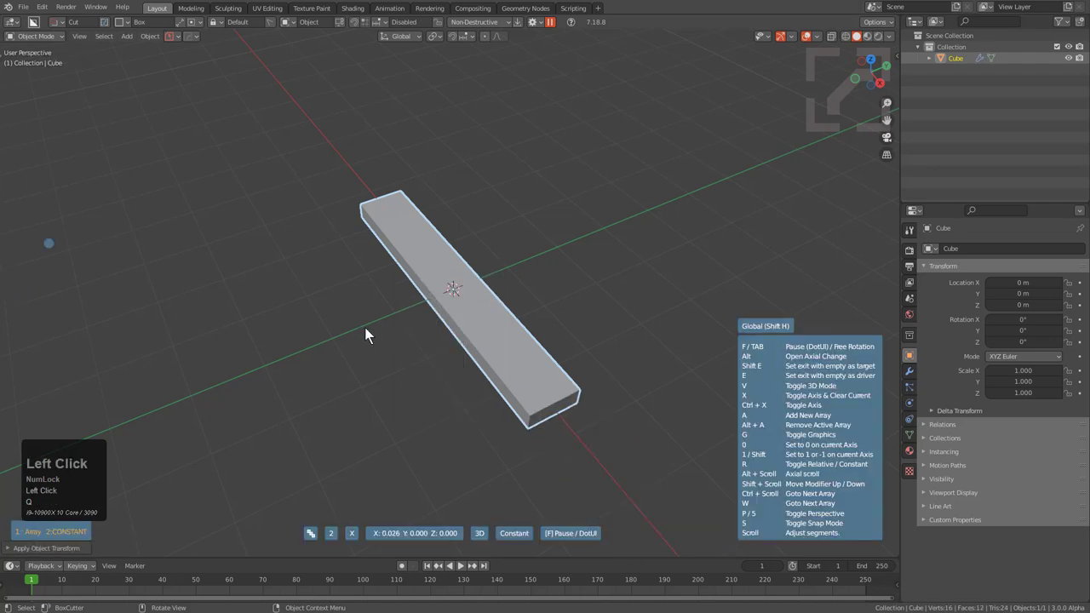
- Array the bar along Y with a count of 5 and finish leaving a HOPSArrayTarget empty
key(x)
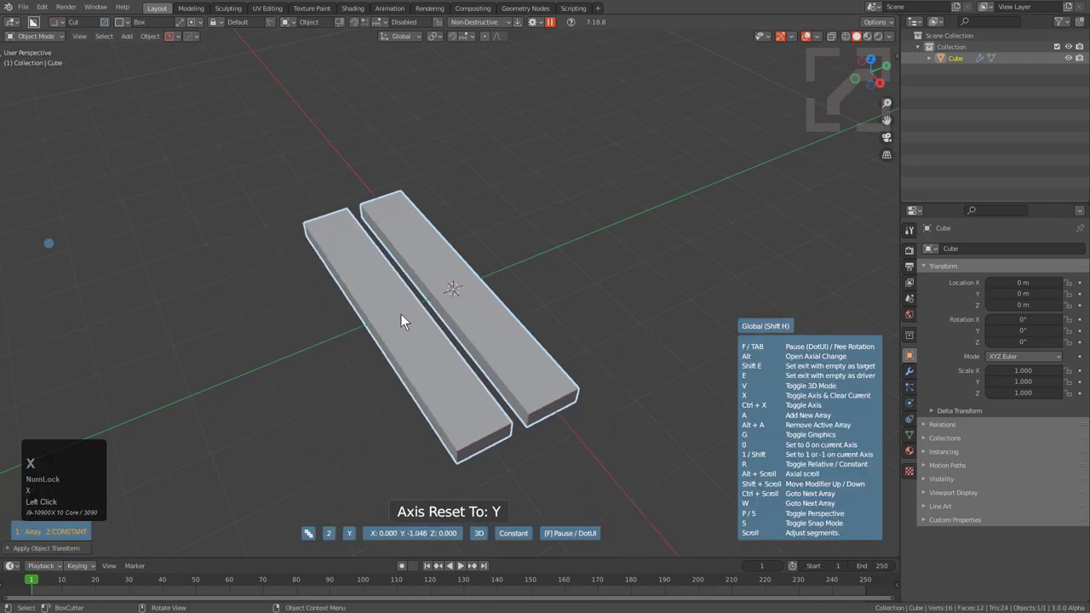
scroll(up, 3)
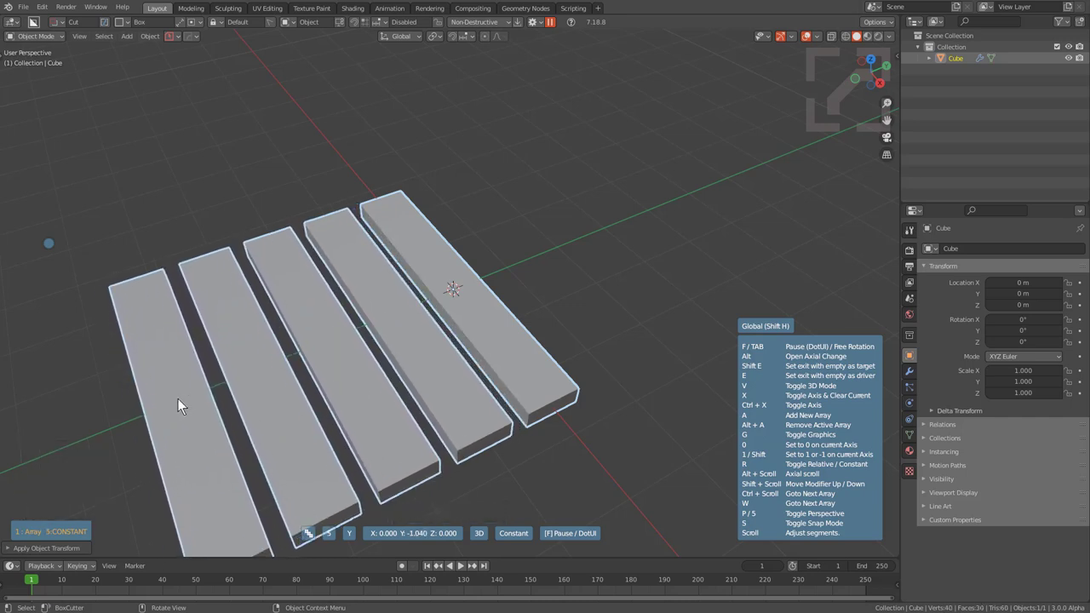
key(shift+Num_Lock)
scroll(up, 3)
key(shift+e)
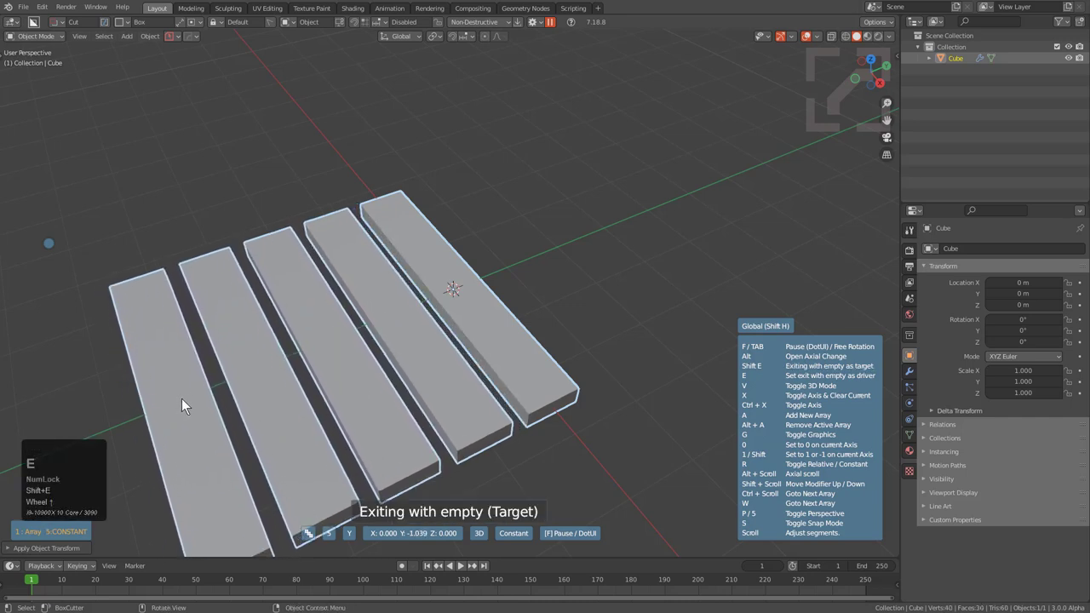
click(189, 400)
- Select the HOPSArrayTarget empty and lower it along Z so the bars step down like stairs
middle_click(244, 376)
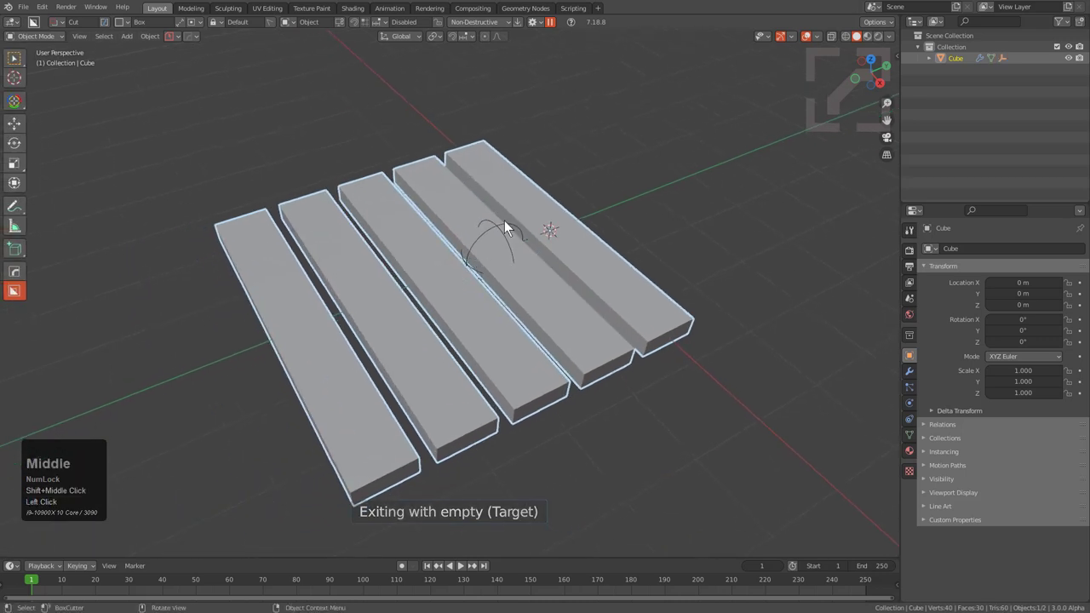
click(503, 231)
middle_click(496, 268)
key(g)
middle_click(498, 251)
text(gz)
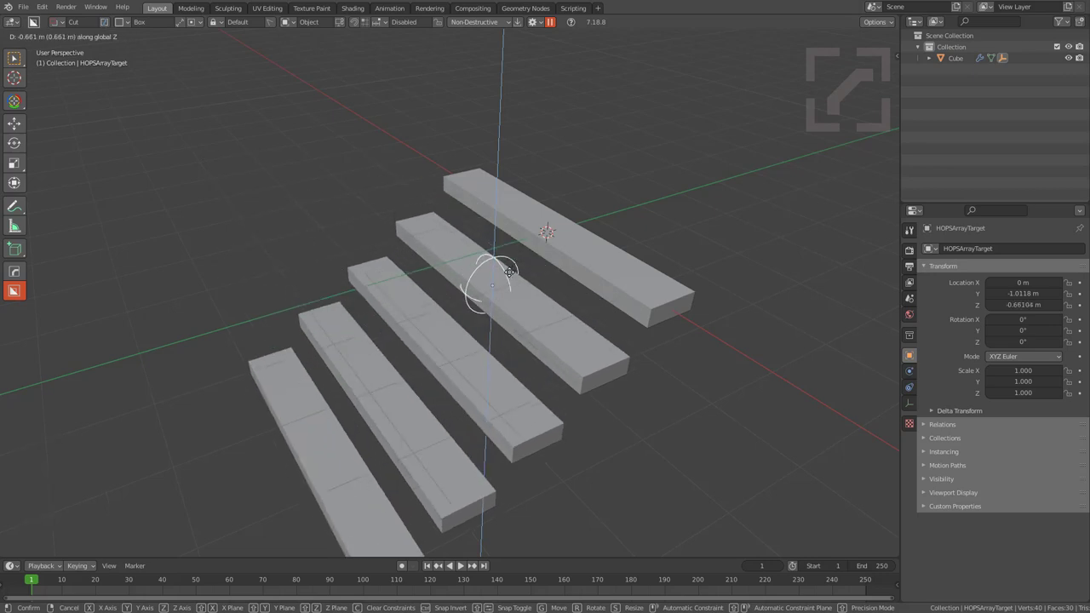
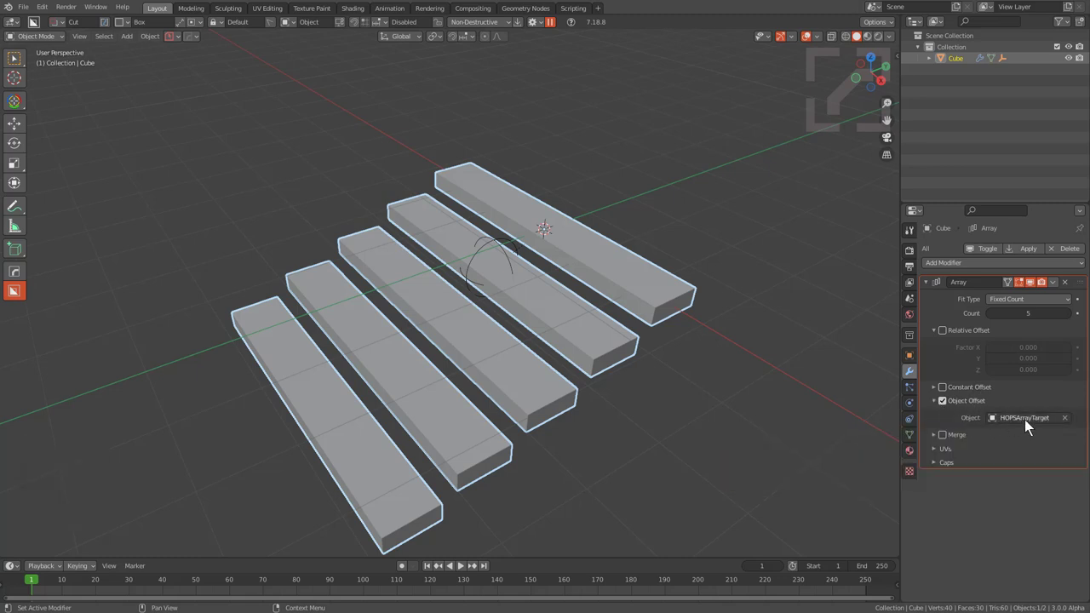
- Settle the offset empty at its new height, hide it and reselect the stair bar
click(503, 247)
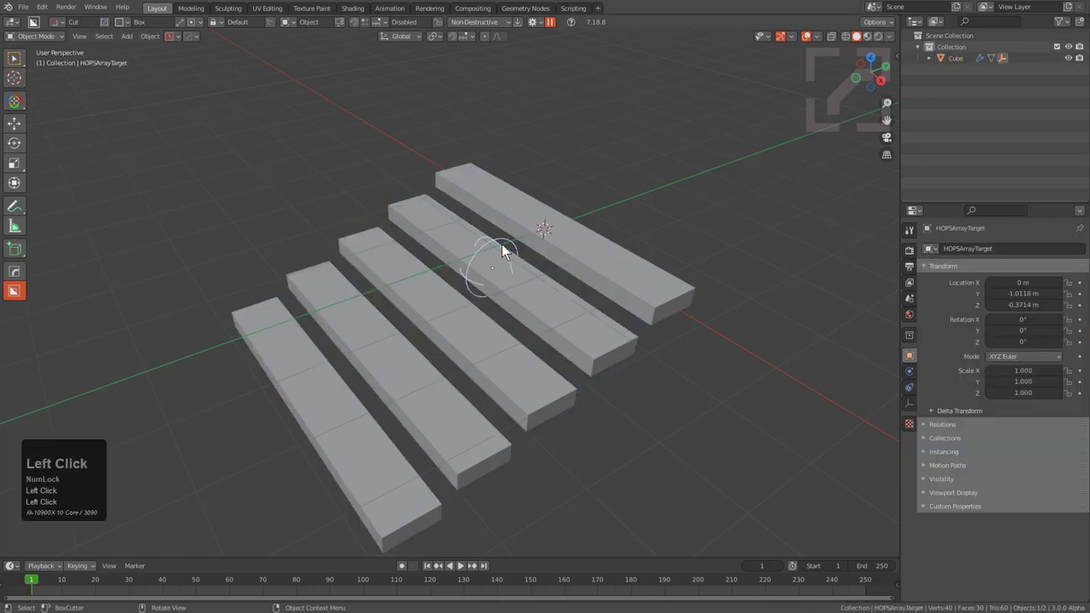
key(h)
click(539, 240)
middle_click(557, 264)
key(q)
double_click(639, 292)
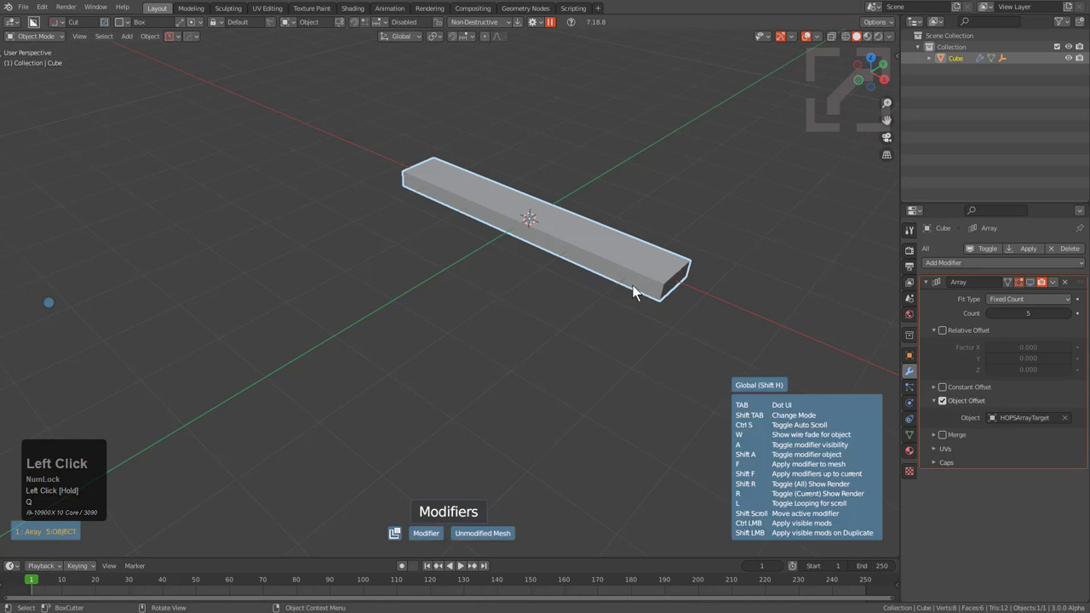
- In HOps Modifier Scroll, toggle the array's target empty visibility on and off, then exit
scroll(up, 3)
key(Tab)
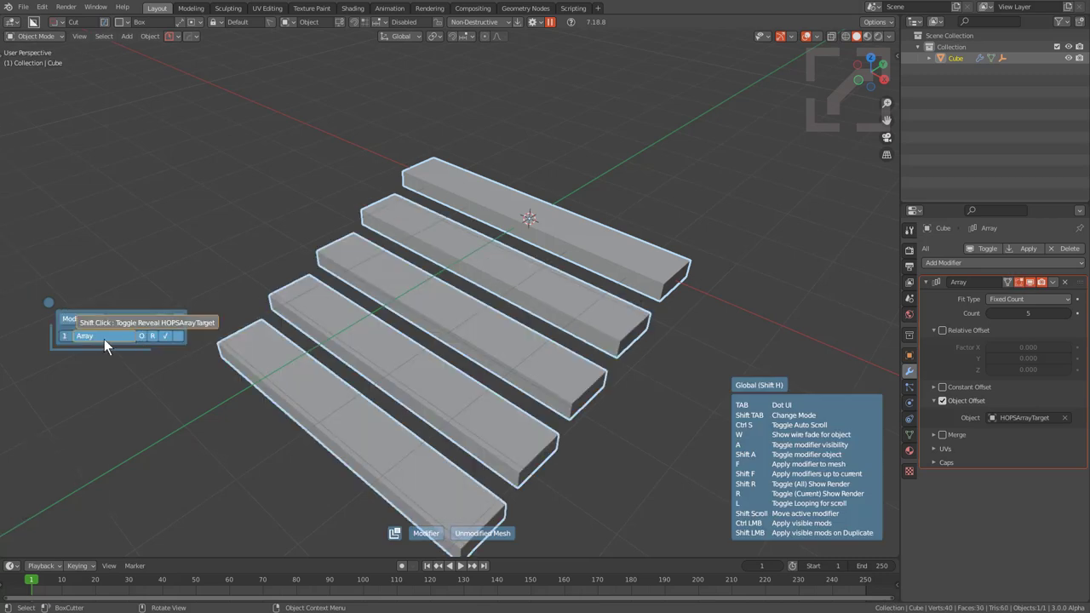
key(shift+Num_Lock)
key(Tab)
scroll(up, 3)
click(111, 344)
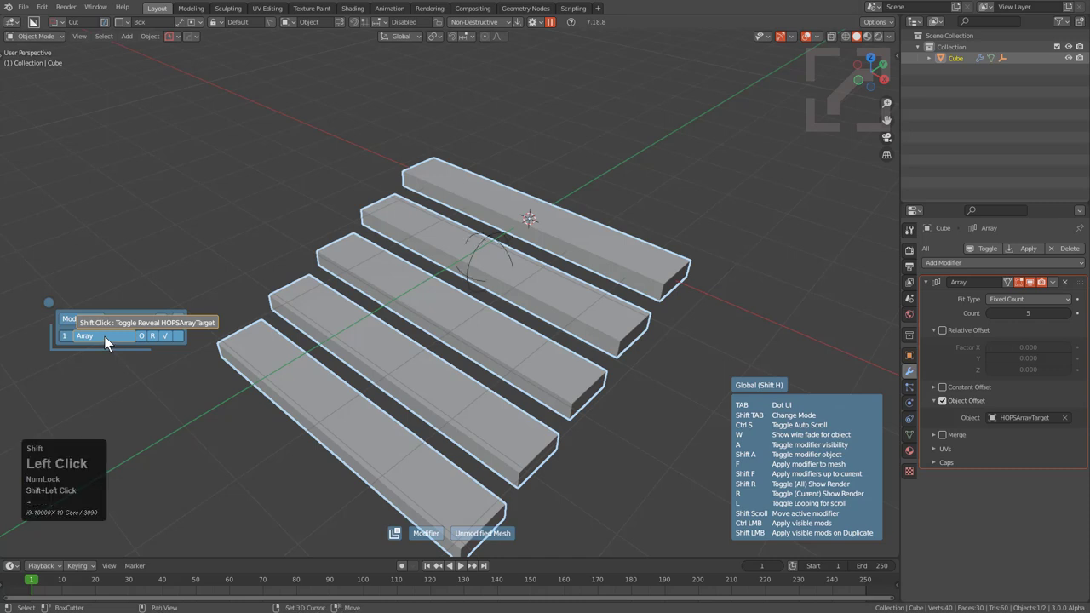
click(111, 345)
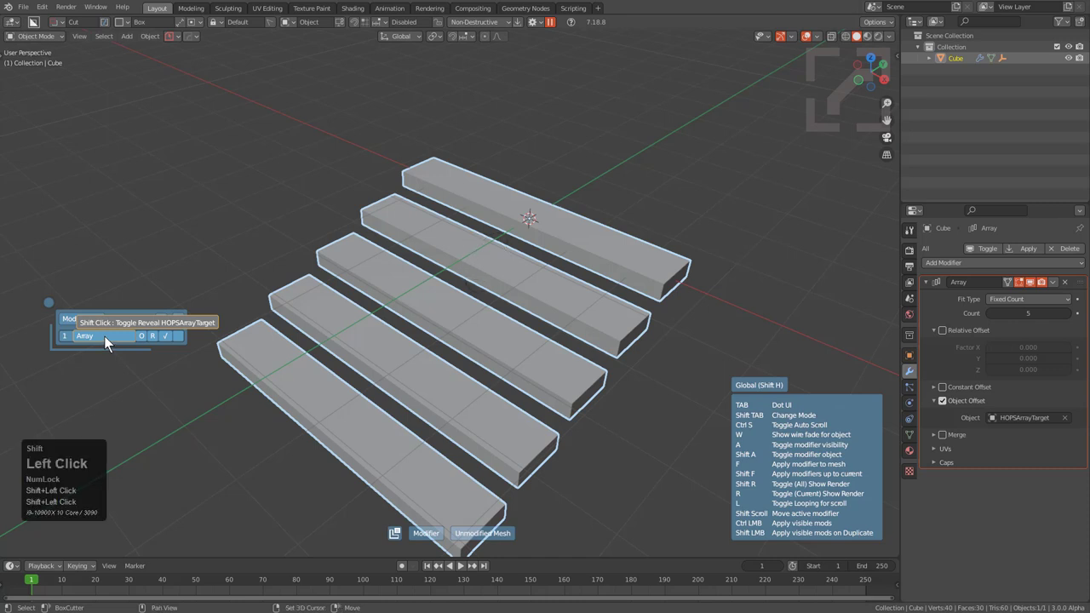
right_click(111, 343)
right_click(533, 273)
key(q)
- Relaunch HOps Array V2 on the bar to readjust the five-step spacing
click(536, 244)
key(x)
click(546, 247)
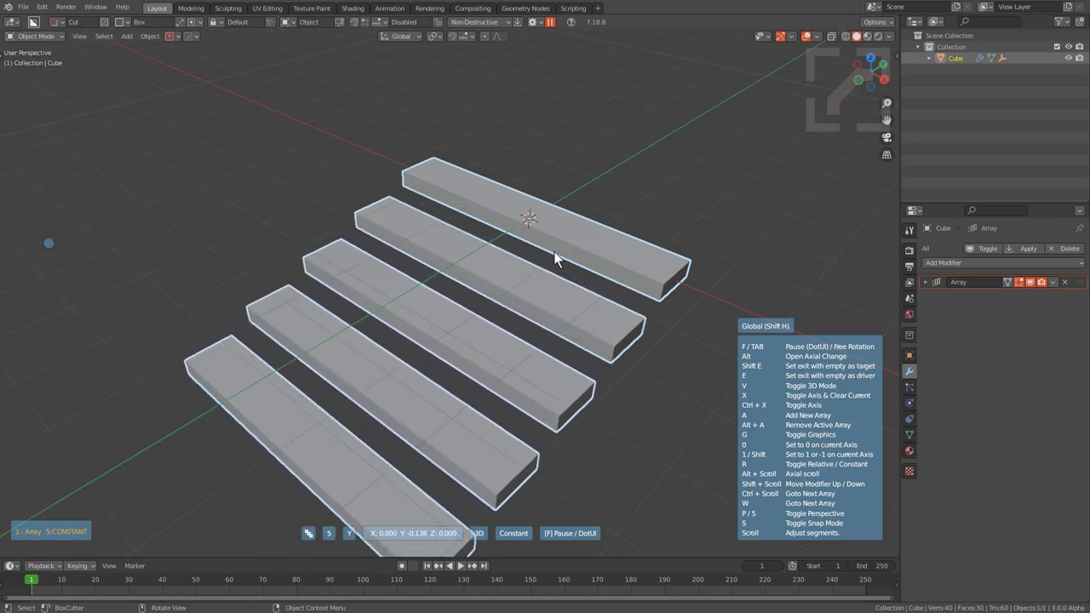
- Finish the array with a driver empty, creating HOPSArrayTarget.001
key(e)
key(x)
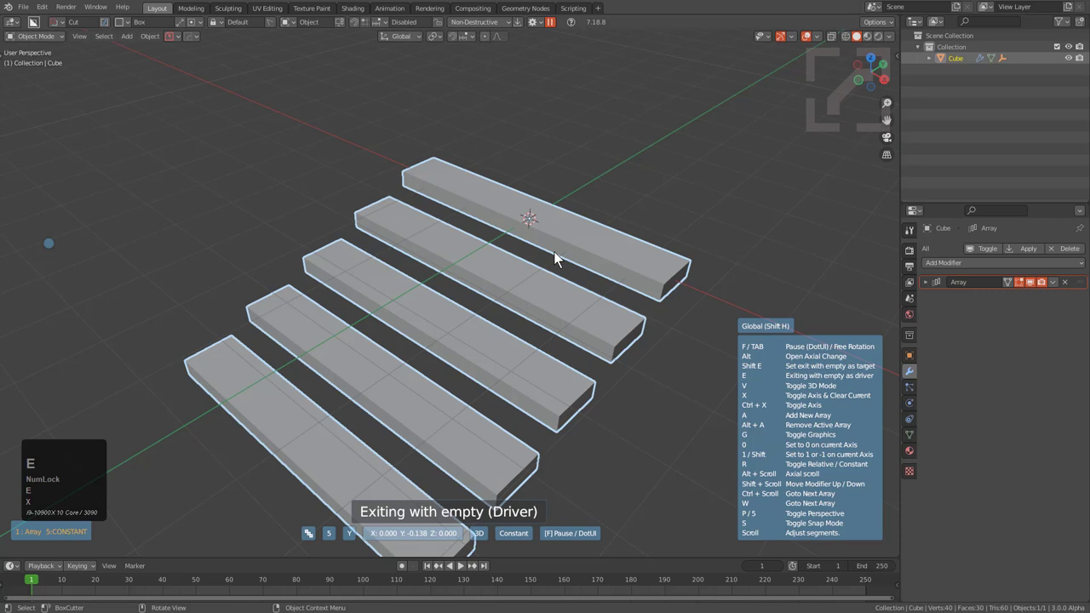
click(561, 261)
- Move the driver empty along X/Y to sit beside the top step, then bring up the Q menu
click(522, 254)
text(gxygxygxygxygxygxy)
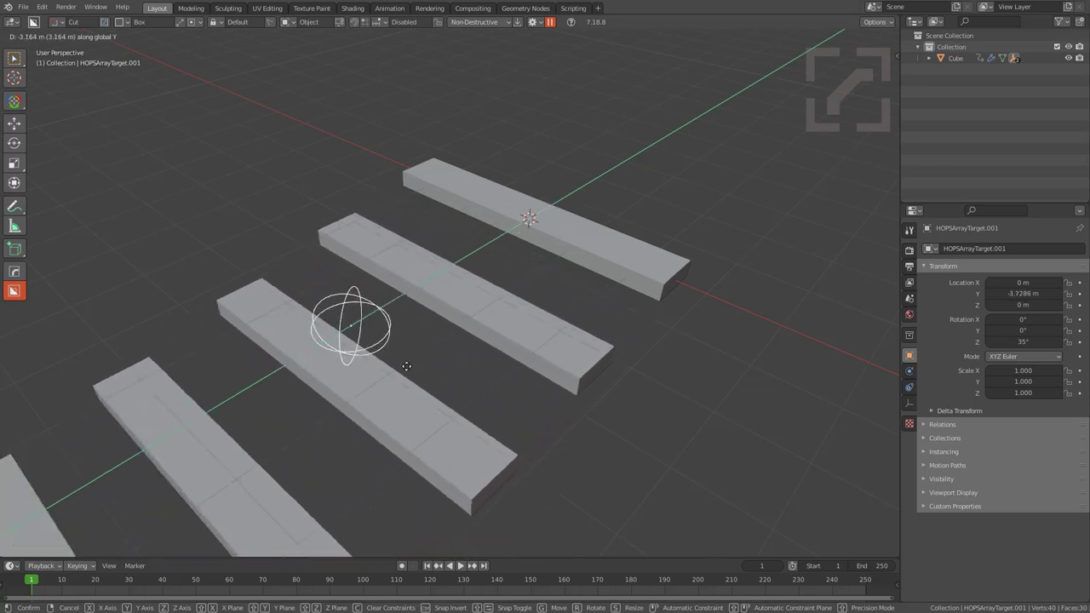
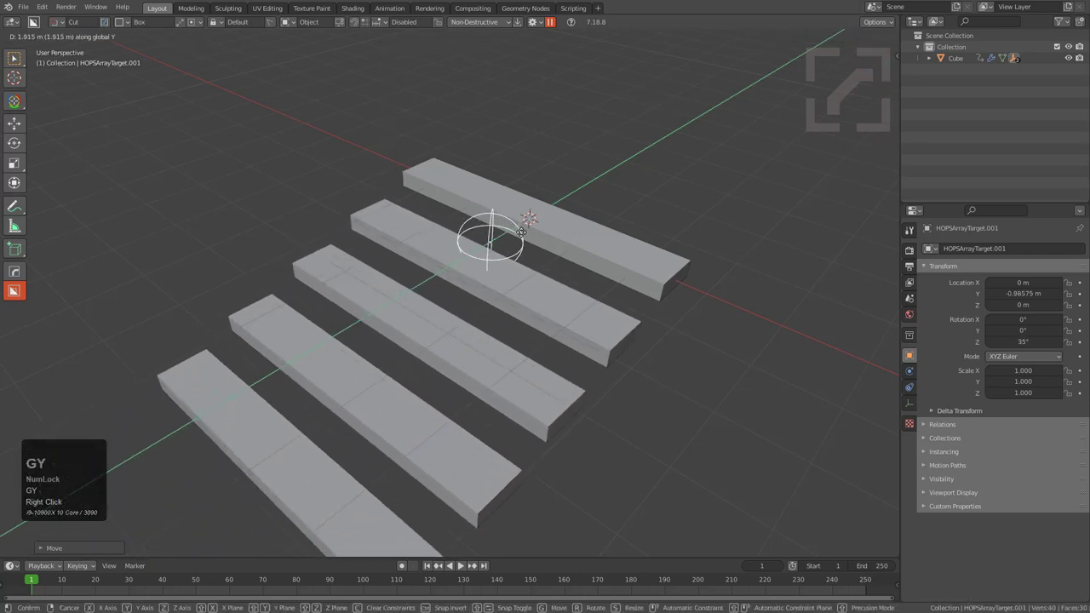
click(541, 226)
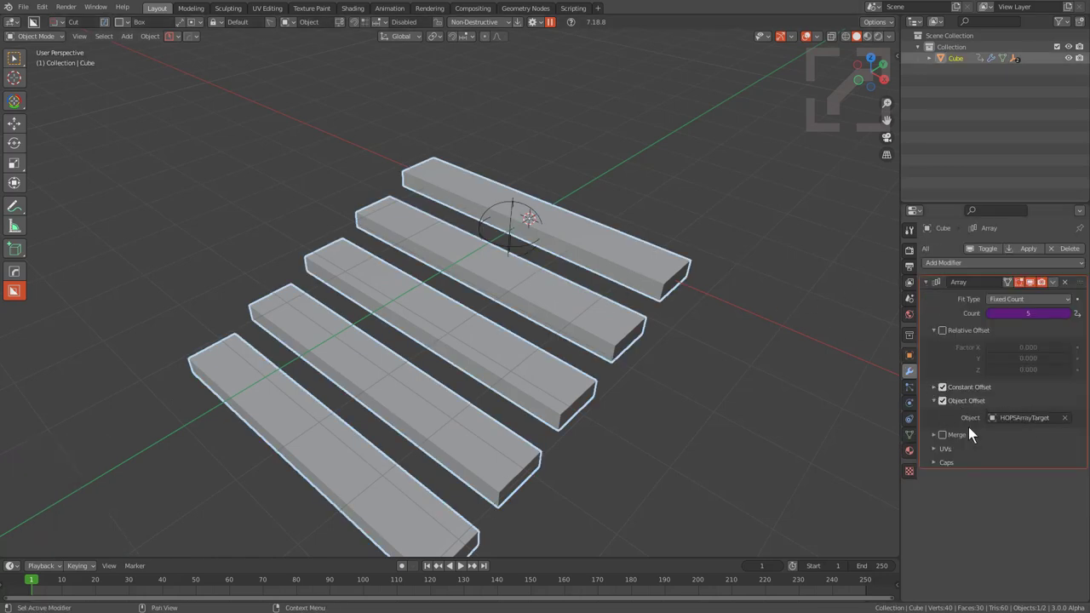
click(521, 253)
key(h)
click(533, 240)
key(q)
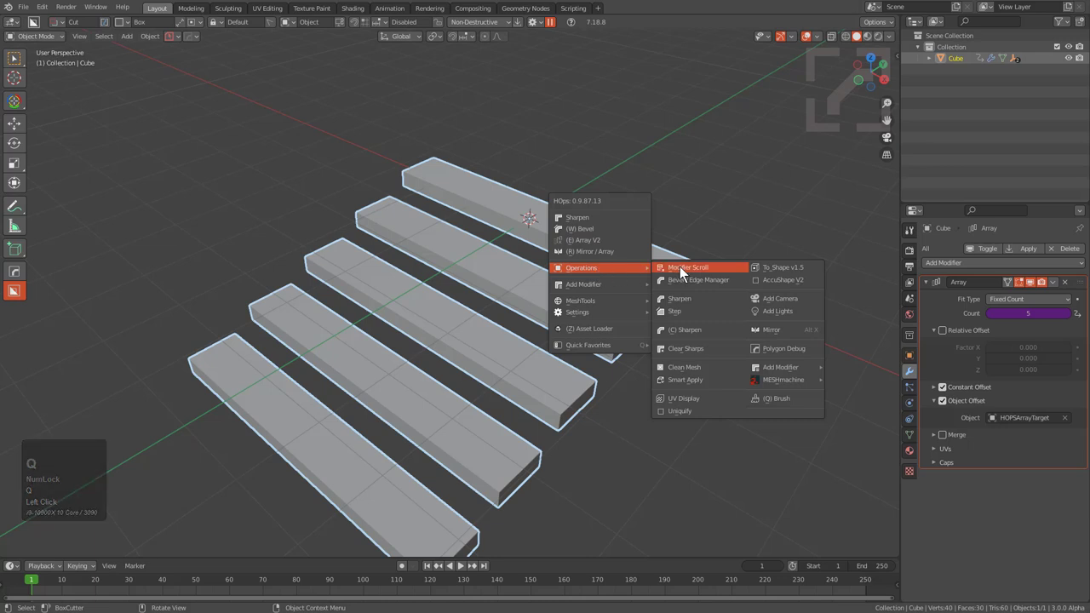
key(q)
click(686, 274)
key(Tab)
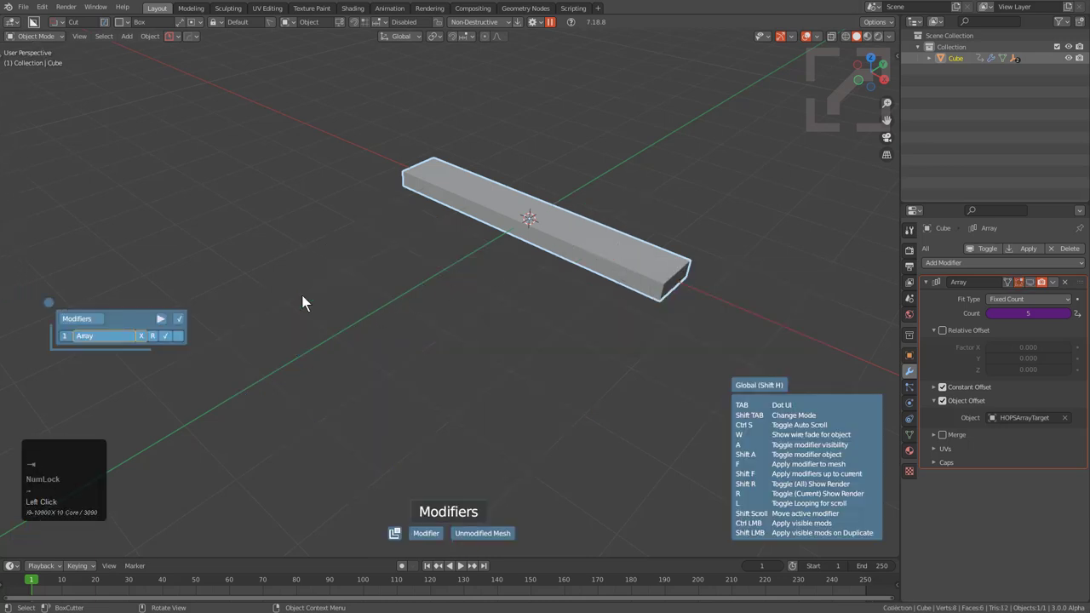
scroll(up, 3)
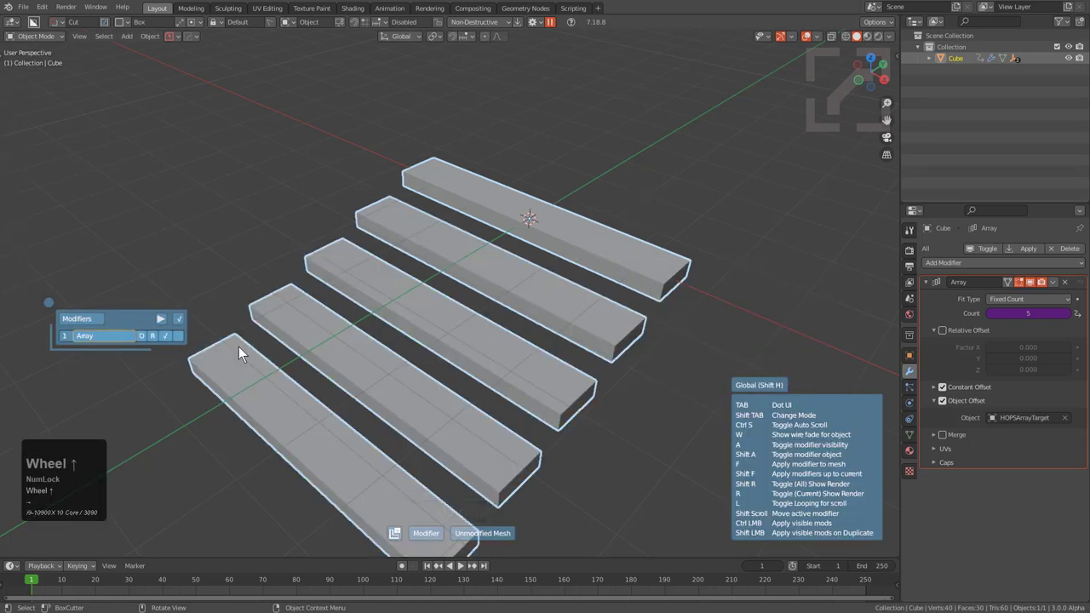
scroll(up, 3)
click(103, 344)
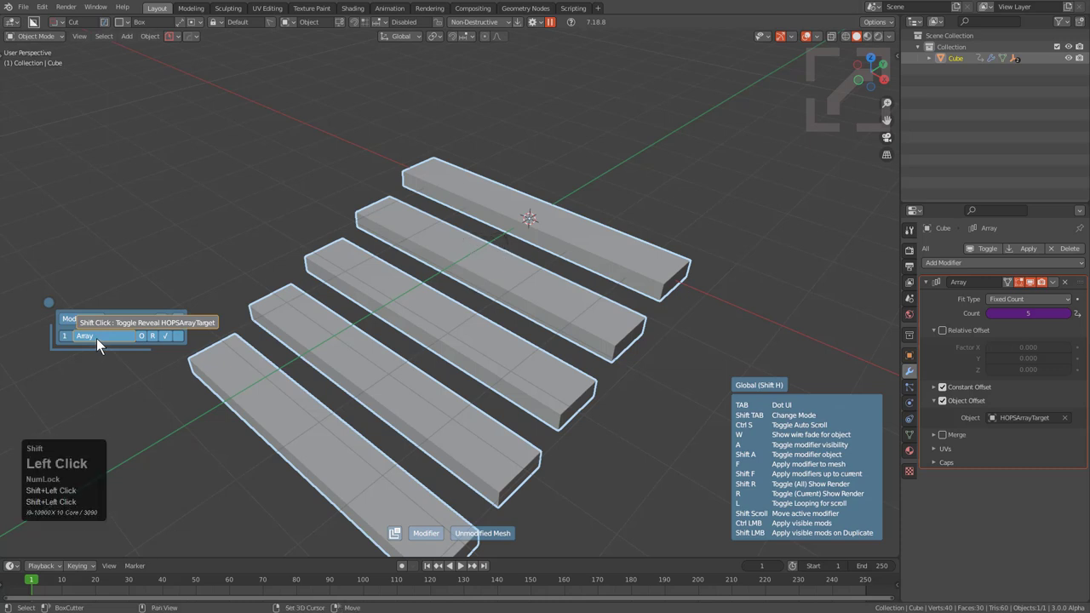
click(103, 344)
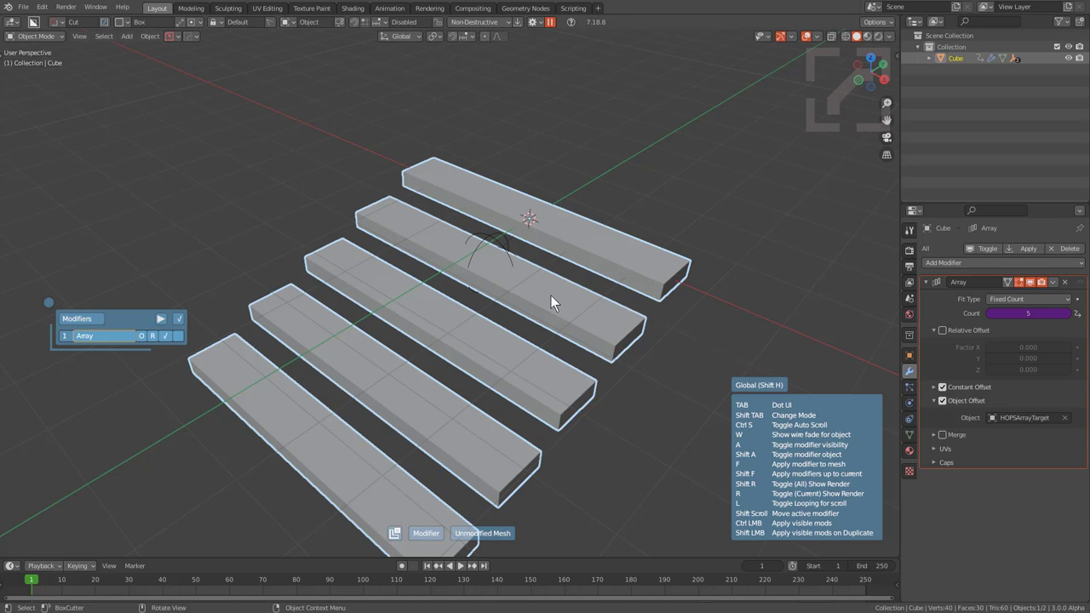
key(shift+Num_Lock)
click(195, 339)
click(100, 343)
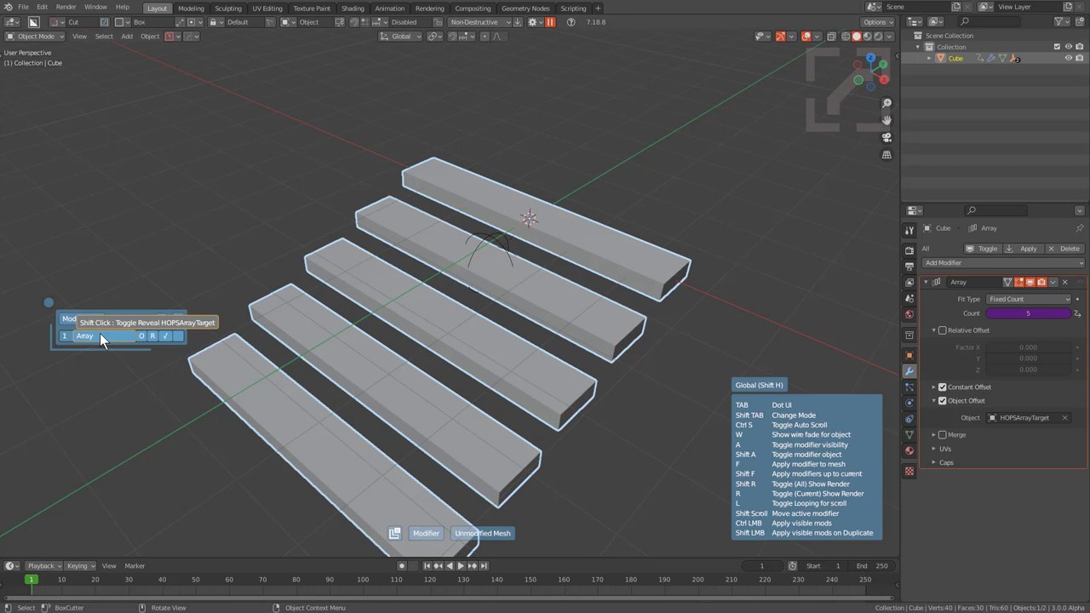
right_click(310, 225)
click(310, 225)
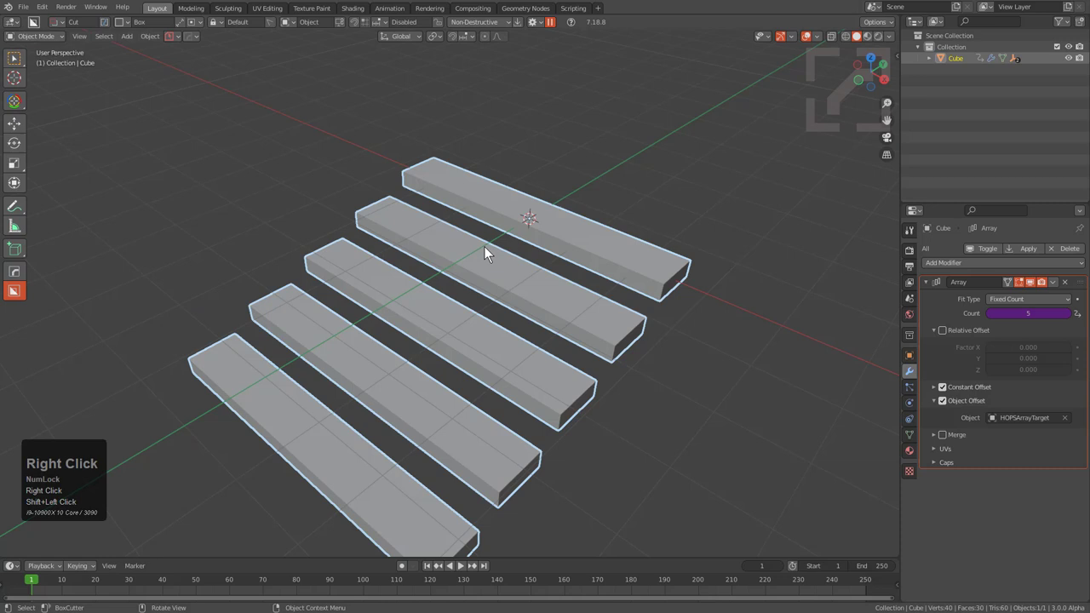
key(q)
right_click(491, 254)
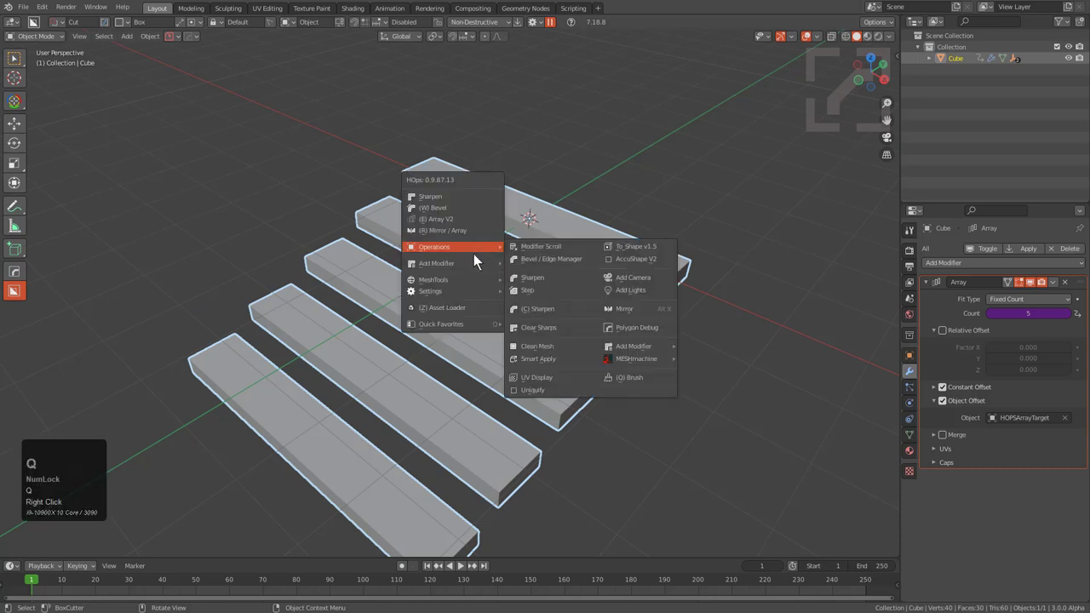
- Add a Lattice deformer around the five-bar array from the Q menu
key(q)
click(627, 273)
middle_click(556, 313)
key(h)
click(567, 300)
key(q)
click(683, 245)
- Review the bar's modifier stack and target the new Lattice modifier beneath the Array
scroll(up, 3)
key(Tab)
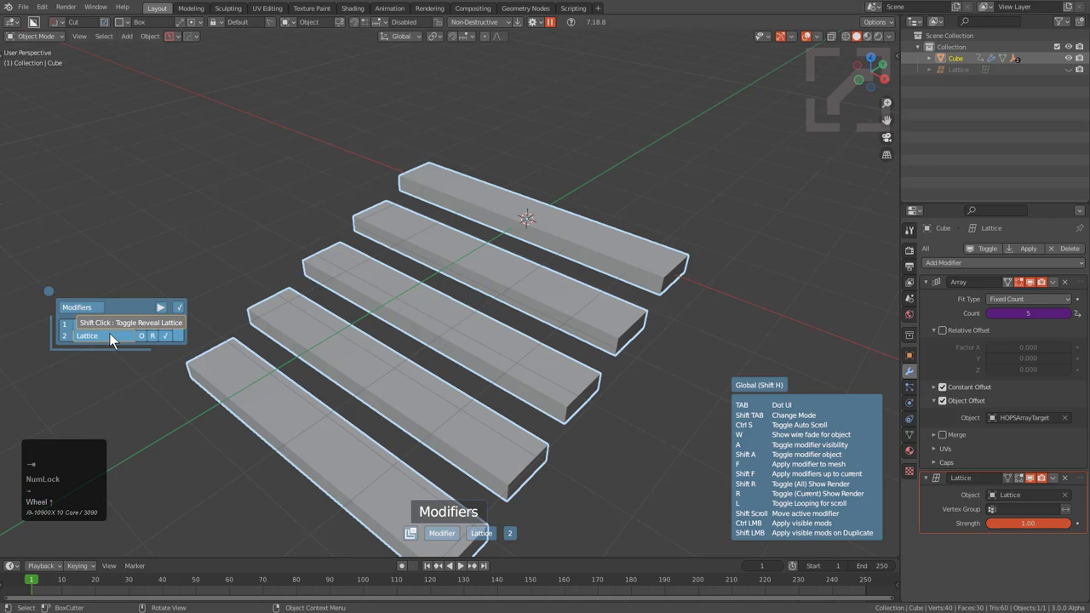
key(-)
scroll(up, 3)
click(117, 341)
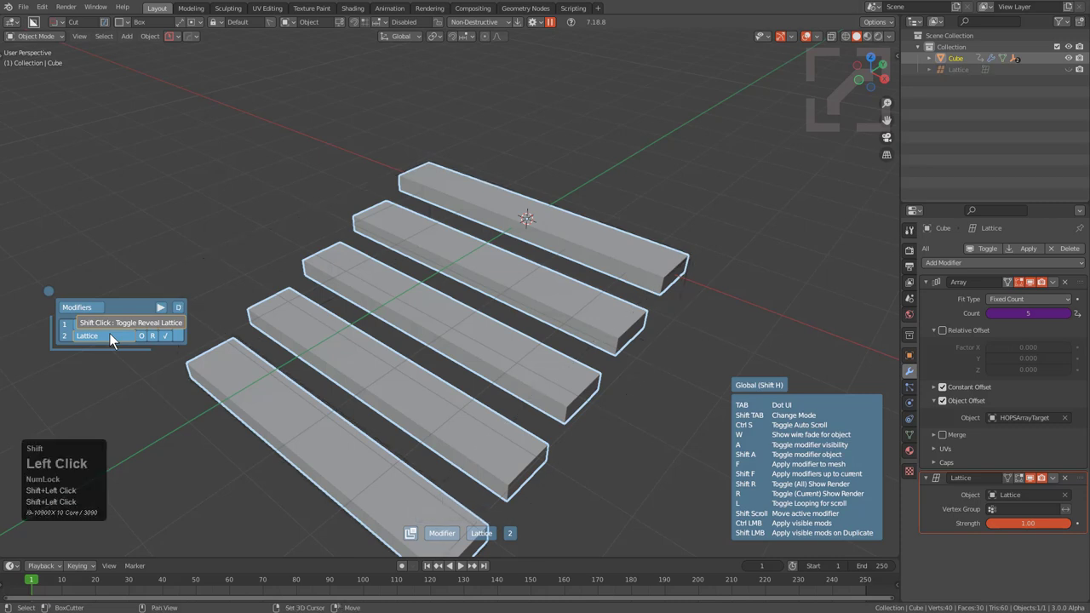
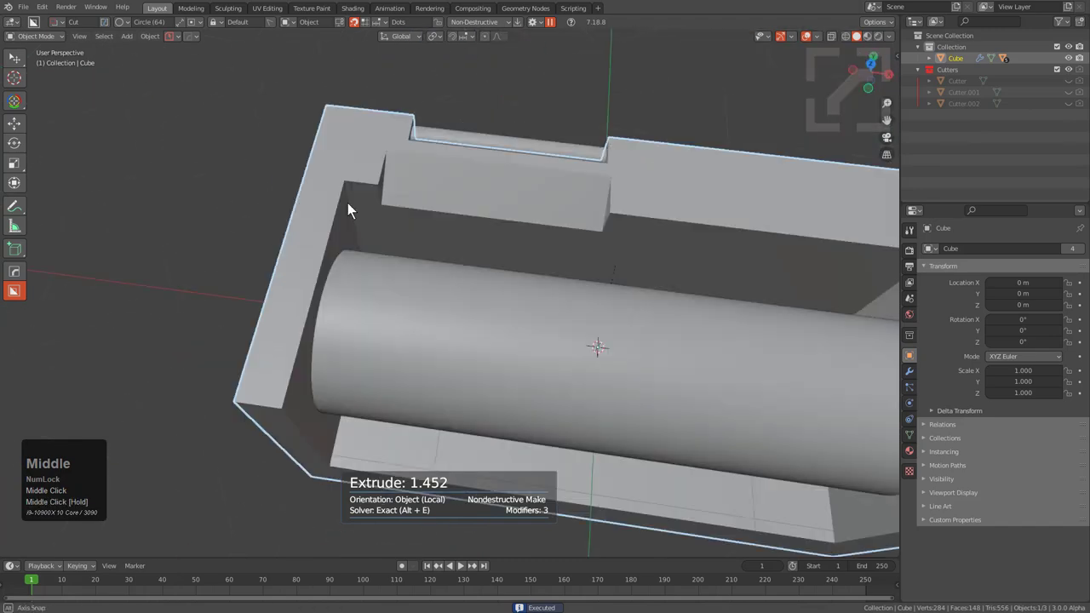
- Add two long cylinders inside the hollow housing using BoxCutter Make with the Circle shape
drag(383, 179, 715, 378)
key(a)
scroll(down, 3)
middle_click(682, 396)
middle_click(715, 401)
scroll(down, 3)
click(846, 331)
scroll(down, 3)
scroll(up, 3)
middle_click(640, 299)
- Cut the thin slab shapes out of the top rim to notch it (Alt+X)
click(610, 203)
key(alt+x)
click(464, 315)
key(alt+a)
click(497, 192)
click(486, 185)
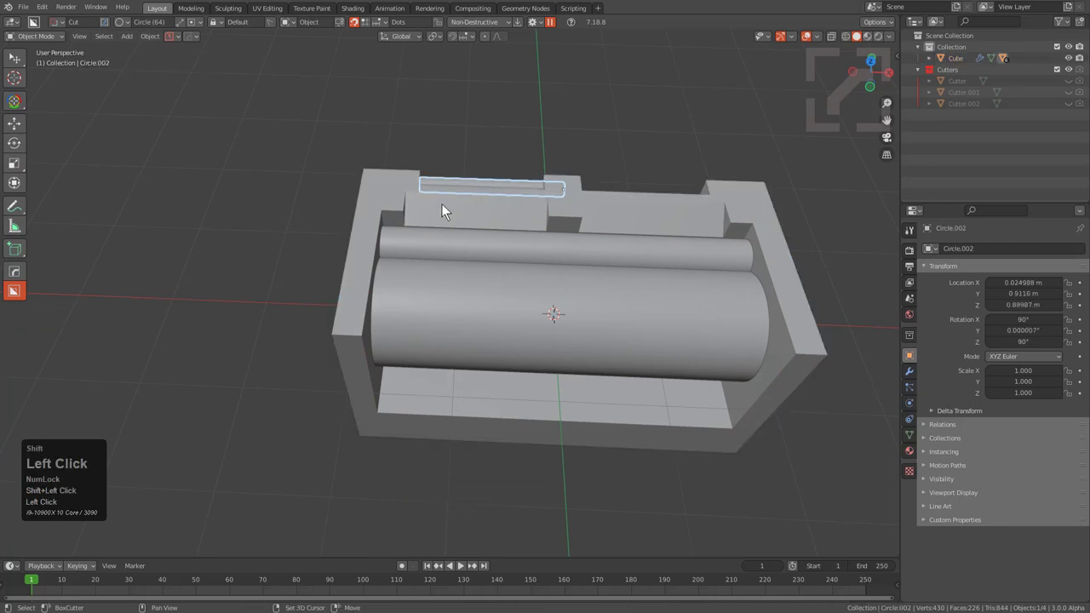
key(alt+x)
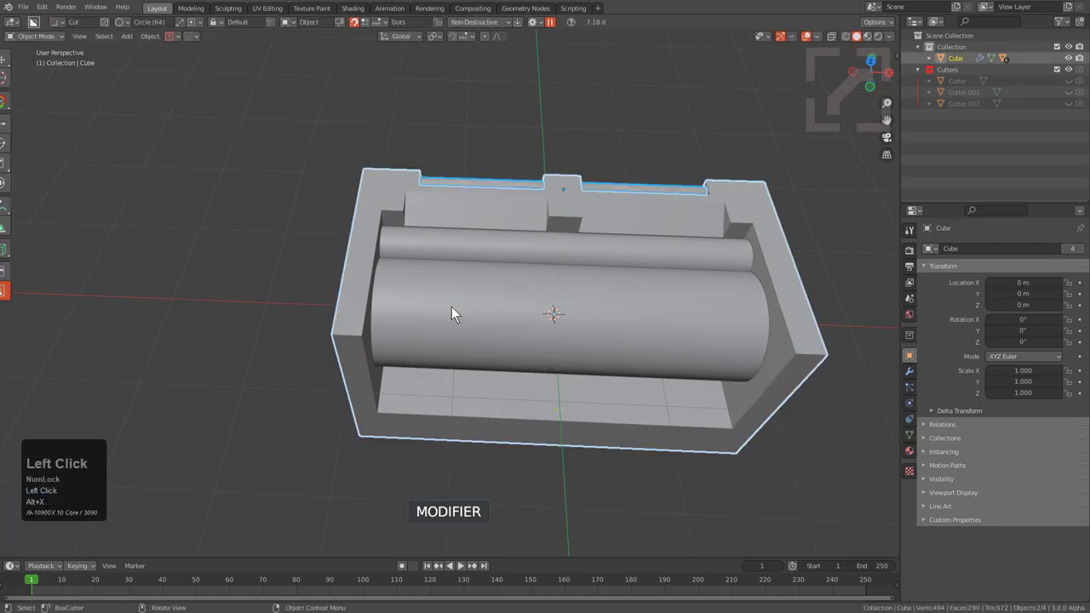
key(alt+a)
- Switch the viewport to high-quality shading to check the notched housing
middle_click(588, 295)
middle_click(496, 254)
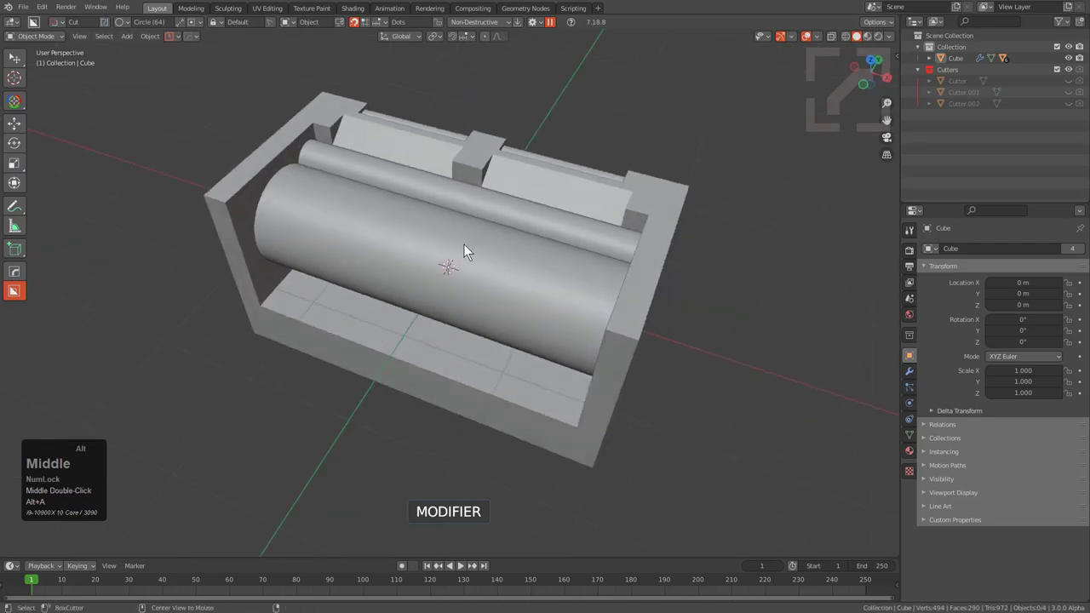
key(alt+v)
key(e)
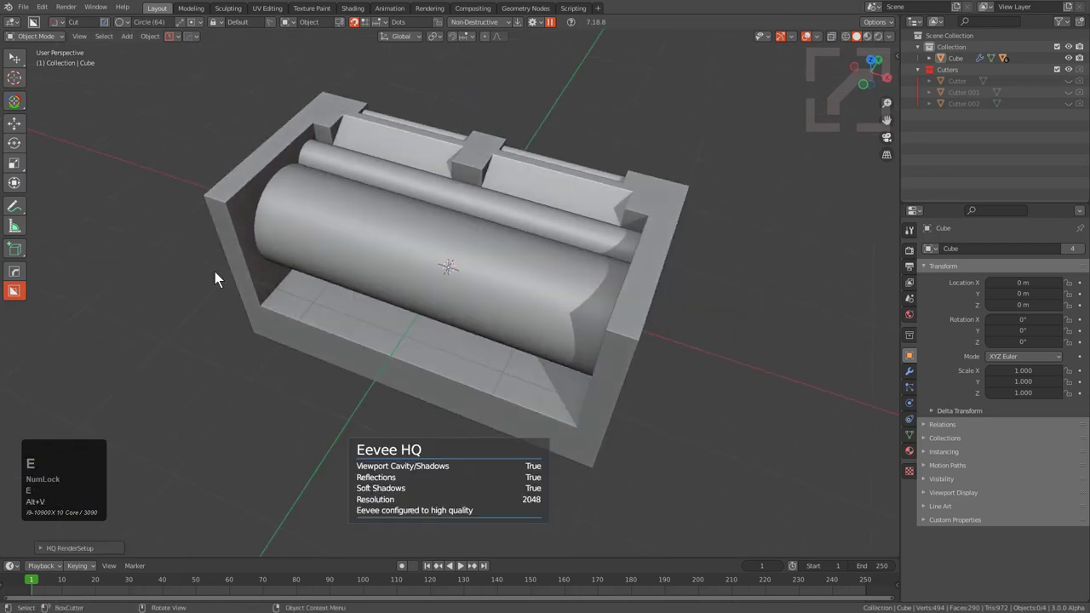
key(e)
key(alt+v)
key(e)
middle_click(379, 225)
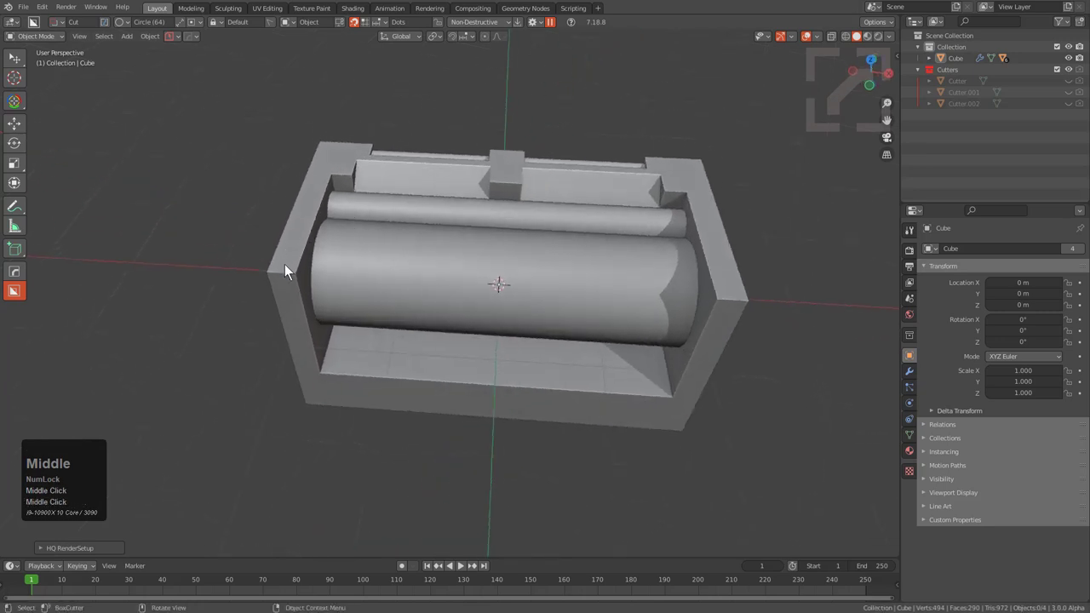
- Wedge Box cut into the housing's corners and confirm the cut
click(291, 274)
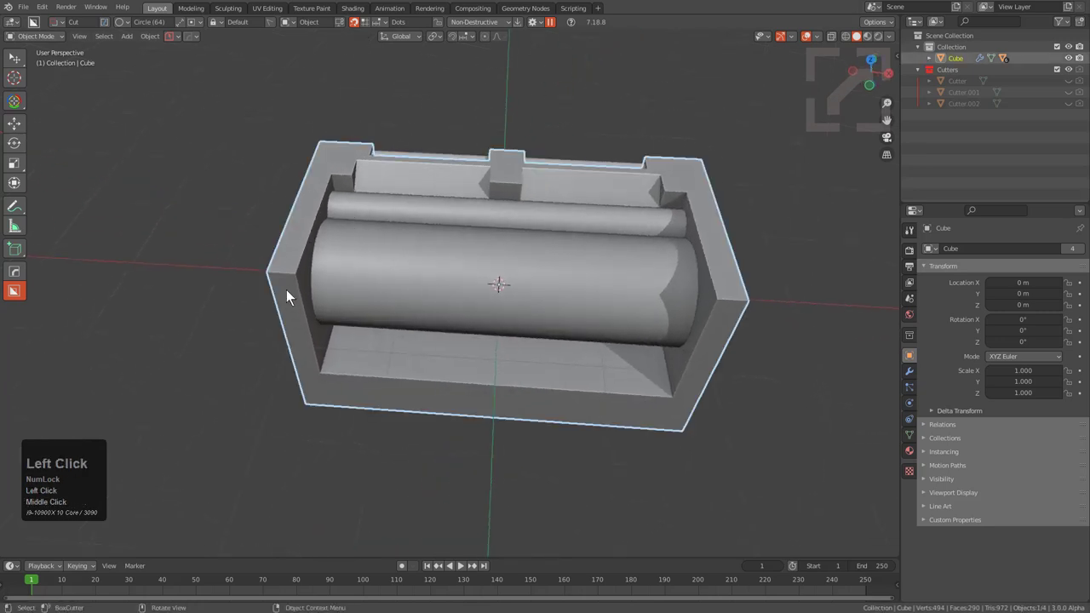
drag(289, 279, 288, 277)
key(d)
drag(288, 275, 366, 352)
key(w)
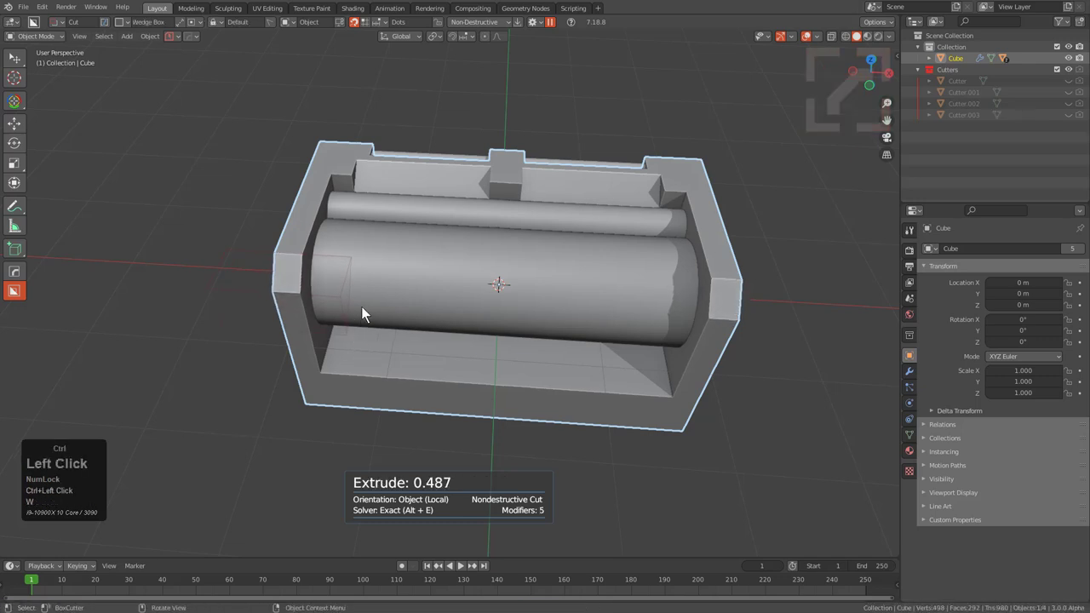
key(a)
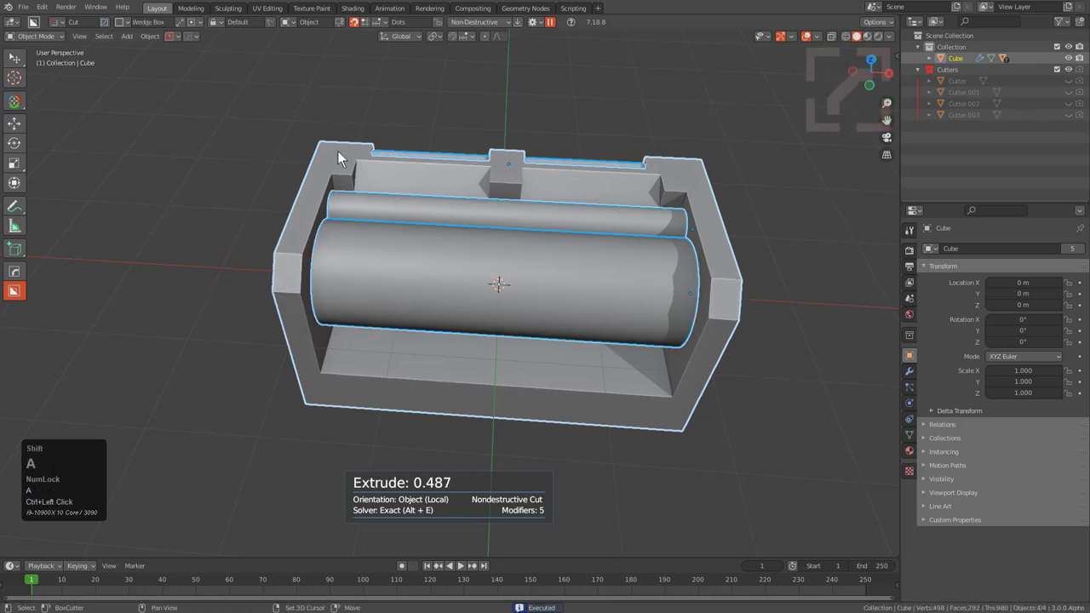
click(343, 158)
click(338, 161)
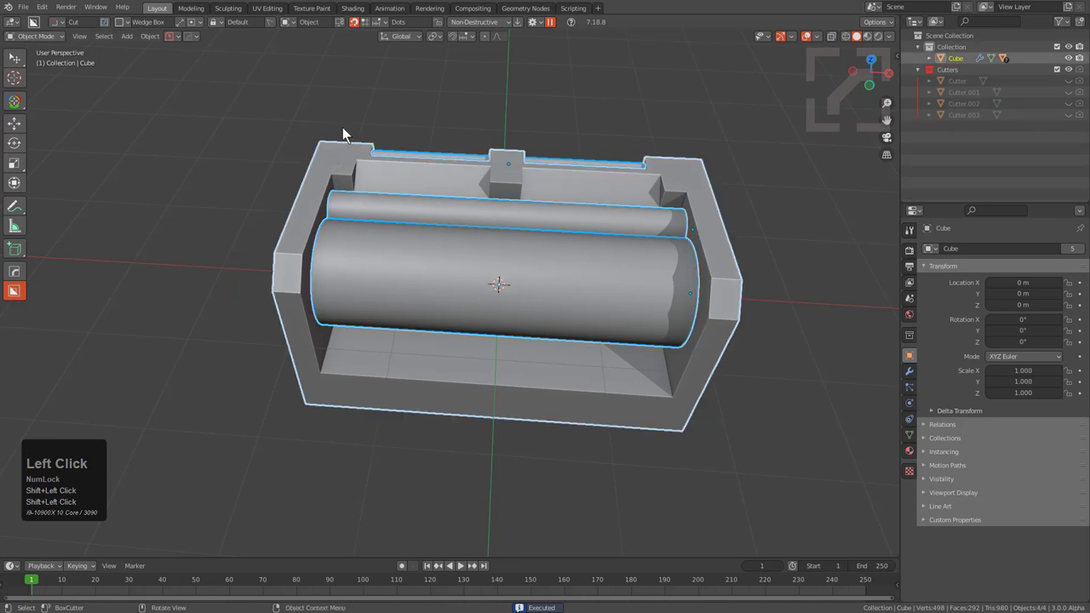
drag(567, 279, 632, 396)
- Dice the housing into 12 knife slices with HOPS Dice and exit to Twist
key(q)
double_click(632, 396)
scroll(up, 3)
scroll(down, 3)
scroll(up, 3)
scroll(down, 3)
scroll(up, 3)
key(t)
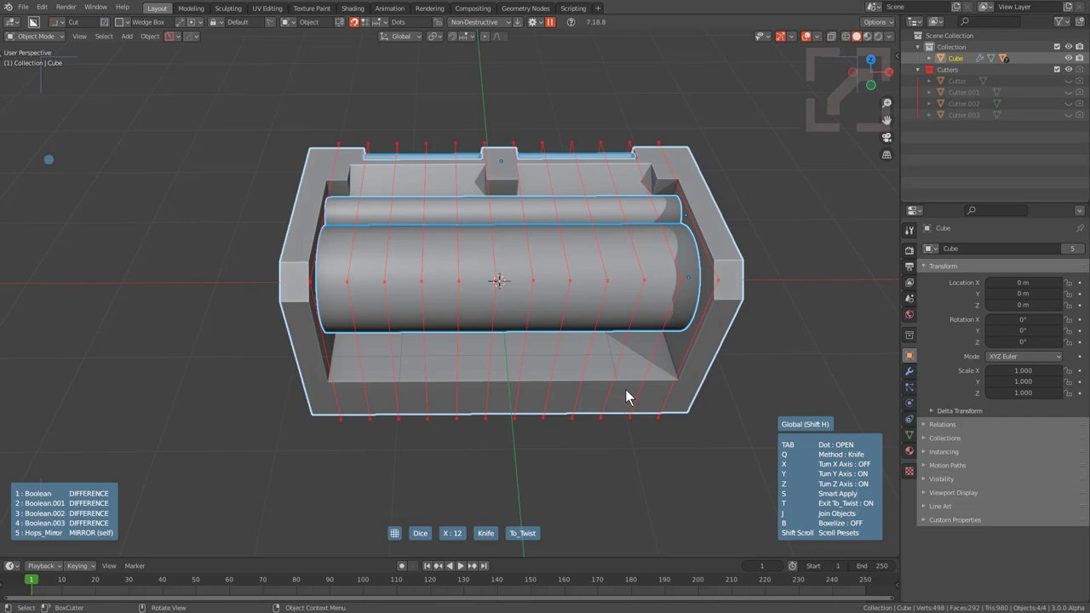
key(t)
- Twist 360 on Z with 4 segments into a circular ring and confirm
scroll(down, 3)
click(632, 397)
scroll(down, 3)
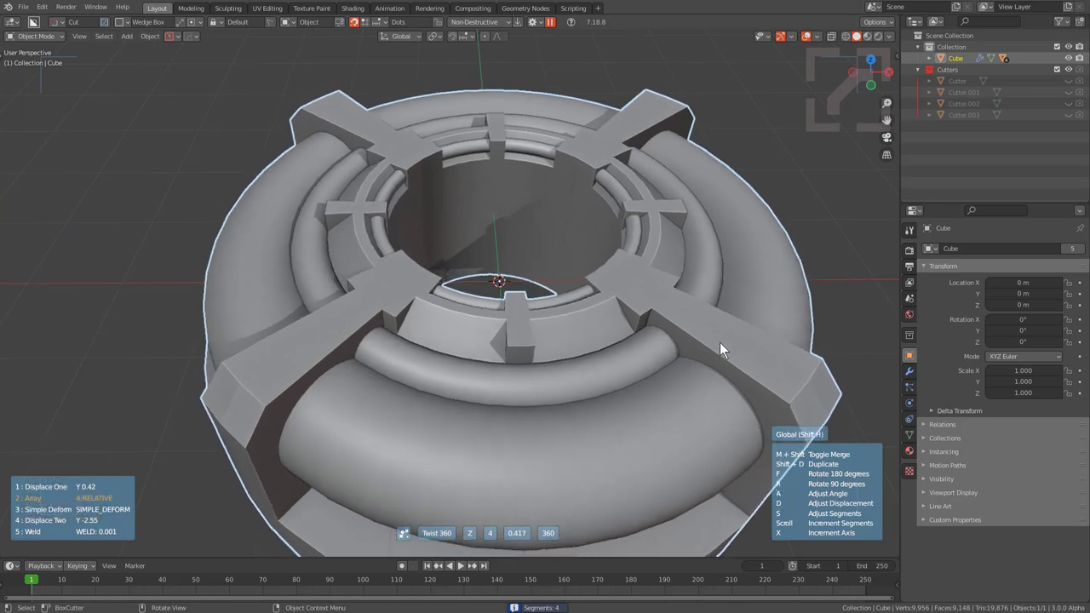
click(727, 349)
scroll(down, 3)
- Inspect the ring's diced mesh in Edit Mode
middle_click(554, 337)
key(Right)
scroll(up, 3)
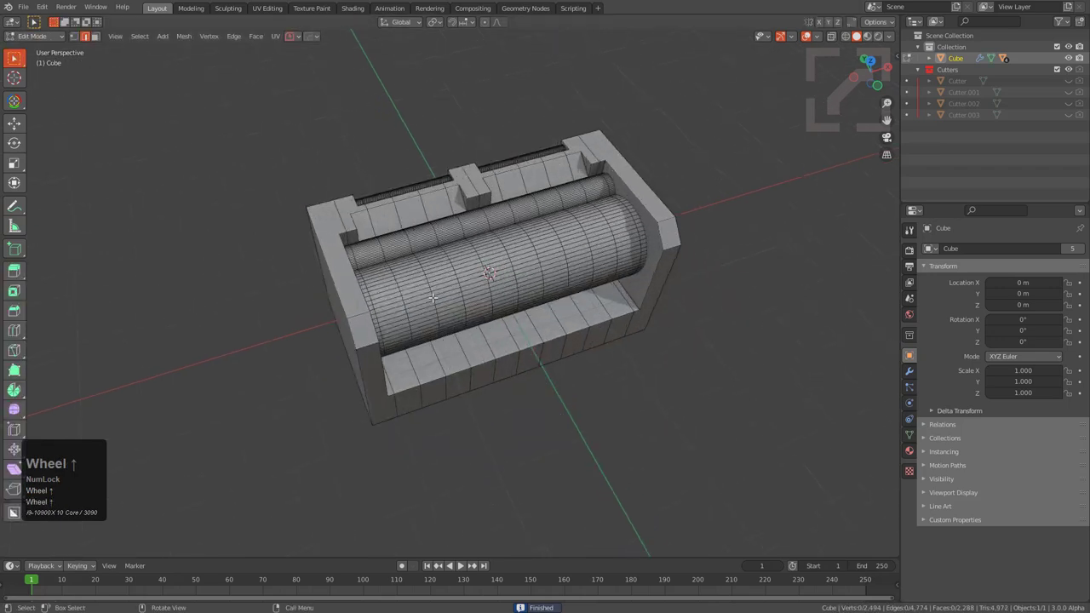
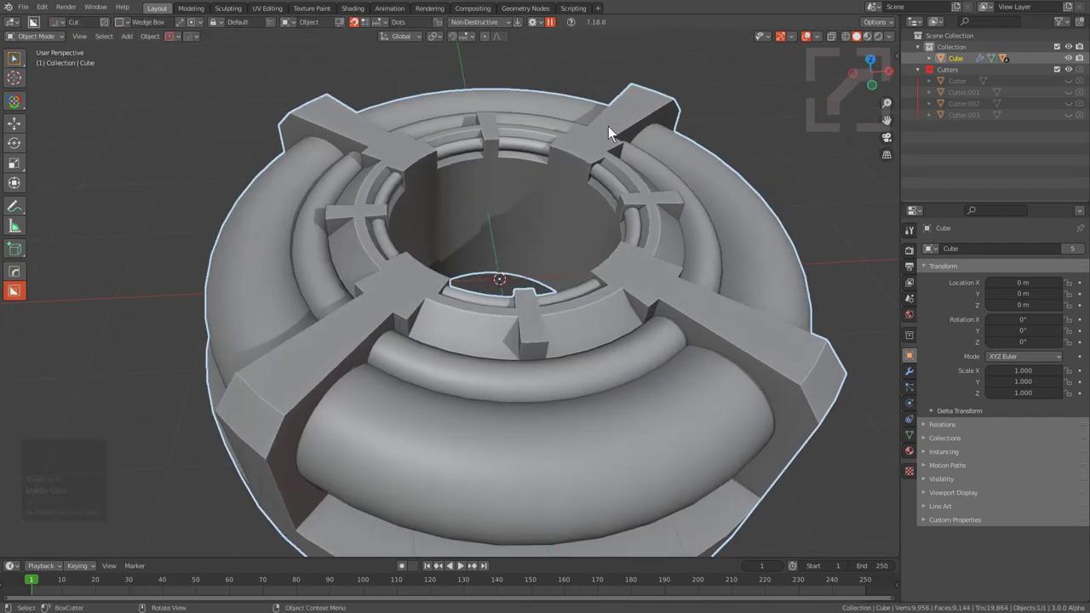
middle_click(334, 297)
key(Tab)
key(Right)
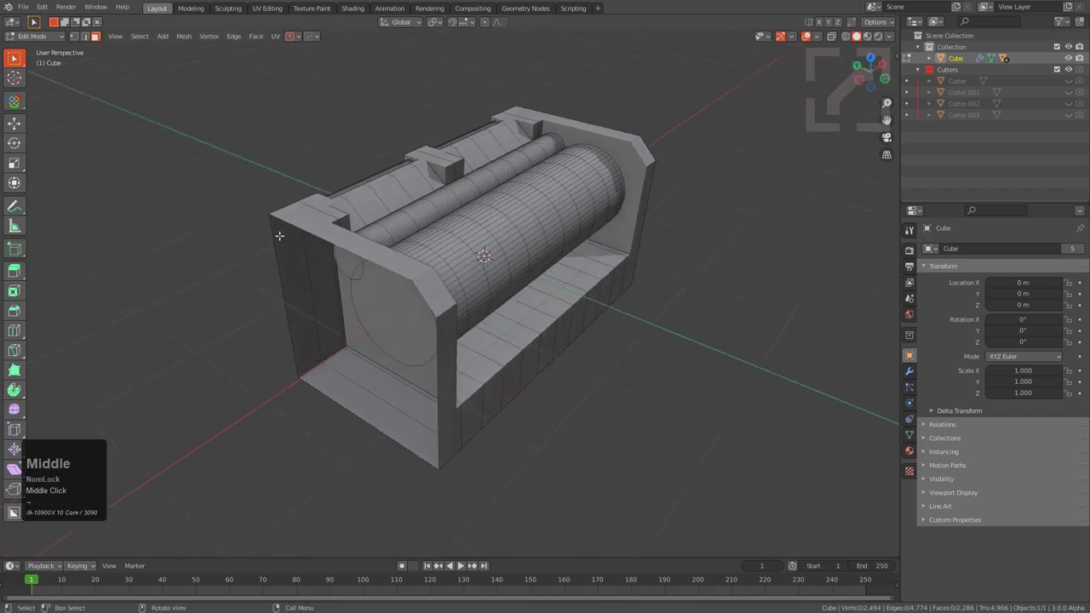
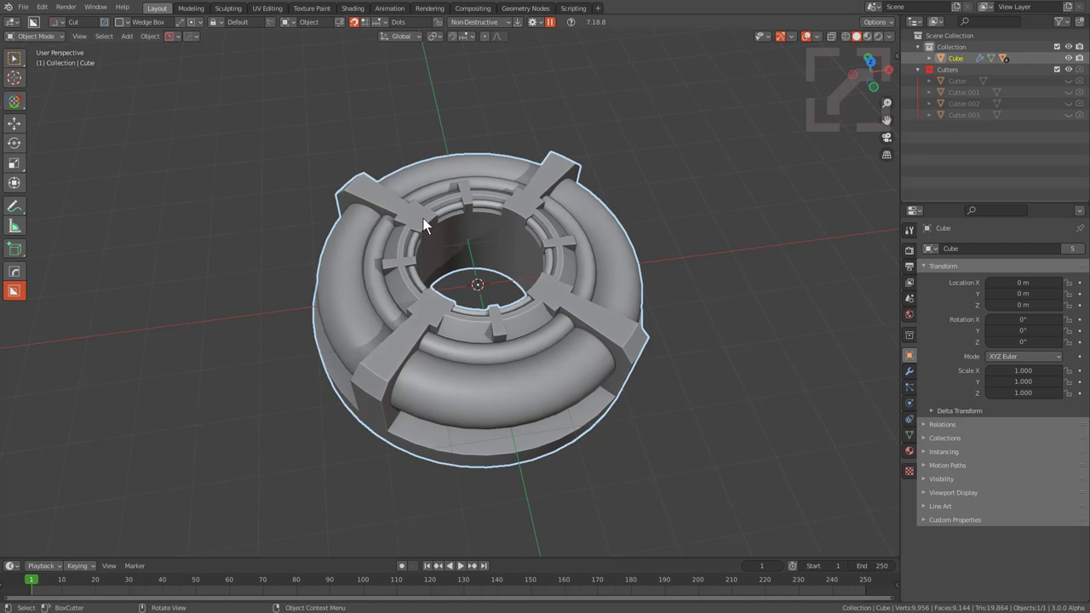
- Add a new cube, Cube.001, to the scene
key(h)
middle_click(389, 260)
text(ha)
click(540, 287)
scroll(up, 3)
middle_click(528, 323)
middle_click(534, 320)
scroll(down, 3)
drag(482, 312, 568, 334)
- Start HOPS Dice on the cube with 5 knife slices along X
key(q)
click(568, 334)
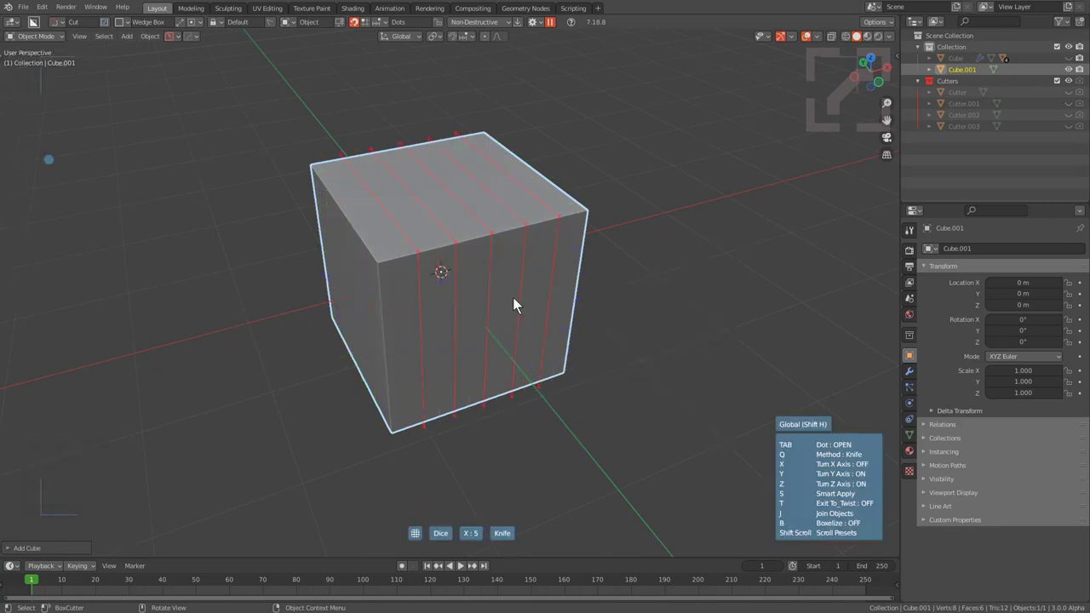
scroll(down, 3)
scroll(up, 3)
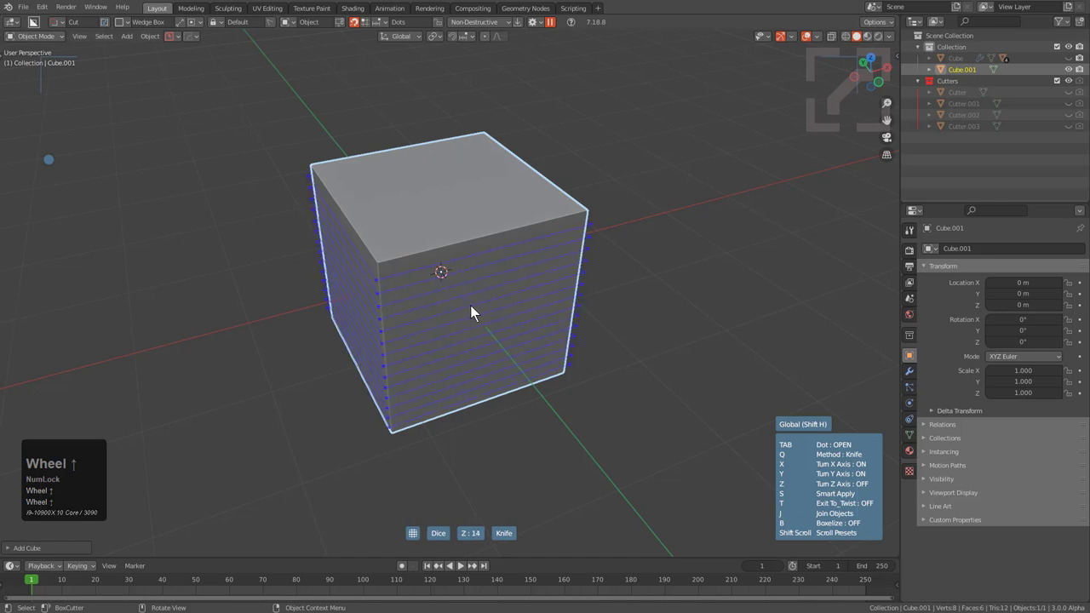
scroll(down, 3)
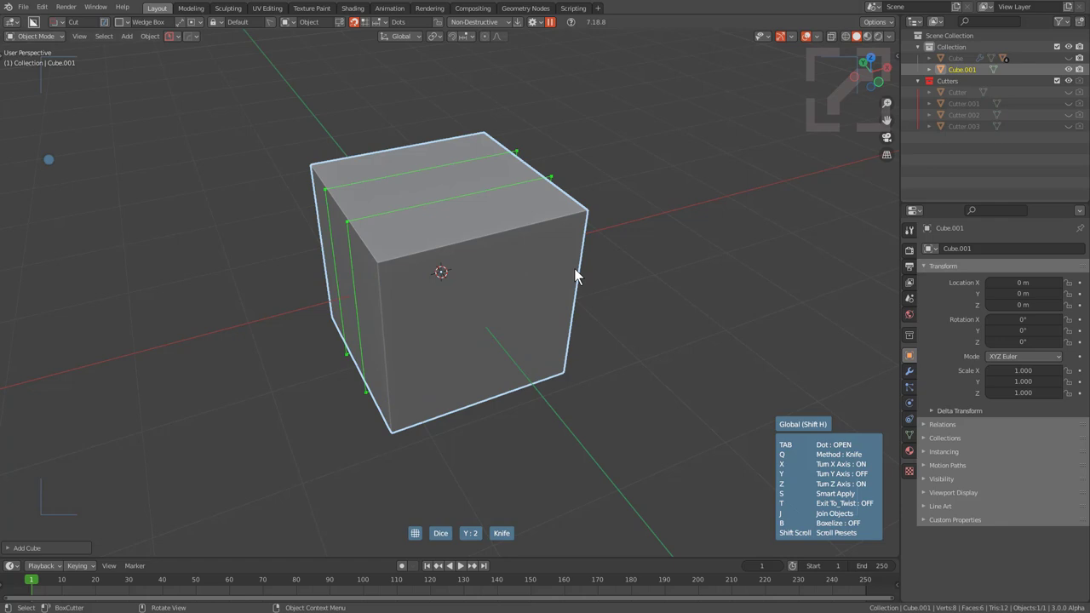
scroll(down, 3)
scroll(down, 3)
- Add 5 slices along Y
key(y)
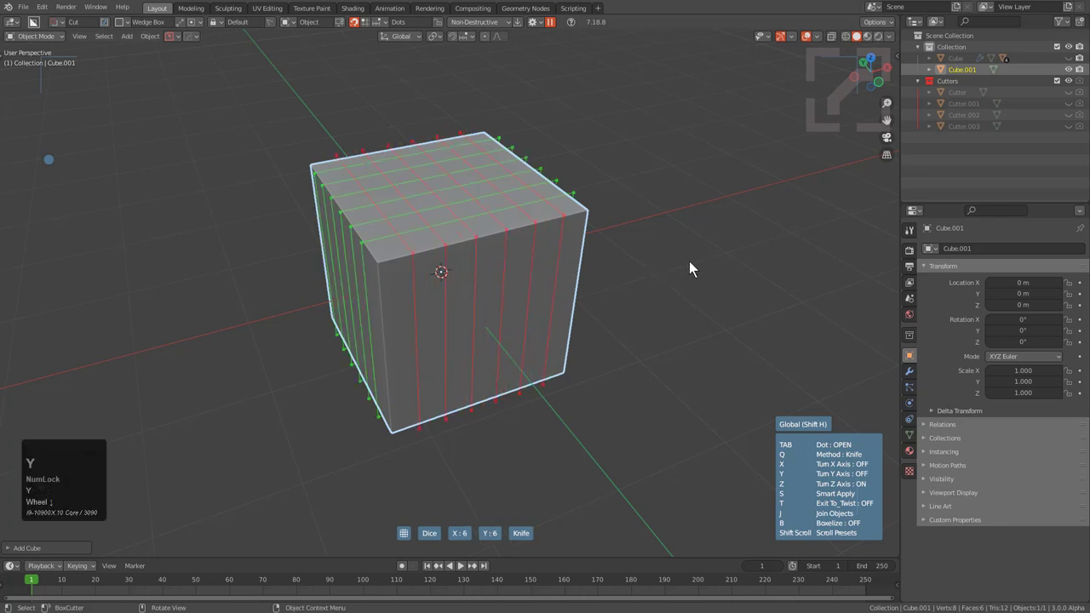
scroll(down, 3)
scroll(up, 3)
scroll(down, 3)
scroll(up, 3)
scroll(up, 3)
scroll(down, 3)
scroll(up, 3)
scroll(down, 3)
scroll(up, 3)
scroll(down, 3)
- Add 5 slices along Z, completing the 5×5×5 dice preview
key(z)
scroll(down, 3)
scroll(up, 3)
scroll(down, 3)
scroll(up, 3)
scroll(down, 3)
scroll(up, 3)
scroll(up, 3)
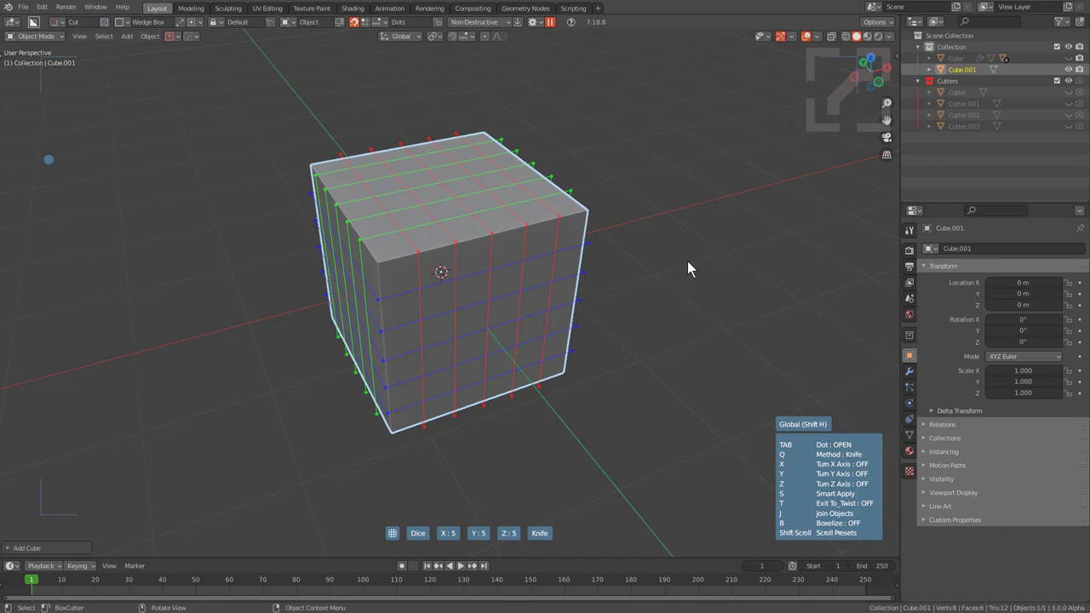
key(Tab)
key(-)
- Adjust the Dice V2 slice counts to X 6, Y 6, Z 5
scroll(up, 3)
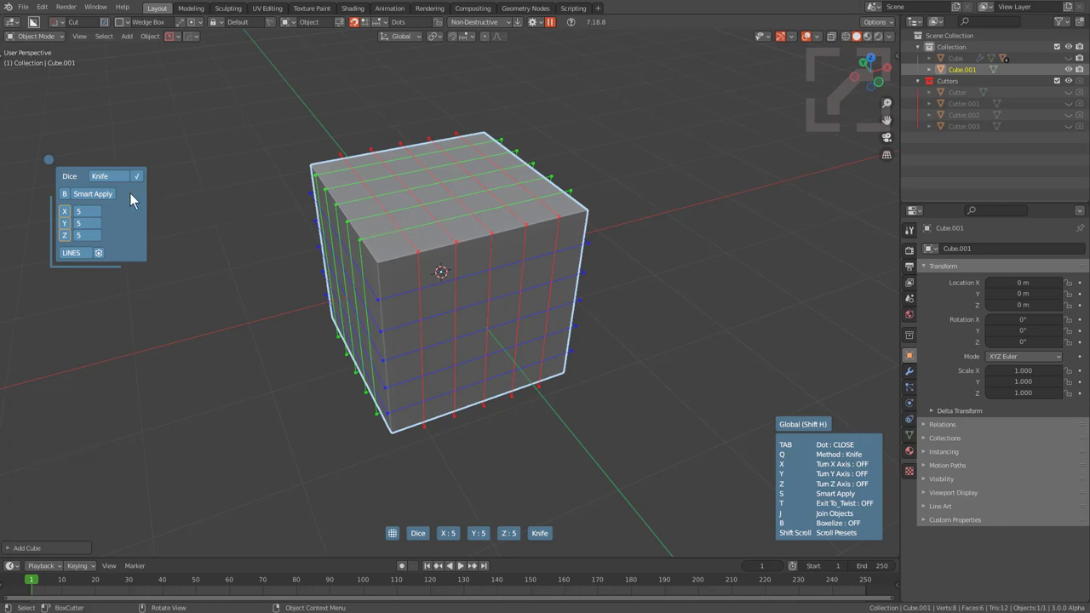
scroll(down, 3)
scroll(up, 3)
scroll(down, 3)
scroll(up, 3)
scroll(down, 3)
scroll(up, 3)
scroll(down, 3)
scroll(up, 3)
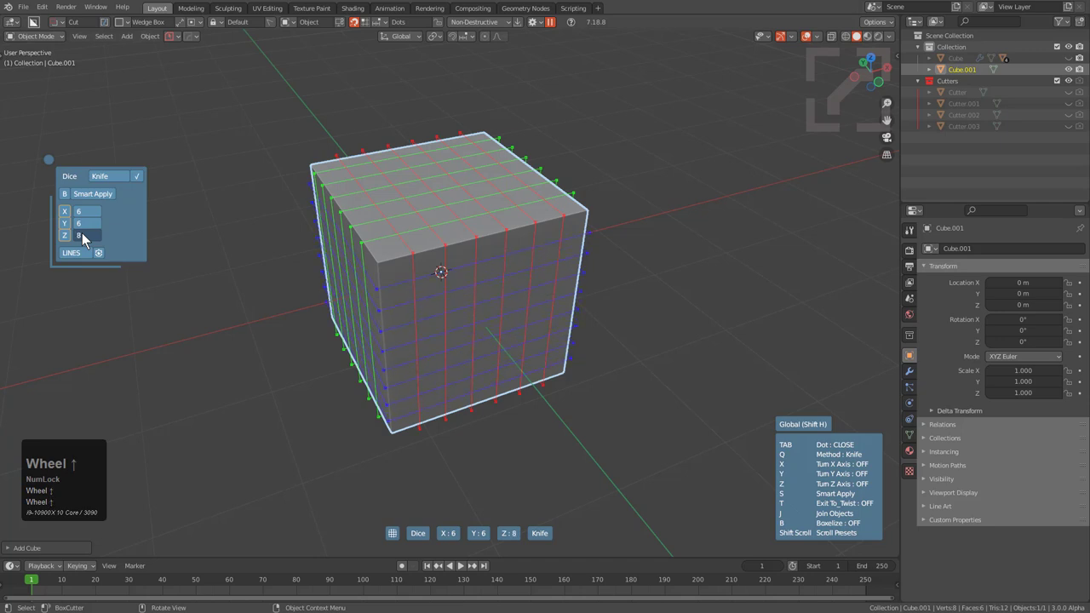
scroll(down, 3)
- Change the slice guide display style, toggling see-through guides on then off
click(86, 259)
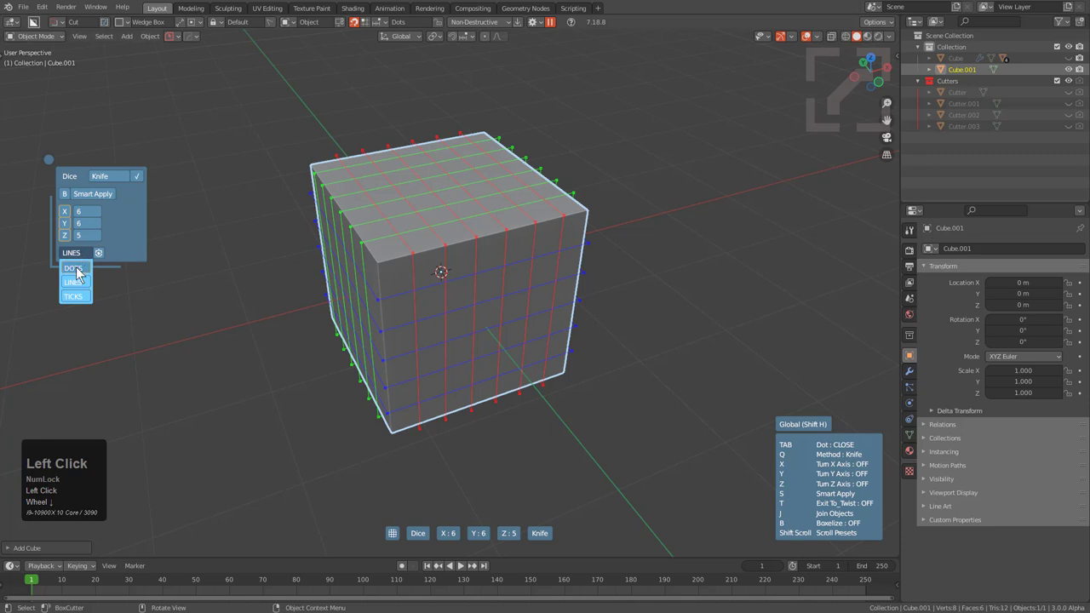
click(78, 268)
scroll(down, 3)
scroll(up, 3)
scroll(down, 3)
scroll(up, 3)
scroll(up, 3)
scroll(down, 3)
scroll(up, 3)
click(104, 258)
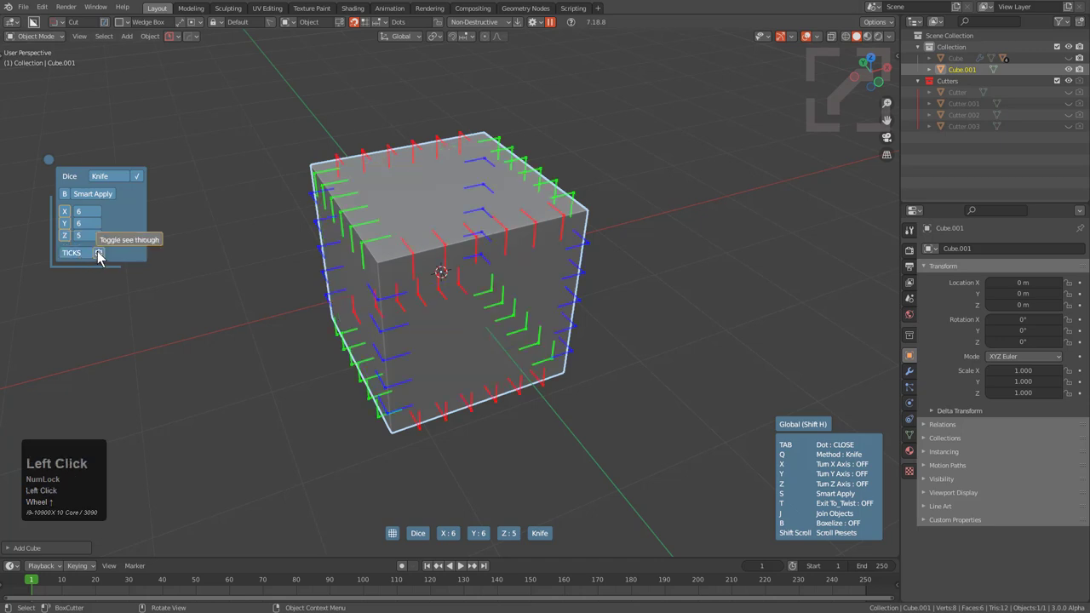
click(104, 258)
click(80, 261)
- Set the dicing method to Knife
scroll(down, 3)
scroll(up, 3)
scroll(up, 3)
click(109, 183)
scroll(up, 3)
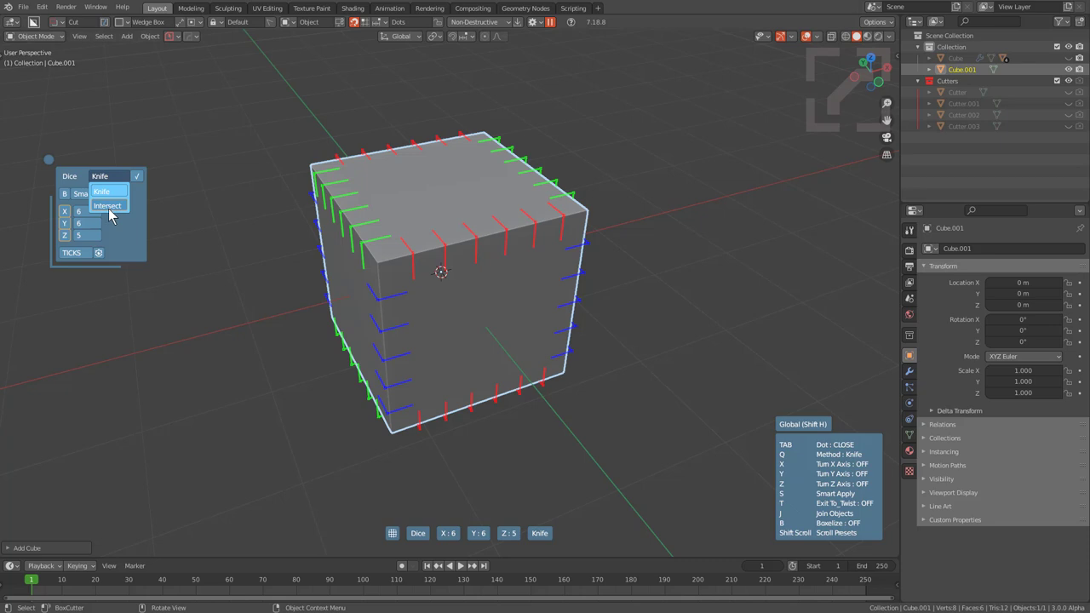
click(96, 173)
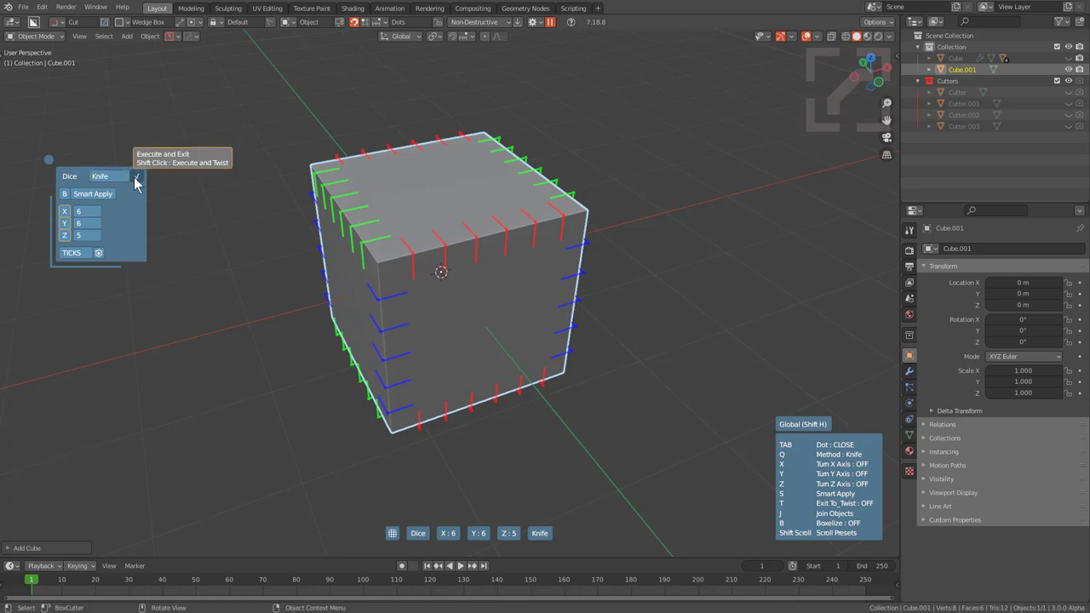
key(shift+Num_Lock)
- Execute the dice into a twist, then cancel the Twist 360 preview so the cube keeps its shape
click(140, 180)
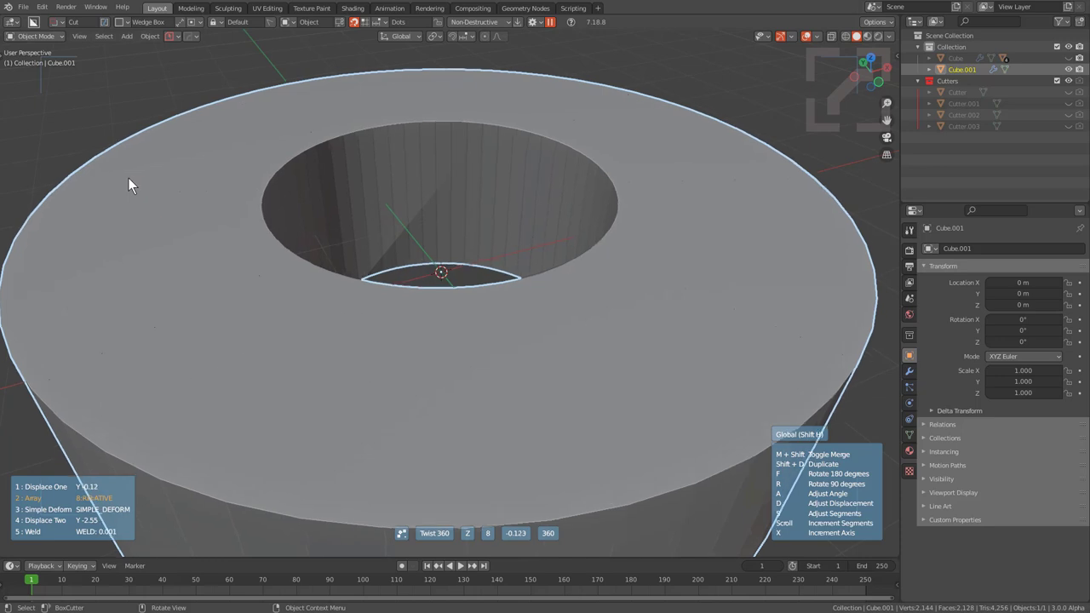
right_click(125, 180)
click(124, 180)
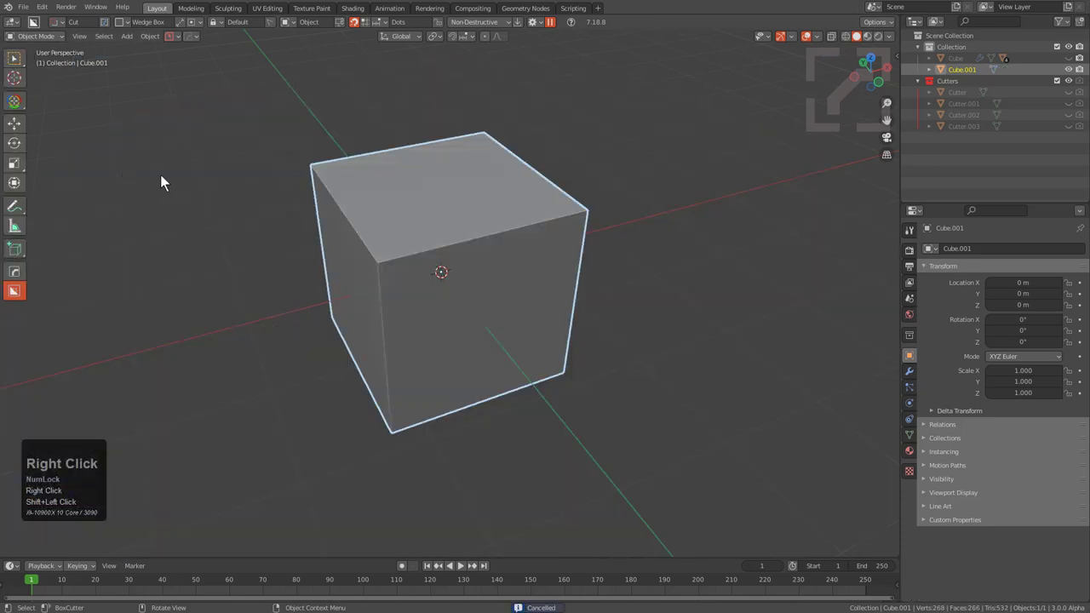
- Box-cut a stepped pocket into the top face of Cube.001
key(x)
click(270, 200)
key(shift+a)
click(314, 227)
key(shift+a)
key(q)
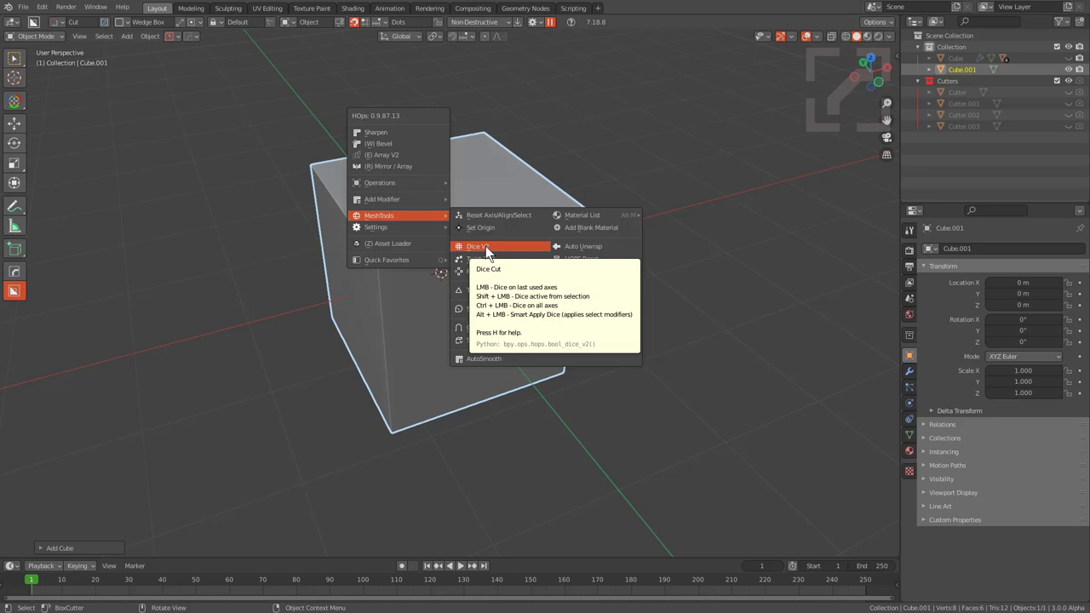
middle_click(482, 237)
drag(466, 193, 453, 259)
middle_click(454, 263)
middle_click(453, 259)
drag(521, 197, 500, 349)
- Bevel and deepen the pocket, then slice the cube once more across its faces
key(w)
key(b)
scroll(up, 3)
click(537, 333)
key(_)
drag(531, 189, 479, 377)
key(t)
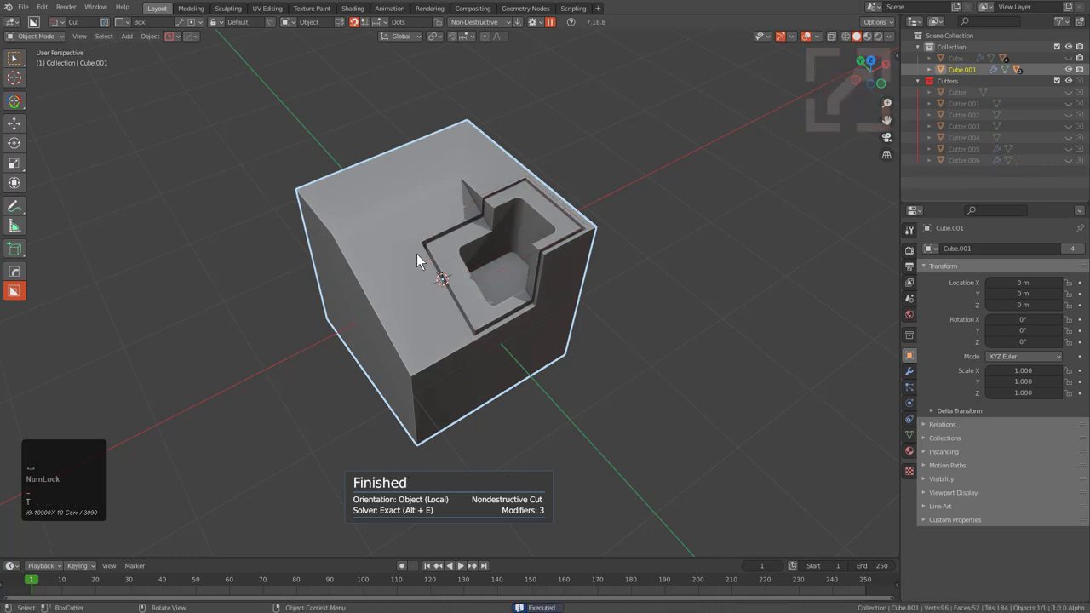
drag(413, 177, 310, 414)
key(x)
middle_click(349, 319)
click(391, 287)
click(450, 341)
middle_click(532, 267)
- Run HOps Dice V2 with Smart Apply to cut the pocketed cube into strips
key(q)
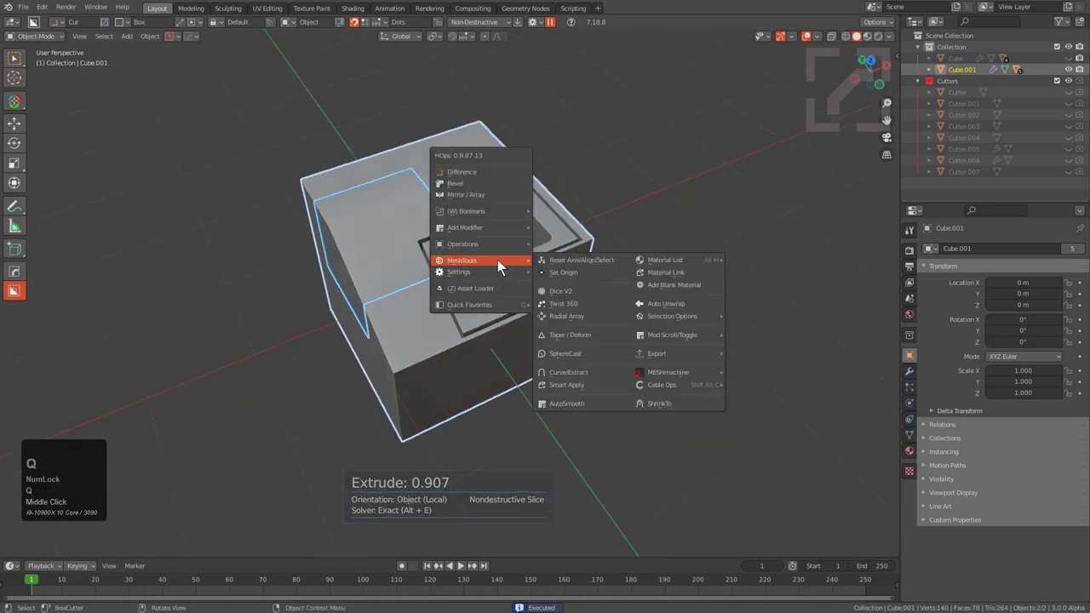
click(573, 295)
scroll(up, 3)
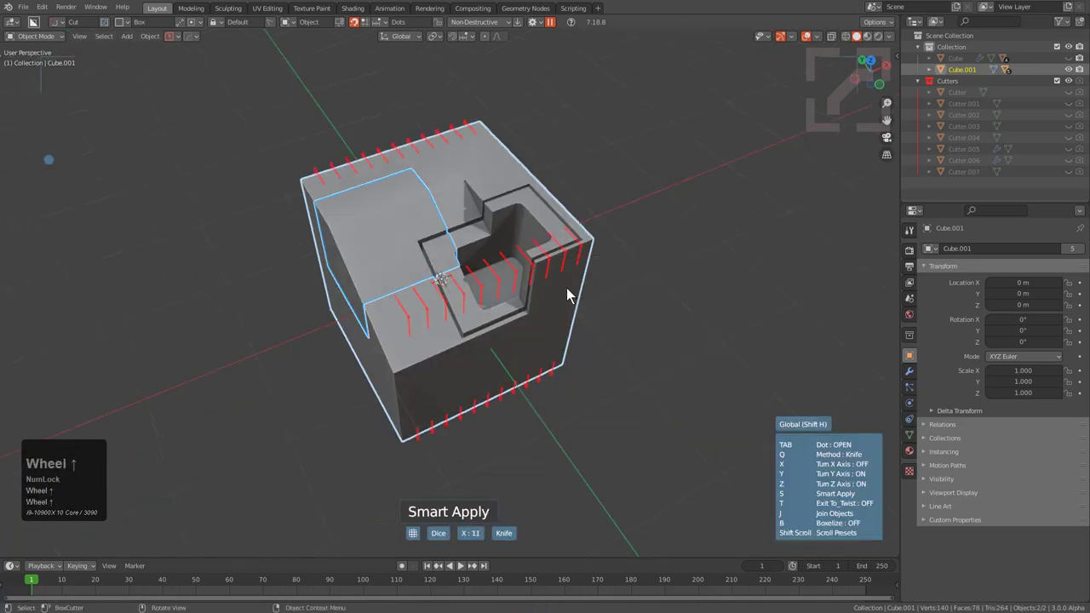
scroll(down, 3)
scroll(up, 3)
click(573, 295)
middle_click(491, 288)
click(485, 288)
scroll(up, 3)
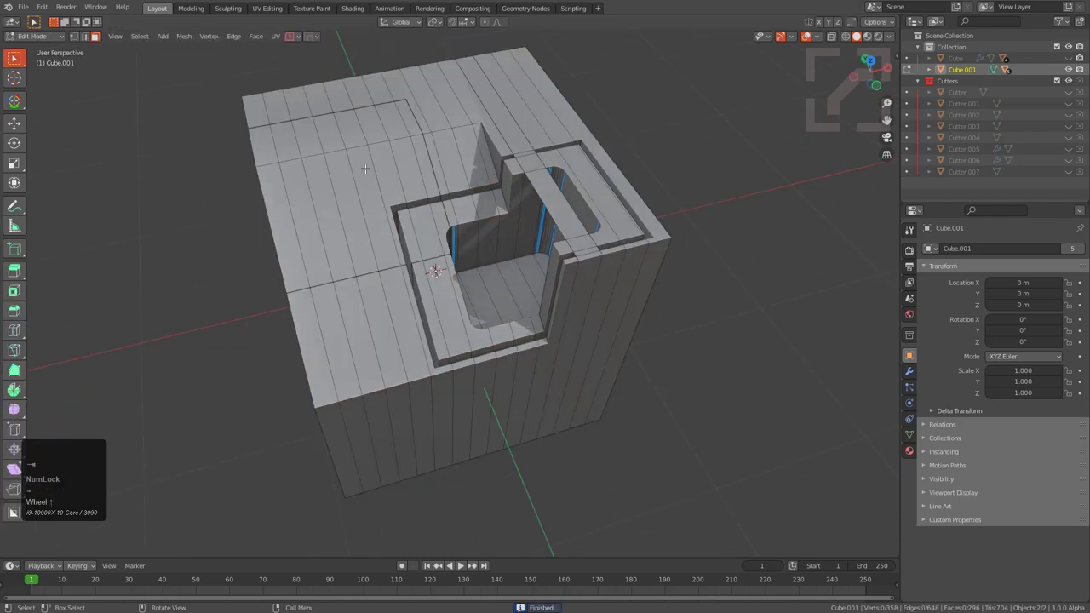
middle_click(497, 248)
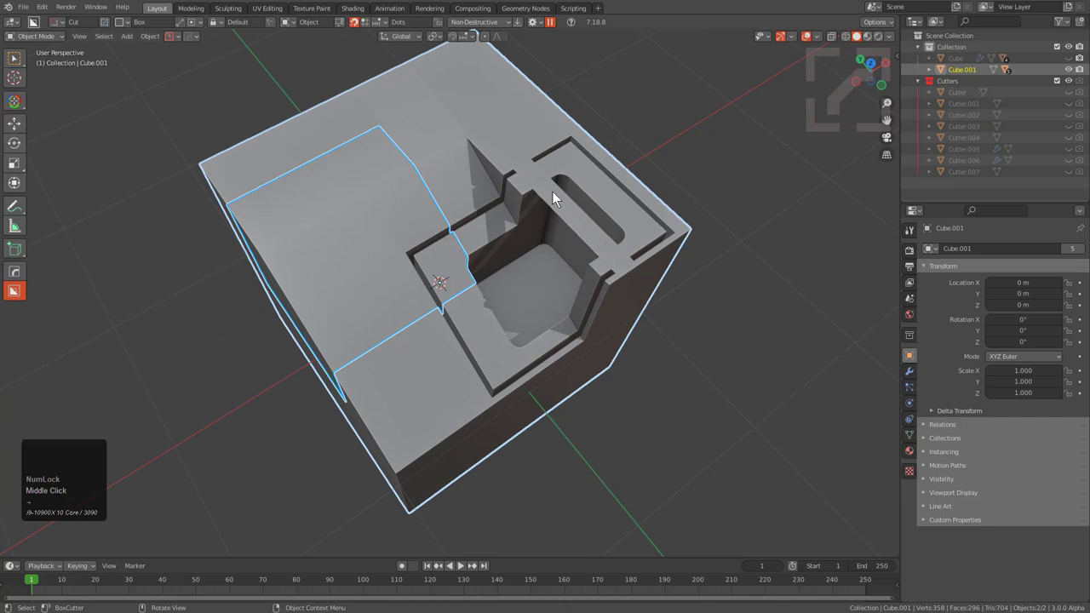
- Re-dice Cube.001 with the Intersect method at 12 slices and finish the operation
key(z)
text(zzz)
drag(525, 264, 576, 253)
key(q)
double_click(575, 253)
scroll(up, 3)
scroll(down, 3)
key(q)
scroll(down, 3)
scroll(up, 3)
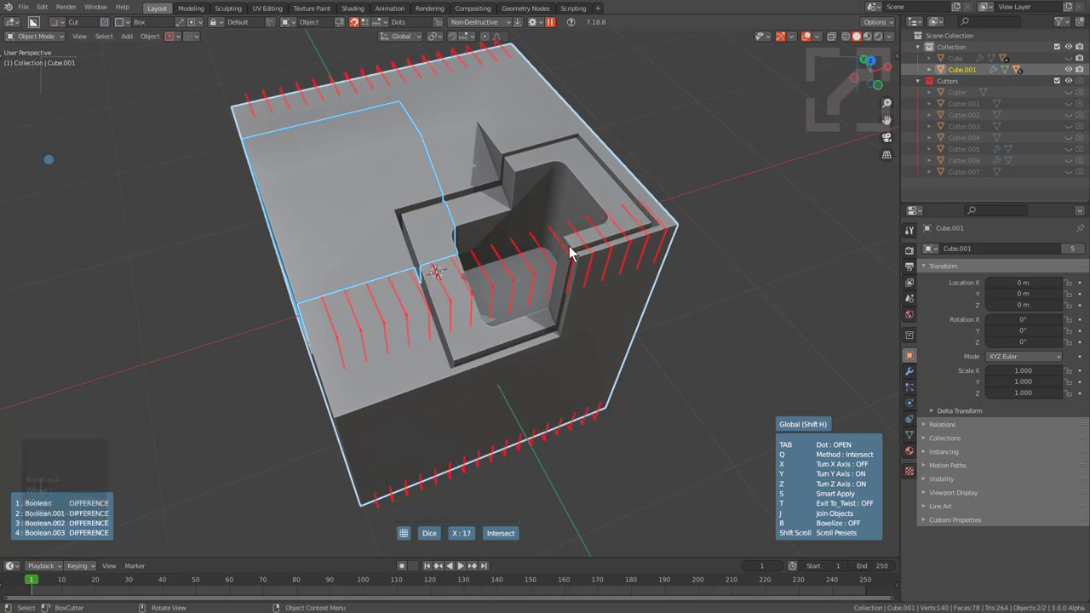
scroll(down, 3)
scroll(up, 3)
scroll(up, 3)
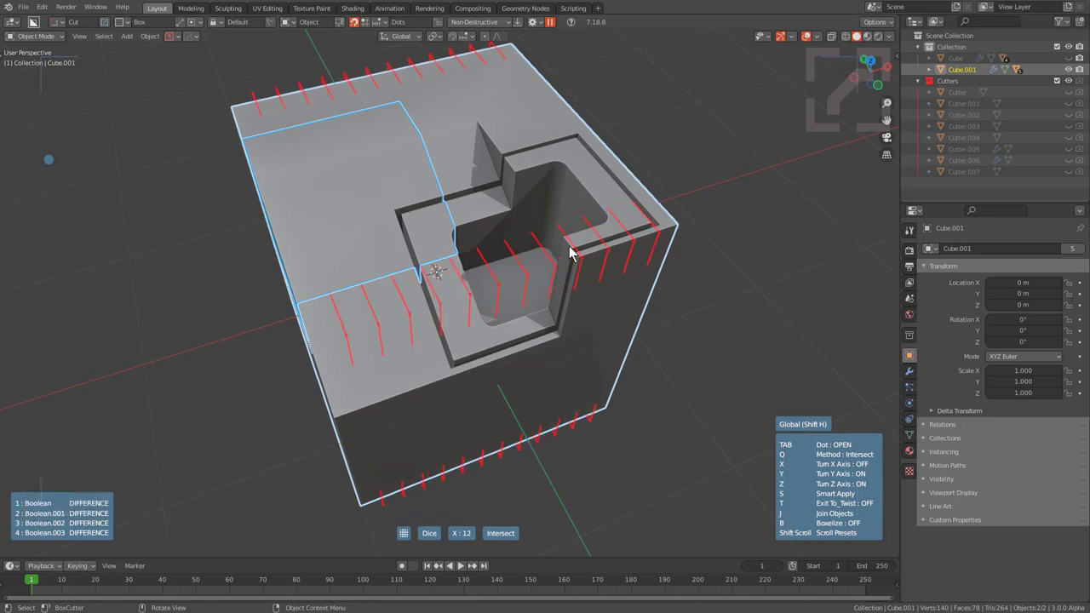
double_click(576, 253)
scroll(up, 3)
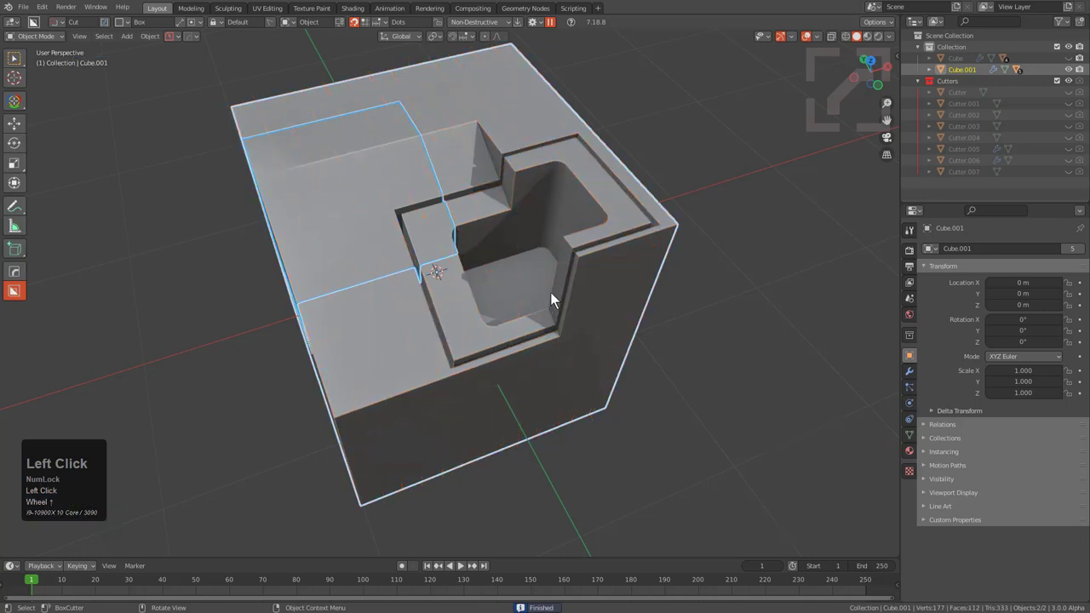
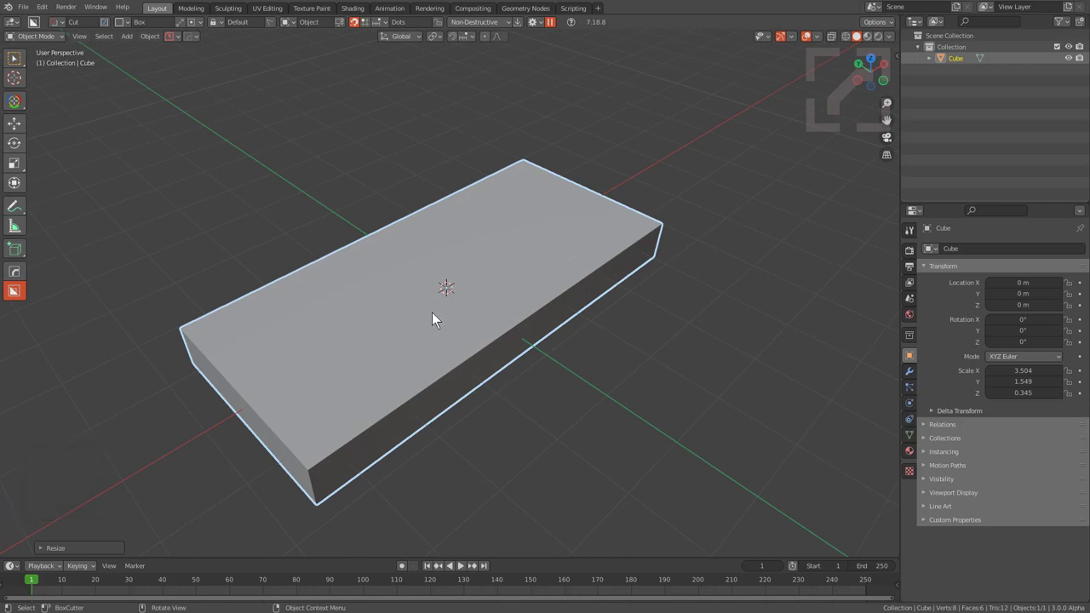
- Scale the new cube into a flat rectangular slab and bring up HOps MeshTools
click(572, 263)
drag(572, 263, 642, 293)
key(q)
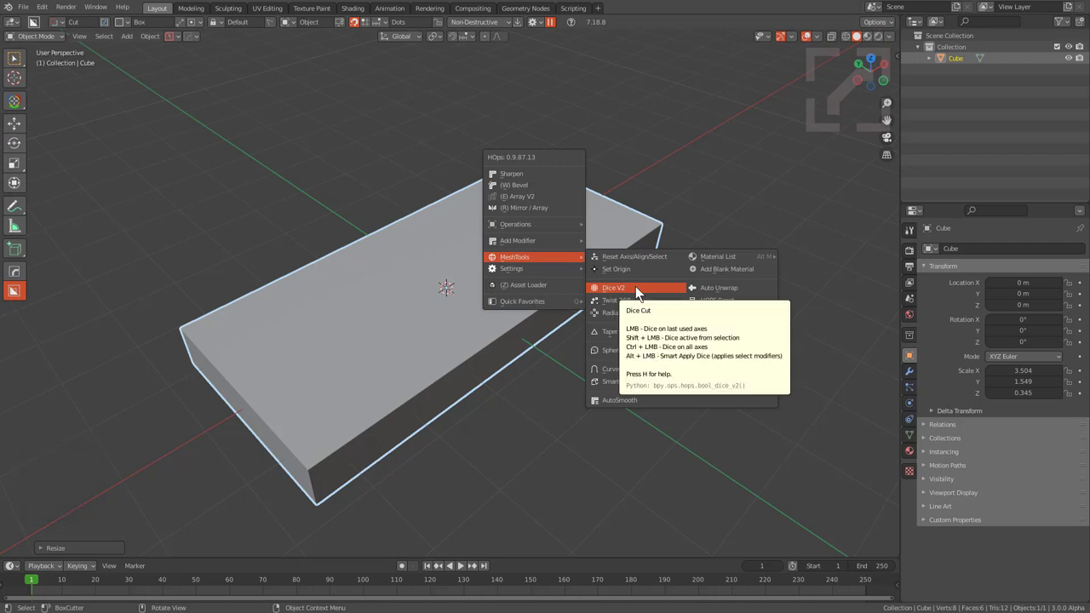
key(q)
middle_click(642, 293)
- Dice the slab by knife into a dense grid with Segments set to 30 and confirm
click(642, 293)
scroll(up, 3)
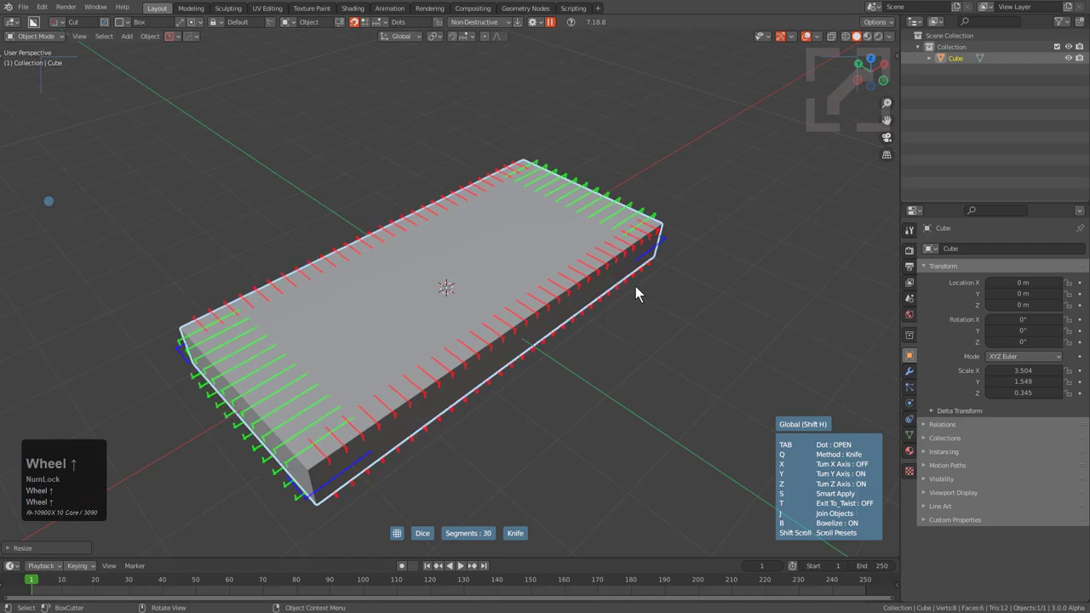
scroll(down, 3)
scroll(up, 3)
scroll(down, 3)
scroll(up, 3)
click(642, 293)
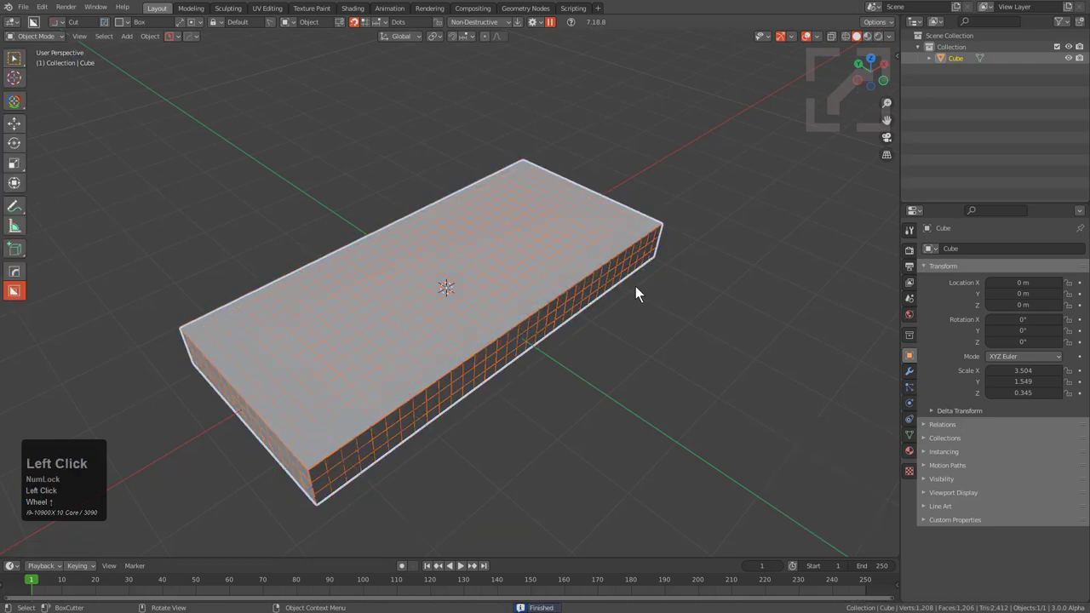
- Show the gridded slab in wireframe and reshape it in the viewport
key(alt+v)
click(526, 282)
scroll(up, 3)
drag(526, 315, 571, 274)
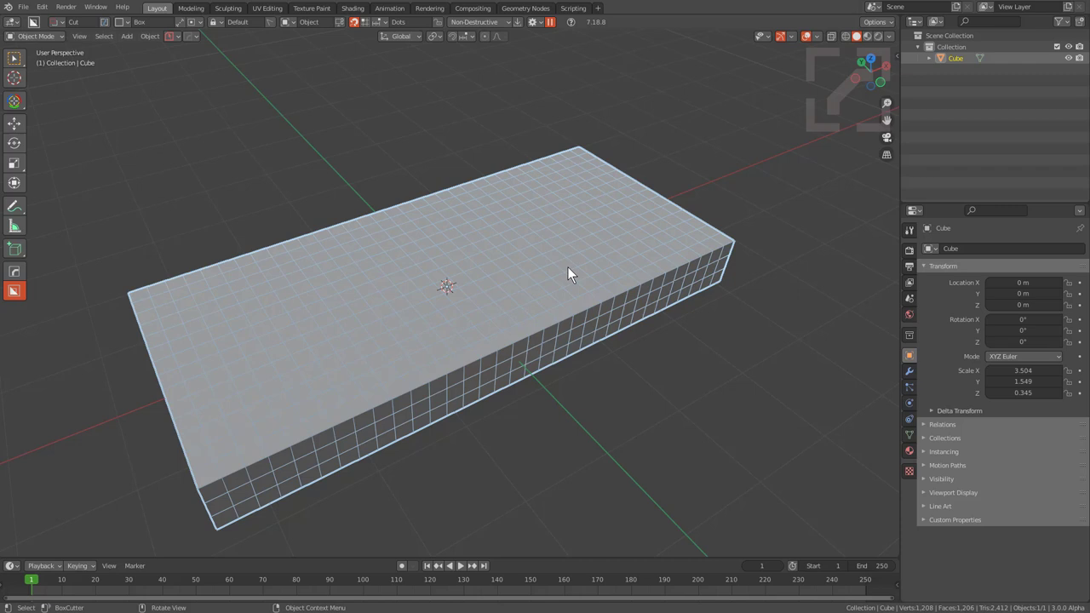
drag(543, 342, 588, 280)
- Add a HOps lattice around the slab, round its corners and start the HOps Mirror
key(q)
double_click(588, 280)
middle_click(491, 349)
key(Tab)
key(q)
click(498, 356)
right_click(521, 355)
key(q)
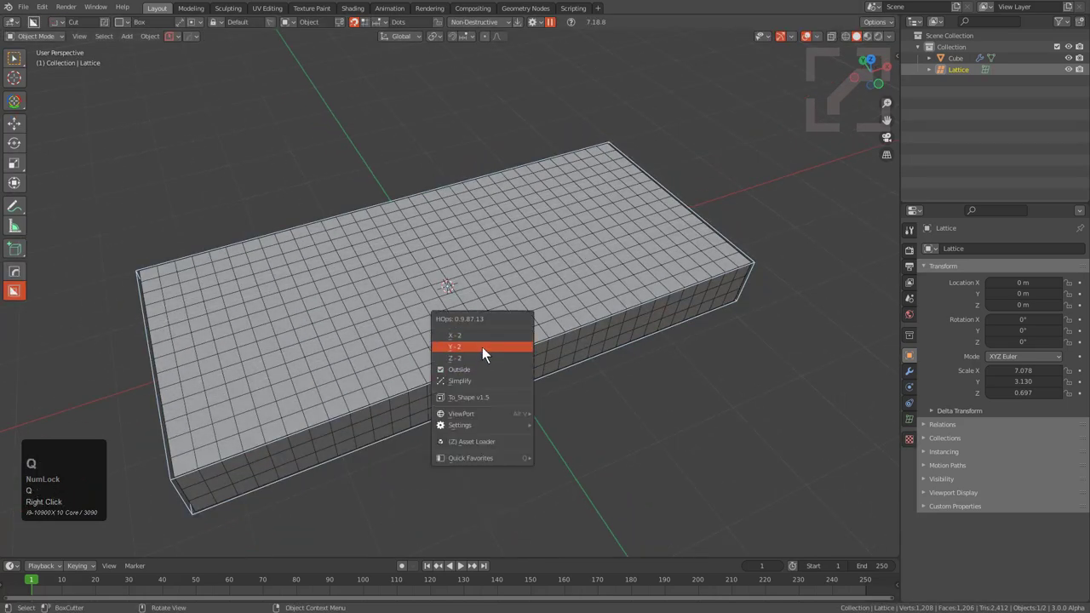
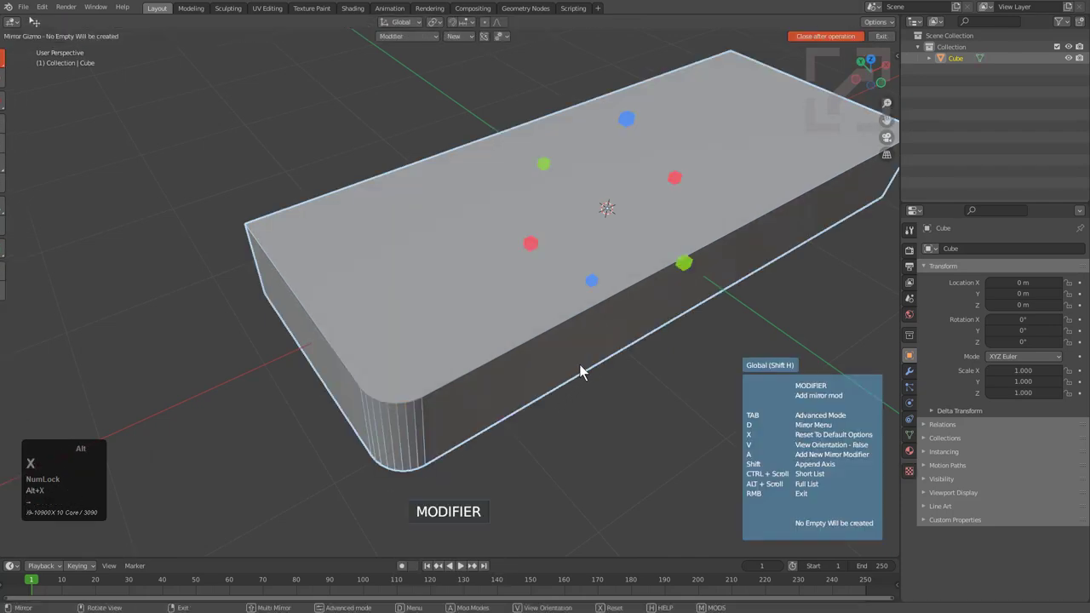
- Box-cut an inset across the slab top and bevel it into a shallow tray
click(692, 268)
click(538, 249)
middle_click(524, 285)
click(524, 284)
scroll(down, 3)
drag(333, 234, 814, 266)
key(b)
scroll(up, 3)
- Taper the inset cutter's walls and move it into position
key(Tab)
key(~)
key(shift+t)
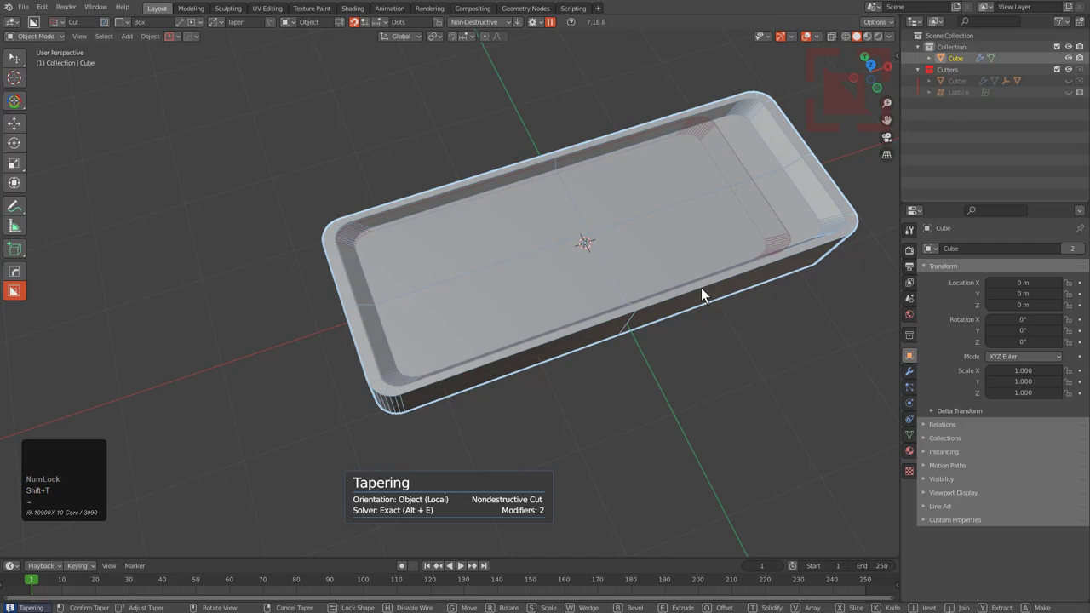
key(Tab)
key(~)
key(shift+t)
drag(647, 276, 655, 306)
scroll(up, 3)
key(g)
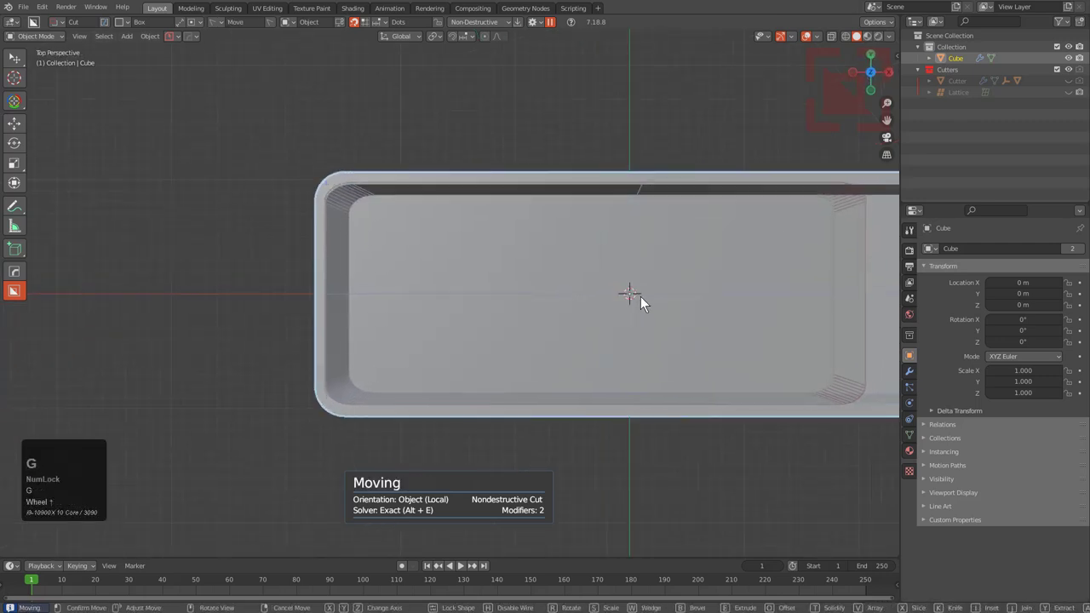
key(g)
- Solidify the cutter and box-cut rectangular notches along the tray's rim
middle_click(586, 353)
scroll(up, 3)
click(517, 396)
drag(516, 396, 563, 261)
key(w)
middle_click(622, 287)
middle_click(617, 285)
drag(608, 355, 411, 240)
key(w)
key(t)
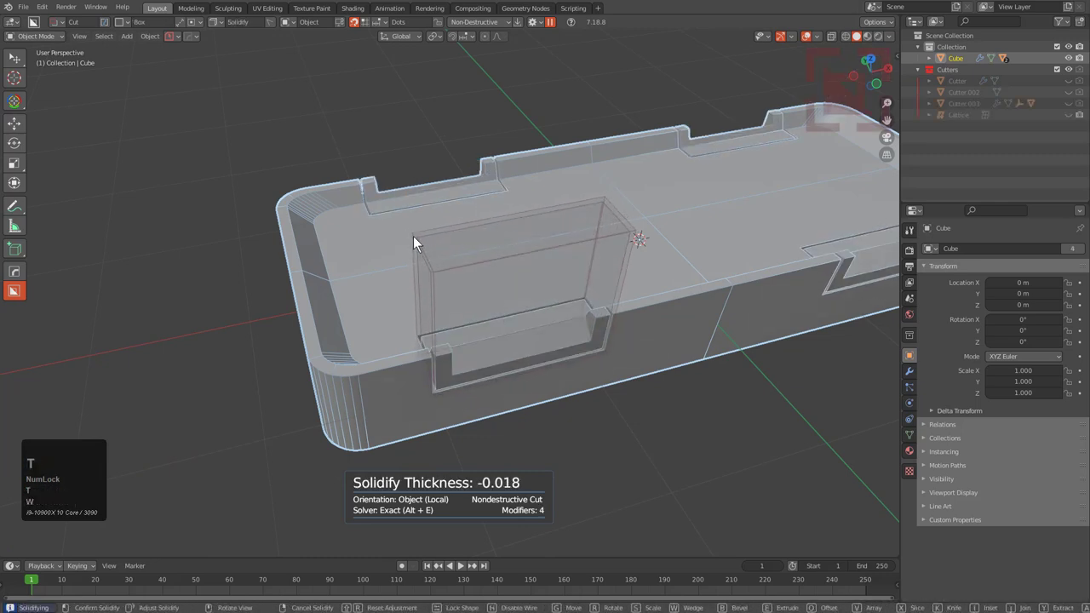
key(space)
middle_click(426, 297)
middle_click(495, 330)
middle_click(536, 332)
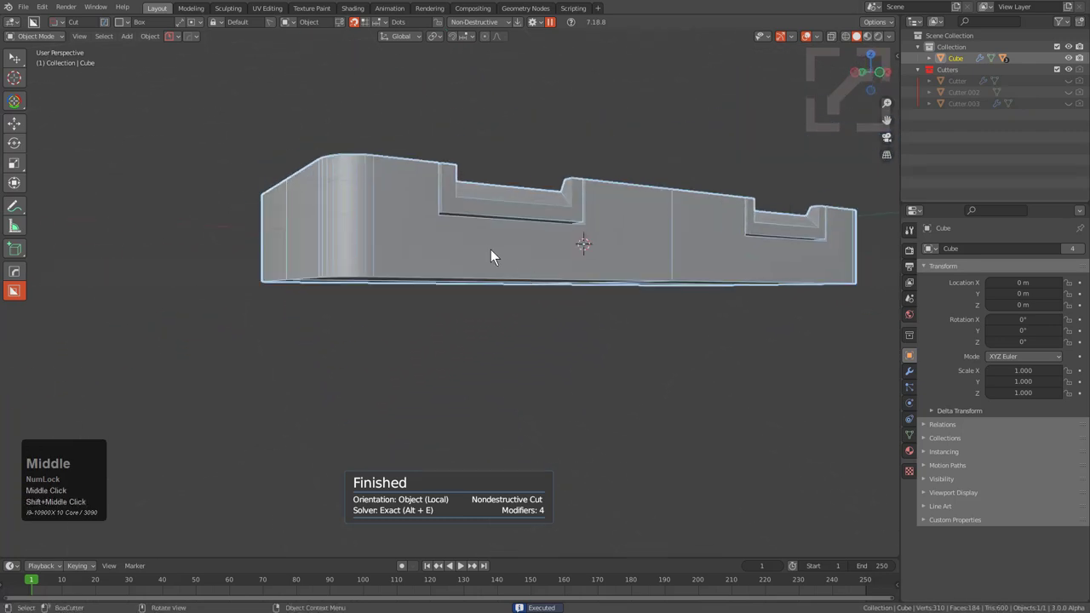
- From underneath, draw a BoxCutter block in Join mode onto the tray's underside
drag(496, 254, 294, 386)
drag(468, 352, 499, 255)
key(Tab)
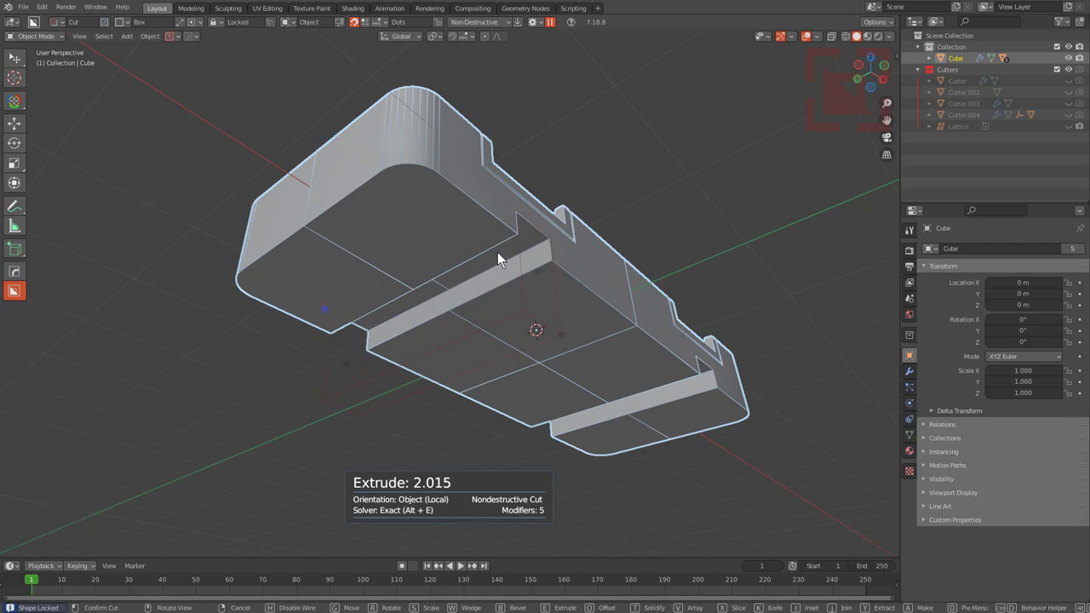
key(j)
key(-)
middle_click(594, 258)
scroll(up, 3)
middle_click(551, 215)
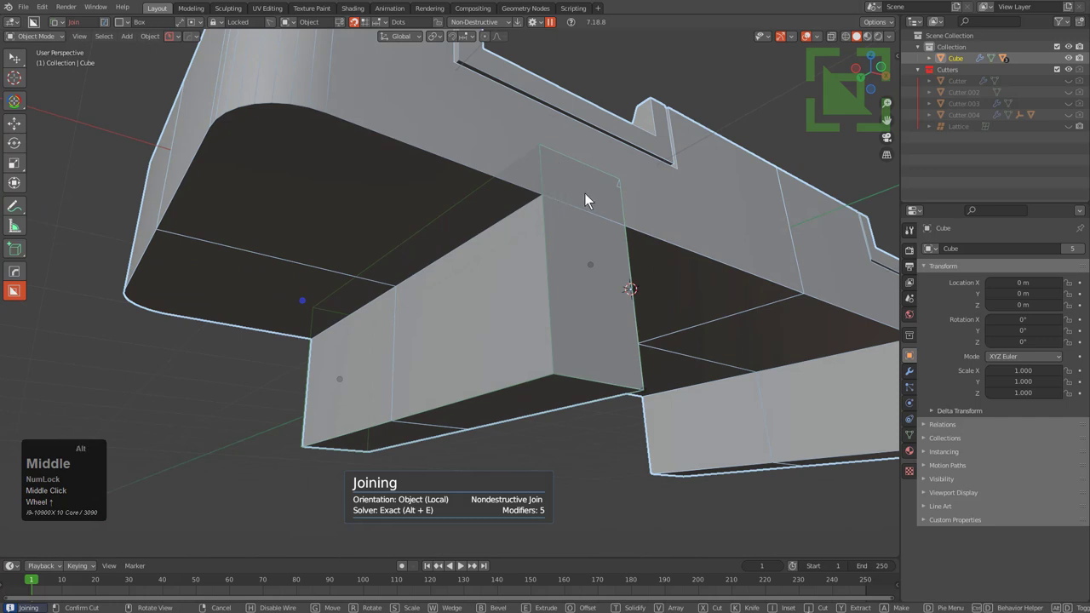
- Extrude the joined block and bevel its edges into a smooth capsule shape
key(alt+e)
drag(601, 202, 621, 212)
key(alt+e)
key(alt+e)
drag(623, 212, 696, 290)
key(b)
scroll(up, 3)
click(717, 291)
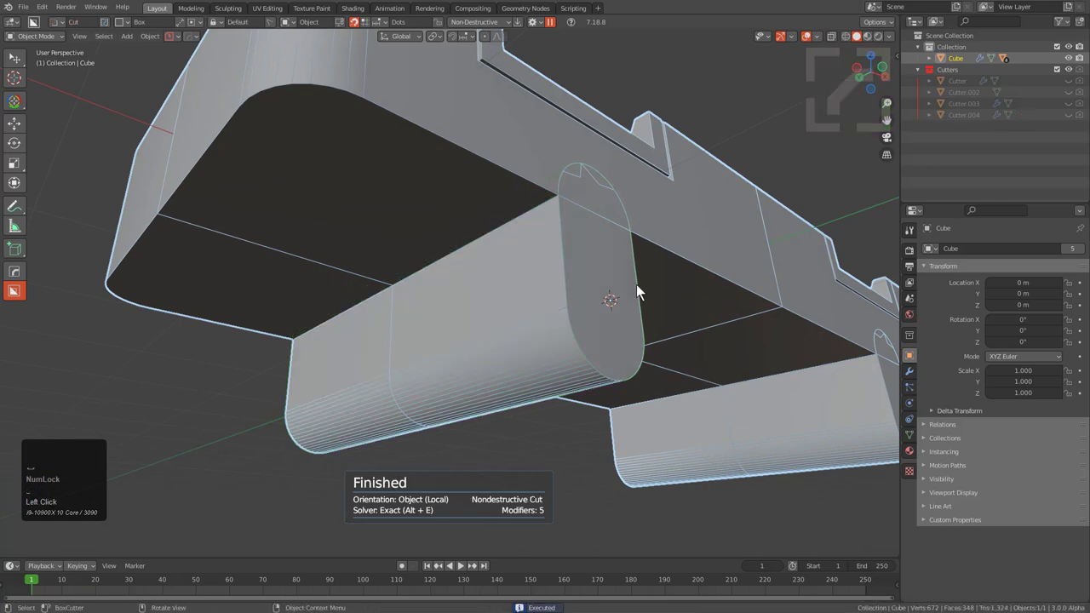
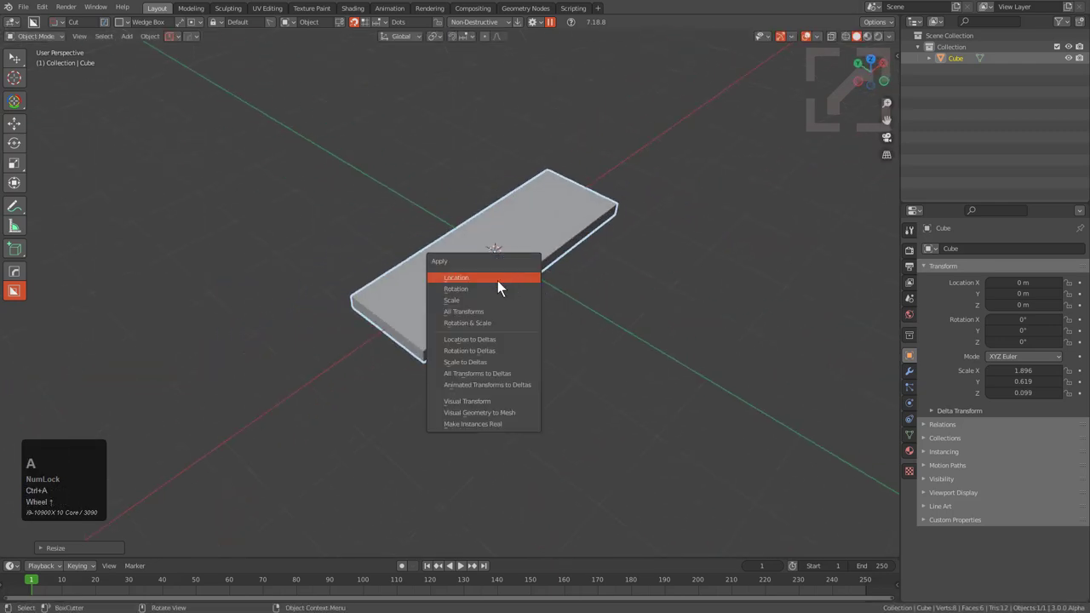
- Wrap the five staggered steps in a HardOps bounding-box shape
click(495, 310)
middle_click(531, 284)
key(alt+s)
middle_click(499, 287)
key(q)
click(453, 311)
click(526, 325)
key(x)
scroll(up, 3)
- Array the slab into five separated bars and move the HOPSArrayTarget empty along Z
drag(720, 389, 795, 347)
scroll(down, 3)
scroll(up, 3)
scroll(up, 3)
key(e)
click(679, 288)
click(690, 246)
key(g)
text(gz)
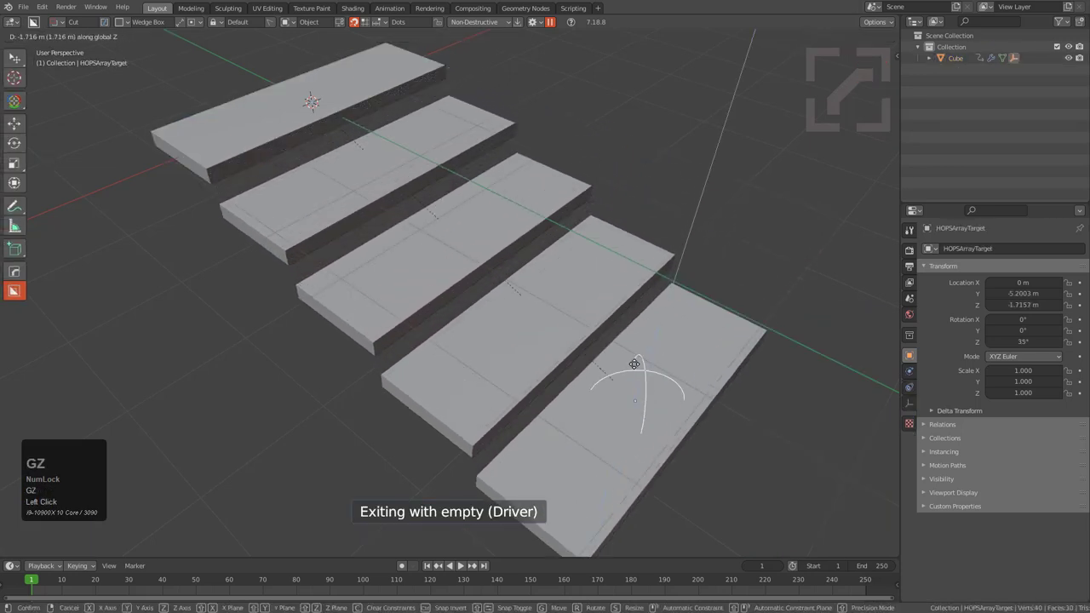
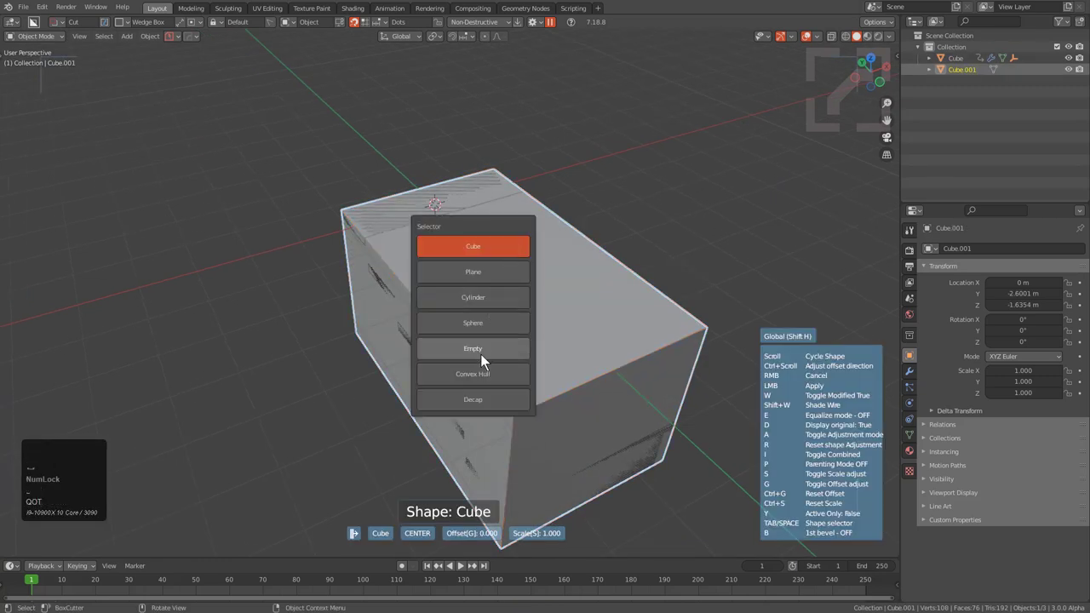
- Build a Convex Hull object around the staircase and offset it downward along -Z
click(483, 371)
scroll(down, 3)
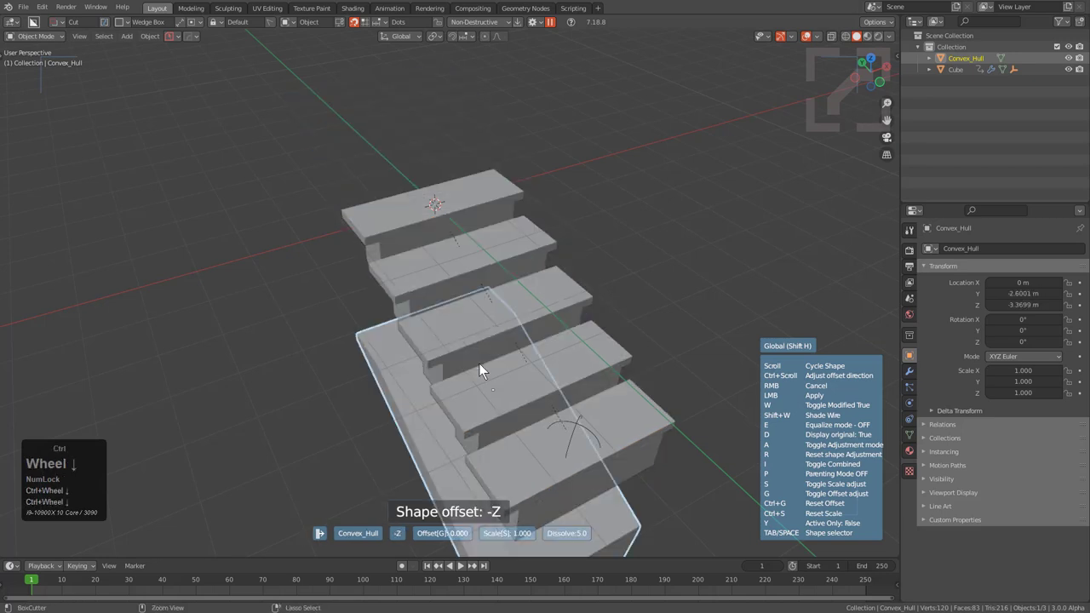
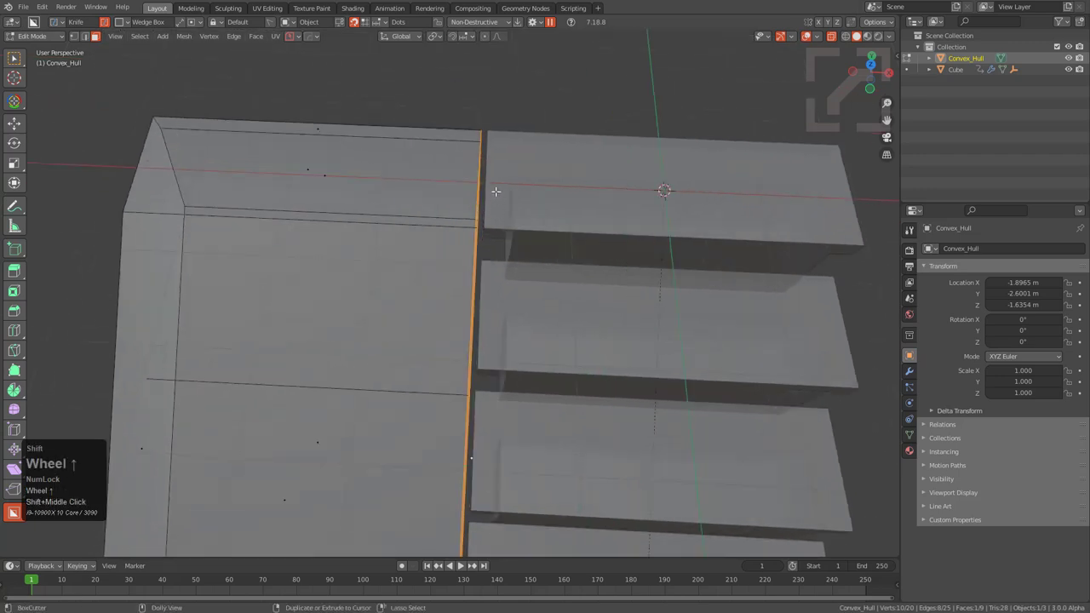
- Set snapping to Vertex so the hull's vertices can be moved into side walls
key(shift+Right)
scroll(up, 3)
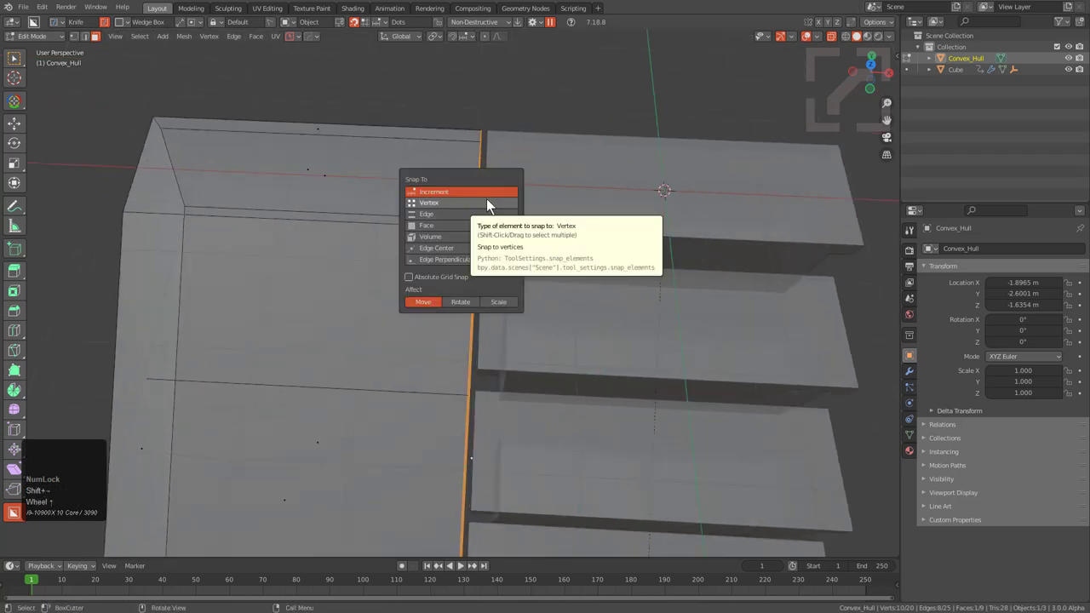
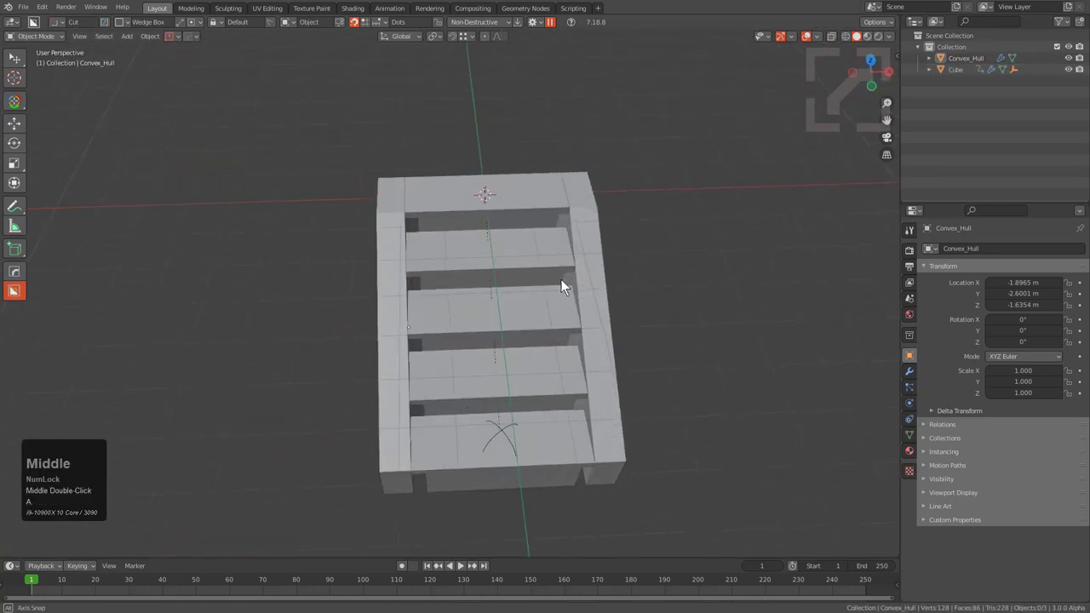
- Frame the staircase and draw the first BoxCutter box cut into a step
middle_click(591, 290)
scroll(up, 3)
click(482, 202)
key(KP_Decimal)
key(alt+v)
key(e)
middle_click(461, 179)
scroll(up, 3)
middle_click(485, 324)
middle_click(454, 344)
drag(428, 330, 495, 340)
key(w)
- Cut a recessed opening into the step, set its depth and toggle Solidify into an outlined groove
scroll(up, 3)
middle_click(508, 357)
scroll(down, 3)
drag(401, 354, 452, 316)
middle_click(452, 316)
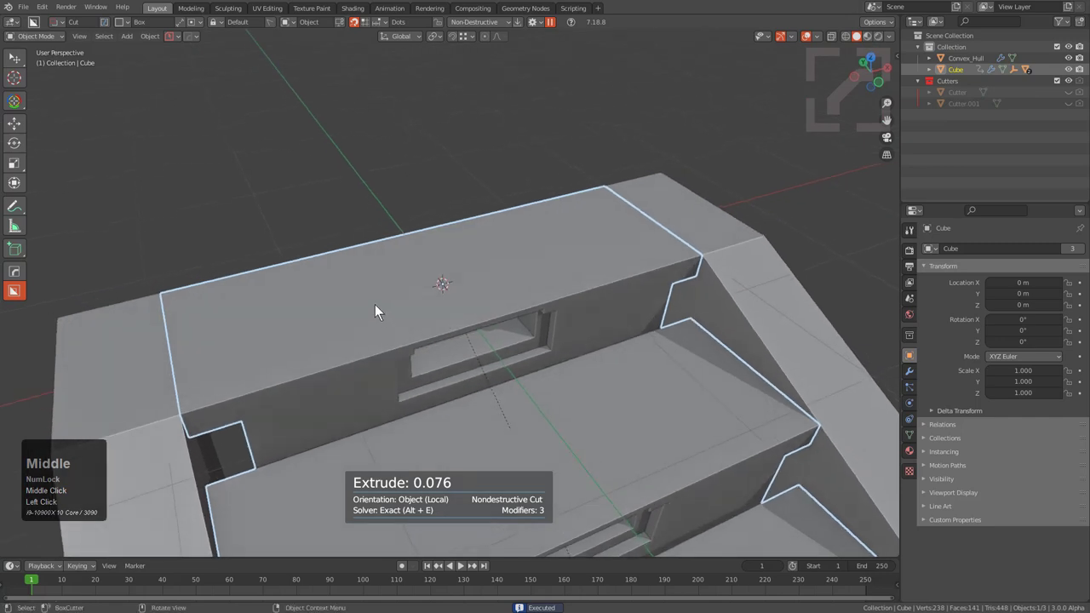
drag(365, 306, 634, 378)
key(b)
key(t)
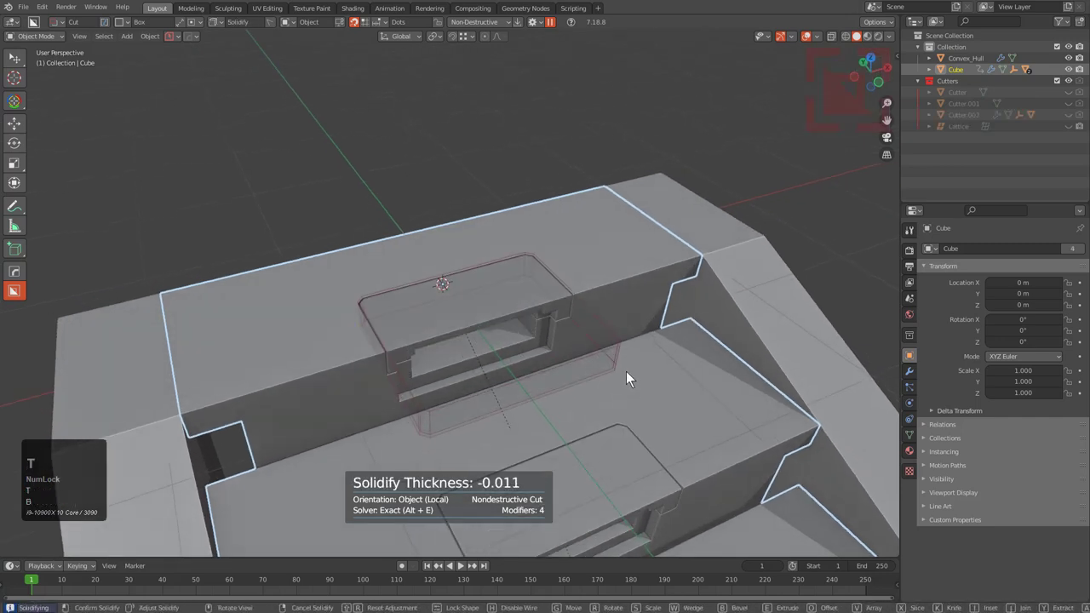
click(629, 378)
- Draw another outlined panel groove on the step top and mirror it with Alt+X
key(`)
middle_click(380, 353)
click(361, 269)
drag(361, 268, 564, 383)
key(b)
key(t)
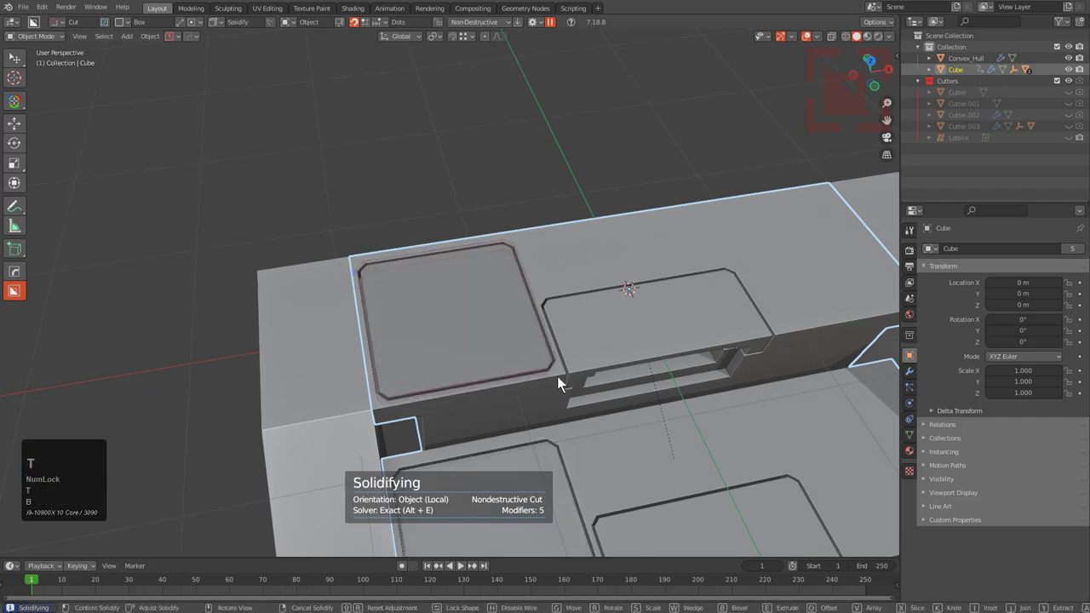
scroll(down, 3)
key(alt+x)
- Draw a panel groove on the next step and confirm it
scroll(down, 3)
double_click(461, 312)
middle_click(534, 324)
scroll(down, 3)
scroll(up, 3)
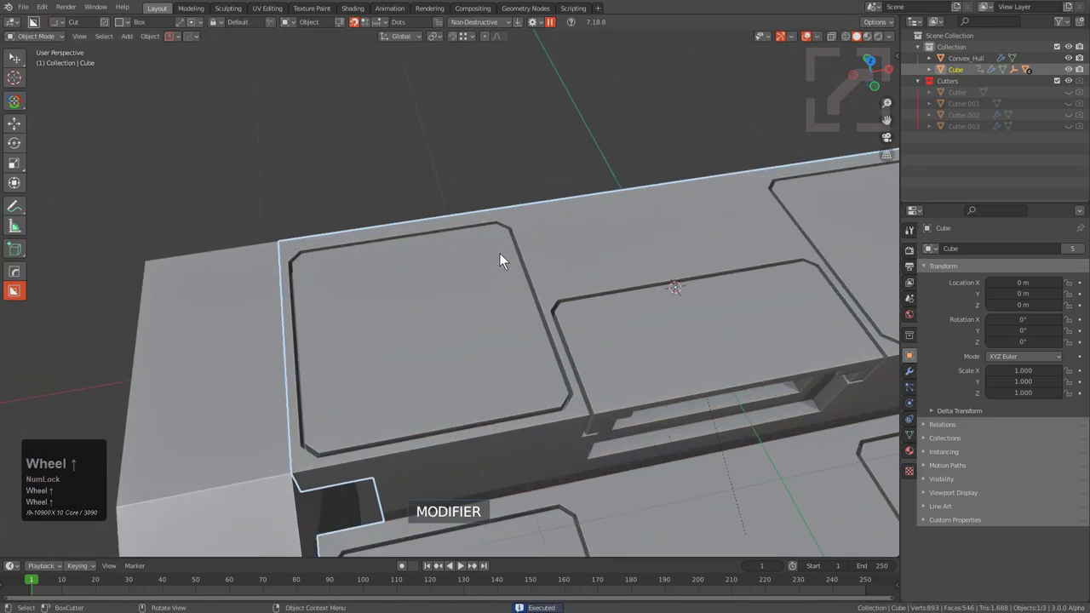
drag(504, 265, 564, 389)
key(w)
key(w)
click(561, 390)
scroll(down, 3)
- Draw three more panel grooves across the remaining steps
drag(384, 410, 476, 417)
drag(476, 417, 629, 380)
drag(628, 380, 568, 331)
middle_click(569, 331)
scroll(up, 3)
- Cut two more recessed openings into the step edges
drag(543, 351, 650, 362)
scroll(up, 3)
click(649, 362)
scroll(down, 3)
middle_click(527, 328)
scroll(up, 3)
click(501, 265)
drag(500, 266, 607, 261)
click(607, 260)
scroll(down, 3)
- Inspect the block and notch a final recessed cut, bringing the Cube to 12 modifiers
middle_click(548, 310)
middle_click(536, 350)
key(alt+a)
middle_click(634, 323)
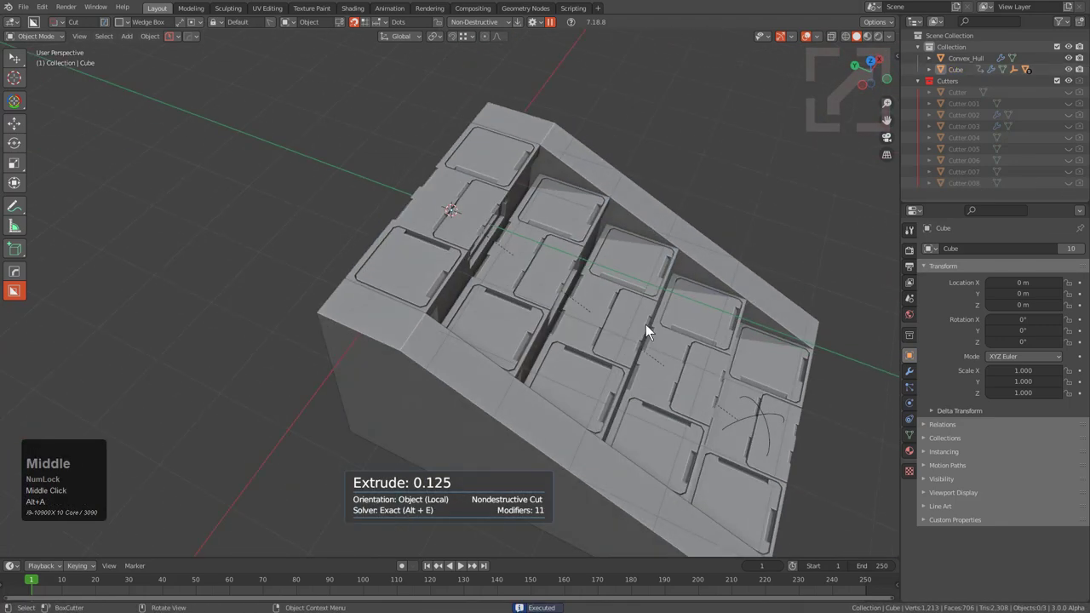
middle_click(609, 328)
scroll(down, 3)
middle_click(488, 270)
scroll(up, 3)
middle_click(504, 269)
middle_click(551, 311)
scroll(up, 3)
click(587, 278)
drag(613, 241, 706, 437)
click(707, 437)
scroll(down, 3)
- Review the panelled, notched staircase from several angles
middle_click(489, 356)
key(alt+a)
scroll(down, 3)
middle_click(474, 328)
click(417, 318)
scroll(down, 3)
middle_click(457, 295)
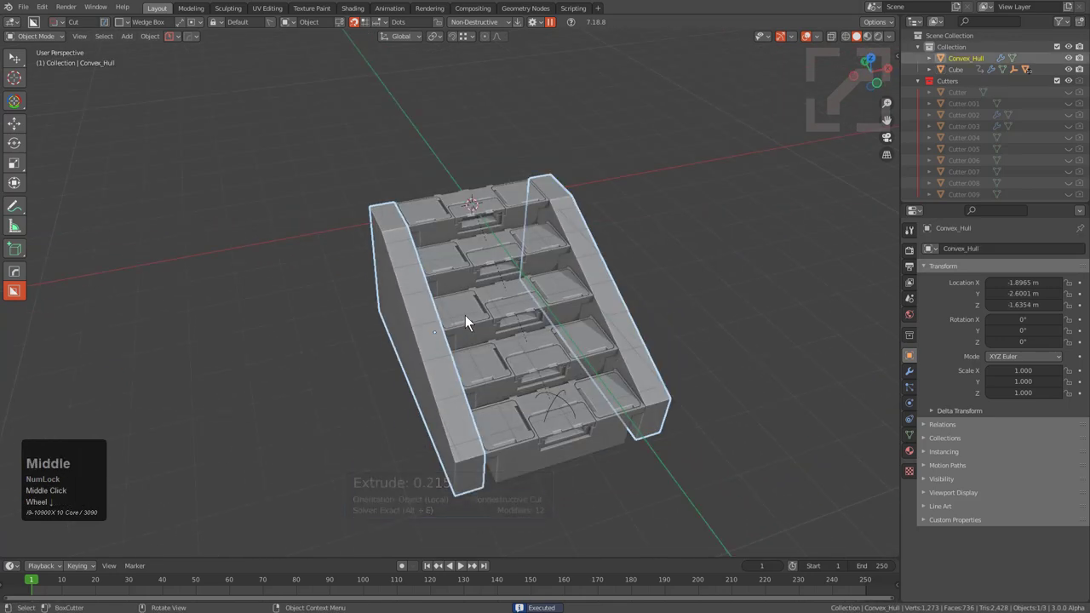
- Add a Plane beside the stairs, rotate it upright on X and place it over the steps
text(qot)
key(-)
click(440, 228)
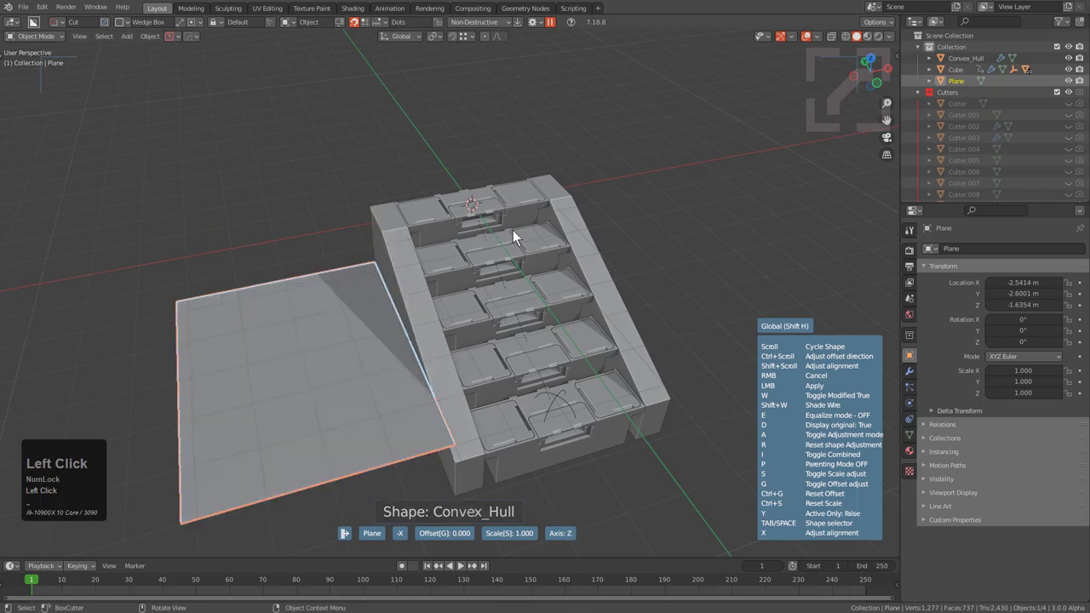
key(ctrl+Num_Lock)
click(474, 244)
scroll(down, 3)
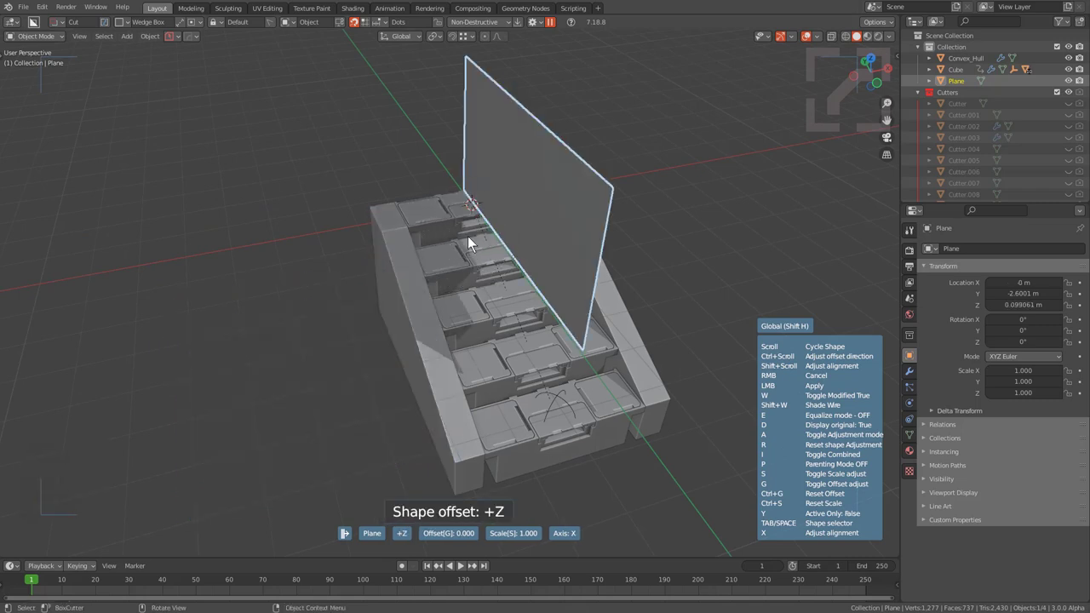
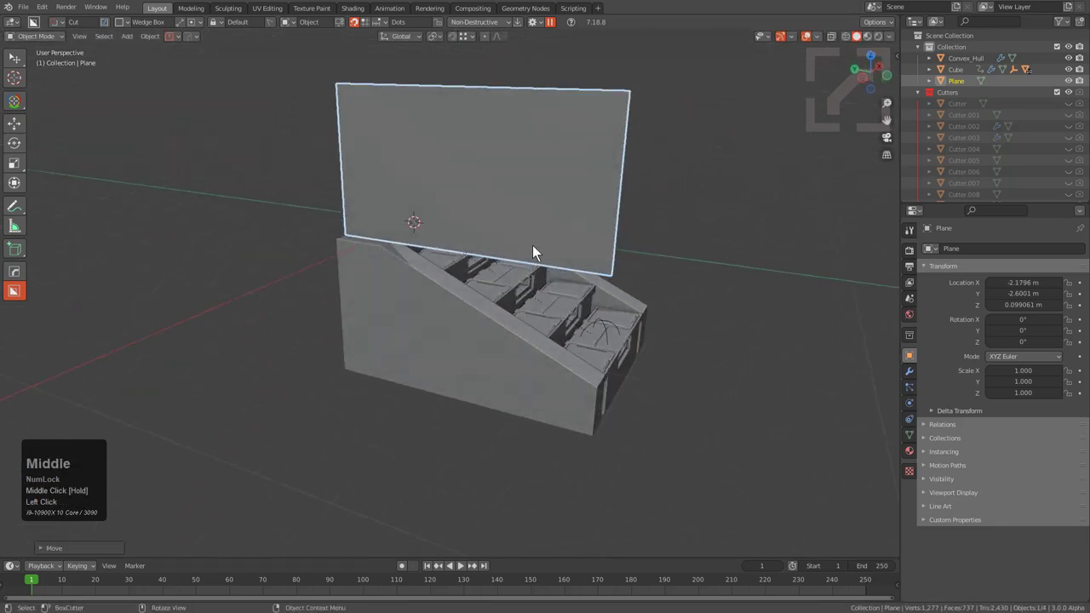
scroll(up, 3)
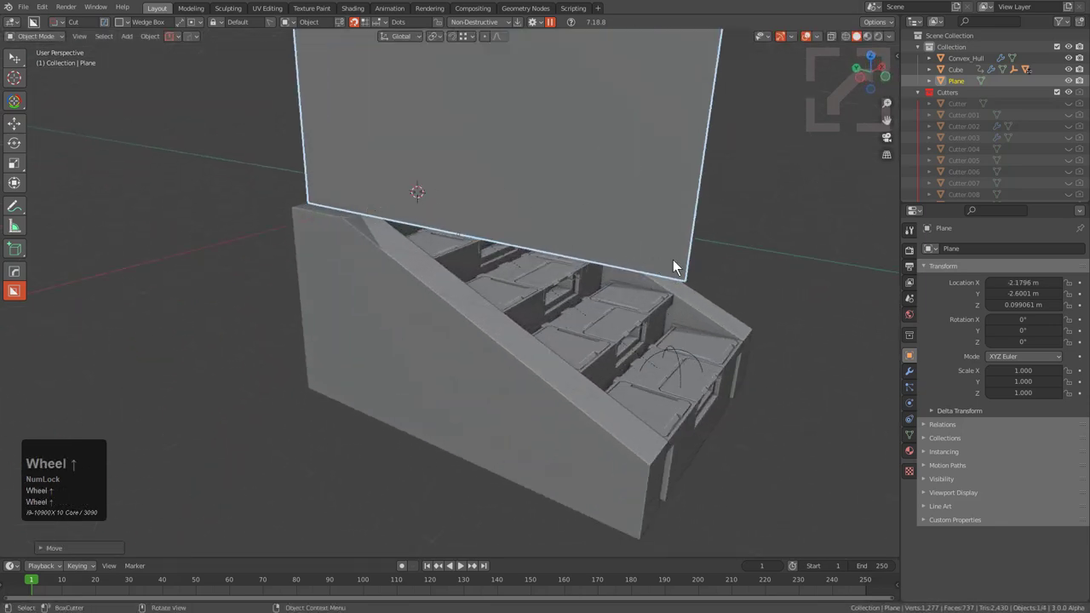
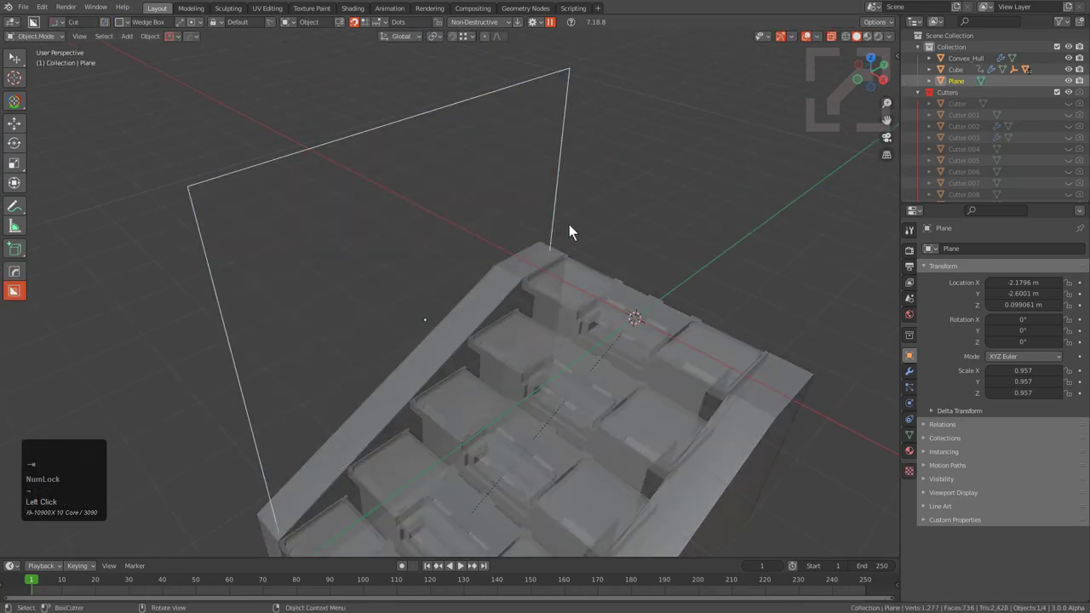
- Vert Bevel the plane's top corners into rounded handrail-outline curves and confirm
key(alt+z)
key(q)
click(576, 188)
key(2)
scroll(up, 3)
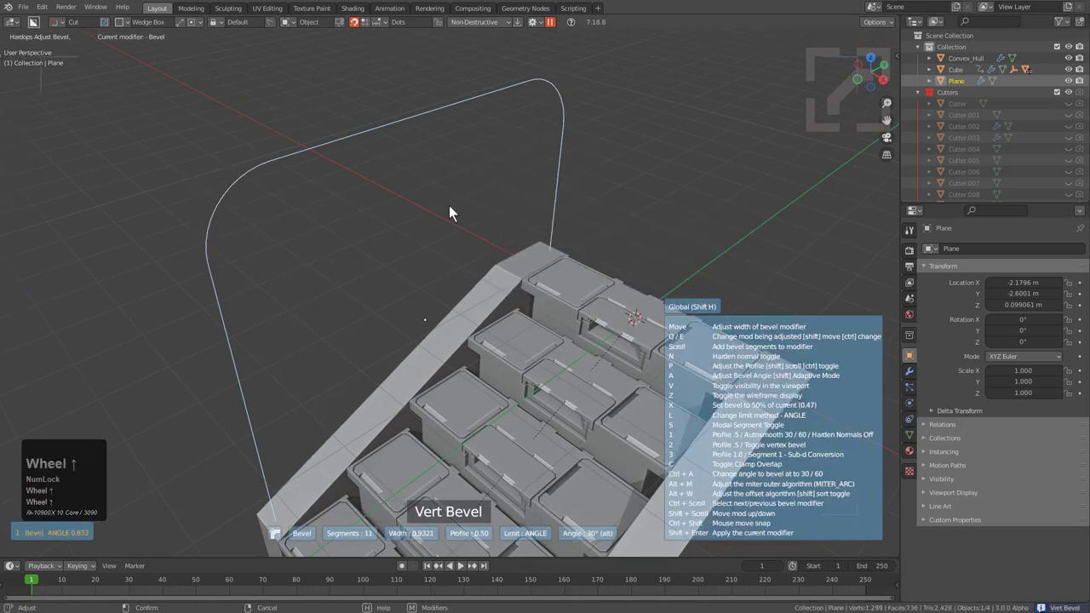
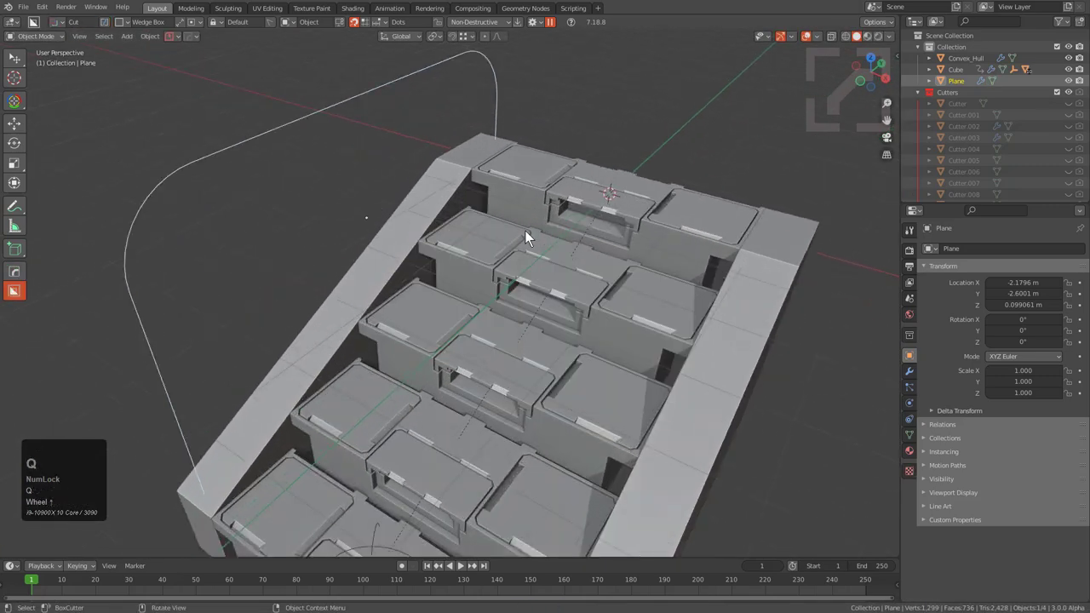
key(q)
click(447, 223)
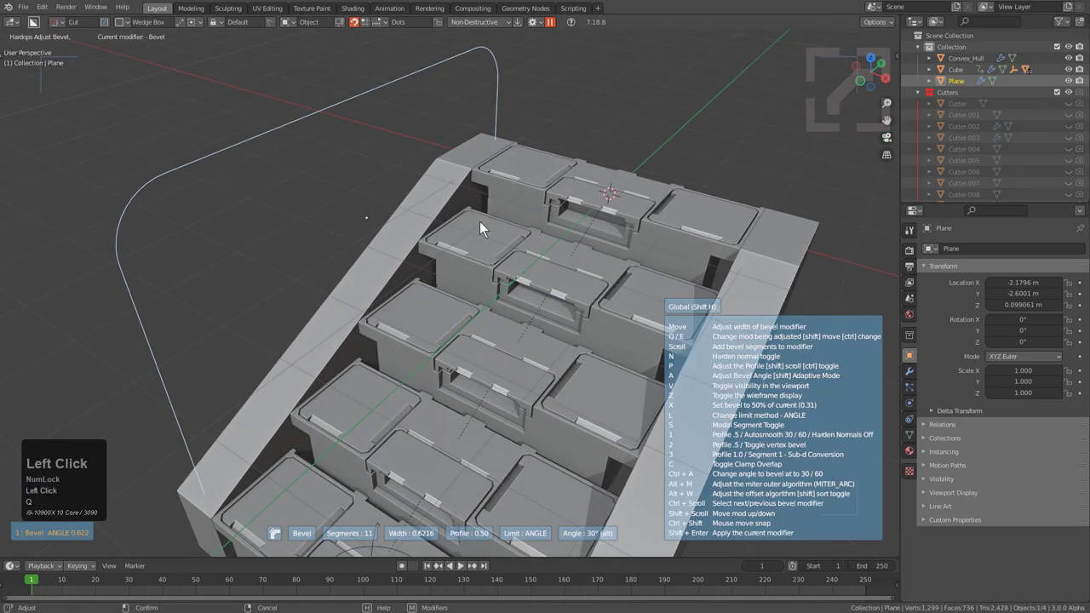
click(494, 230)
key(q)
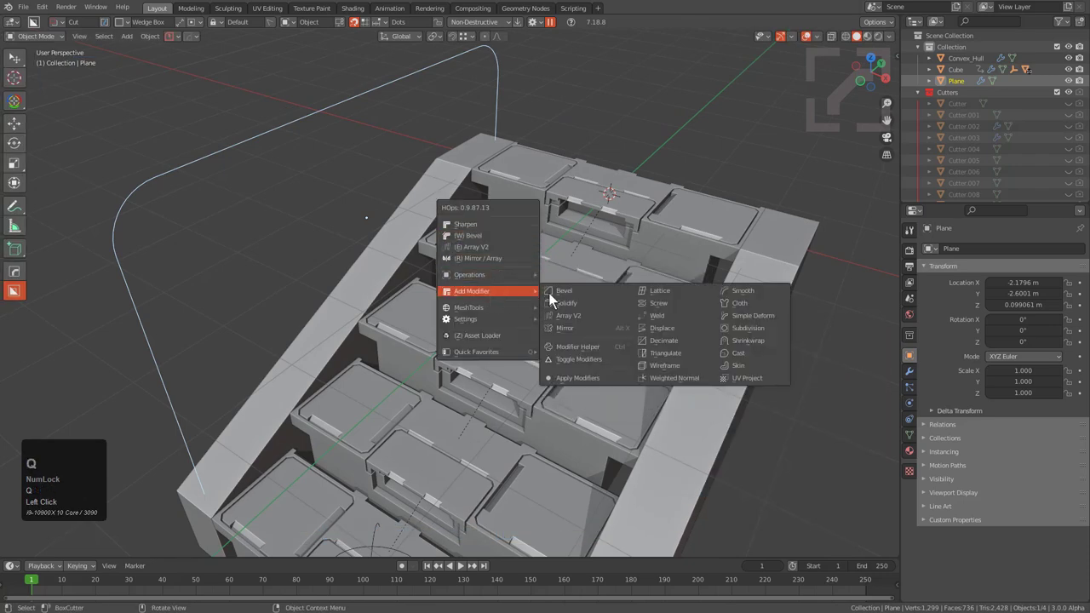
scroll(down, 3)
middle_click(433, 284)
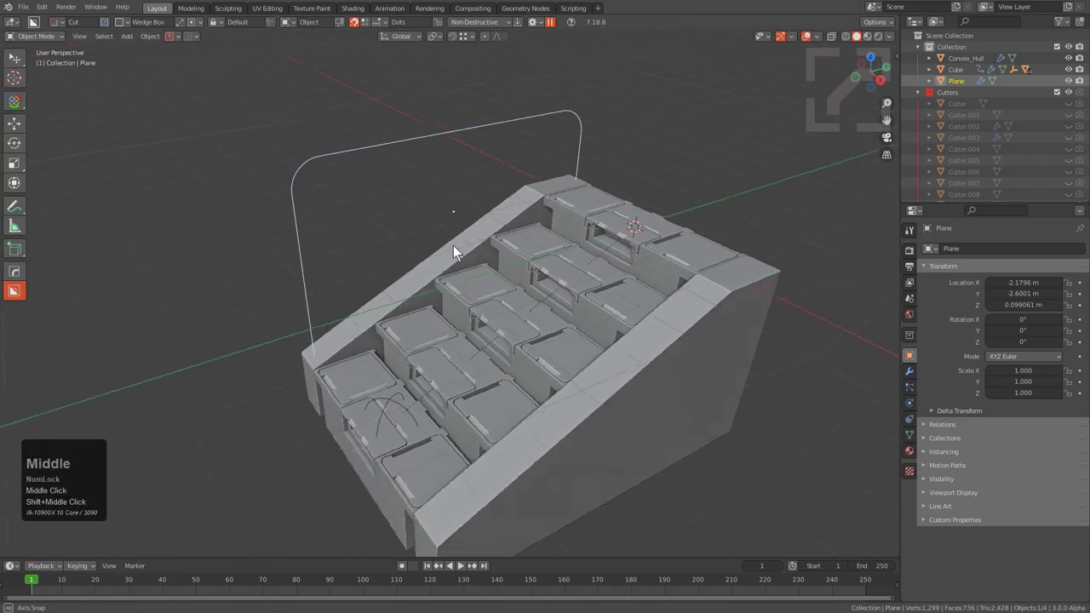
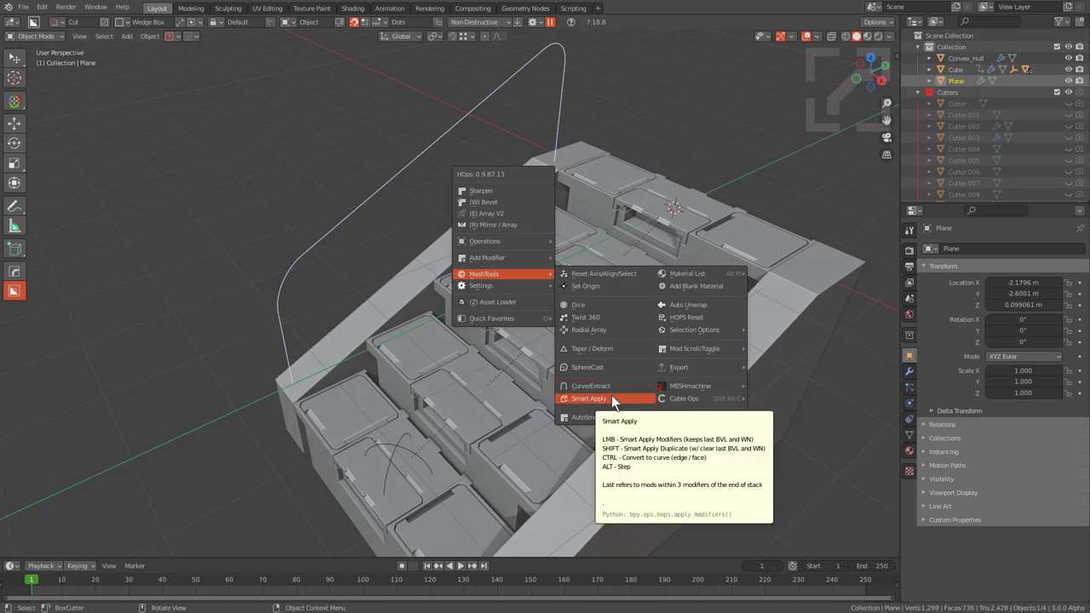
- Smart Apply the outline into a curve tube handrail and set its thickness
key(ctrl+Num_Lock)
key(q)
click(618, 401)
key(s)
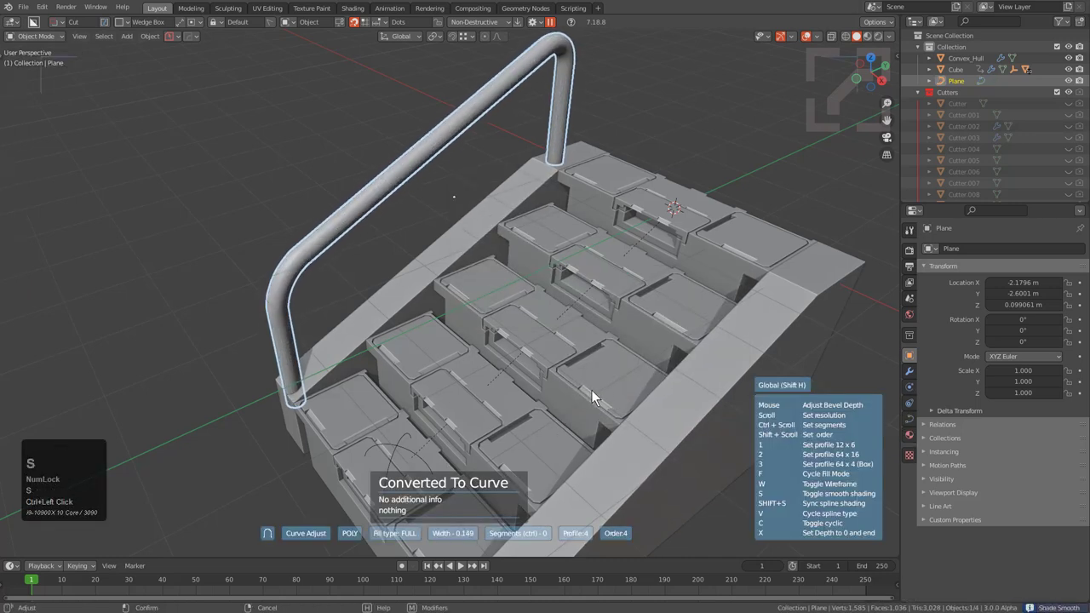
key(alt+a)
drag(423, 297, 559, 141)
click(436, 216)
click(558, 141)
- Mirror the handrail with Alt+X so both sides of the stairs get a rail
key(alt+x)
click(531, 139)
key(alt+x)
key(alt+a)
scroll(down, 3)
drag(562, 231, 567, 248)
middle_click(567, 249)
scroll(up, 3)
- Select the side wall and switch BoxCutter to Slice for the next cut
click(434, 211)
key(q)
double_click(497, 227)
click(501, 228)
key(alt+a)
scroll(down, 3)
middle_click(526, 272)
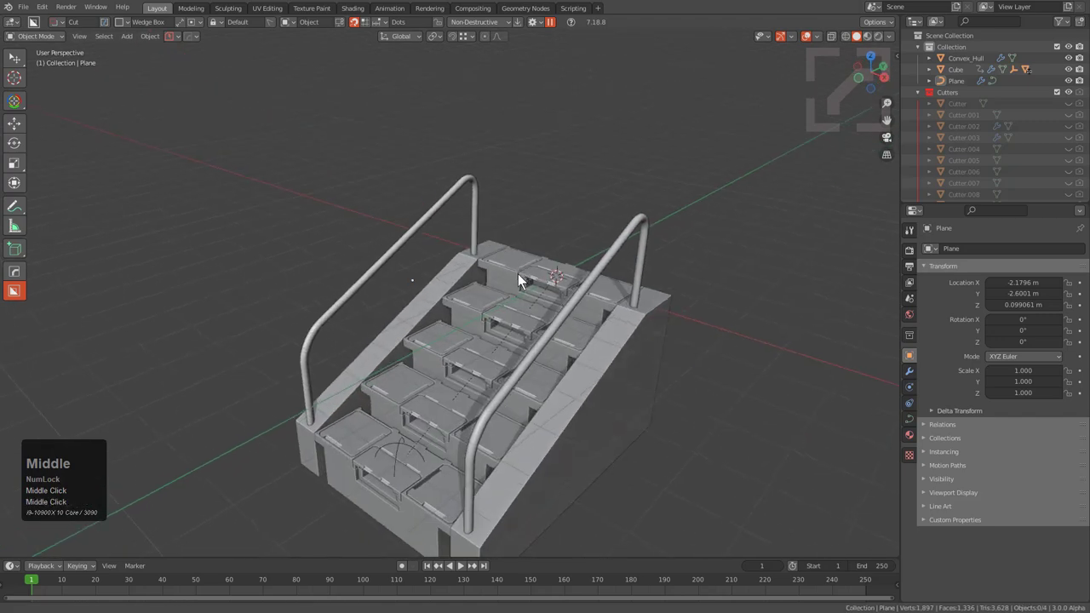
middle_click(501, 239)
scroll(up, 3)
middle_click(499, 257)
middle_click(417, 212)
scroll(up, 3)
click(382, 201)
middle_click(377, 216)
scroll(up, 3)
key(d)
click(435, 221)
scroll(down, 3)
middle_click(469, 166)
- Slice a thin strip along the side wall top and Smart Apply its modifiers
drag(530, 94, 365, 396)
key(x)
click(388, 304)
key(q)
click(525, 400)
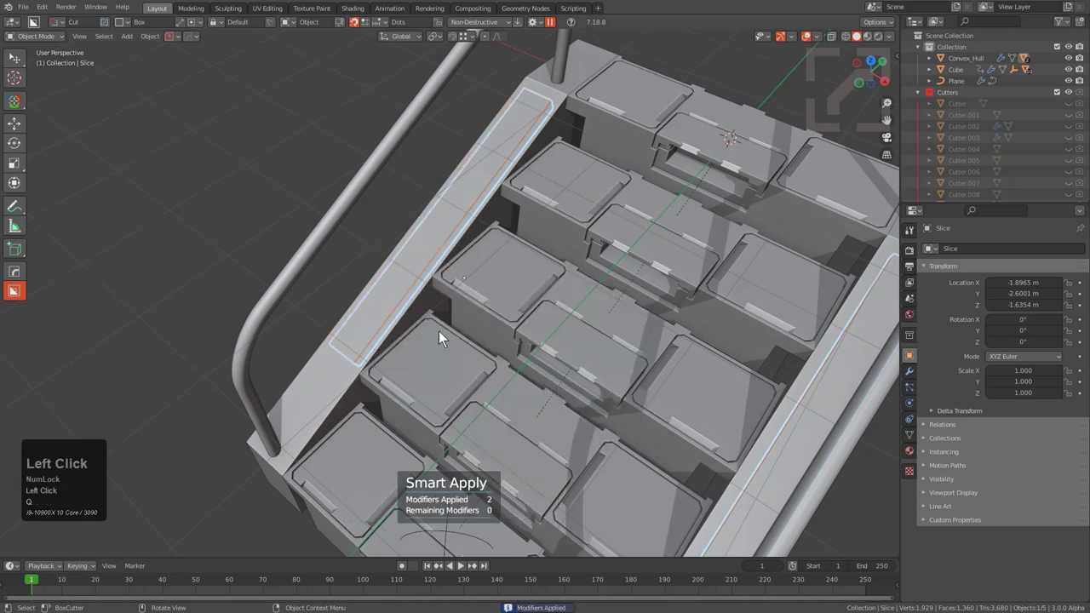
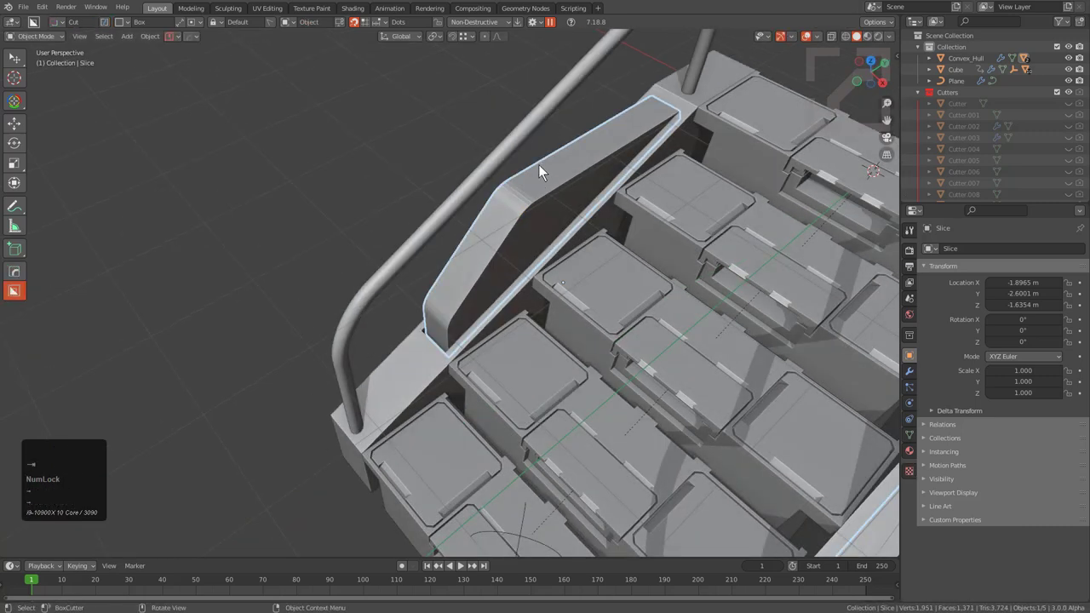
- Reshape the slice-strip cutter so it runs along the staircase side wall beside the handrail
click(545, 171)
drag(544, 172, 540, 179)
drag(539, 179, 545, 220)
middle_click(545, 220)
drag(581, 205, 680, 192)
middle_click(688, 177)
key(w)
scroll(down, 3)
key(alt+a)
middle_click(606, 254)
scroll(up, 3)
- Mirror the side-wall cutter to the opposite handrail side with HOPS alt+X
click(540, 220)
scroll(up, 3)
middle_click(557, 236)
key(alt+x)
key(alt+a)
click(538, 201)
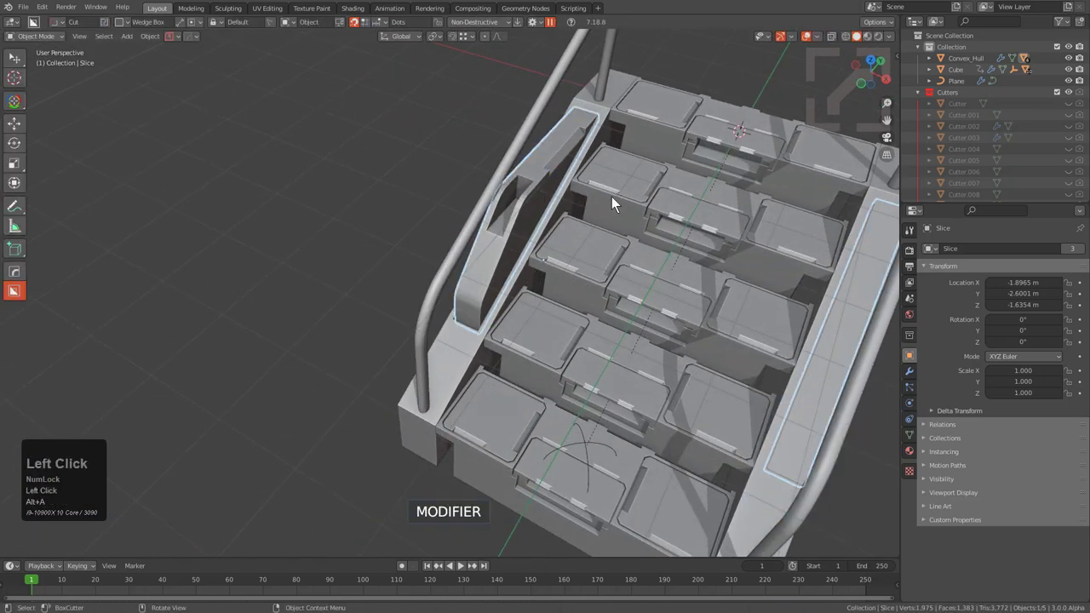
click(713, 235)
key(alt+x)
scroll(down, 3)
- Select the side panel and line up the view for the post notches
click(598, 140)
key(alt+a)
key(alt+a)
middle_click(586, 229)
scroll(up, 3)
click(521, 239)
middle_click(507, 263)
scroll(up, 3)
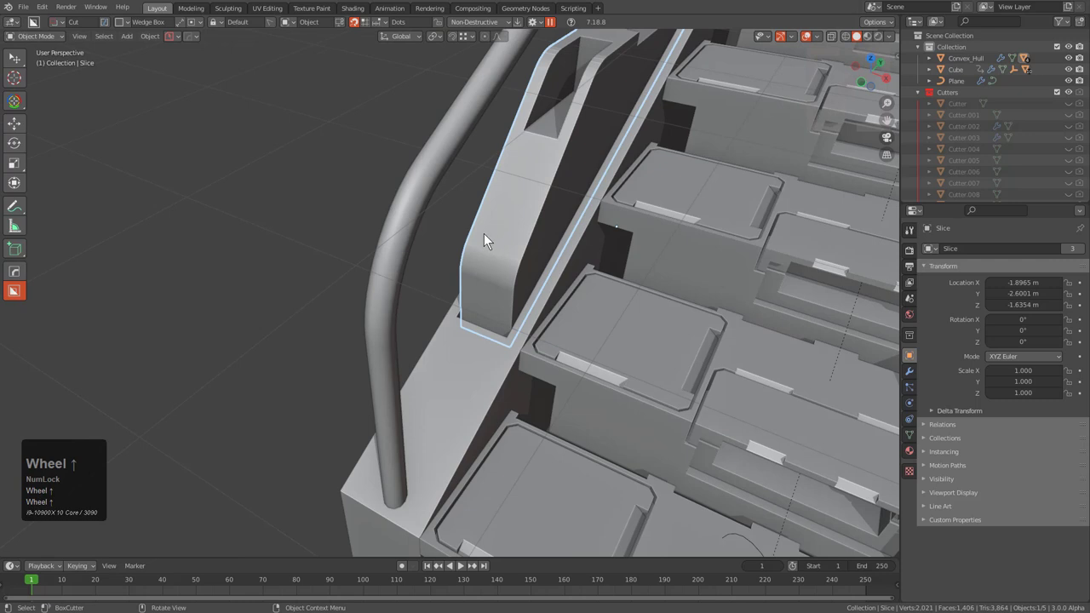
- Draw the first cutter shapes on the side panel where the handrail posts meet it
drag(486, 242, 492, 375)
key(w)
drag(497, 237, 527, 267)
key(w)
text(ww)
scroll(down, 3)
middle_click(545, 260)
key(alt+a)
middle_click(550, 276)
middle_click(514, 220)
scroll(up, 3)
click(509, 245)
- Draw wedge cut shapes across the side panel in both directions and keep them as non-destructive cutters
drag(409, 191, 567, 331)
key(w)
text(www)
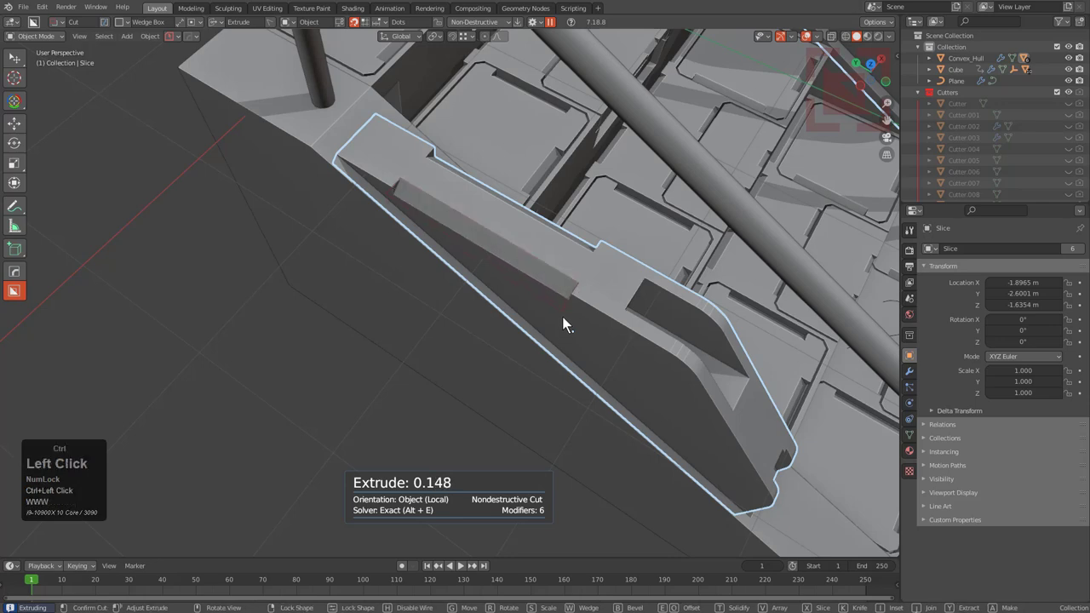
scroll(down, 3)
middle_click(498, 280)
key(alt+a)
scroll(up, 3)
click(553, 248)
drag(564, 188, 431, 368)
key(w)
key(b)
text(l)
middle_click(492, 310)
- Add another wedge cutter further along the panel and cycle it to the cut mode
drag(577, 155, 564, 232)
key(w)
text(ww)
scroll(down, 3)
key(alt+a)
middle_click(609, 267)
key(alt+a)
middle_click(497, 278)
scroll(down, 3)
- Move around to the lower end of the side panel for the next notch
middle_click(468, 288)
scroll(up, 3)
middle_click(508, 224)
middle_click(513, 213)
click(311, 361)
scroll(up, 3)
scroll(up, 3)
- Cut a wedge notch at the lower post and adjust it through the HOPS Q menu
drag(354, 323, 438, 503)
key(w)
key(g)
key(w)
key(_)
middle_click(394, 346)
click(437, 301)
middle_click(436, 301)
key(q)
click(434, 288)
key(q)
click(435, 288)
drag(451, 319, 470, 296)
- From front orthographic view, draw the matching wedge notch on the second side panel
key(KP_1)
key(KP_5)
drag(522, 377, 474, 249)
middle_click(473, 250)
scroll(up, 3)
key(1)
middle_click(415, 319)
click(475, 257)
drag(426, 275, 462, 332)
key(w)
text(ww)
- Finish the last notch cut and review the recessed side panels around the stair module
key(ctrl+Tab)
key(ctrl+Right)
key(w)
key(g)
key(alt+a)
scroll(down, 3)
middle_click(524, 290)
scroll(down, 3)
middle_click(600, 285)
middle_click(574, 296)
middle_click(522, 318)
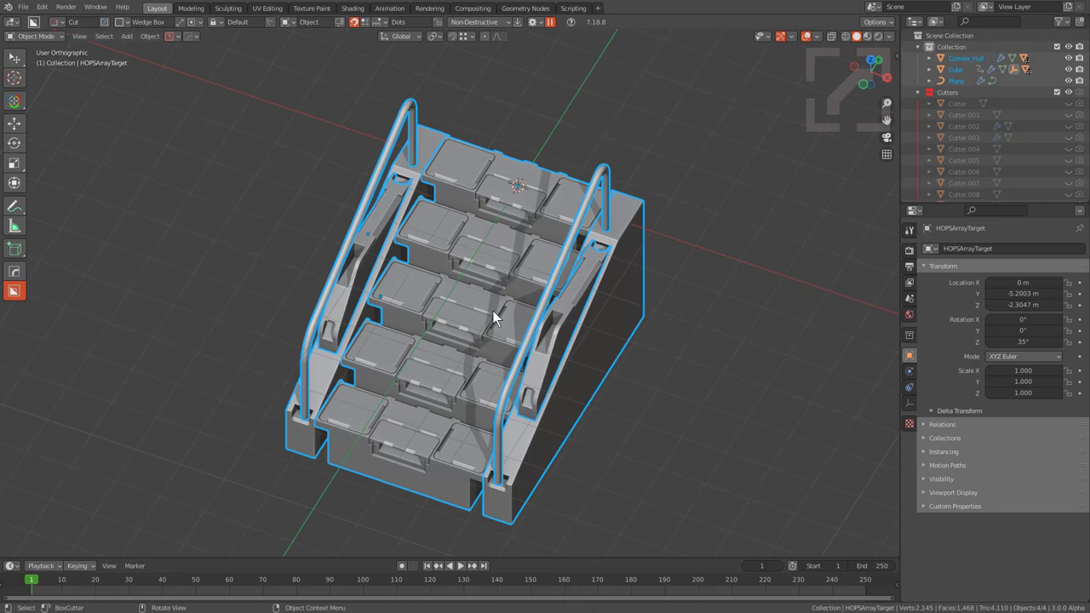
- Unhide everything and select the whole stair module, framing it in the viewport
key(a)
middle_click(518, 234)
key(alt+a)
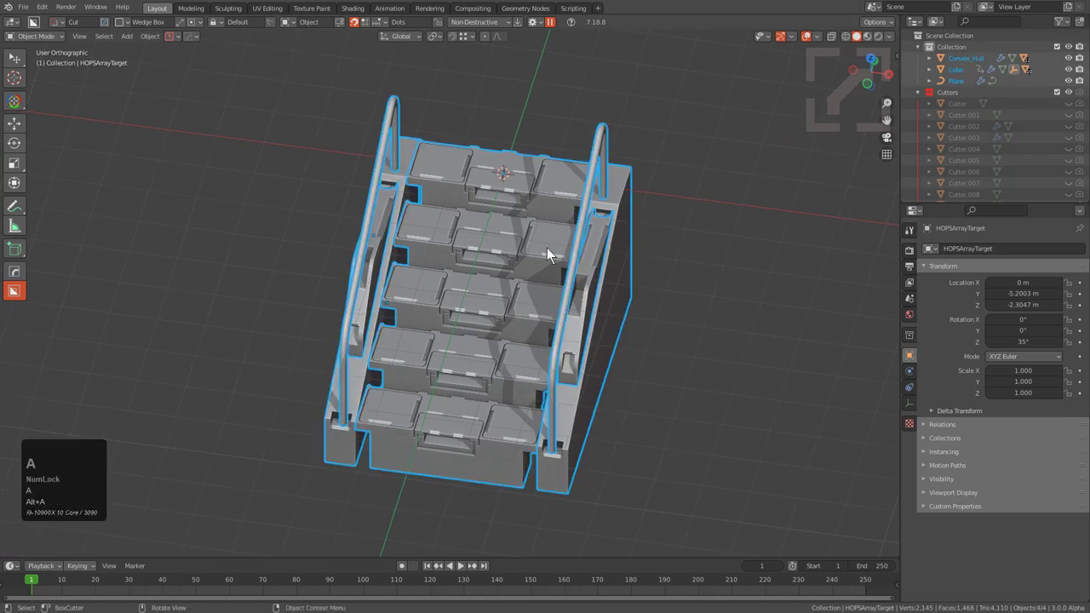
key(alt+h)
key(a)
key(1)
middle_click(504, 305)
drag(505, 304, 504, 167)
key(a)
click(504, 167)
- Browse the HOPS Q menu to MeshTools and locate the Dice operator
key(q)
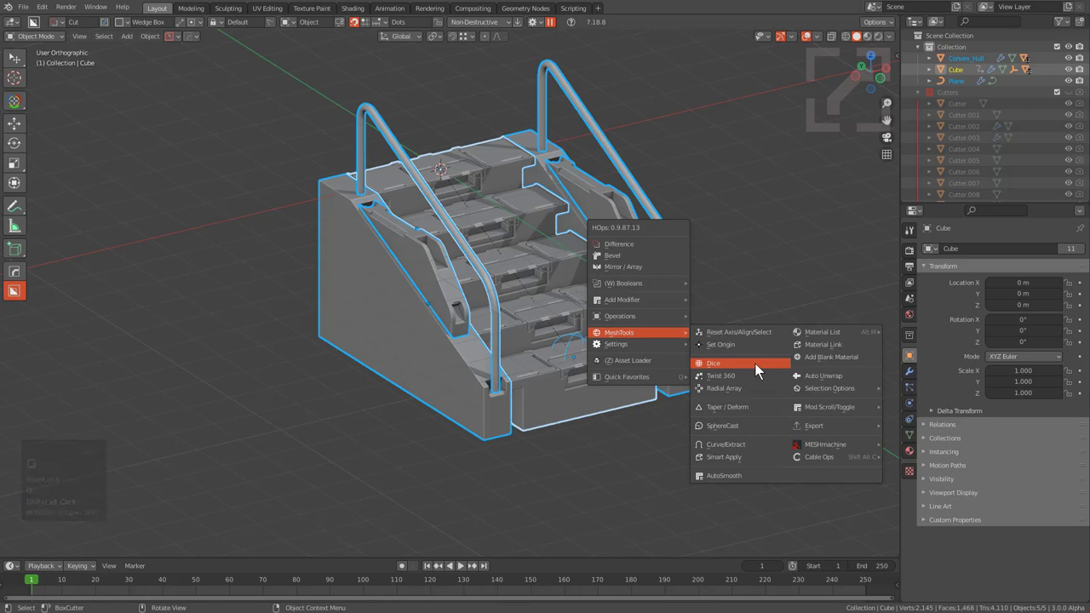
scroll(up, 3)
drag(752, 374, 354, 353)
right_click(354, 354)
scroll(down, 3)
drag(393, 338, 572, 356)
key(q)
click(572, 356)
- In HOPS Helper (ctrl+`), set the Dice Method to Knife Project
drag(512, 348, 580, 228)
right_click(482, 324)
key(ctrl+`)
double_click(519, 445)
click(583, 443)
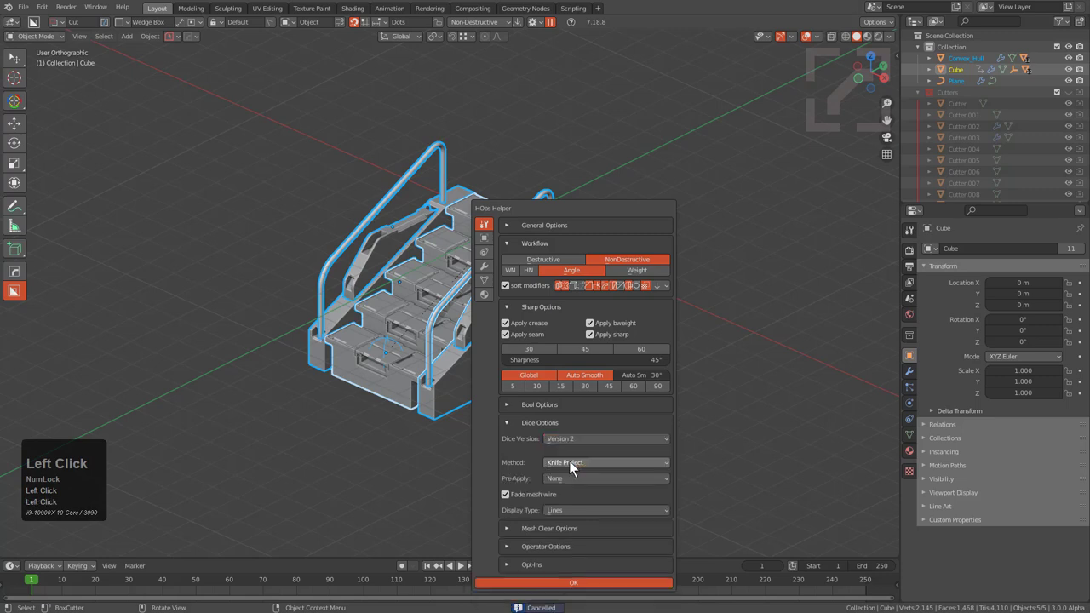
- Run Dice on the stair module with 13 knife cuts along X, leaving the preview unconfirmed
middle_click(366, 284)
middle_click(445, 306)
click(445, 306)
key(q)
drag(529, 346, 607, 333)
drag(533, 350, 631, 331)
key(s)
scroll(up, 3)
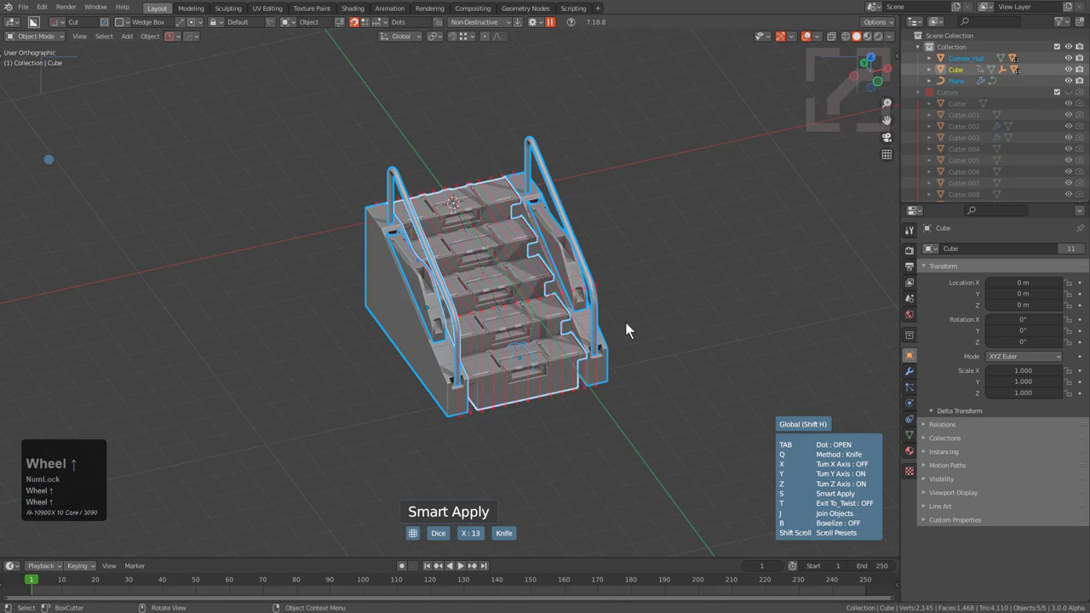
- Enable Exit To_Twist in Dice and confirm, wrapping the sliced stairs 360° into a ring
middle_click(619, 332)
scroll(up, 3)
scroll(down, 3)
scroll(down, 3)
key(t)
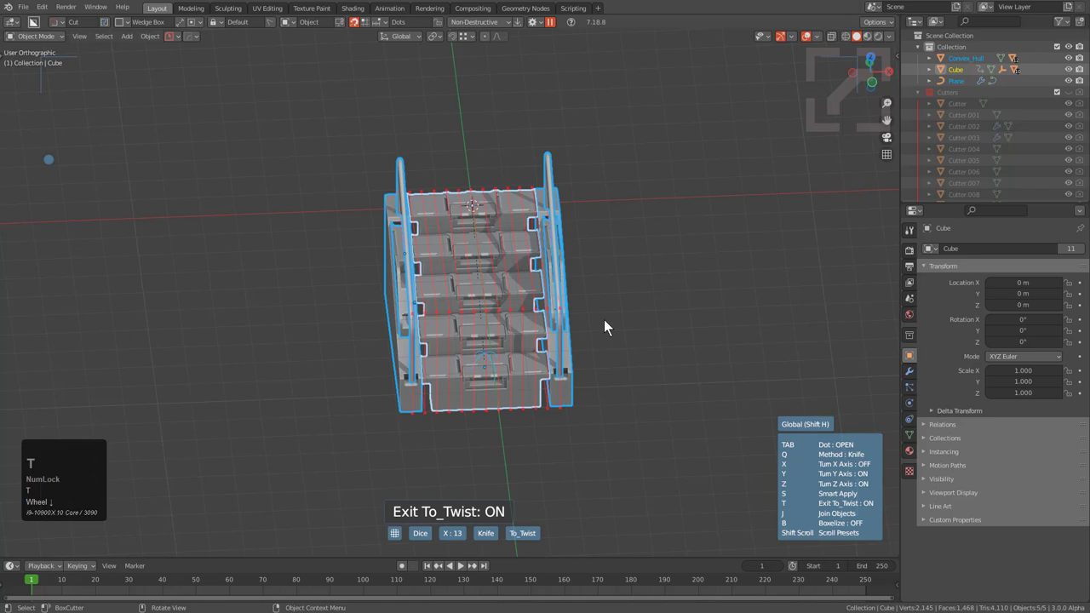
key(t)
click(611, 328)
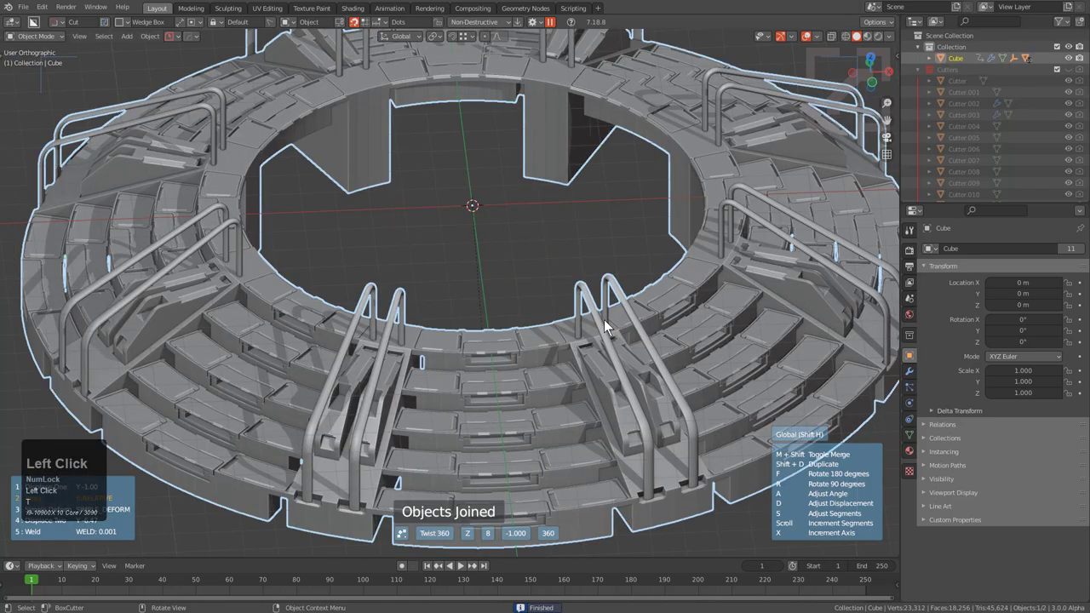
- Adjust the Twist 360 to seven segments and displacement, then duplicate the arena ring
scroll(down, 3)
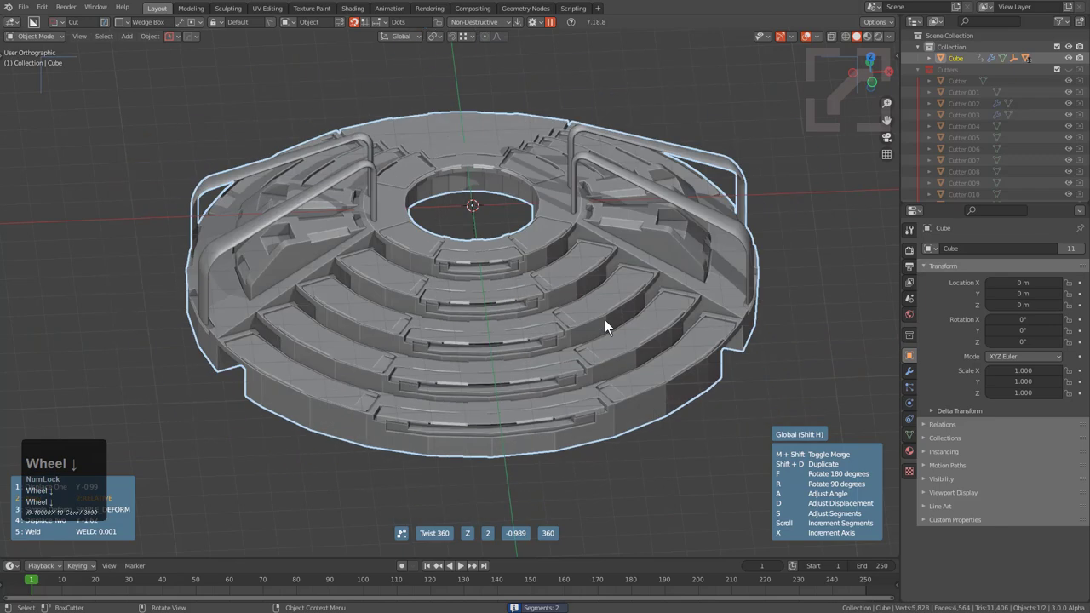
scroll(up, 3)
scroll(down, 3)
scroll(up, 3)
text(rrrRRRR)
scroll(up, 3)
text(rr)
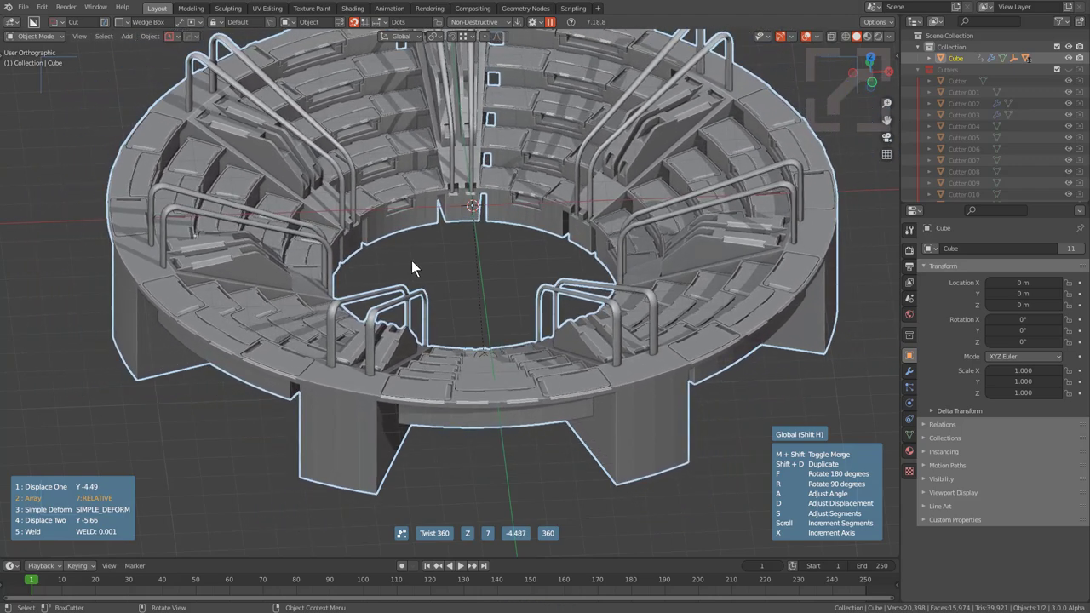
text(RRRRRR)
scroll(up, 3)
key(shift+d)
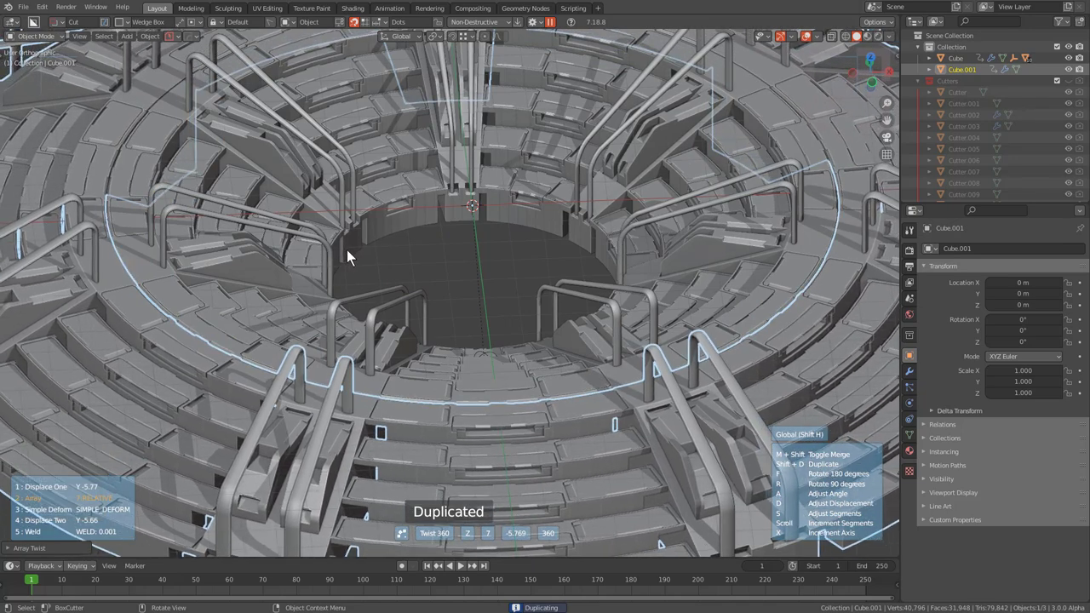
- Select a handrail loop on Cube.001 in Edit Mode and scale it along X
key(shift+d)
click(354, 256)
key(alt+a)
scroll(down, 3)
middle_click(511, 266)
key(KP_5)
middle_click(504, 289)
scroll(down, 3)
middle_click(402, 309)
middle_click(348, 309)
scroll(up, 3)
click(370, 220)
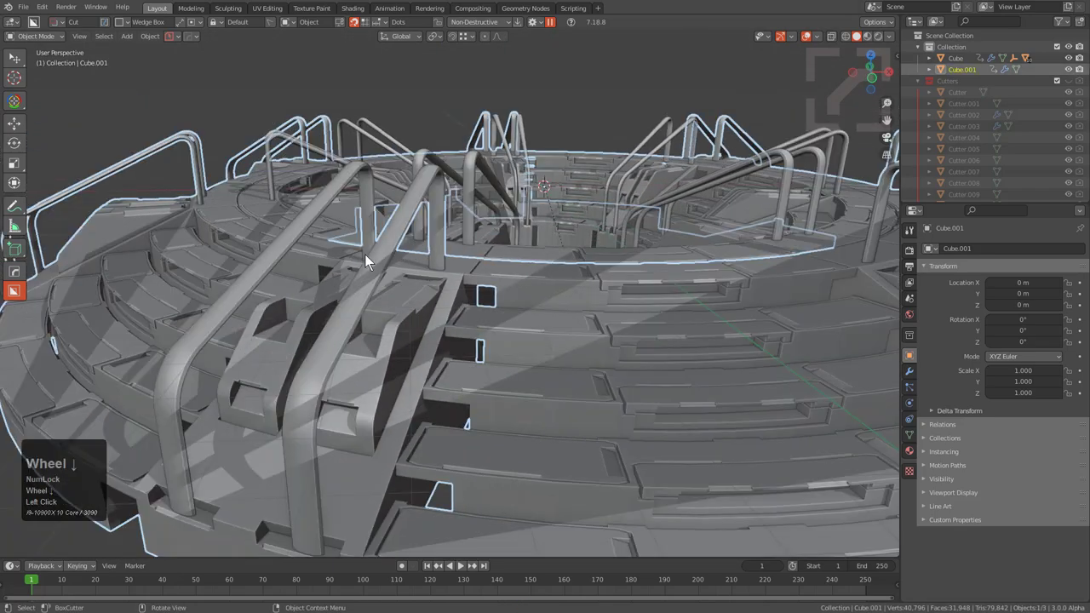
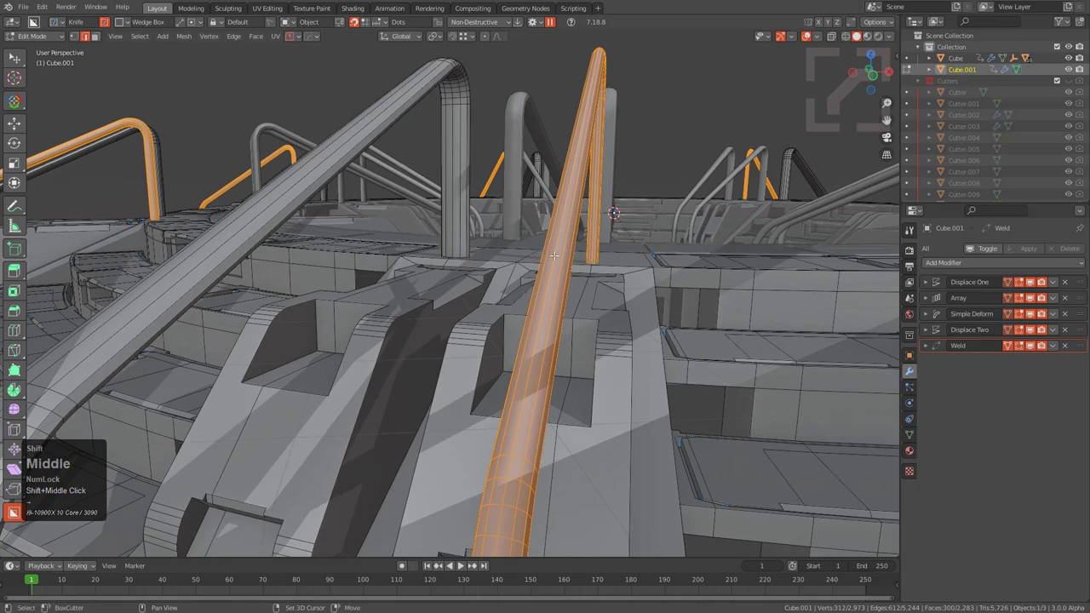
text(sx)
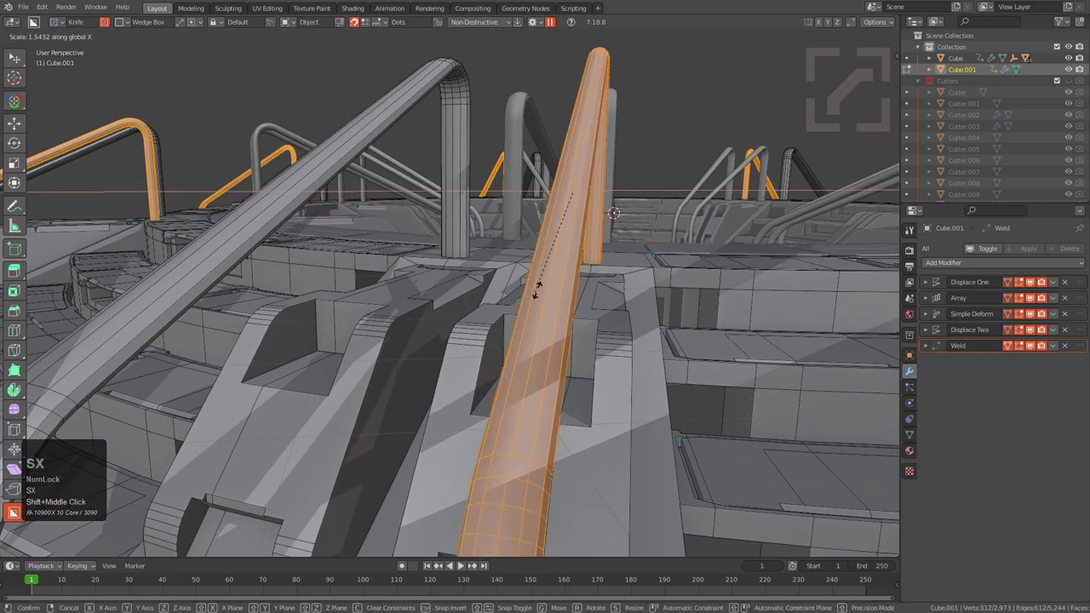
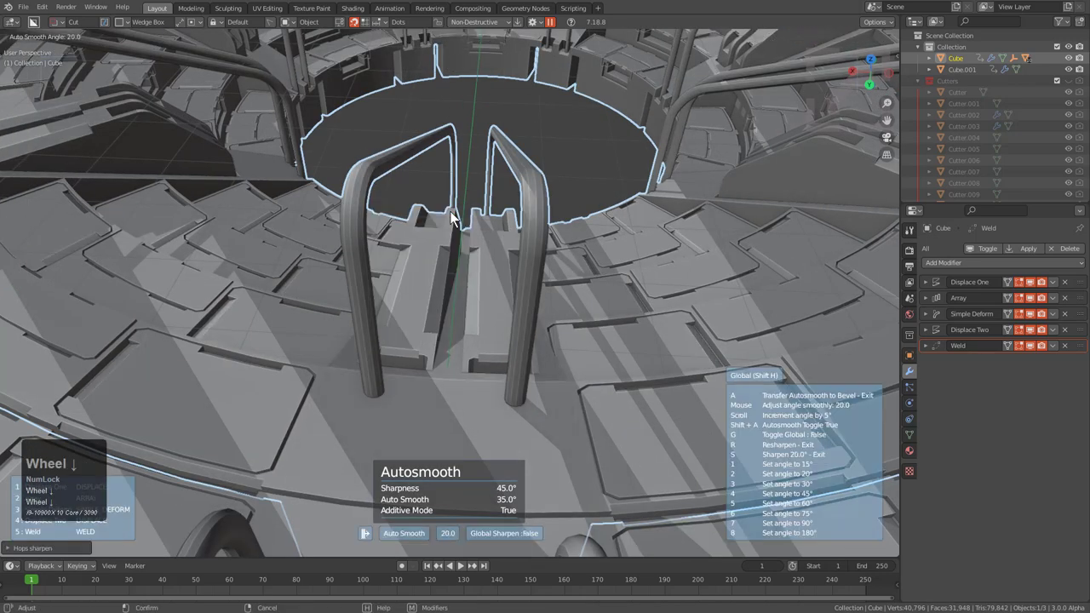
- Set the Autosmooth angle to about 28.5° and confirm it
scroll(up, 3)
scroll(up, 3)
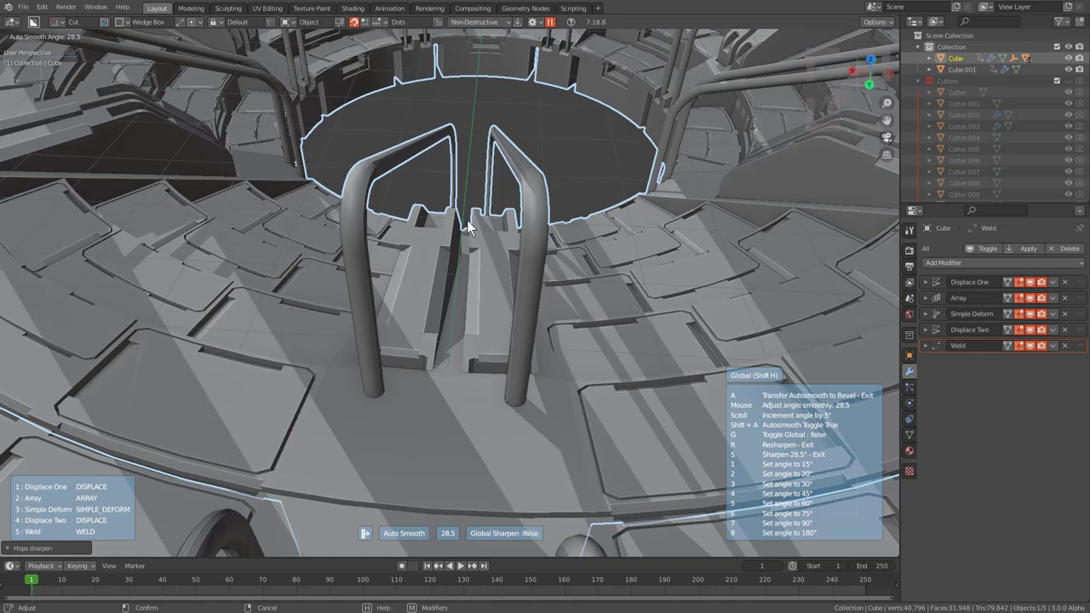
click(471, 228)
scroll(up, 3)
scroll(down, 3)
- Orbit around to inspect the full arena ring with handrails
middle_click(535, 243)
key(alt+a)
middle_click(510, 295)
middle_click(561, 344)
middle_click(549, 339)
middle_click(476, 298)
scroll(down, 3)
middle_click(411, 315)
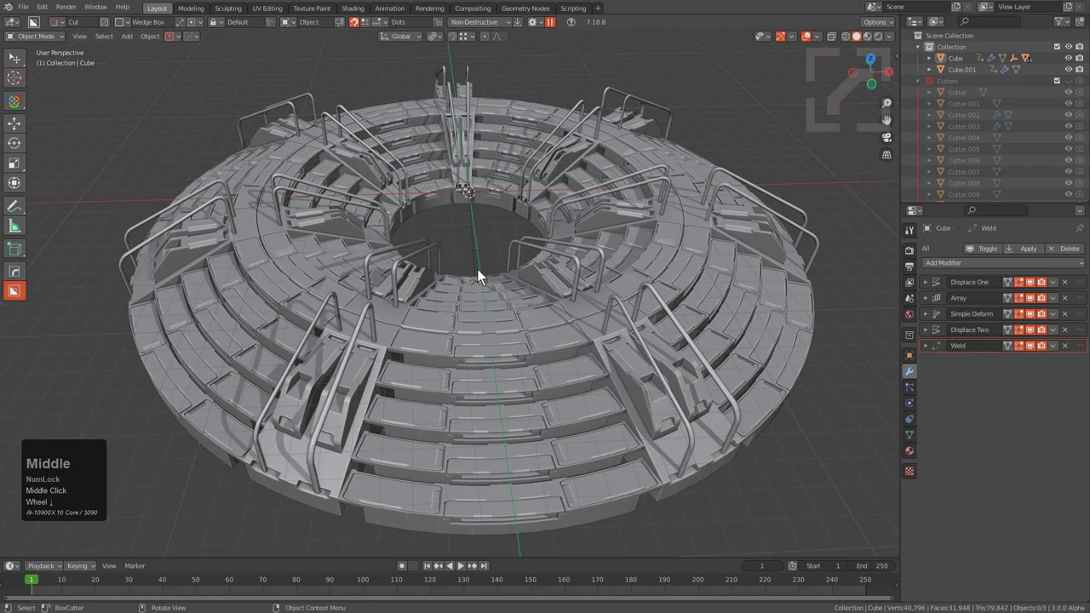